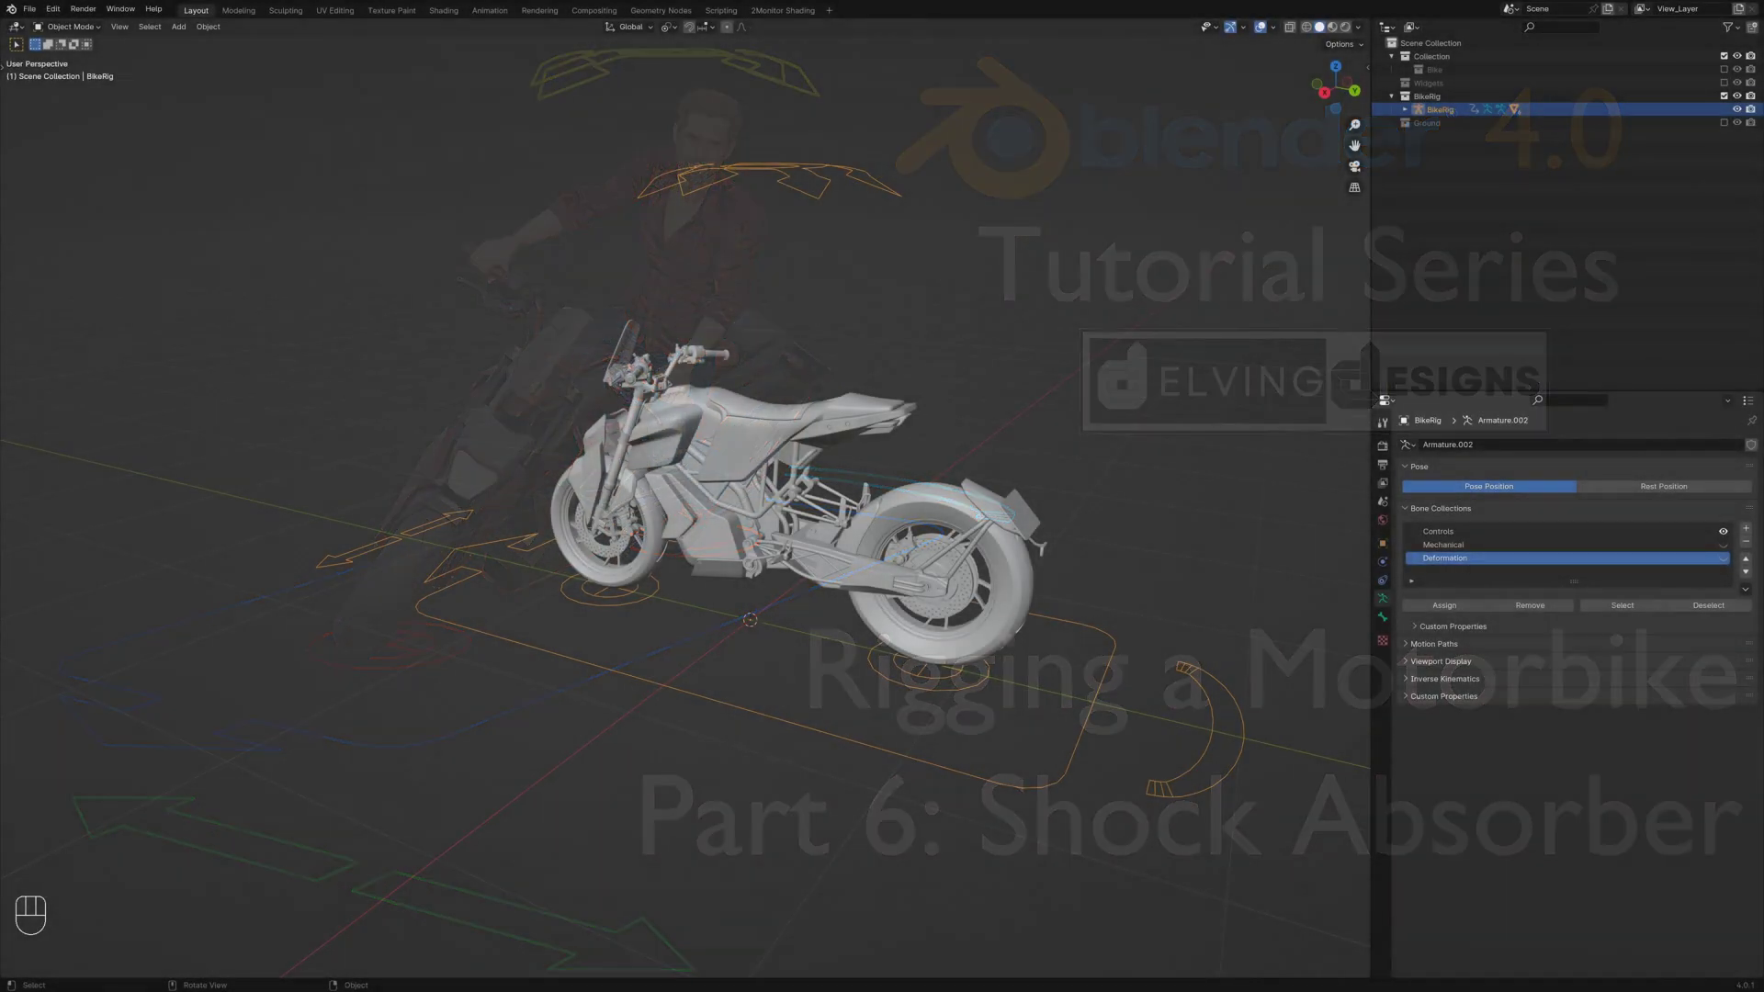
Switch BikeRig into Pose Mode, nudge the steering control, and select the shock absorber spring near the rear wheel
{"action": "left_click", "coordinate": [816, 200]}
{"action": "key", "text": "ctrl+Tab"}
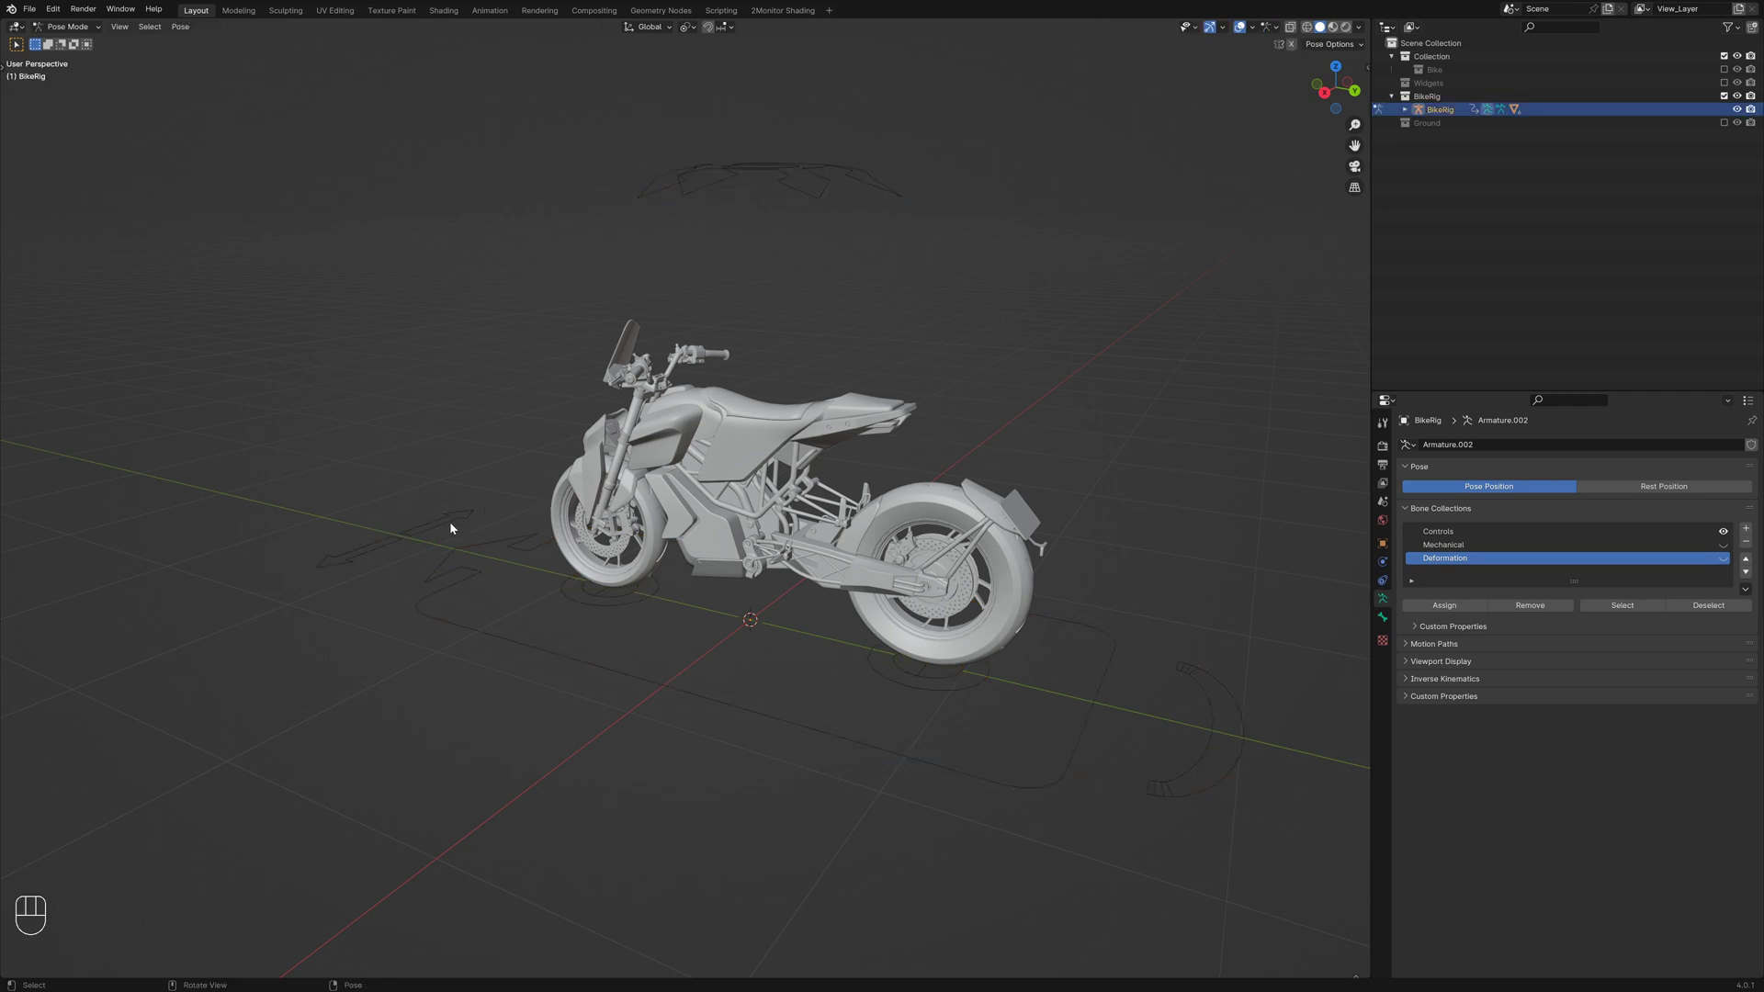
{"action": "left_click", "coordinate": [455, 527]}
{"action": "left_click_drag", "start_coordinate": [514, 538], "coordinate": [490, 547]}
{"action": "key", "text": "g"}
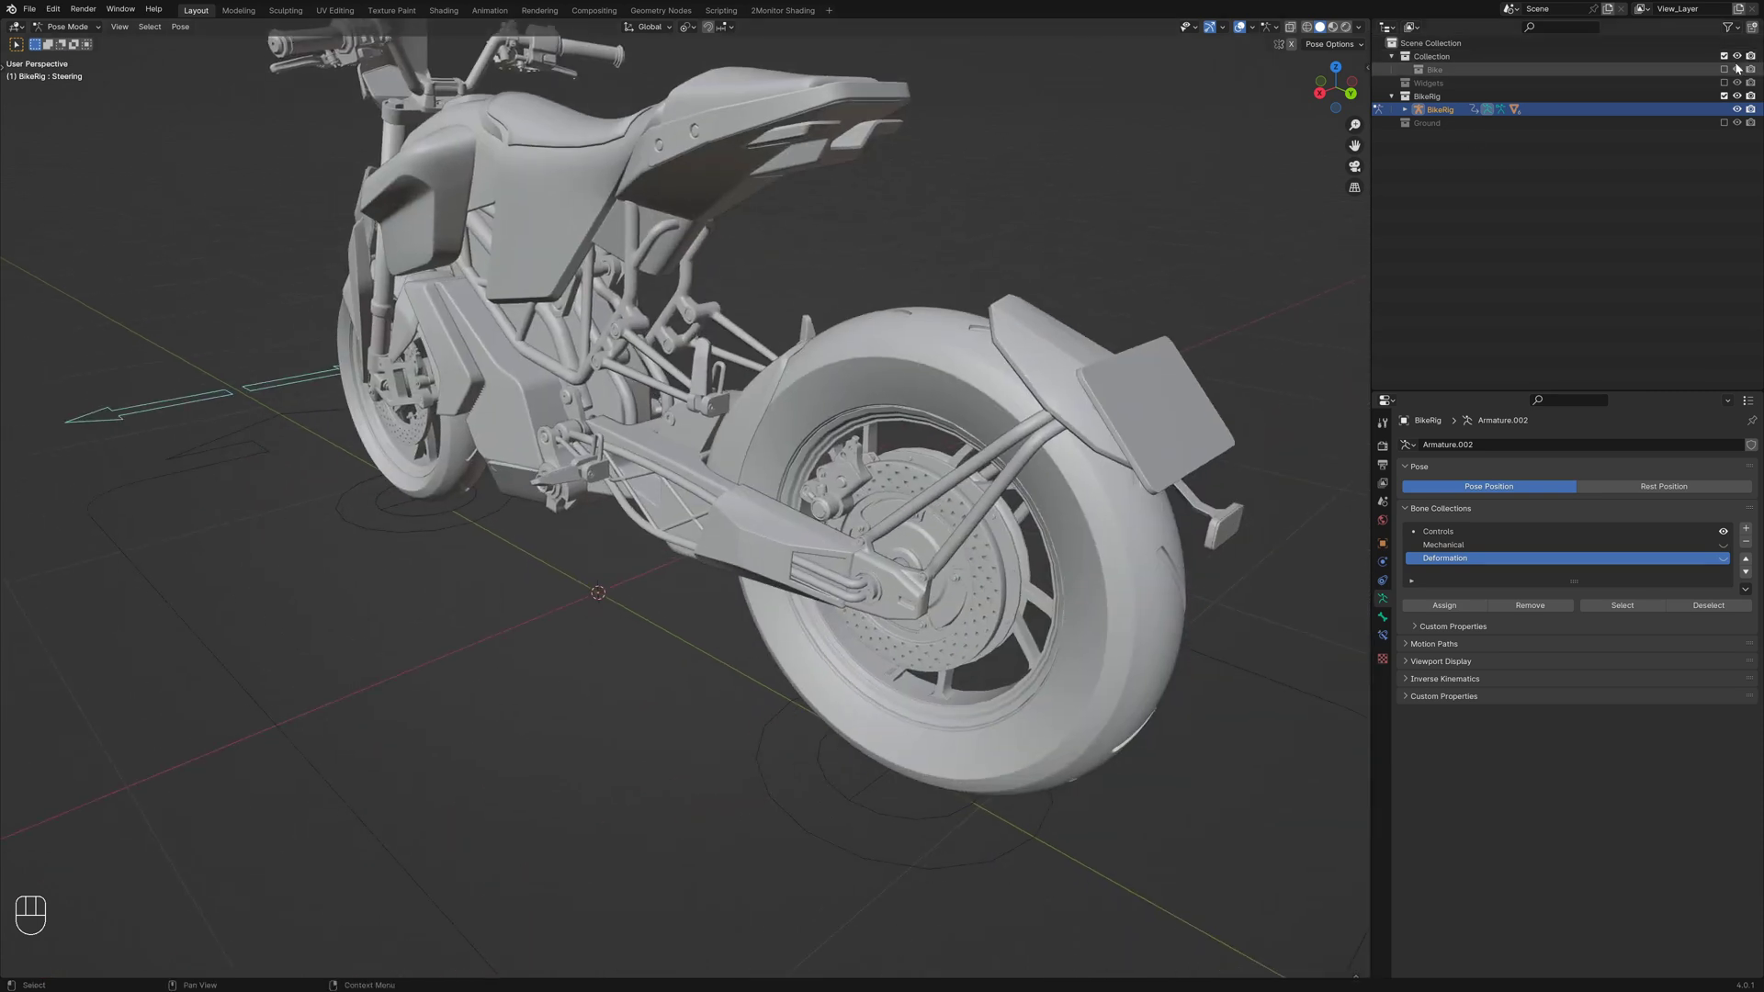
{"action": "left_click", "coordinate": [1734, 72]}
{"action": "key", "text": "ctrl+Tab"}
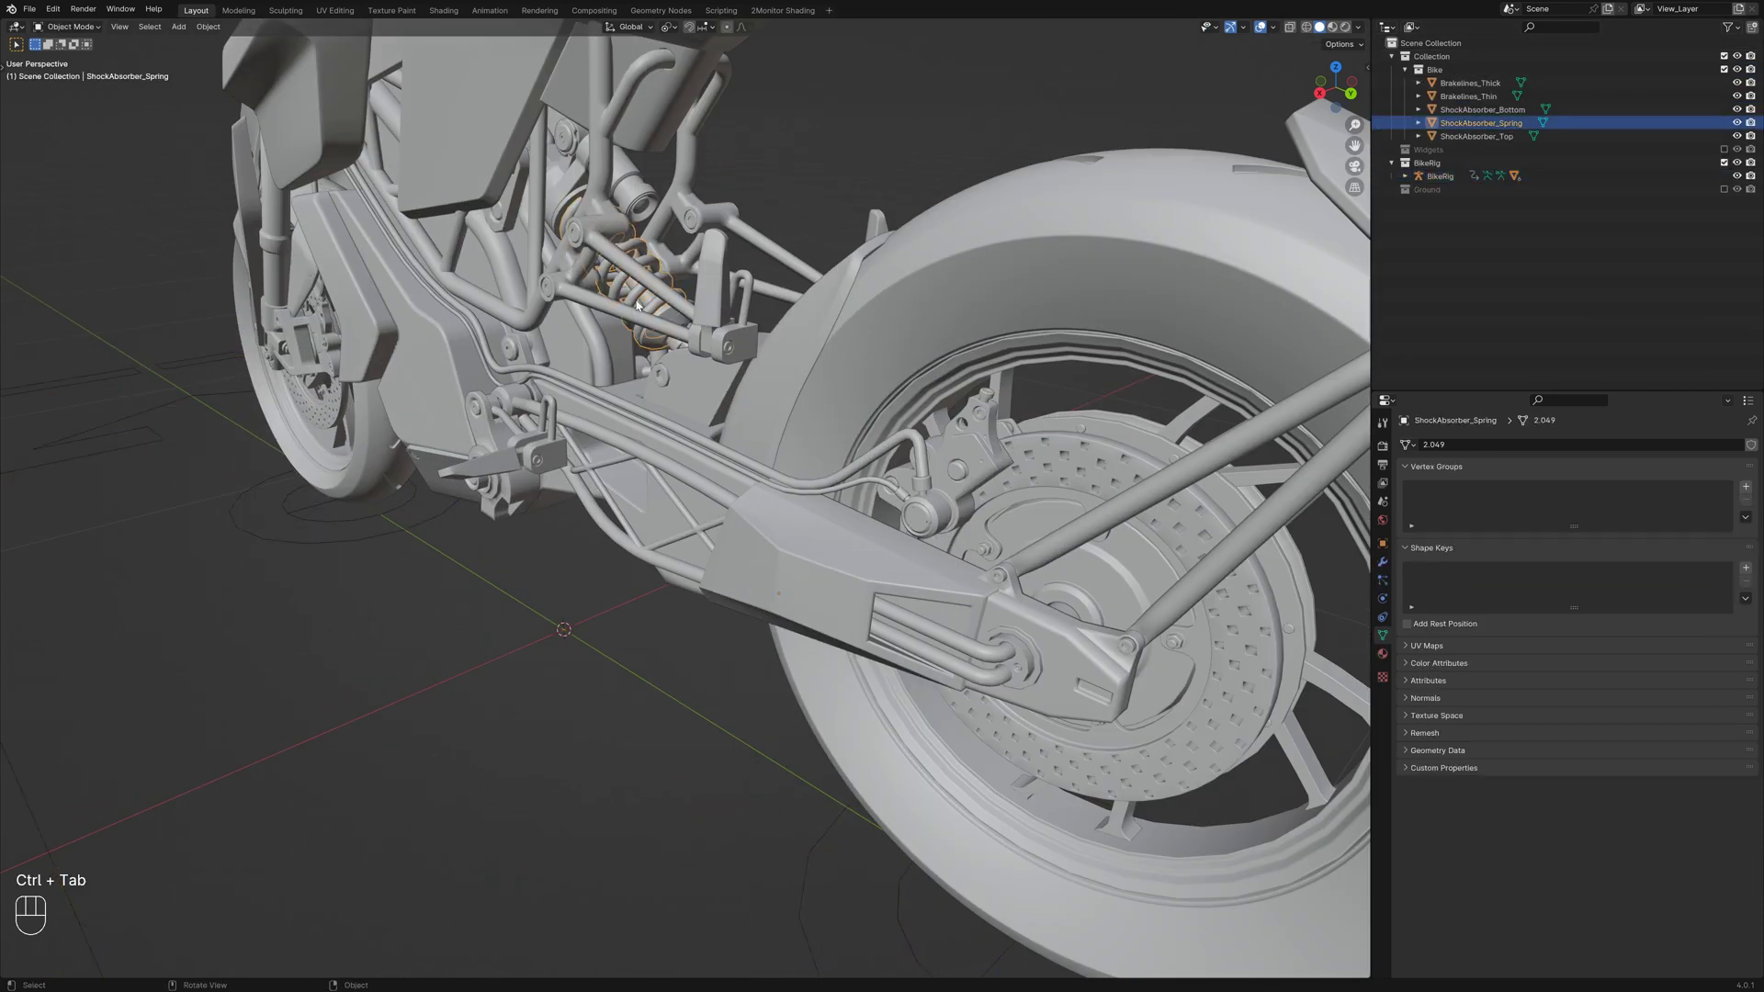
{"action": "key", "text": "KP_Decimal"}
{"action": "left_click_drag", "start_coordinate": [725, 443], "coordinate": [670, 449]}
{"action": "left_click", "coordinate": [621, 500]}
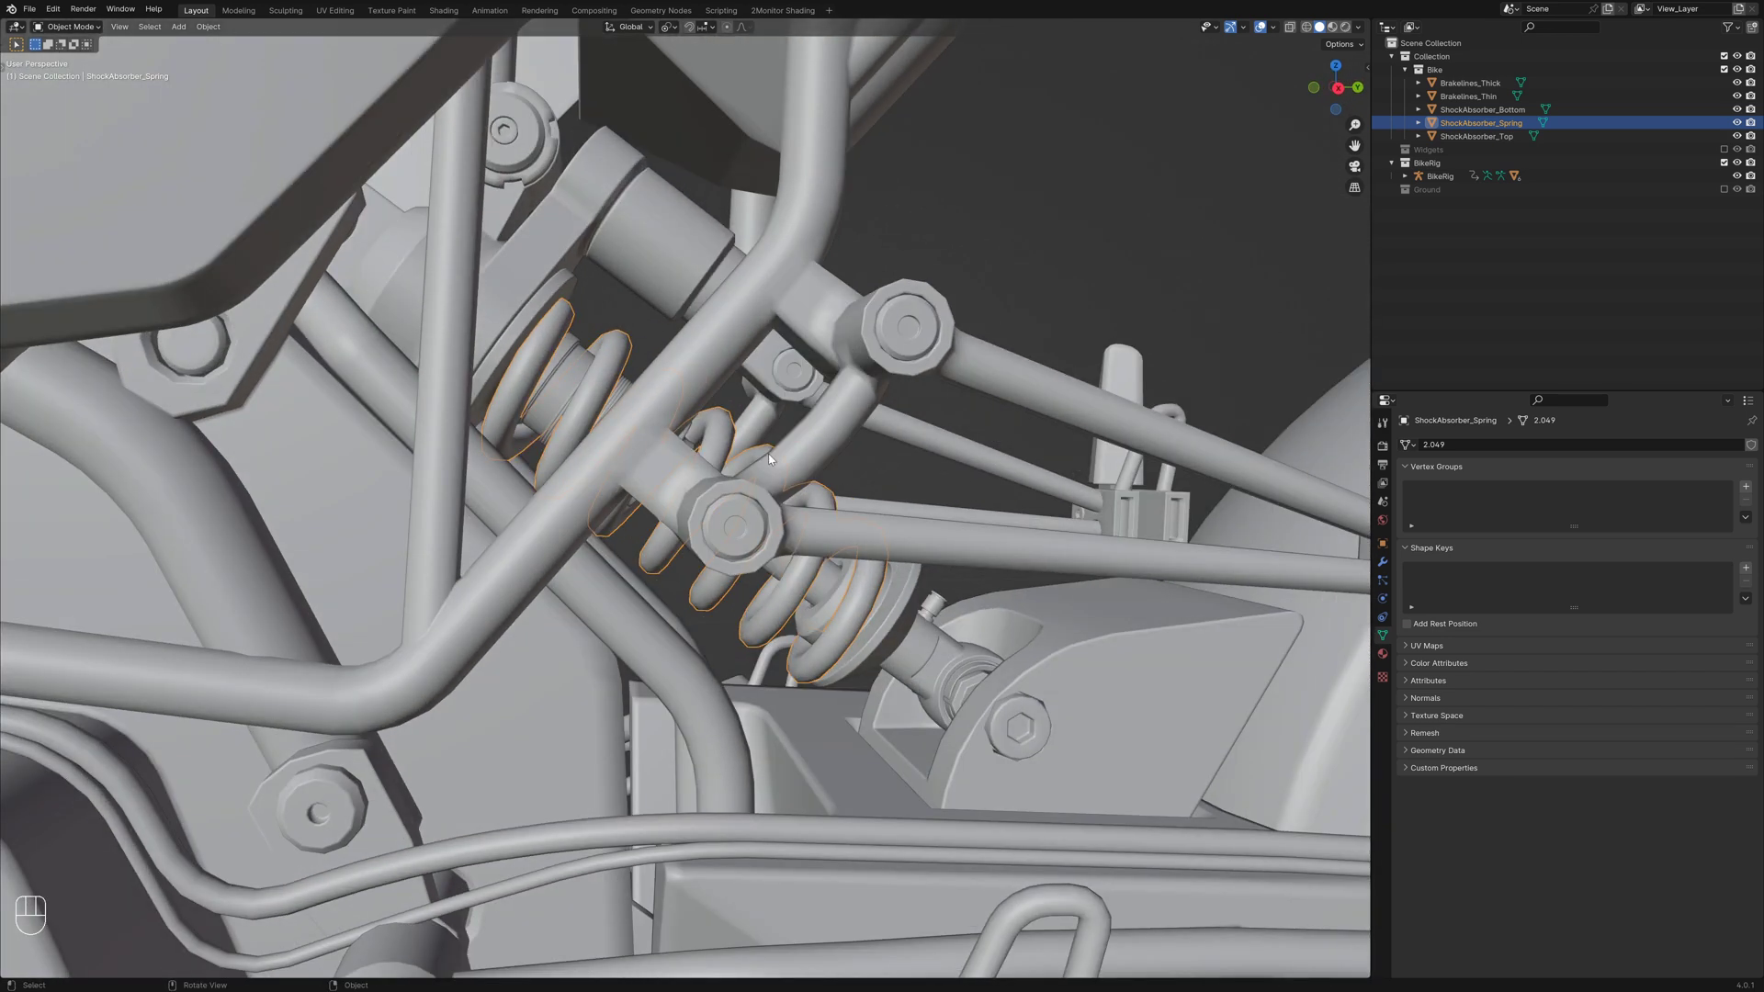
{"action": "key", "text": "KP_3"}
{"action": "key", "text": "shift+z"}
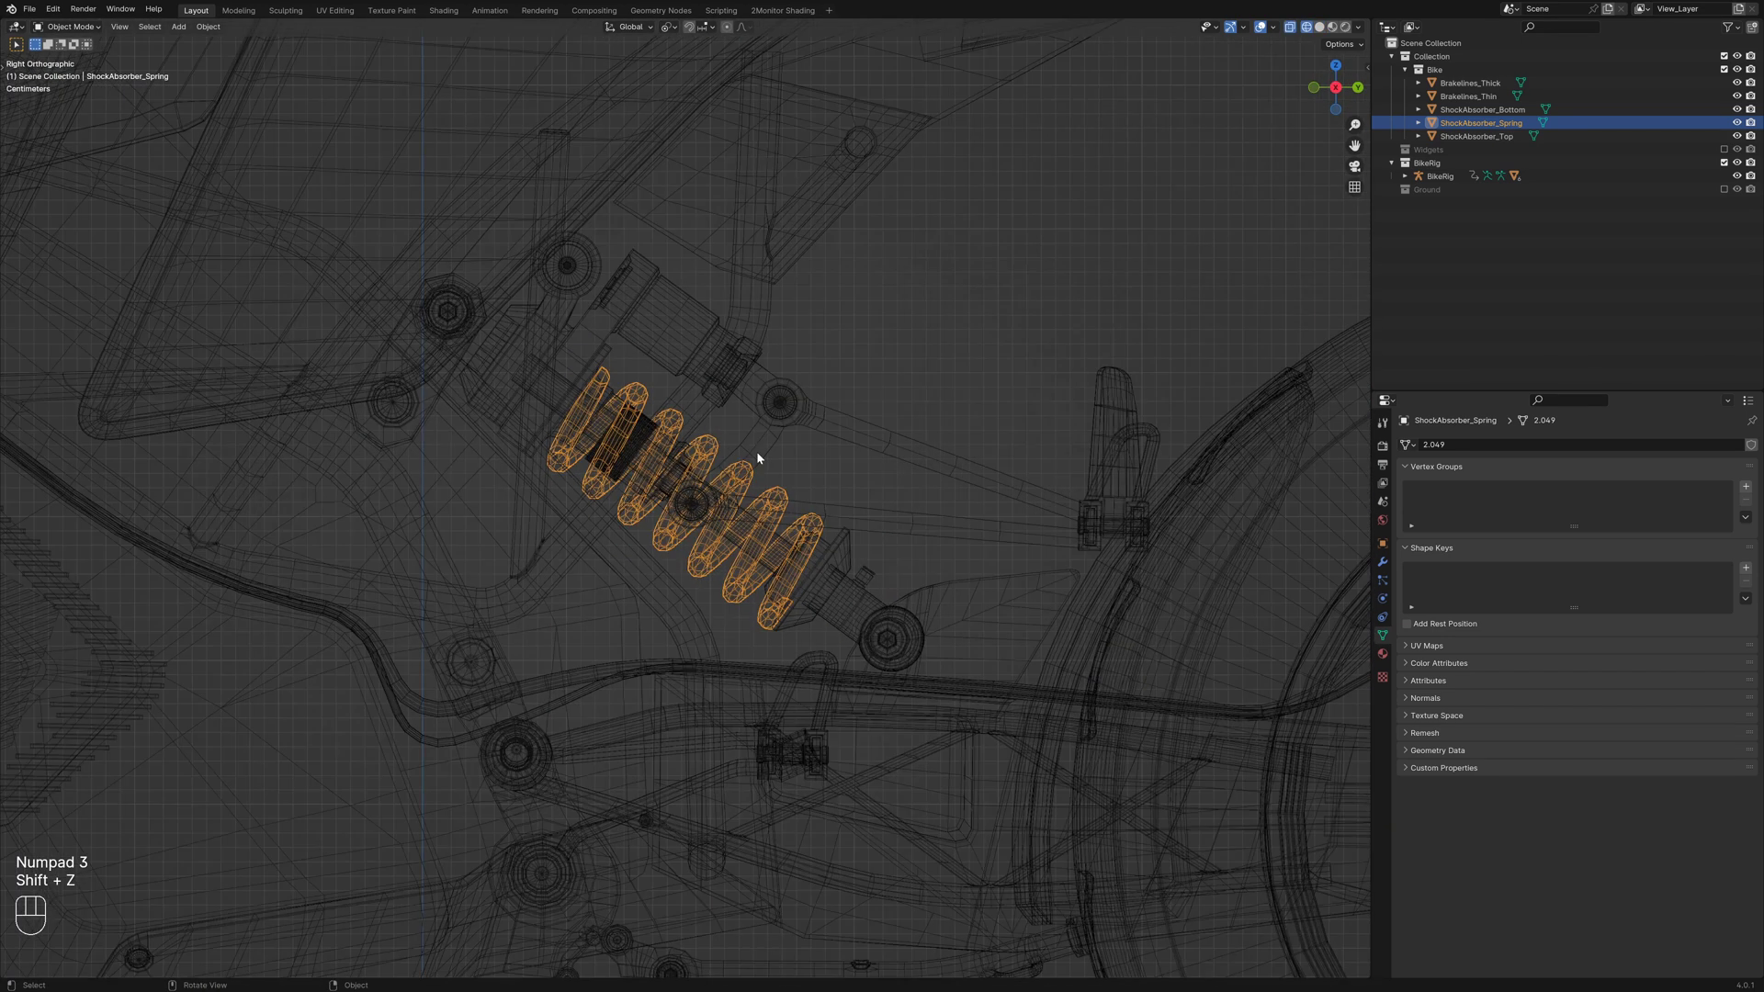
{"action": "key", "text": "alt+a"}
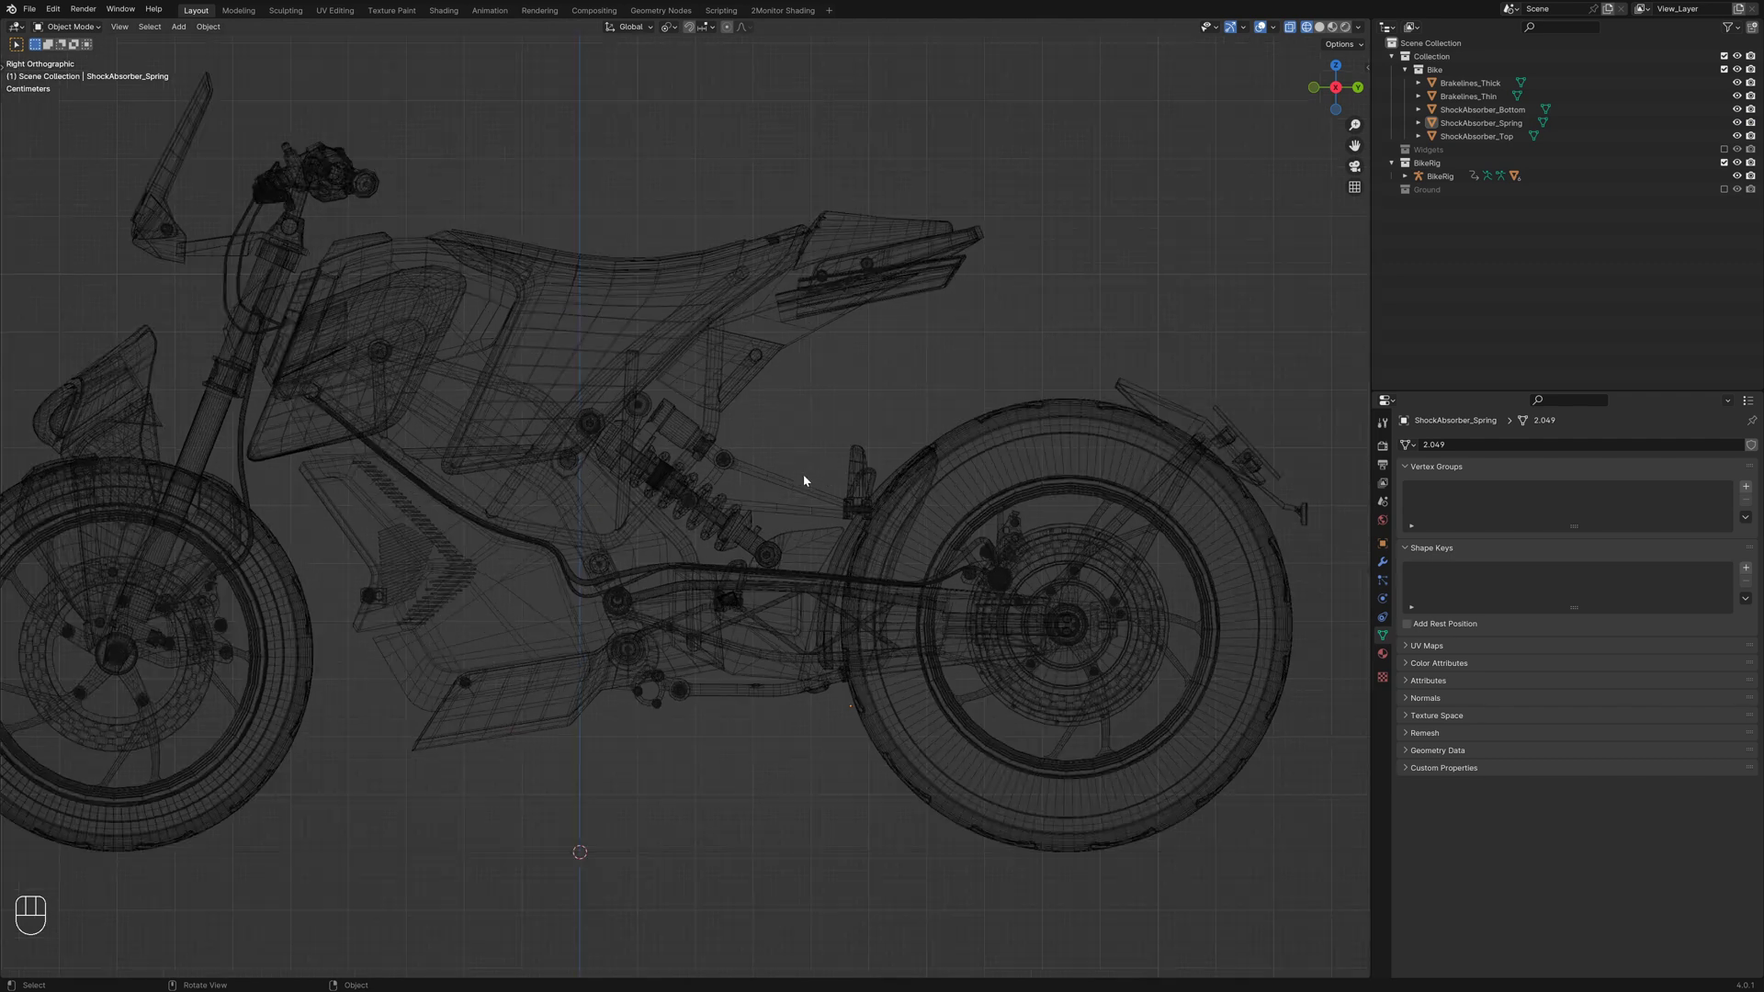
{"action": "left_click", "coordinate": [945, 612]}
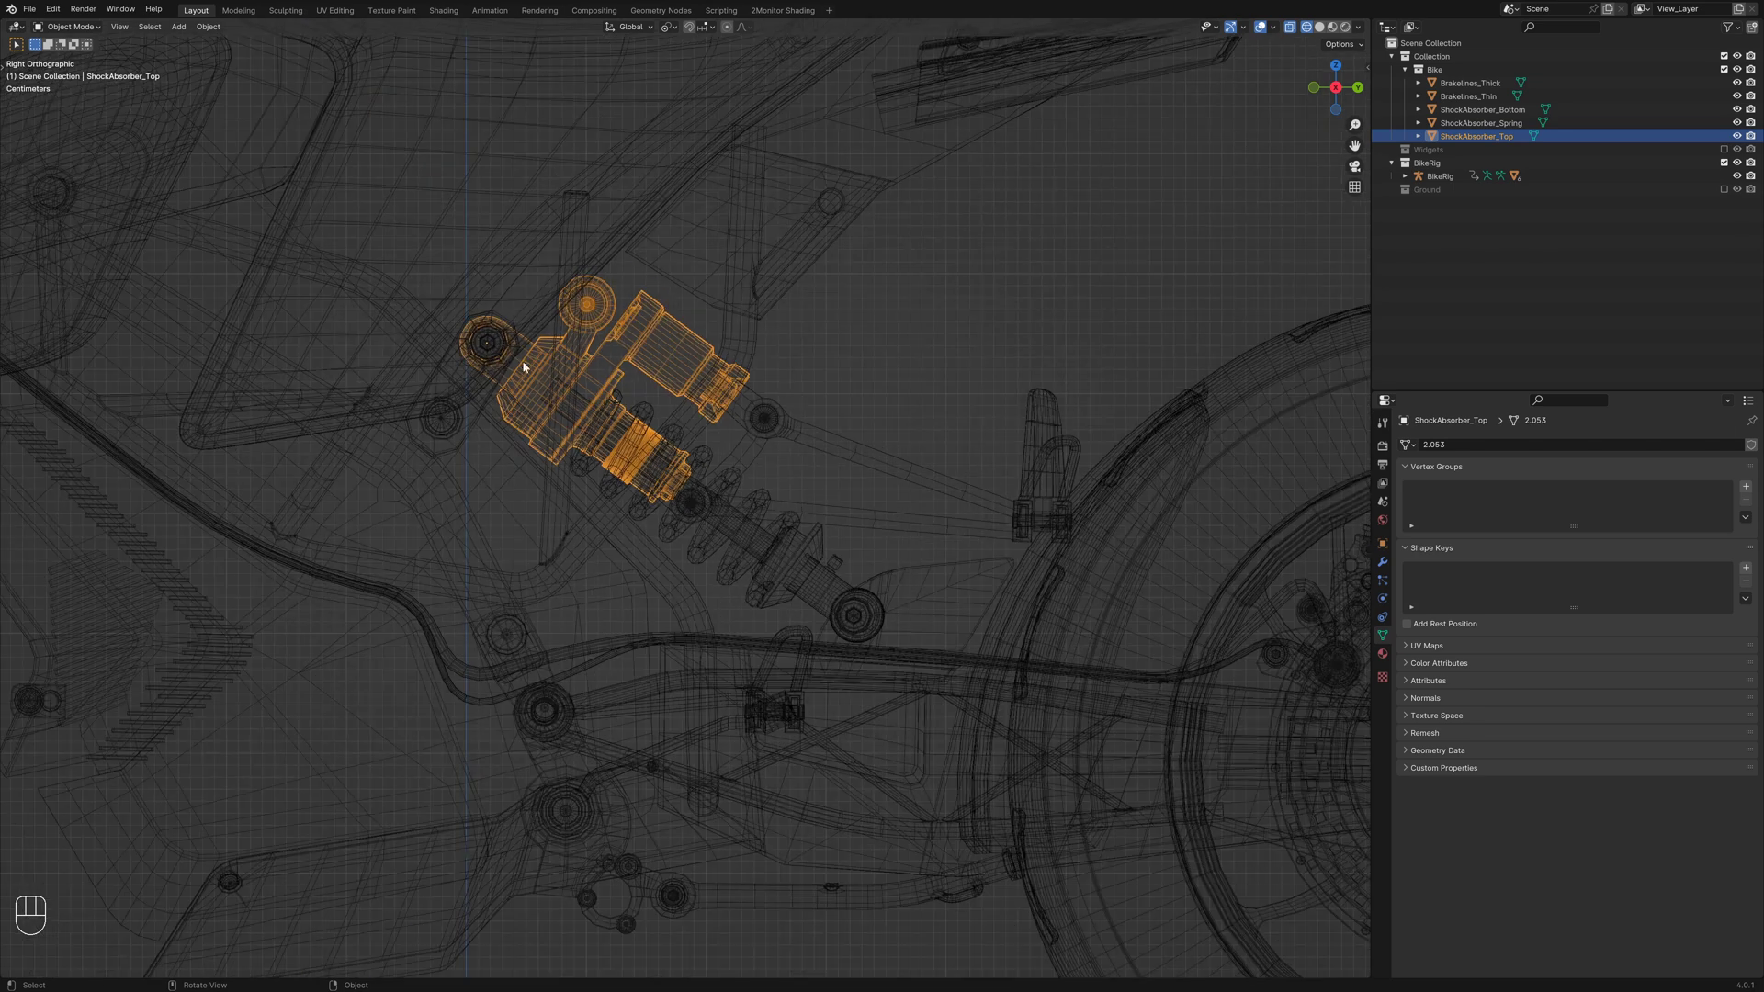
{"action": "key", "text": "r"}
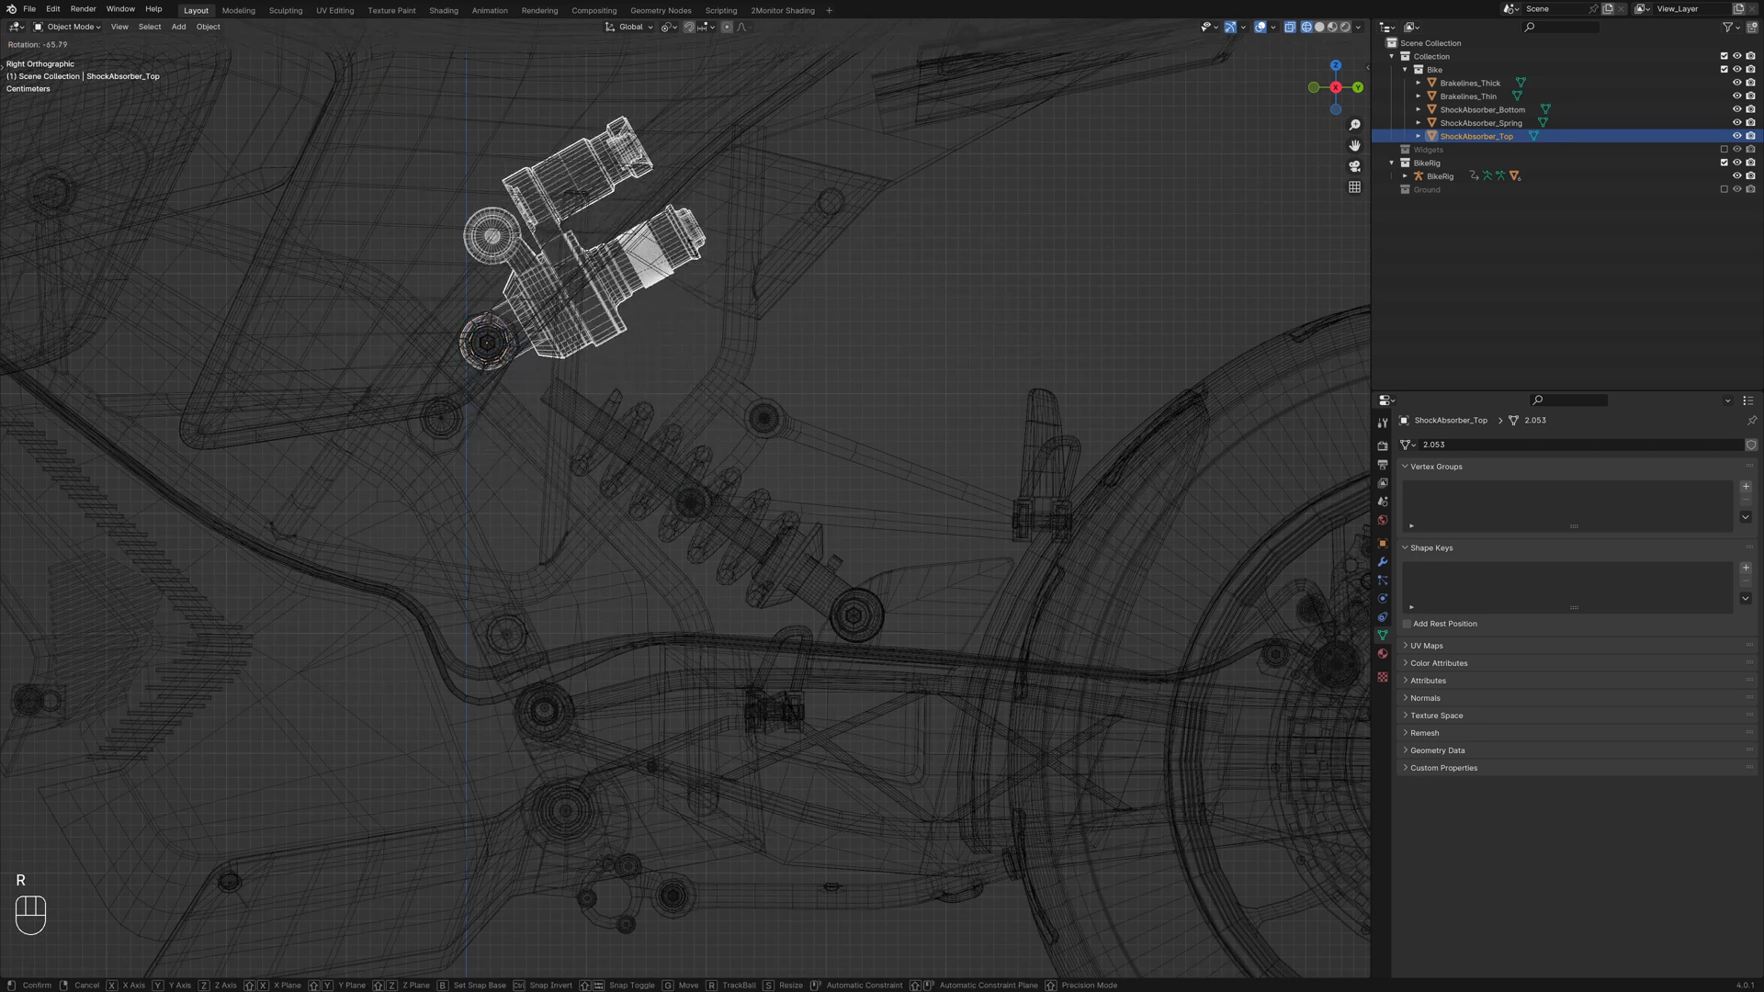
{"action": "left_click", "coordinate": [793, 536]}
{"action": "key", "text": "r"}
{"action": "left_click", "coordinate": [812, 539]}
{"action": "key", "text": "r"}
{"action": "key", "text": "alt+a"}
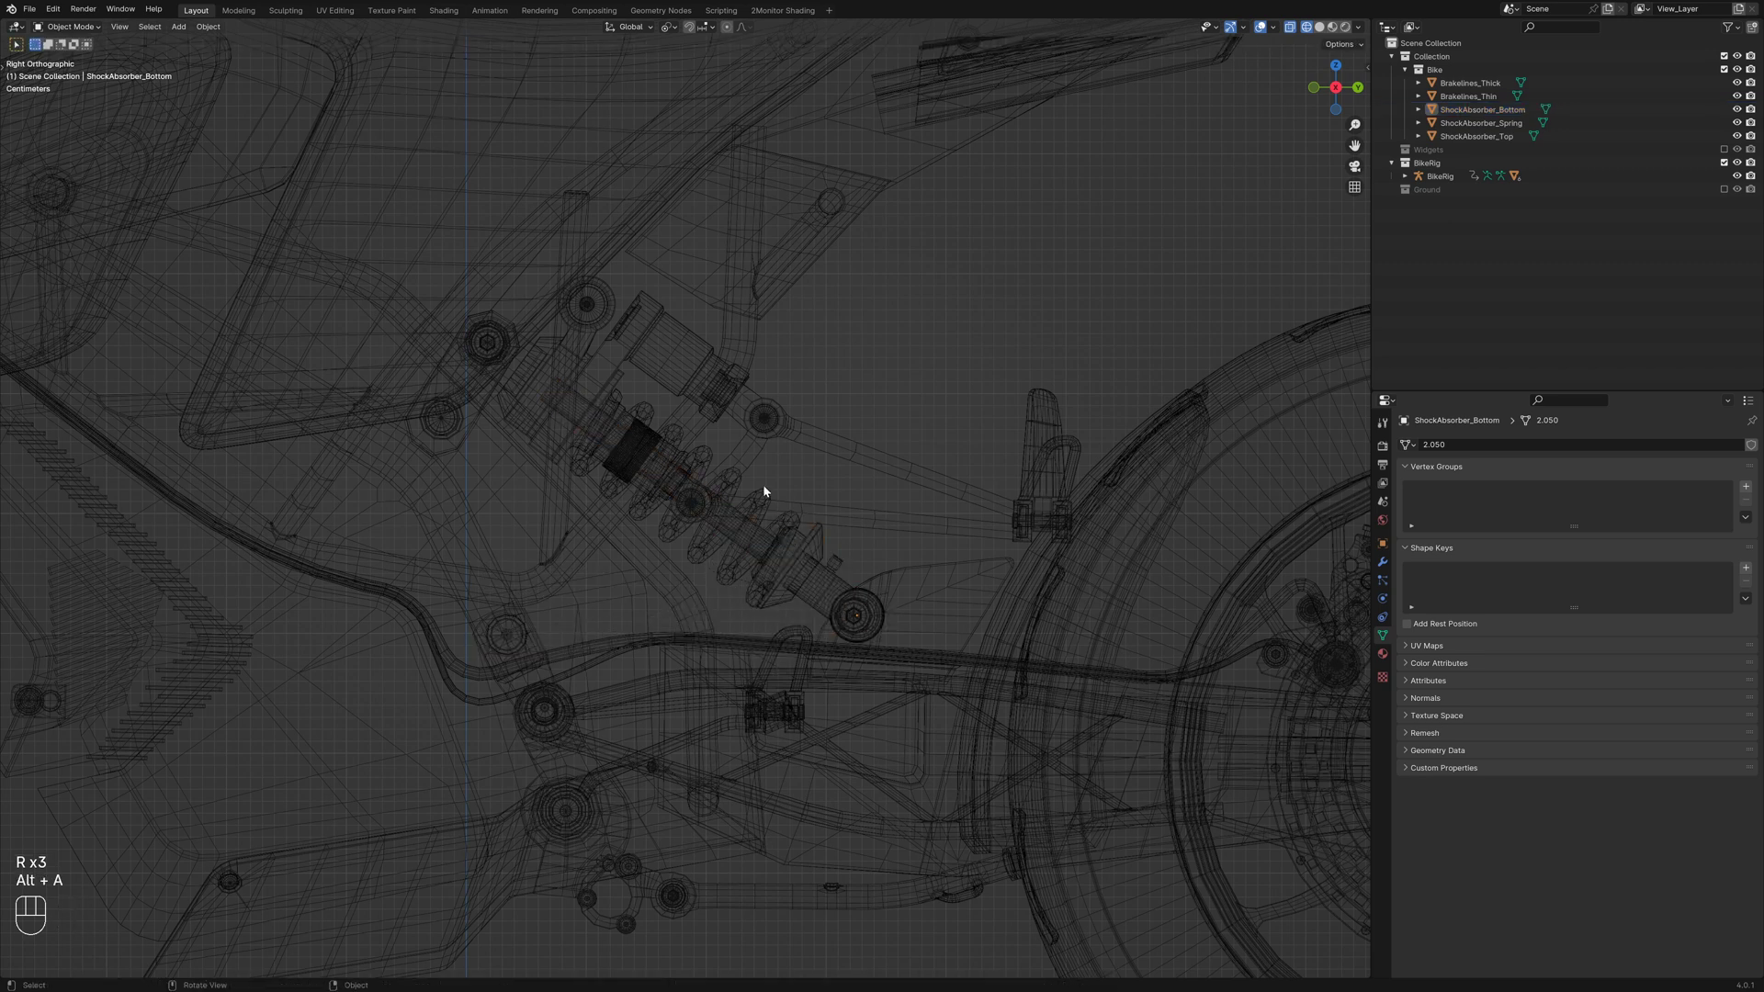
{"action": "left_click_drag", "start_coordinate": [796, 515], "coordinate": [743, 536]}
{"action": "key", "text": "shift+z"}
{"action": "left_click", "coordinate": [838, 577]}
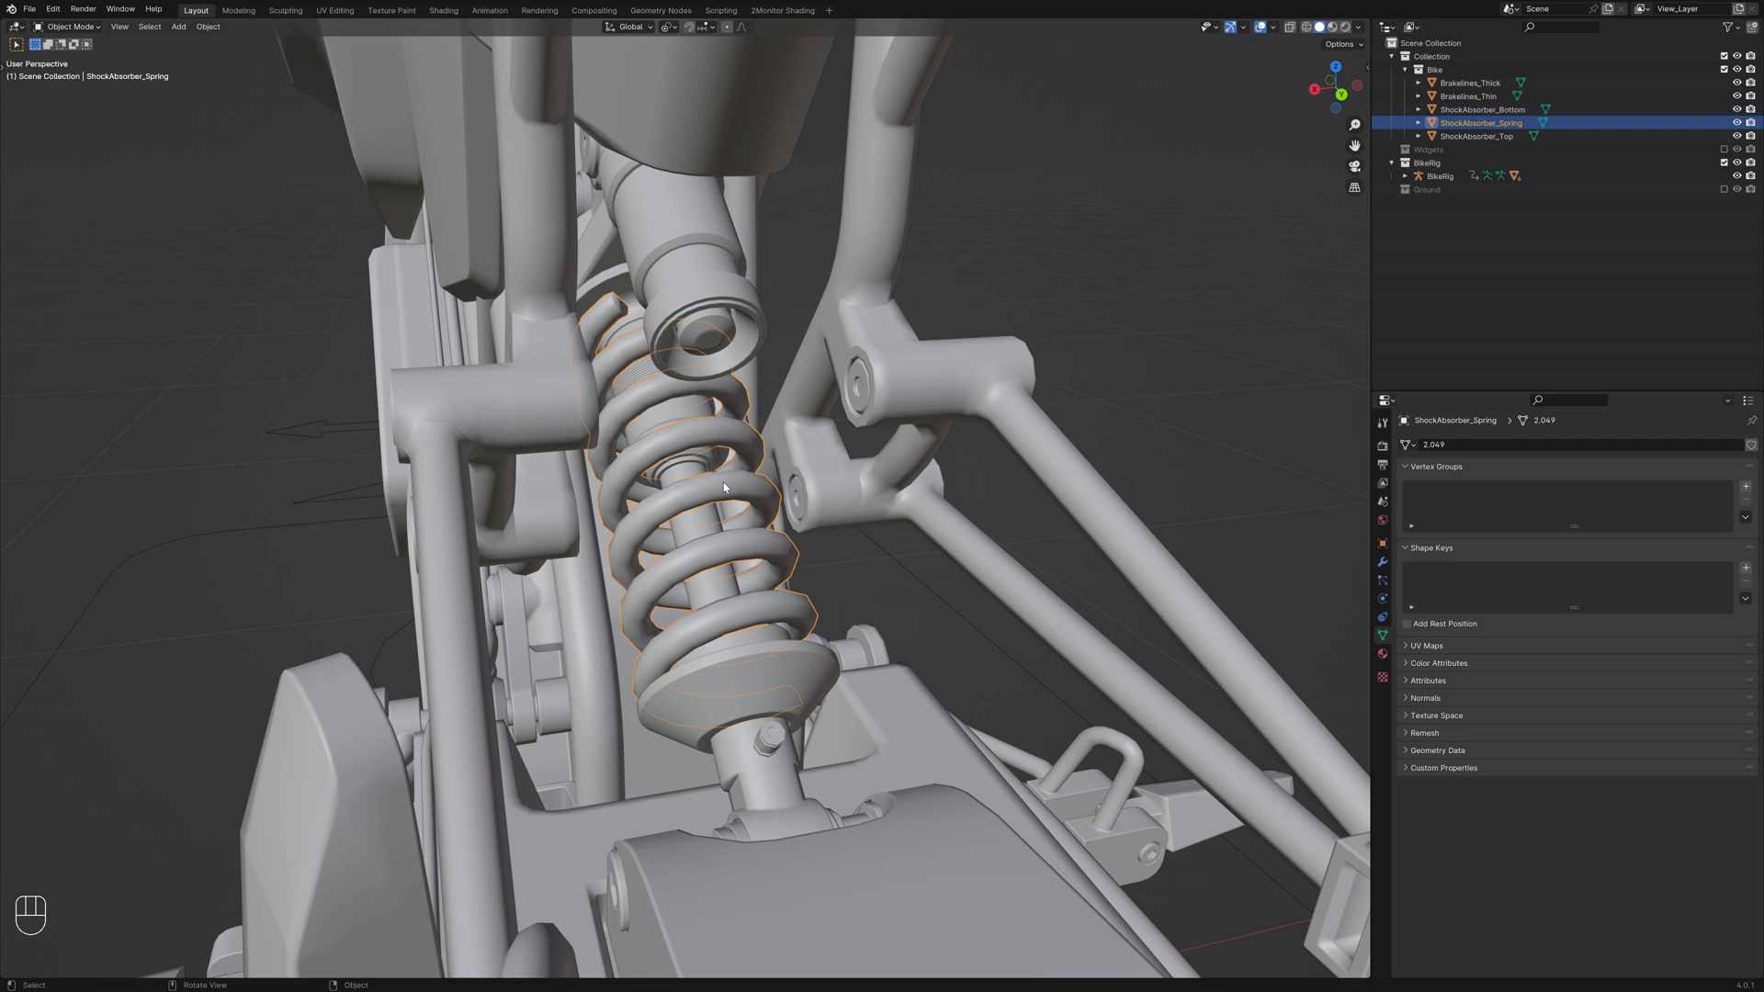
{"action": "left_click_drag", "start_coordinate": [687, 622], "coordinate": [777, 604]}
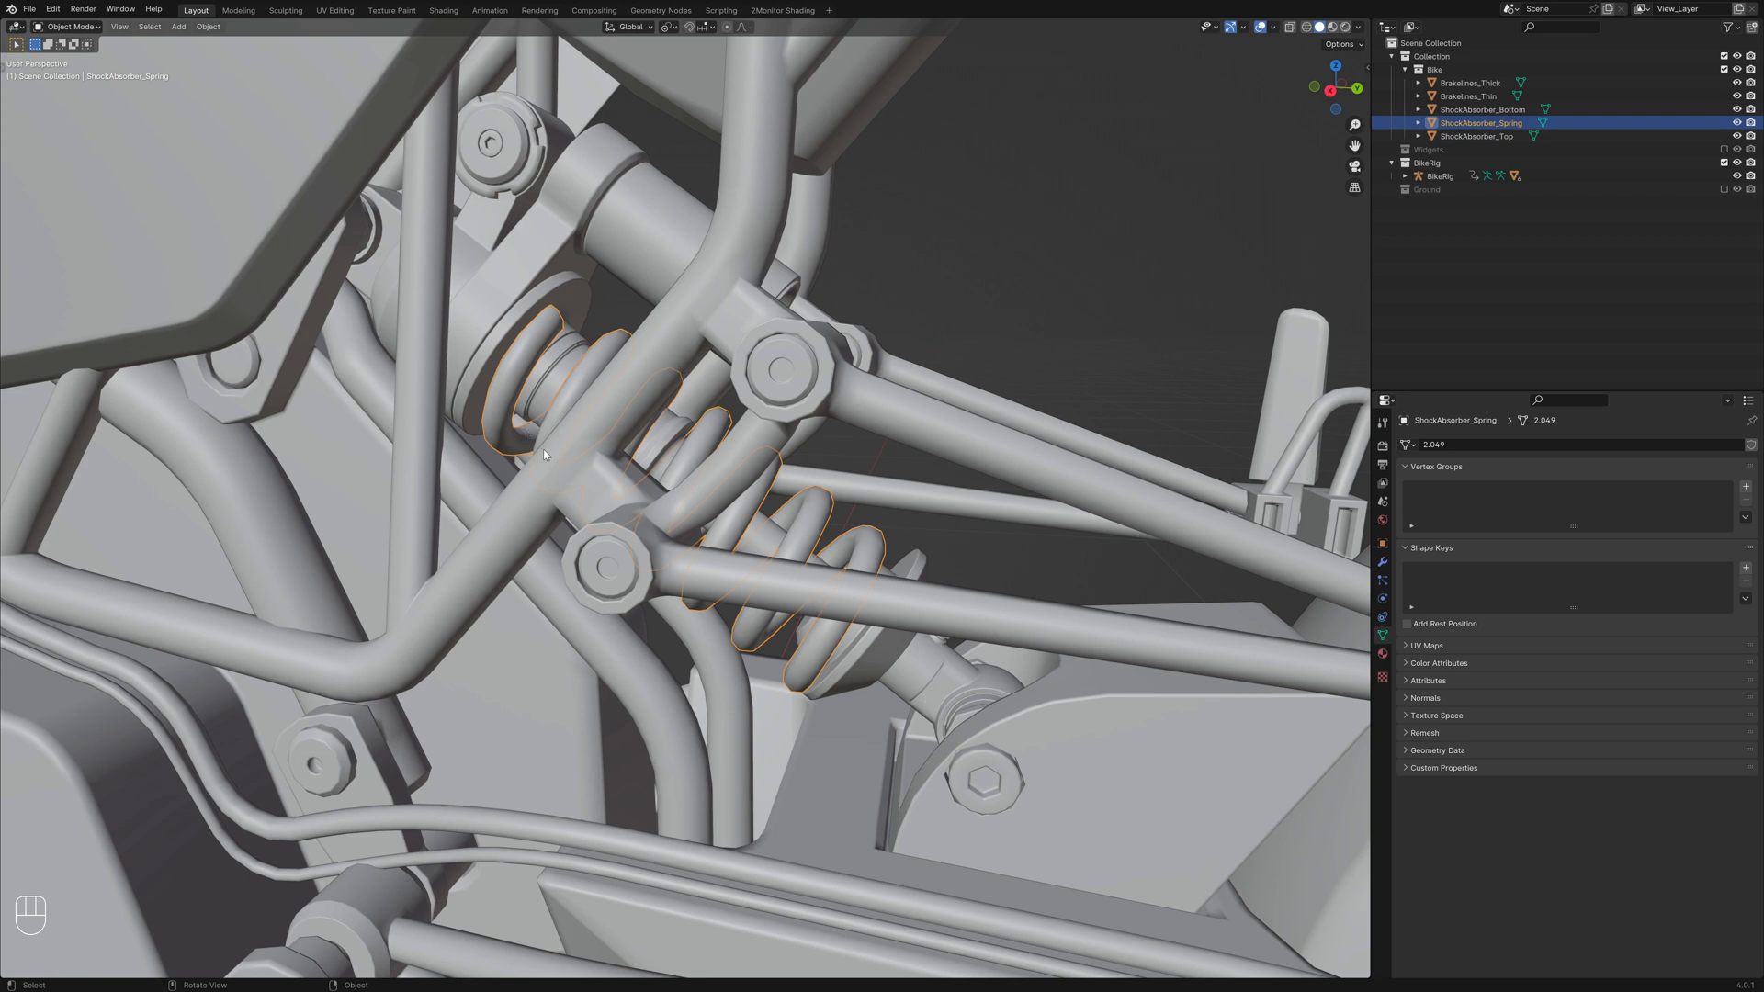
{"action": "key", "text": "KP_3"}
{"action": "key", "text": "shift+z"}
{"action": "key", "text": "alt+a"}
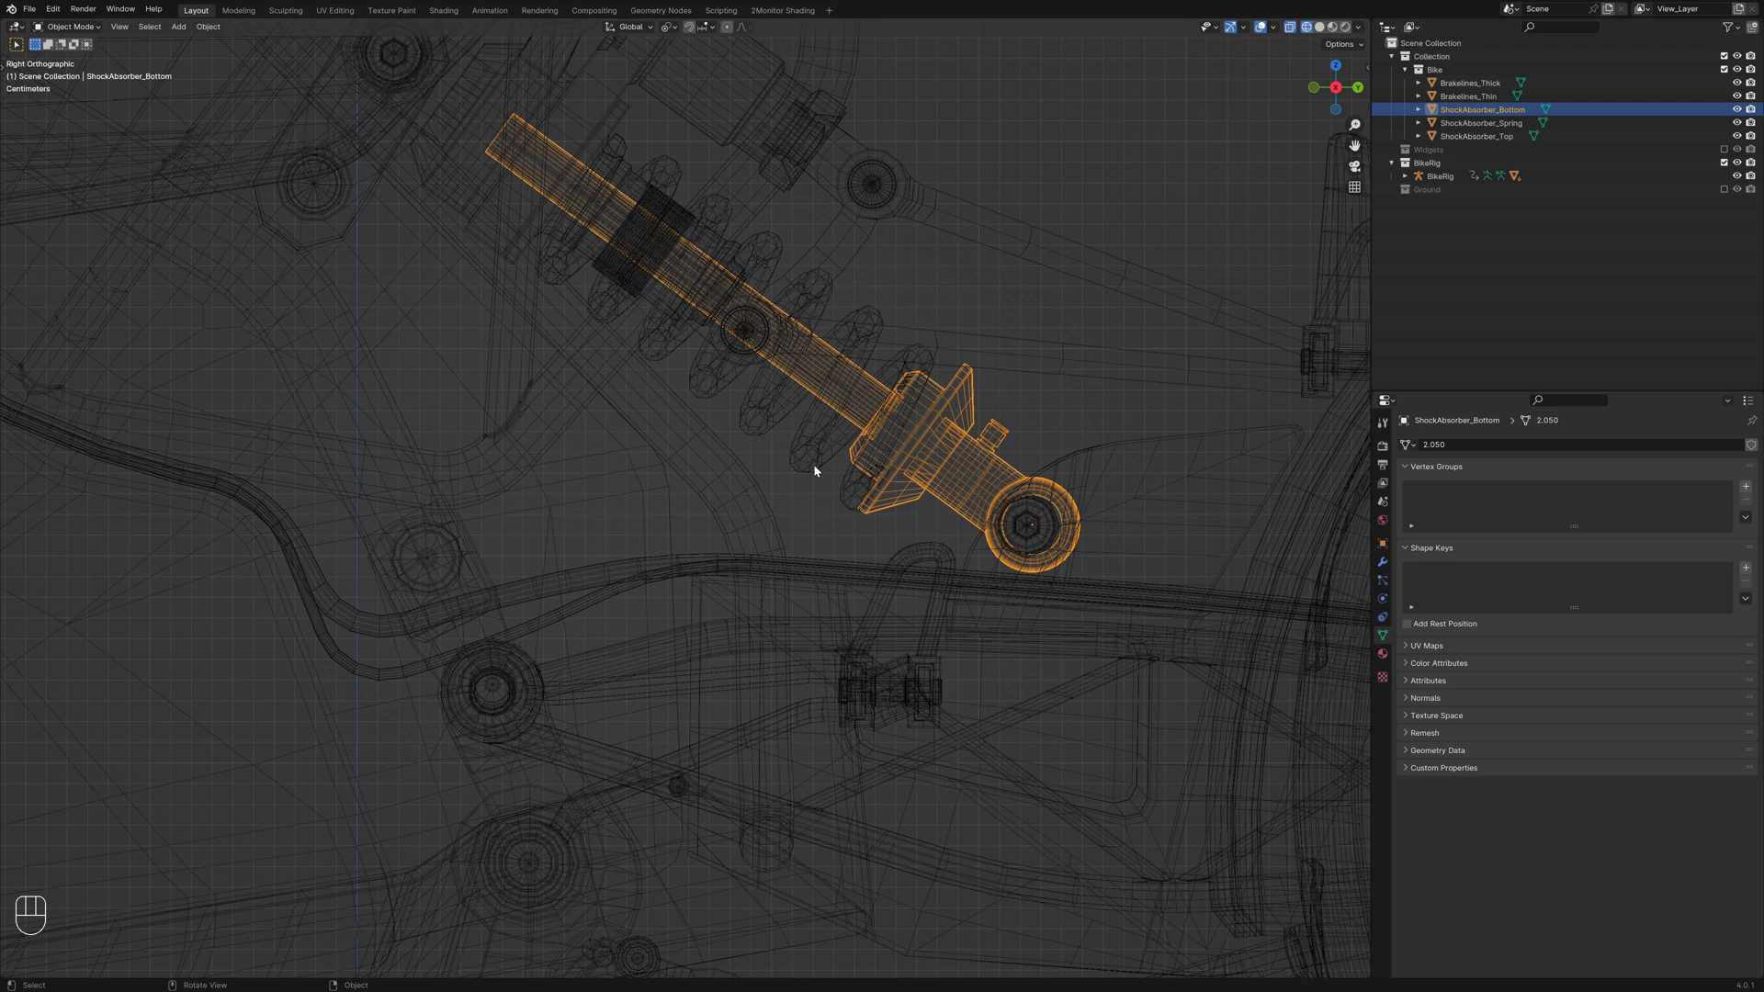
{"action": "key", "text": "shift+s"}
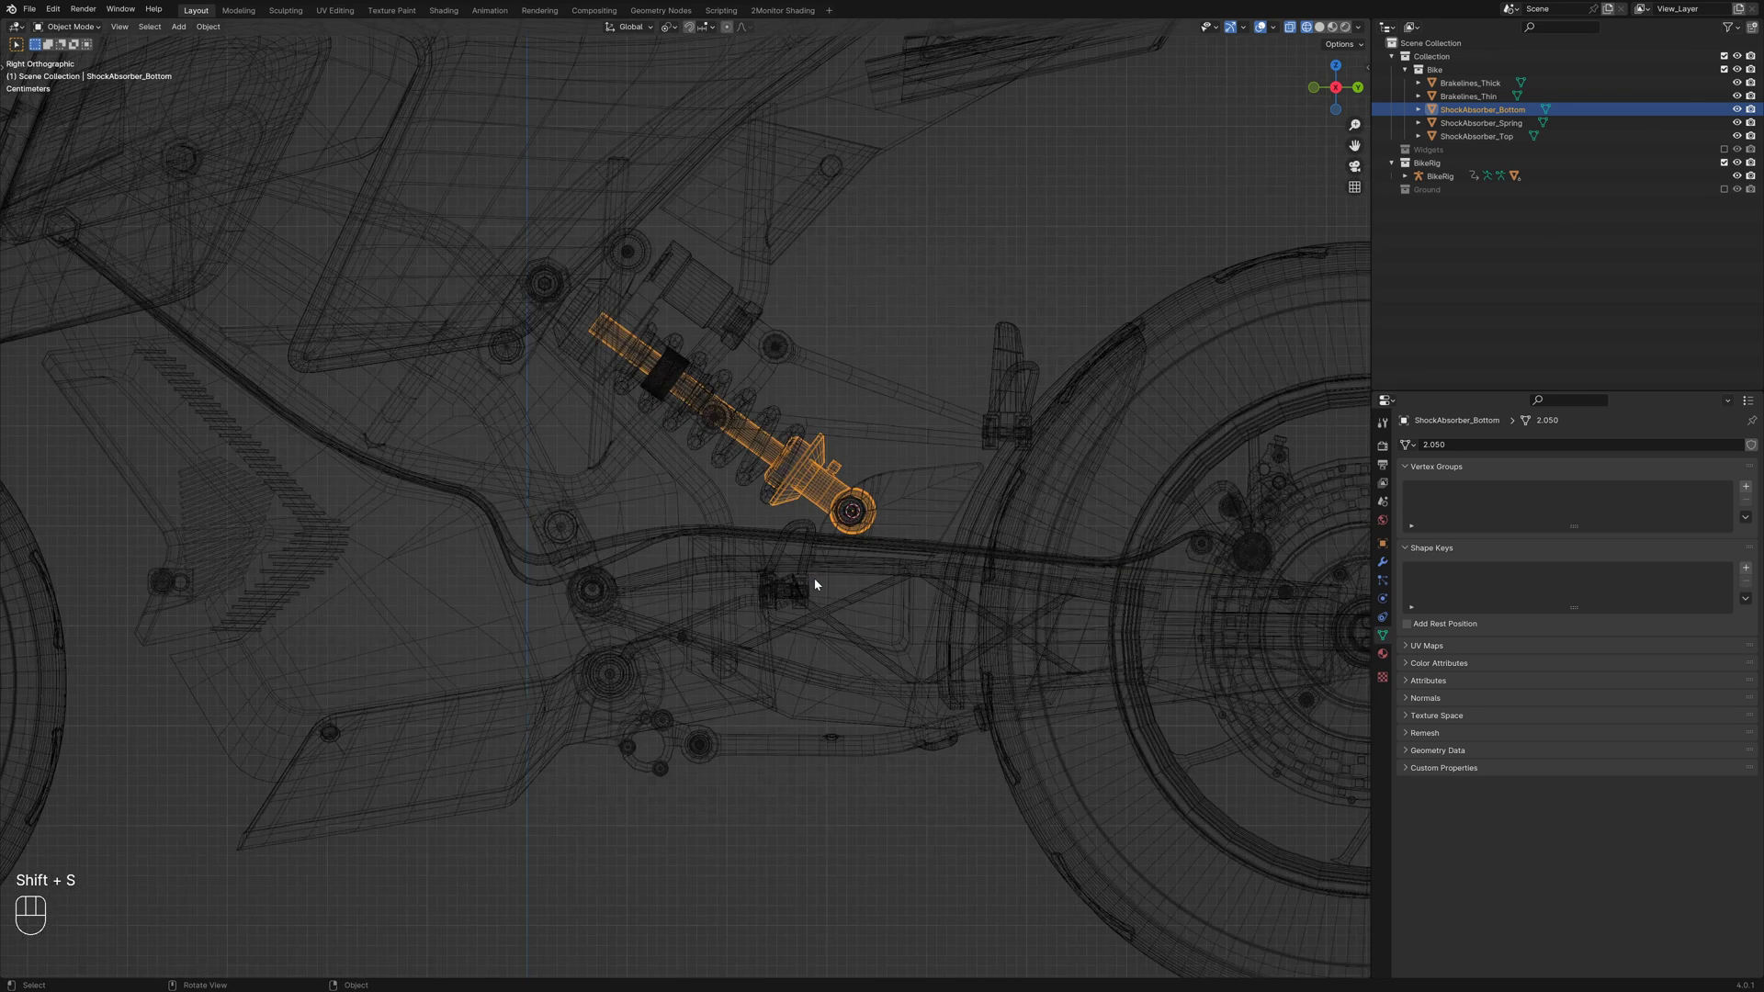
{"action": "key", "text": "shift+z"}
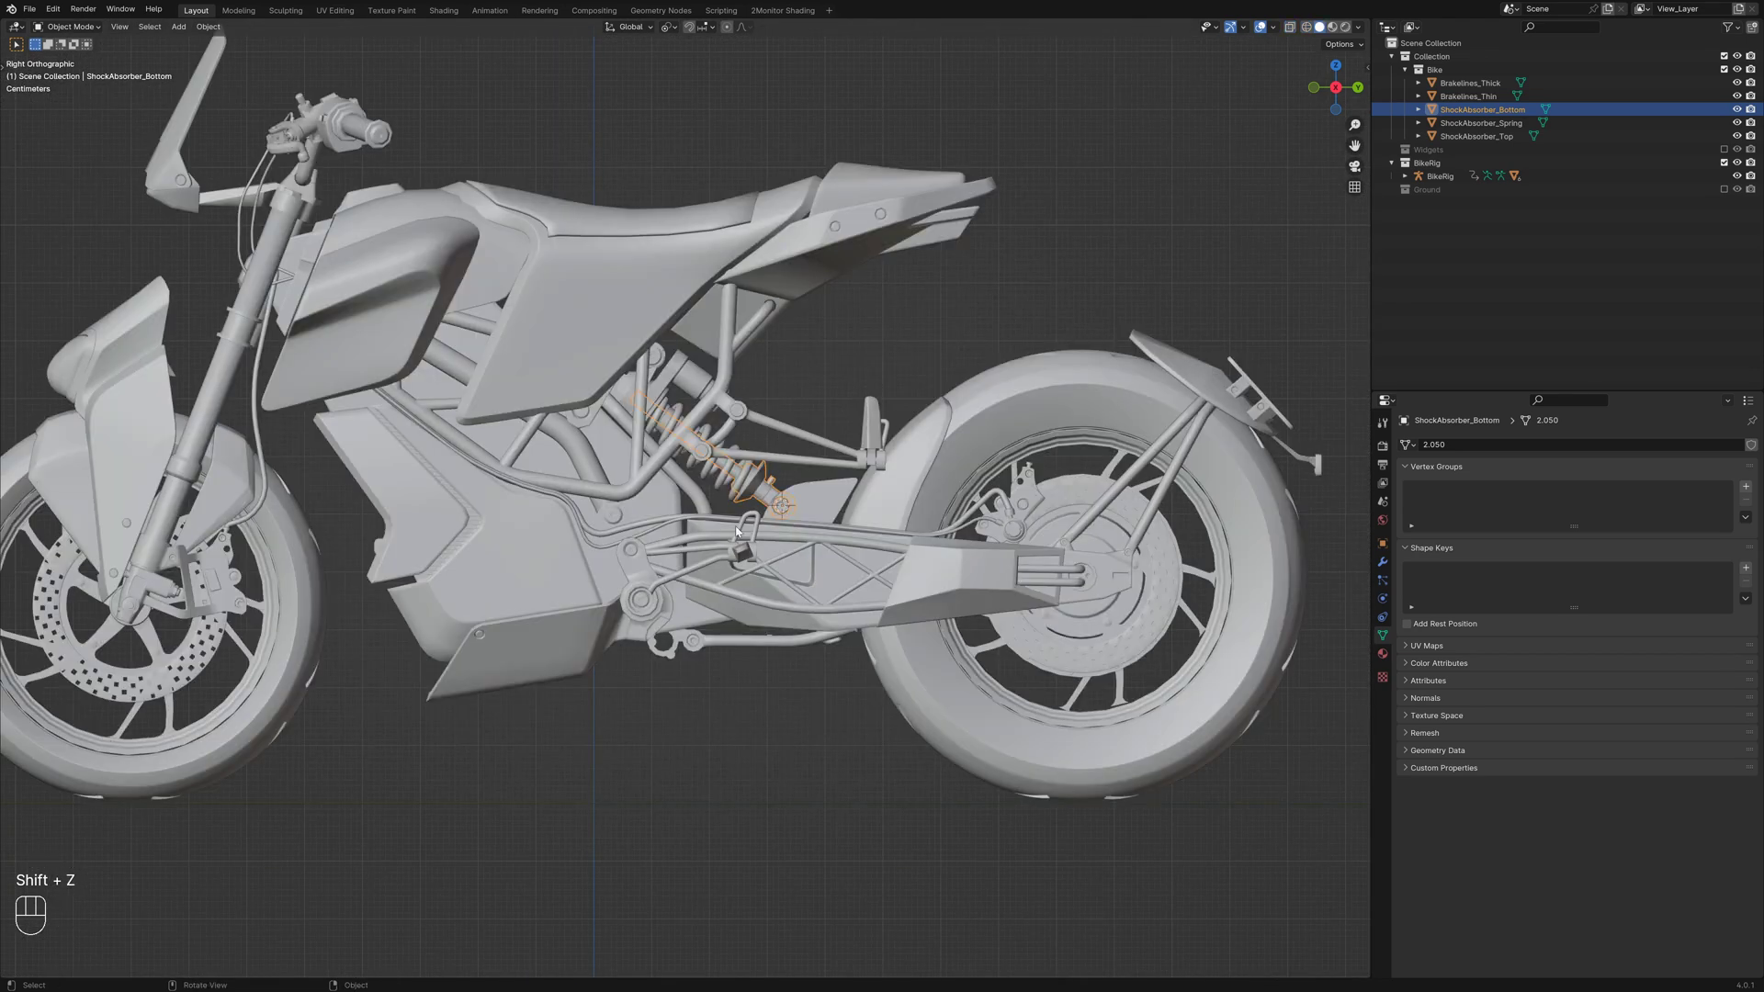
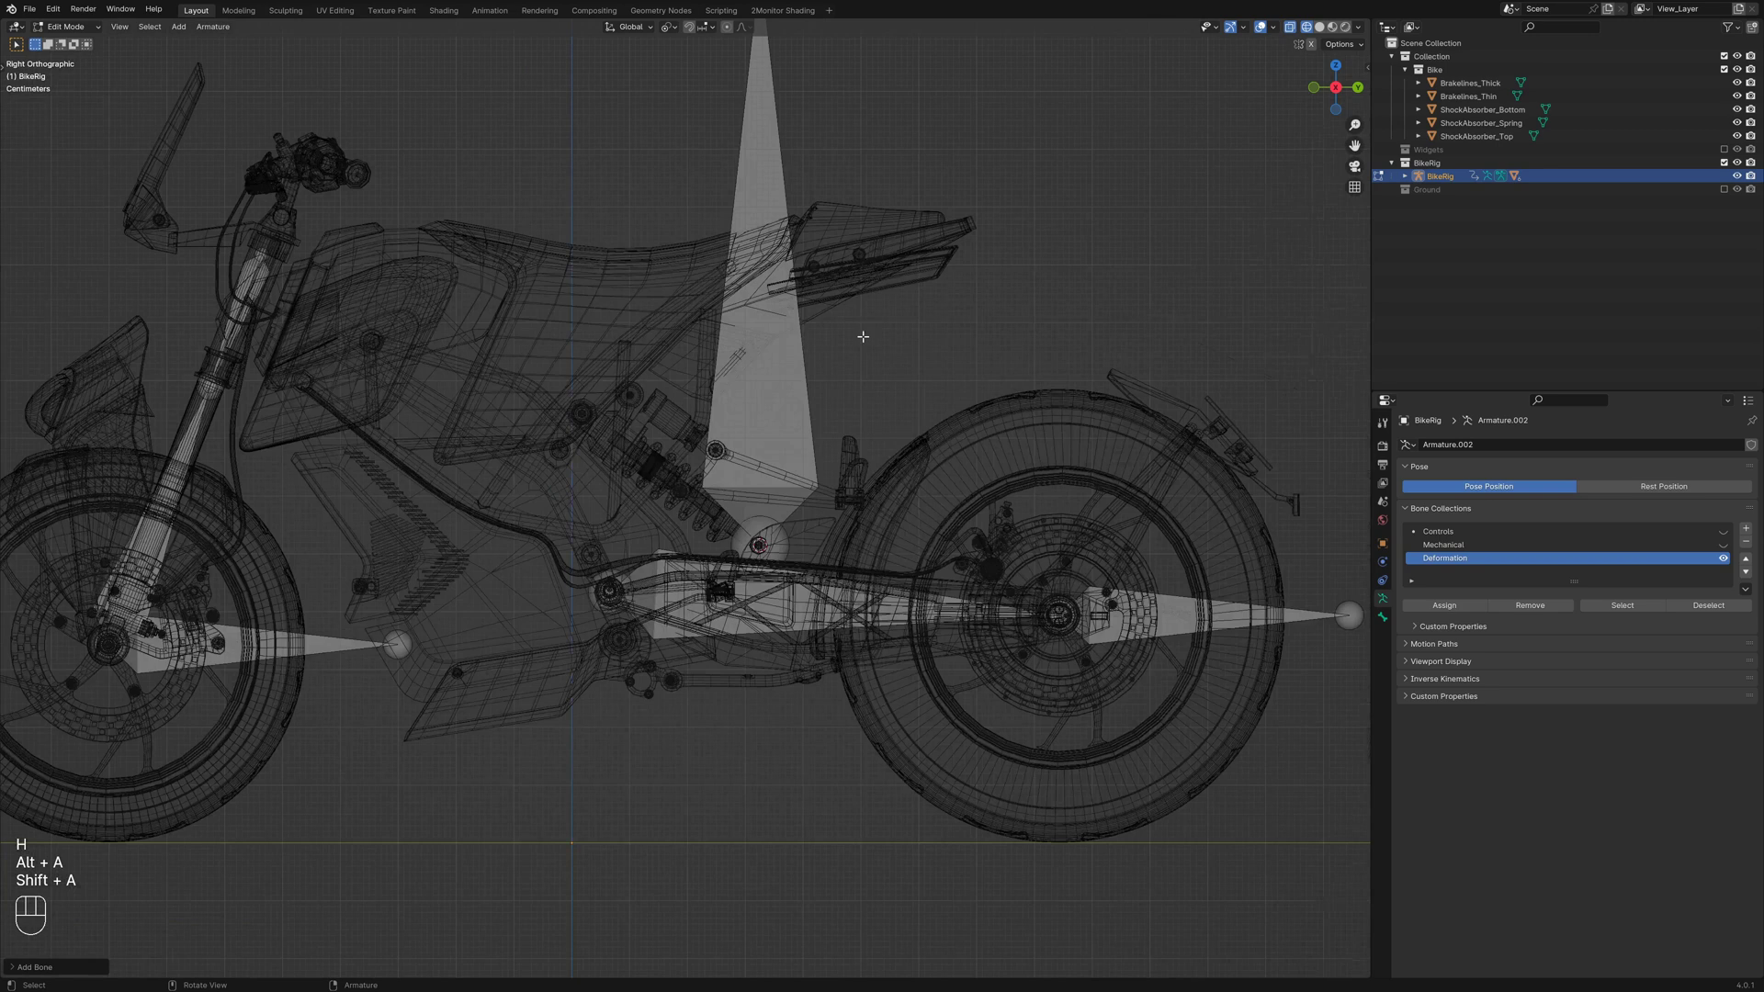
Enter the rig's Edit Mode and snap the cursor to the shock absorber mount for the new bone
{"action": "key", "text": "Tab"}
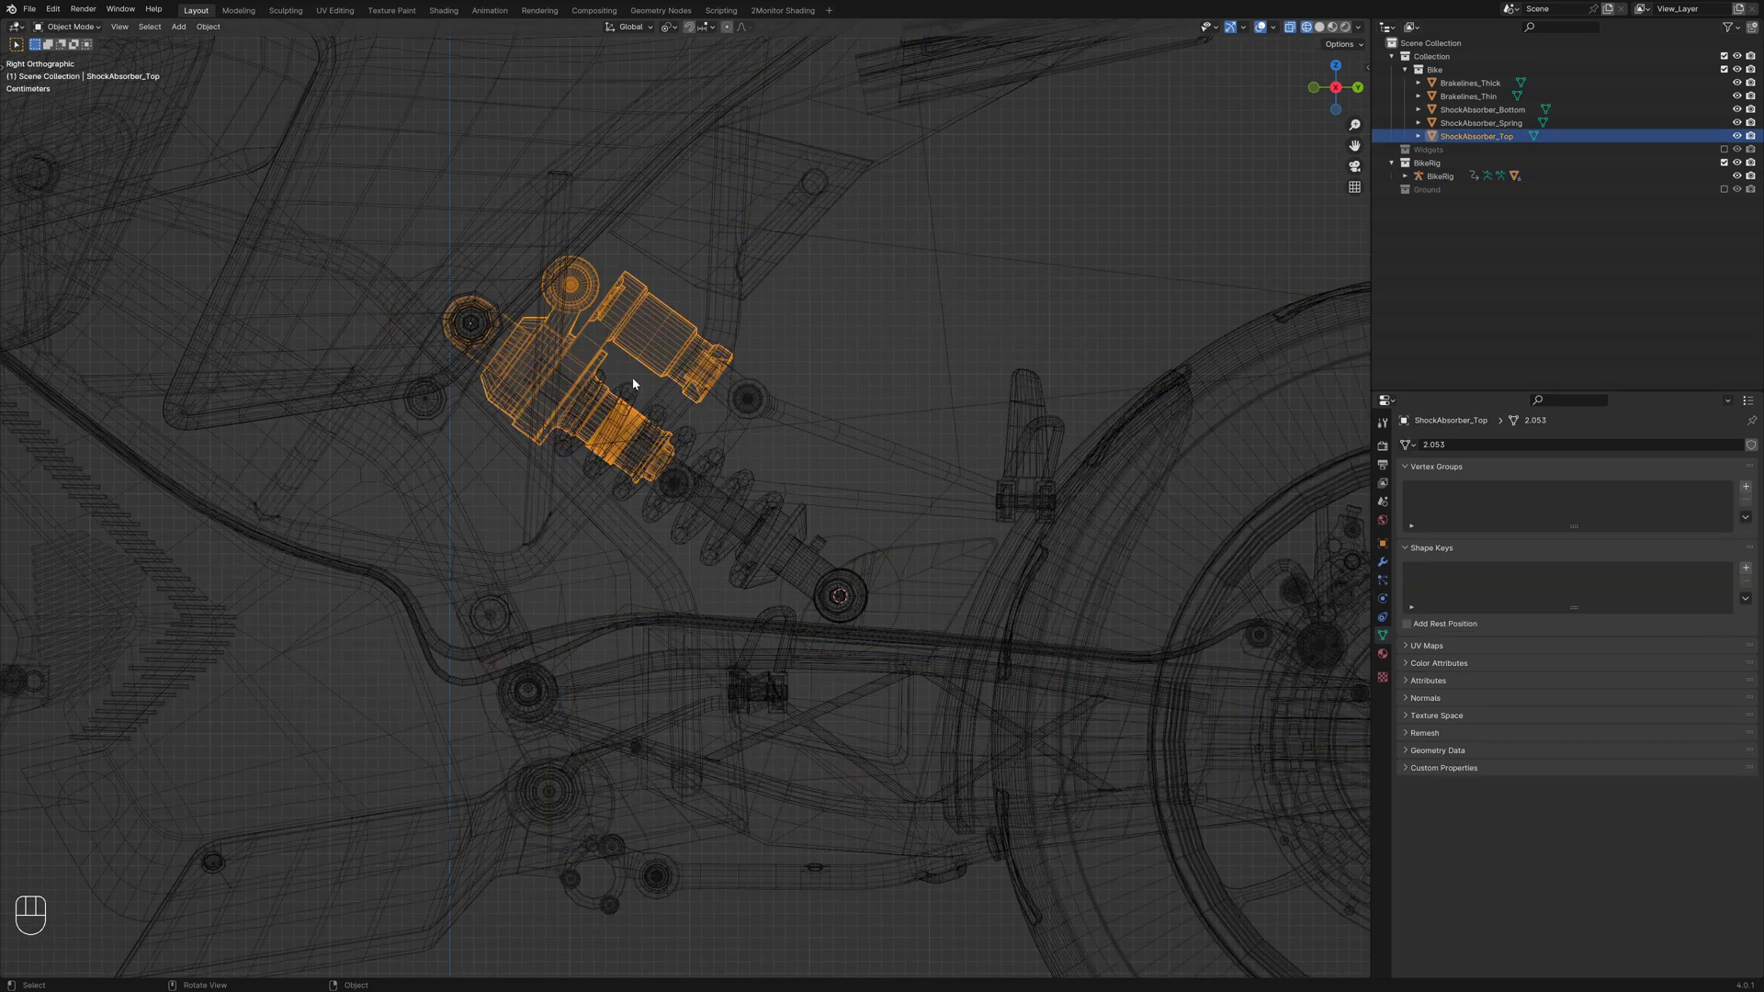
{"action": "key", "text": "shift+s"}
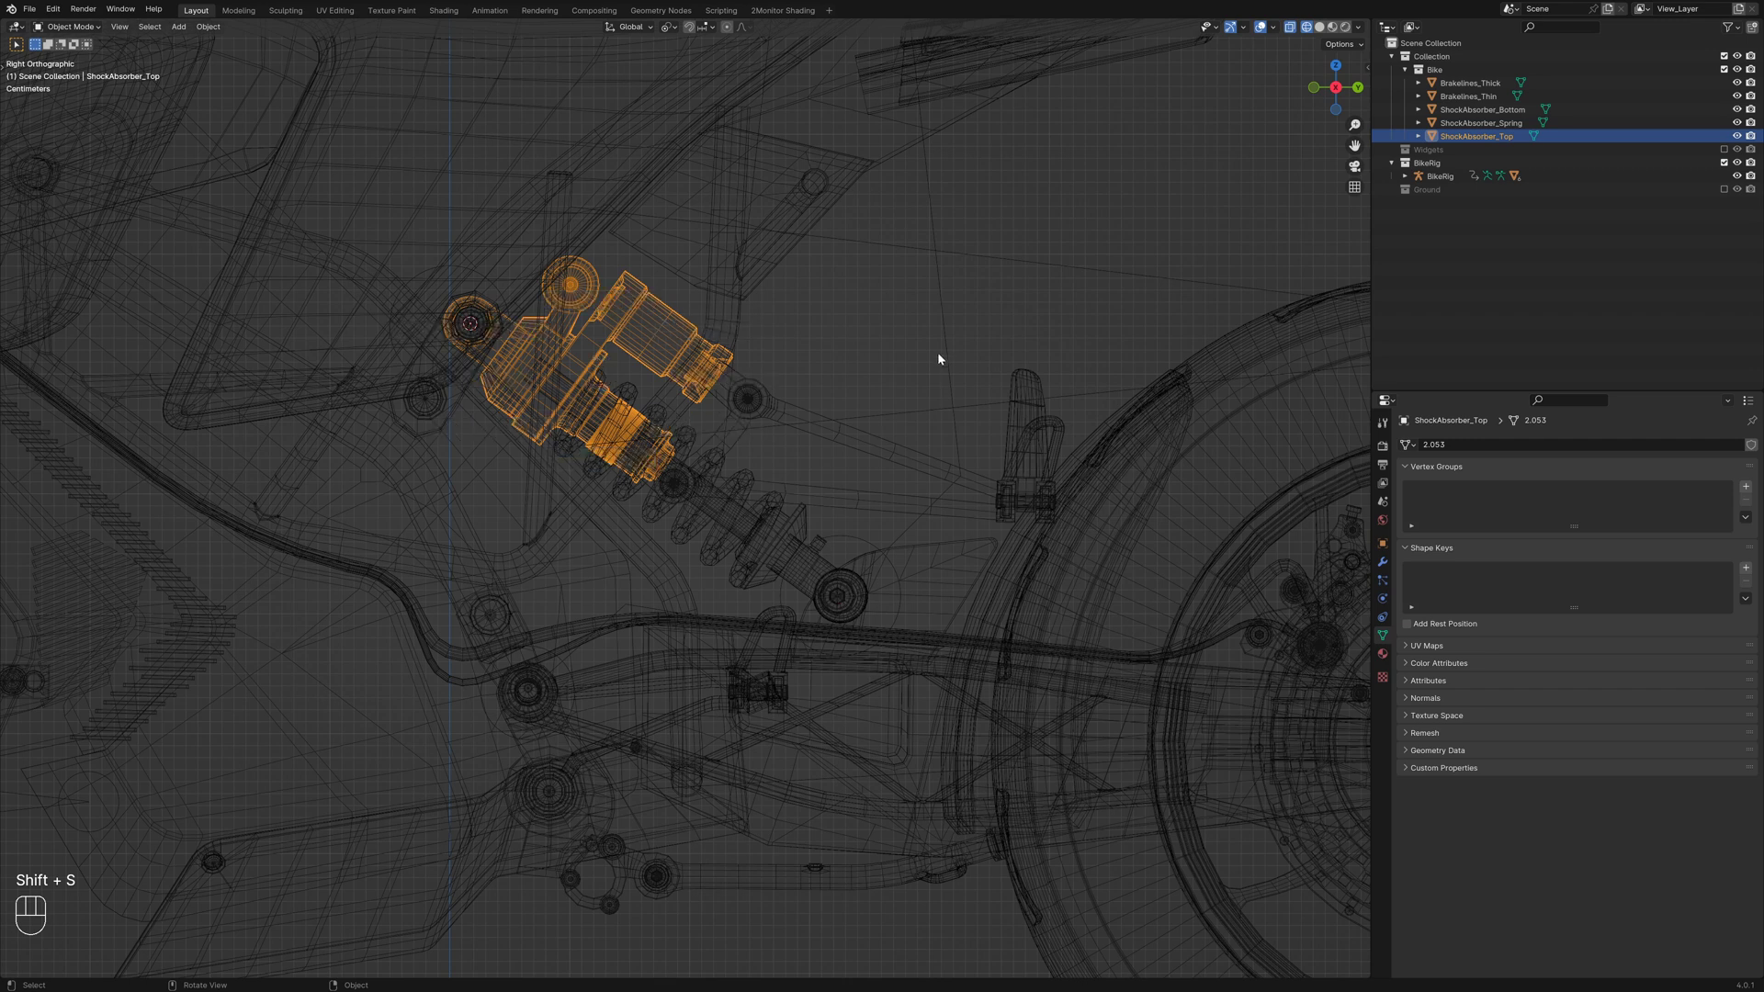
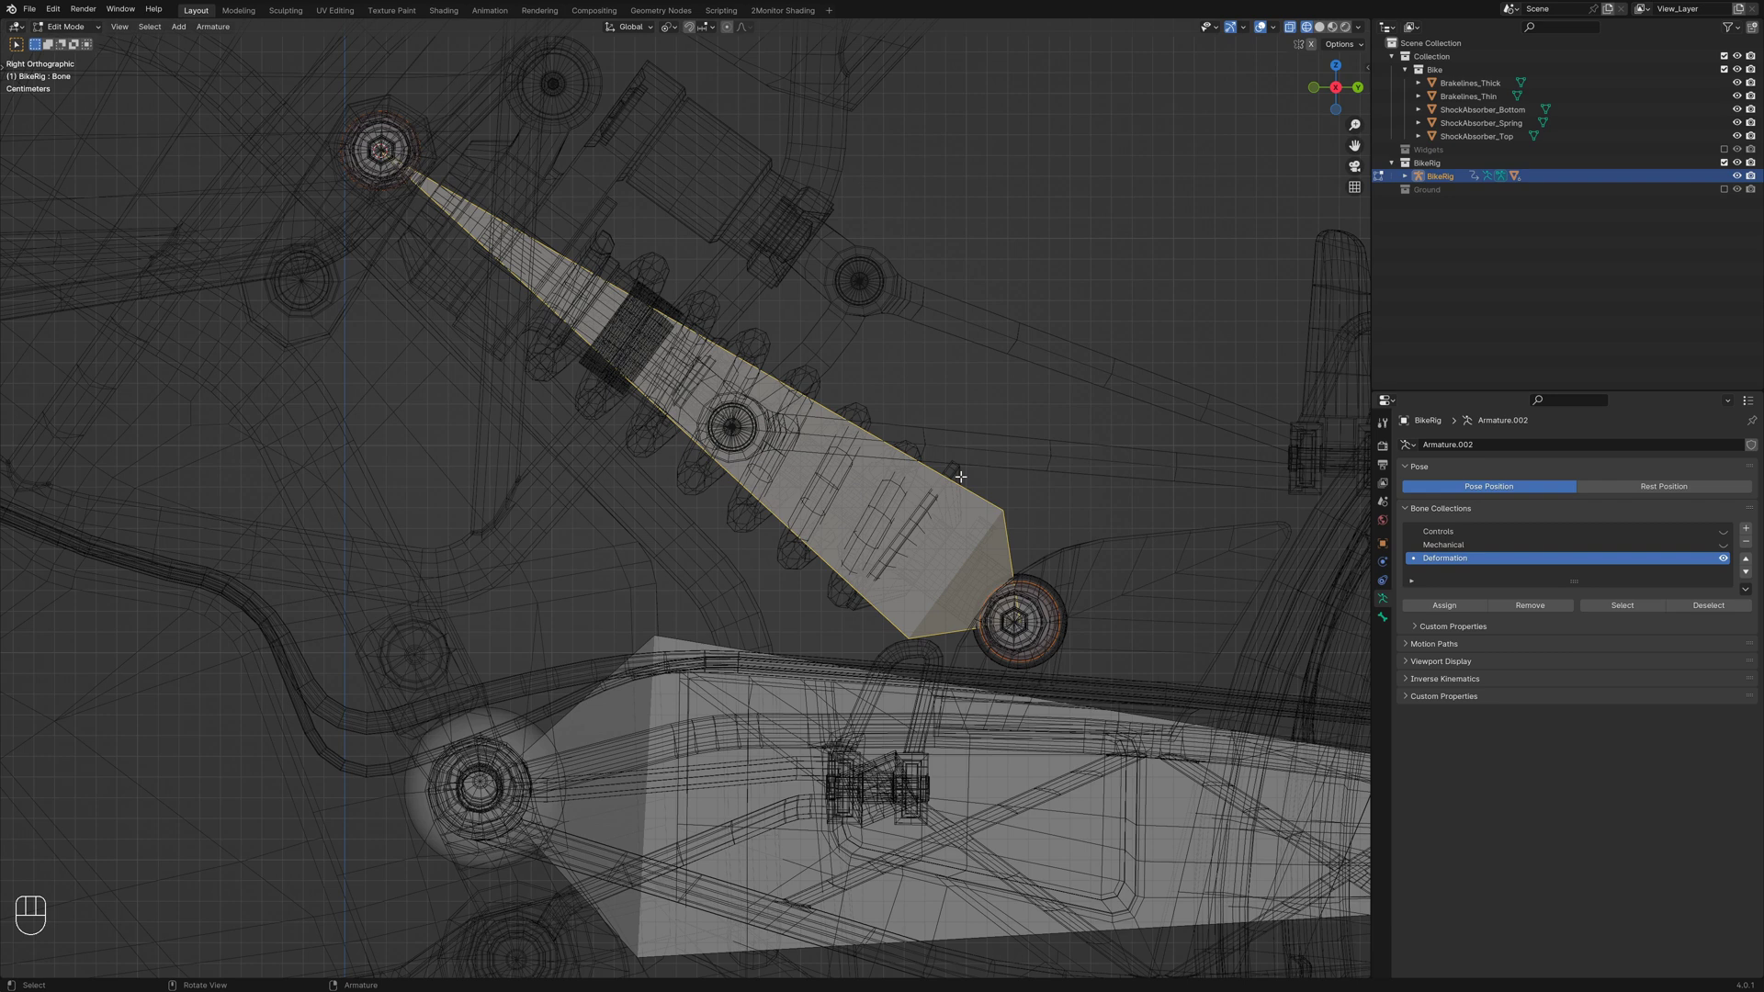
Name the bone DEF-ShockAbsorber_Bottom, duplicate it reversed as DEF-ShockAbsorber_Top
{"action": "key", "text": "F2"}
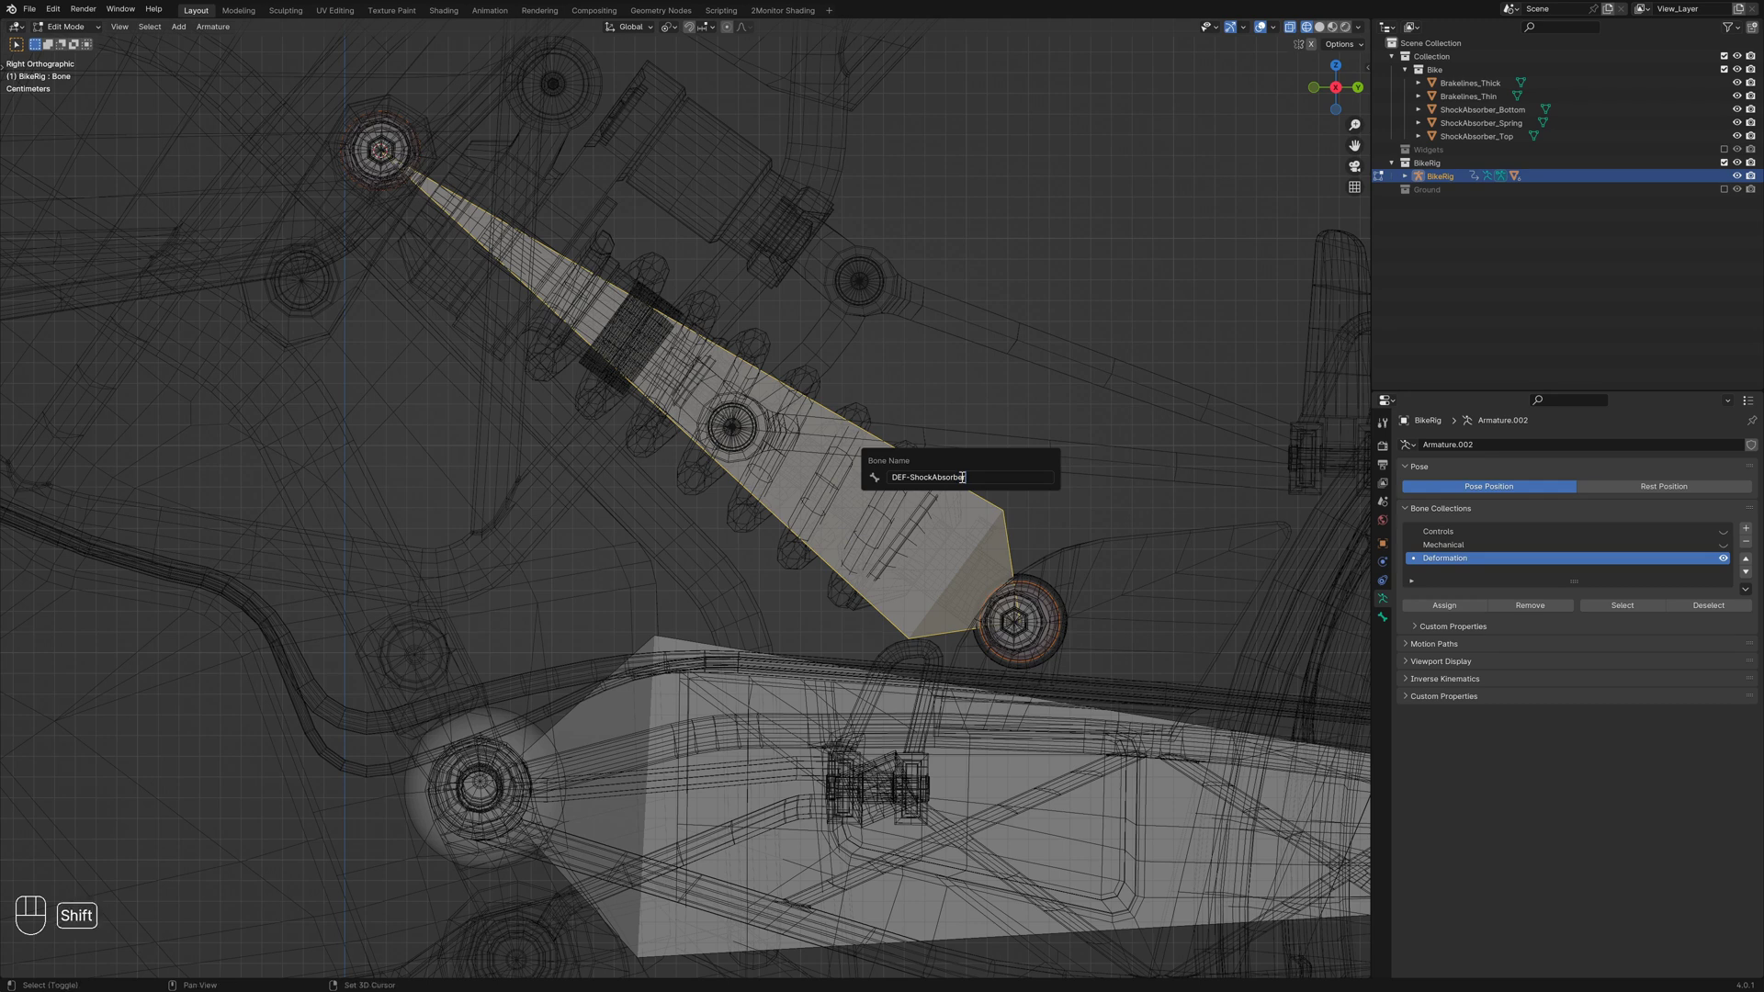
{"action": "key", "text": "t"}
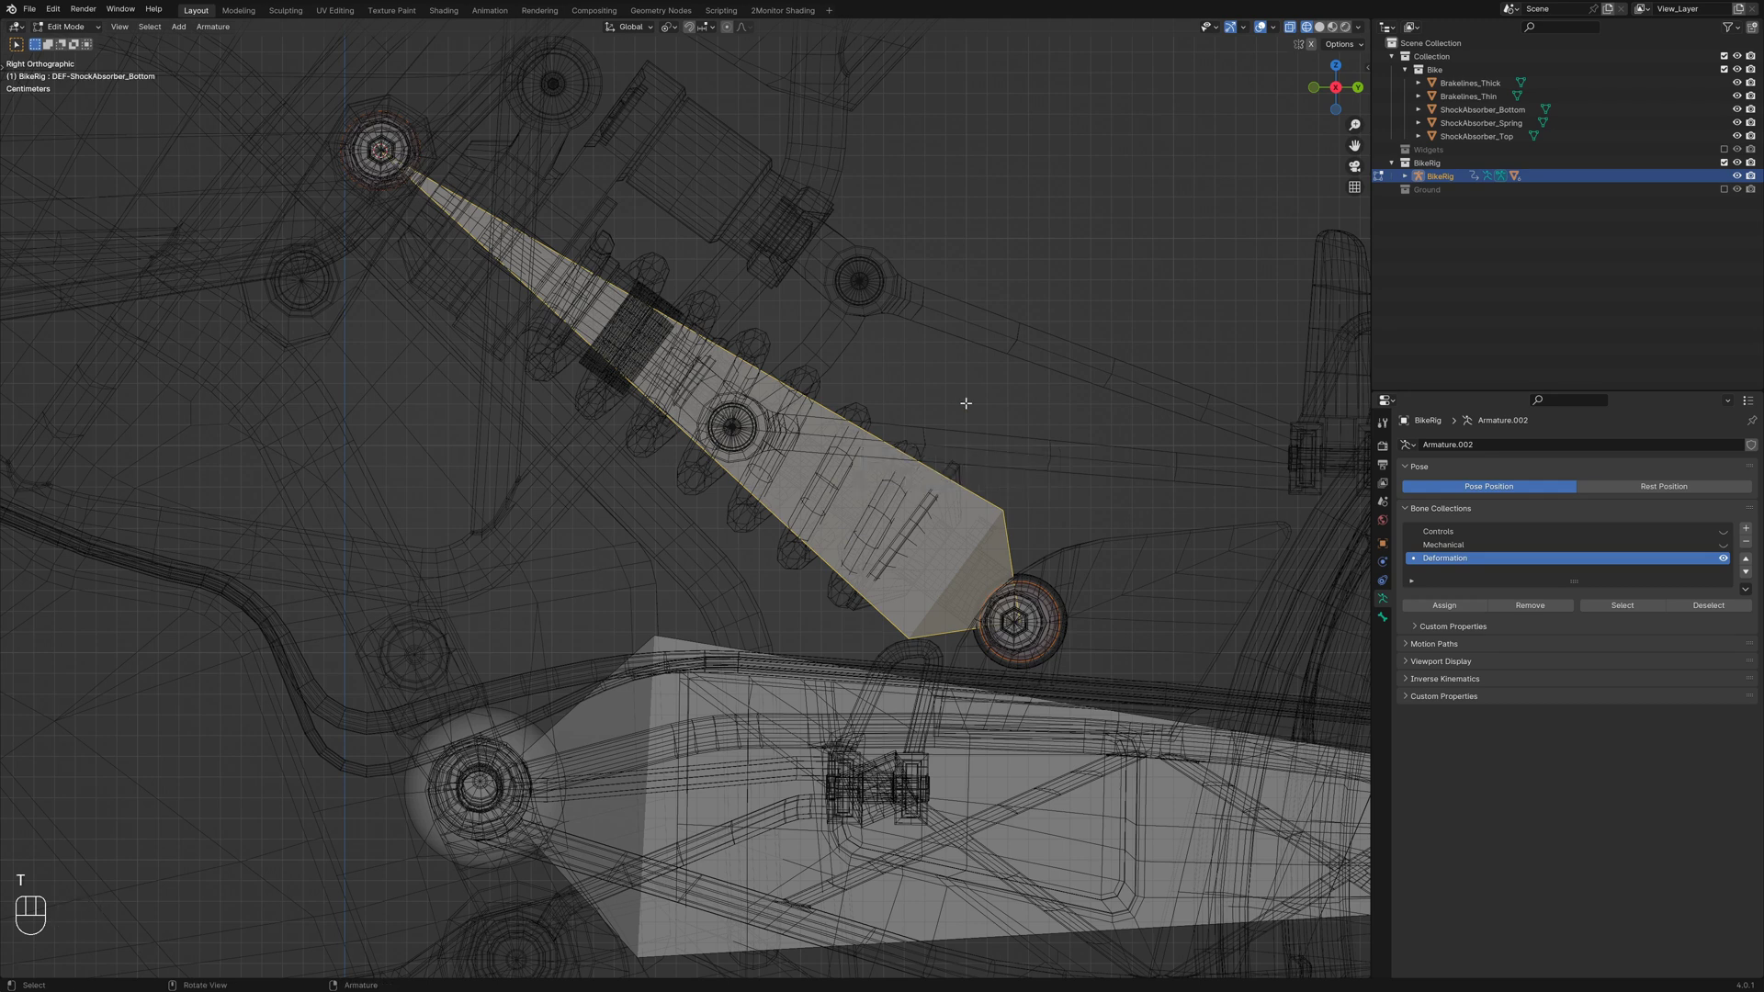
{"action": "key", "text": "shift+d"}
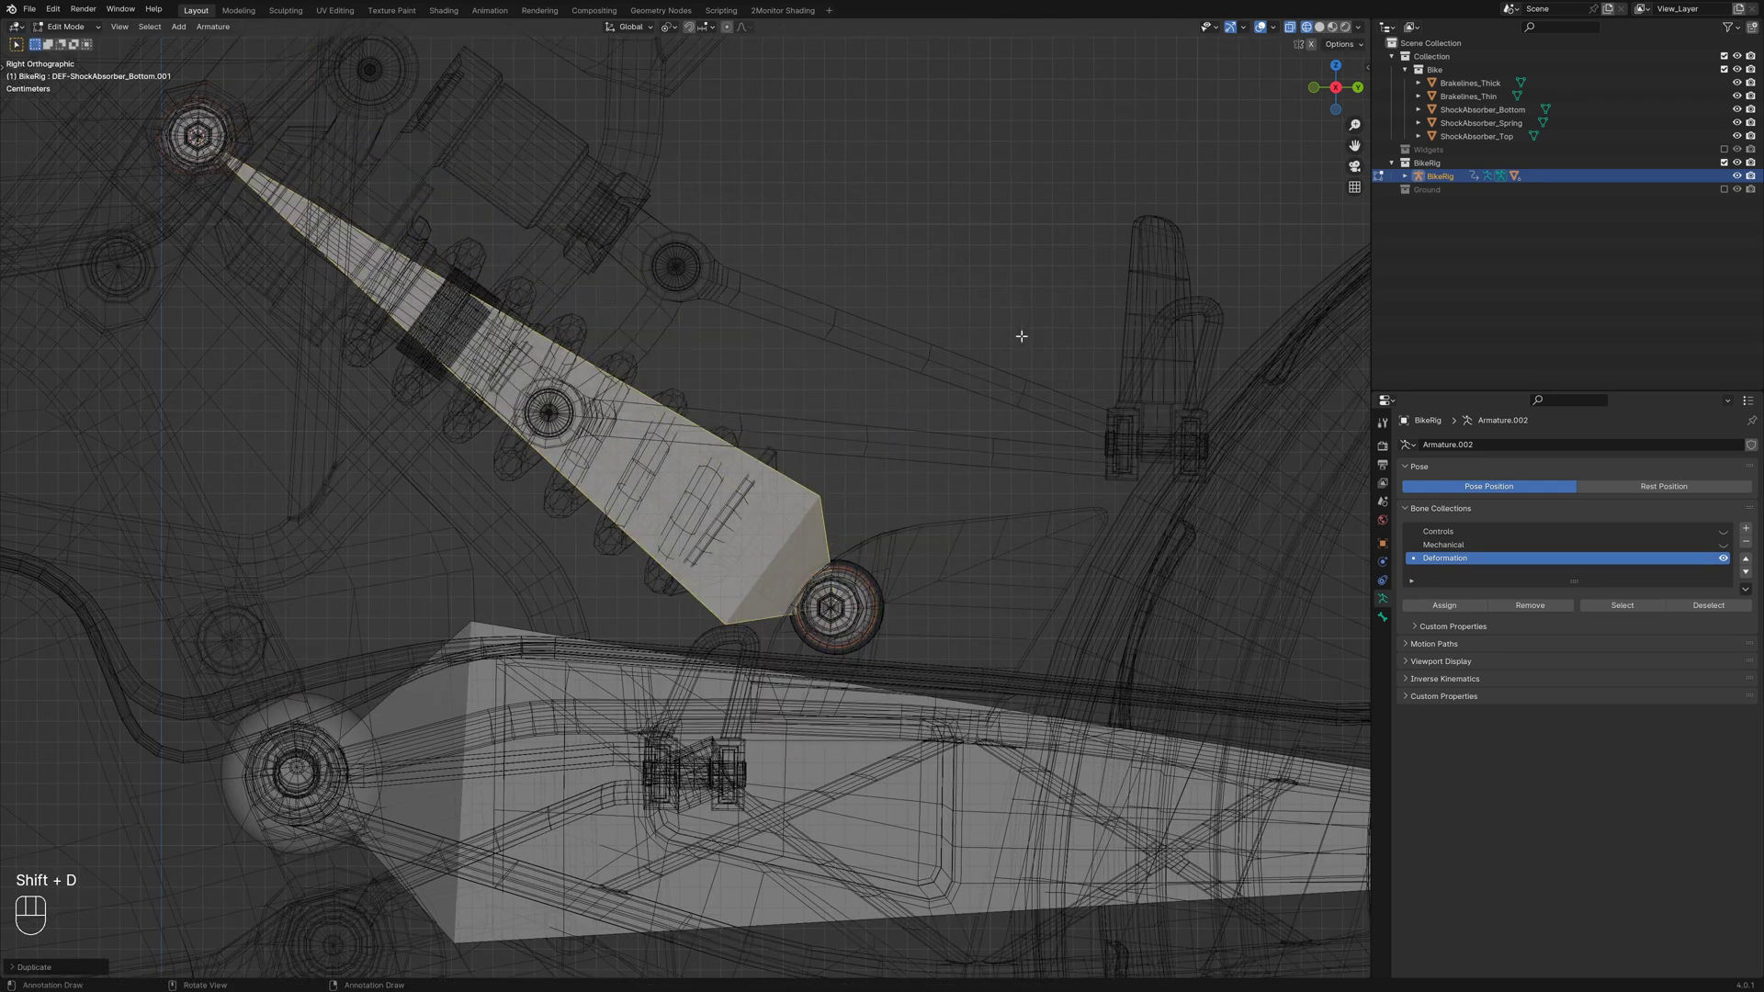
{"action": "key", "text": "alt+f"}
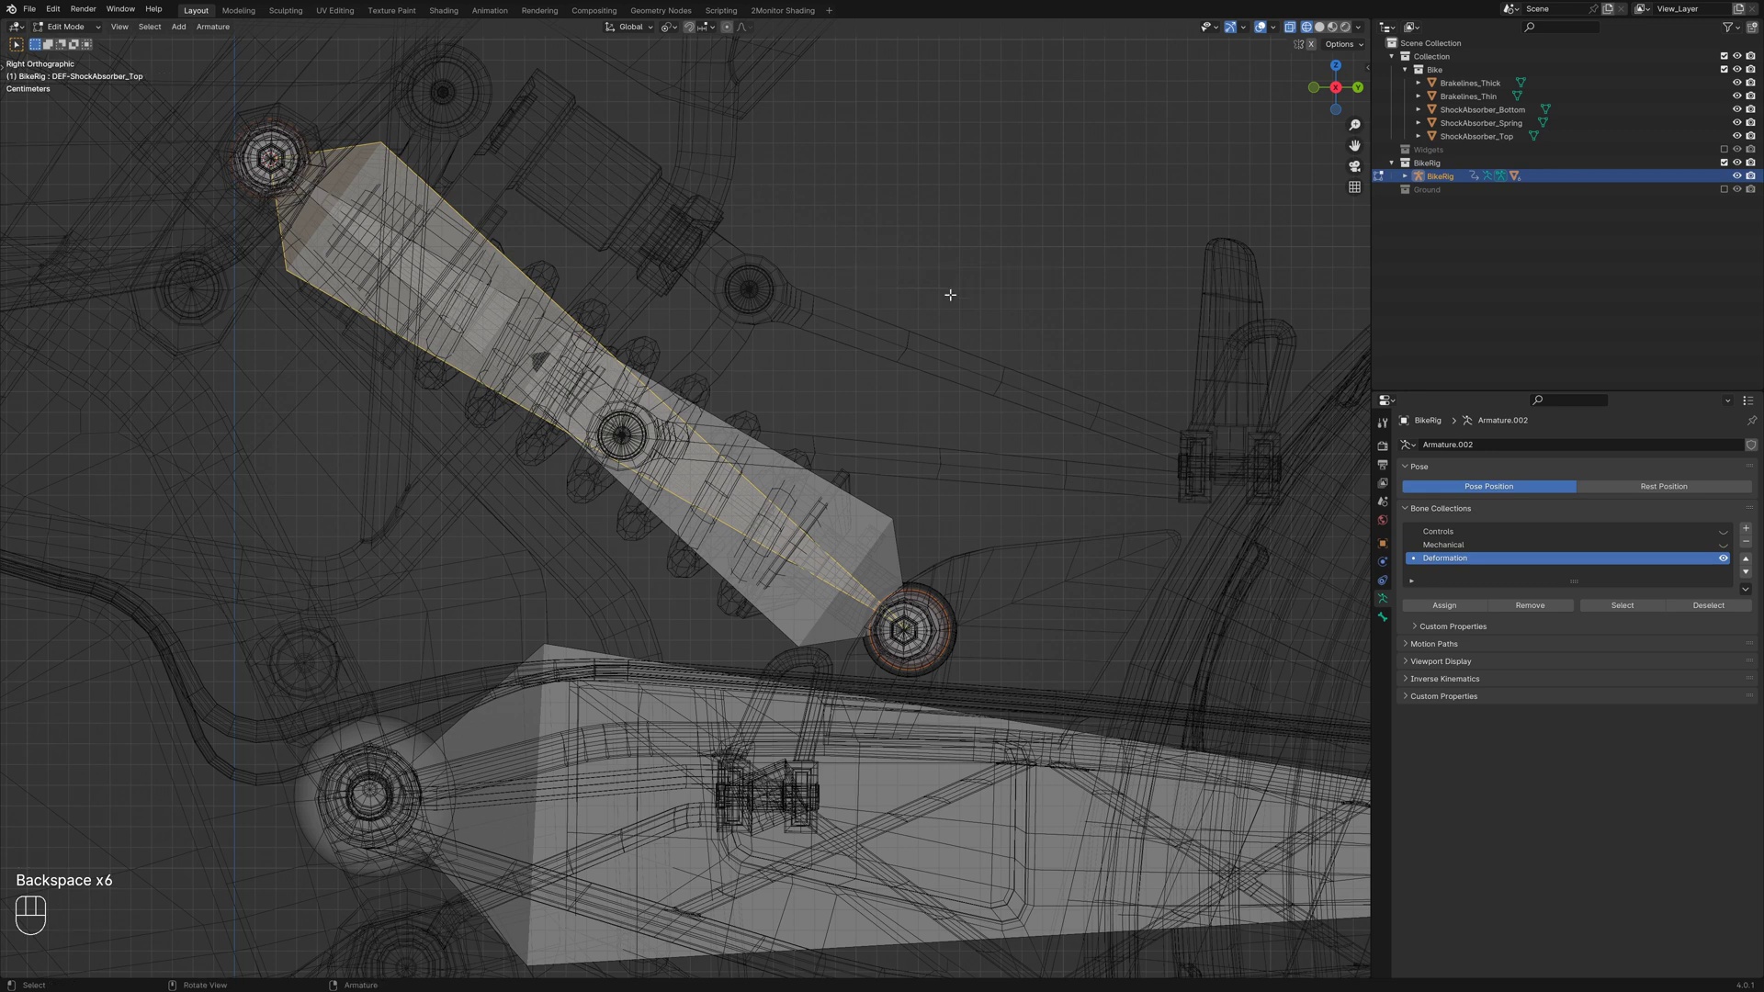
{"action": "key", "text": "alt+a"}
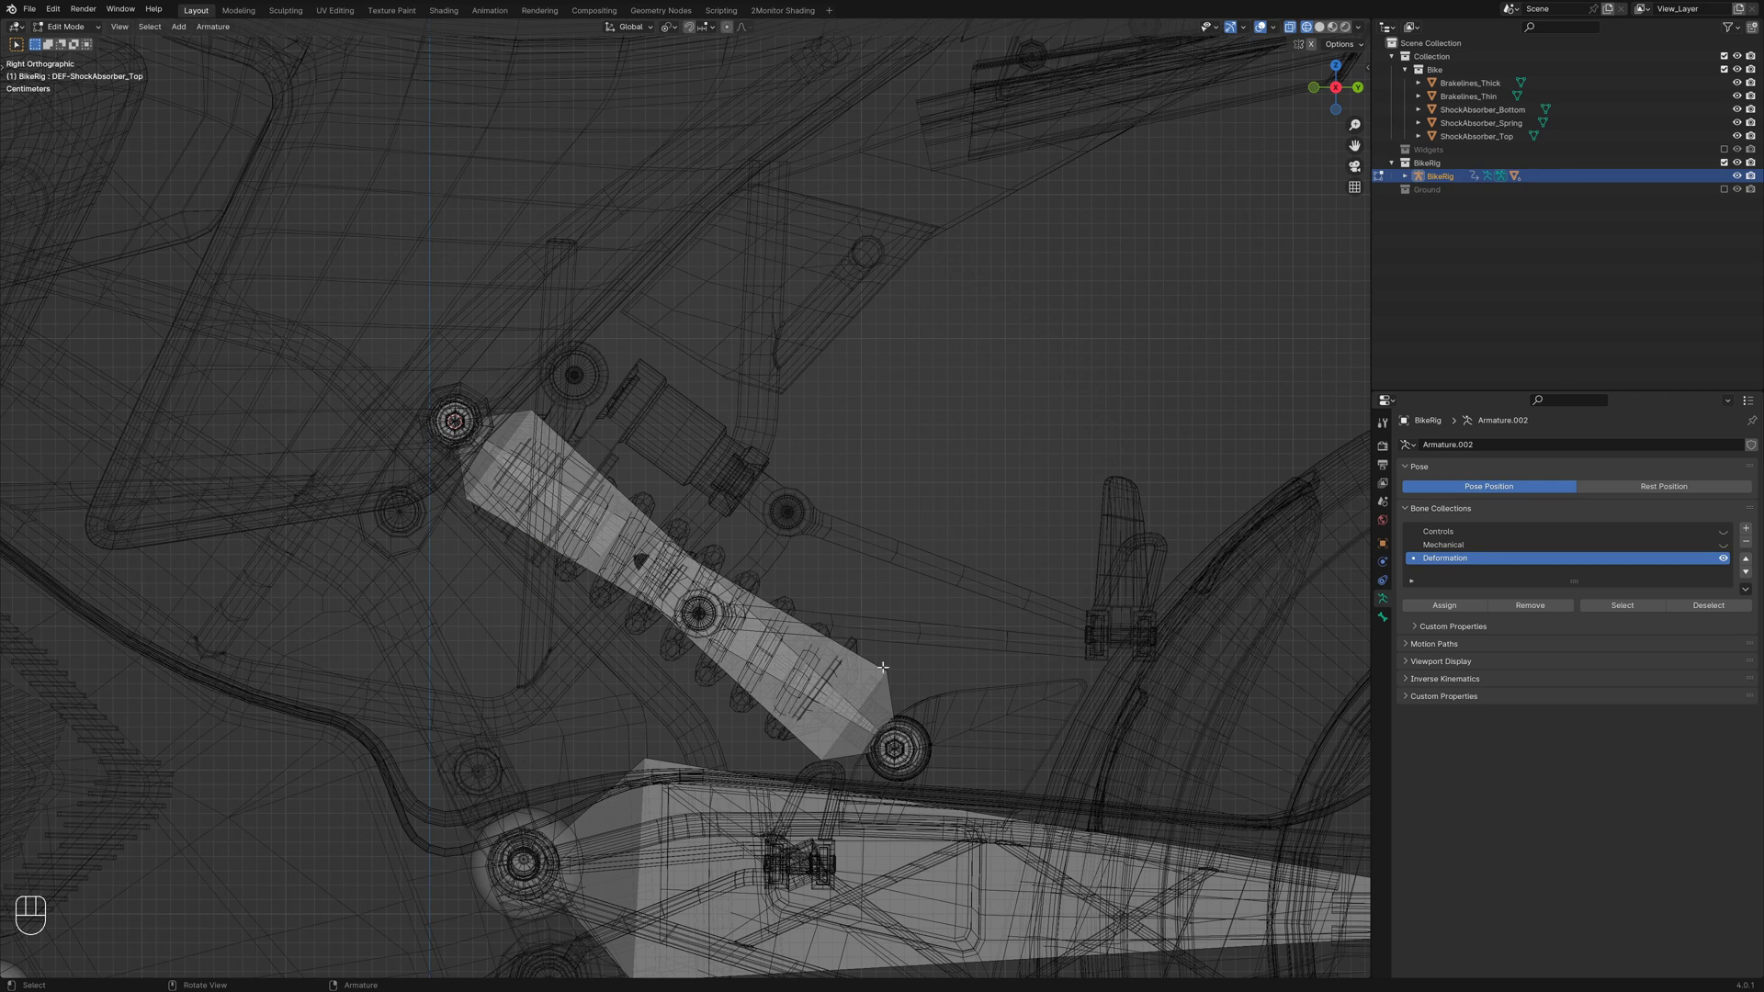
Add a small upright bone at a shock mount named MCH-ShockAbsorber_BottomTarget
{"action": "key", "text": "shift+a"}
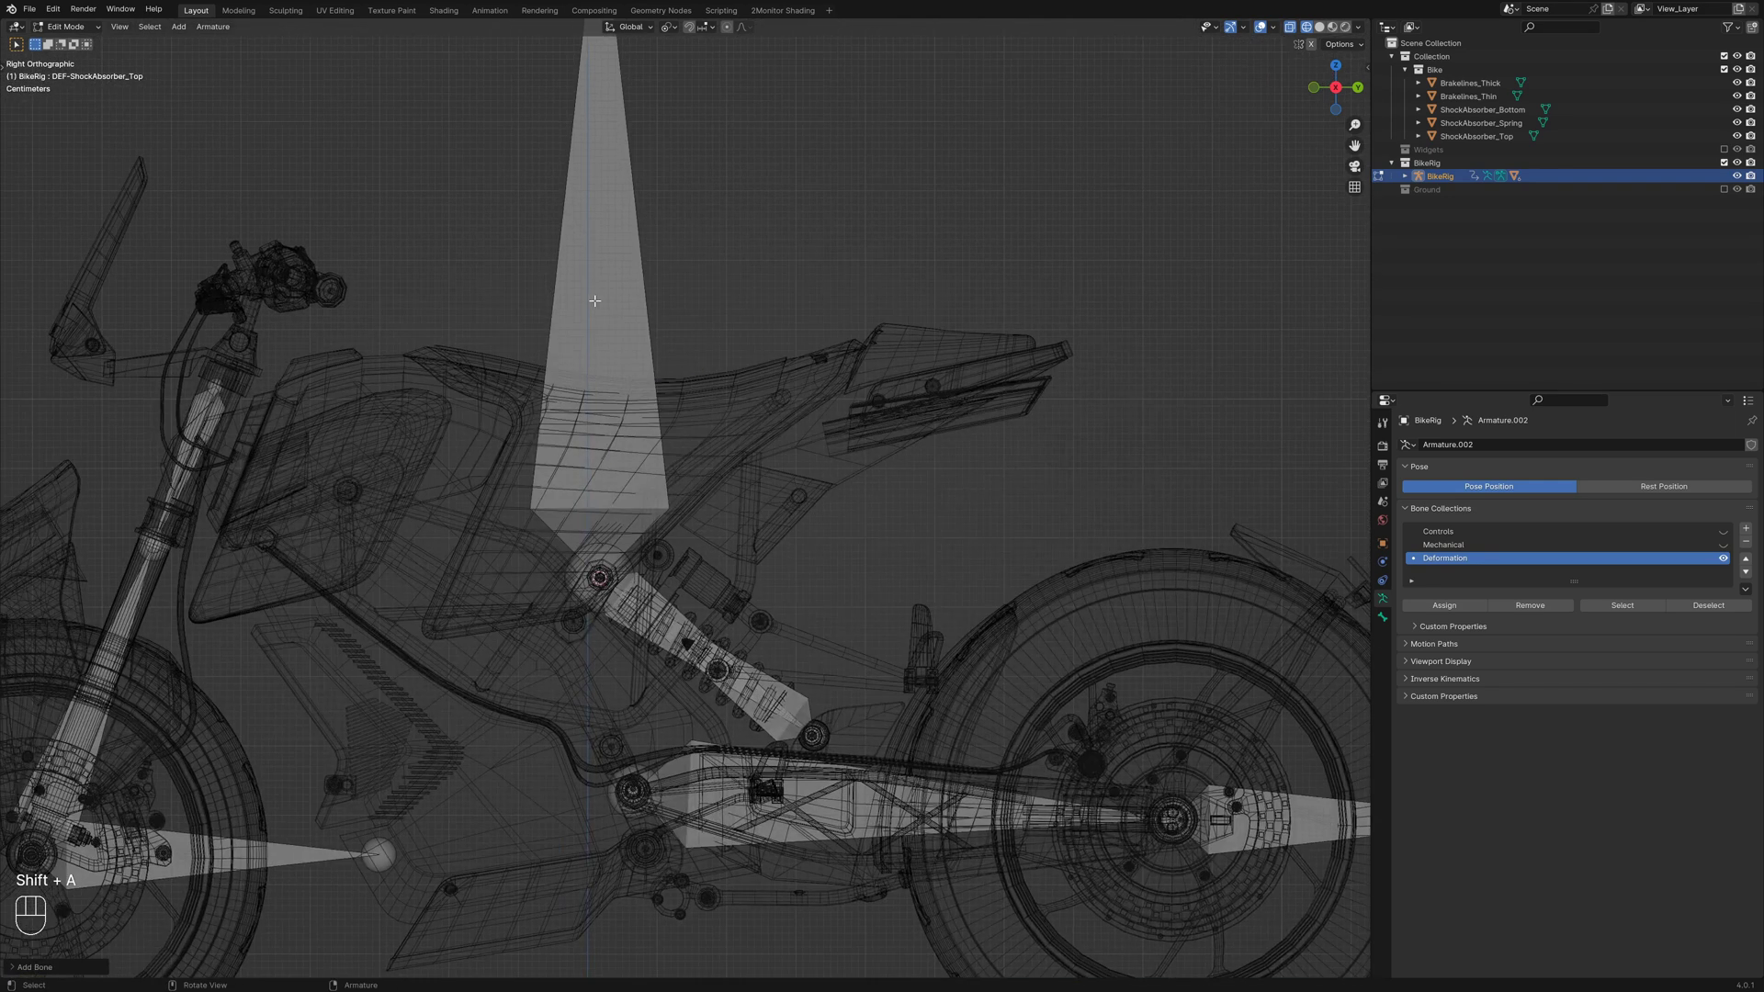
{"action": "key", "text": "g"}
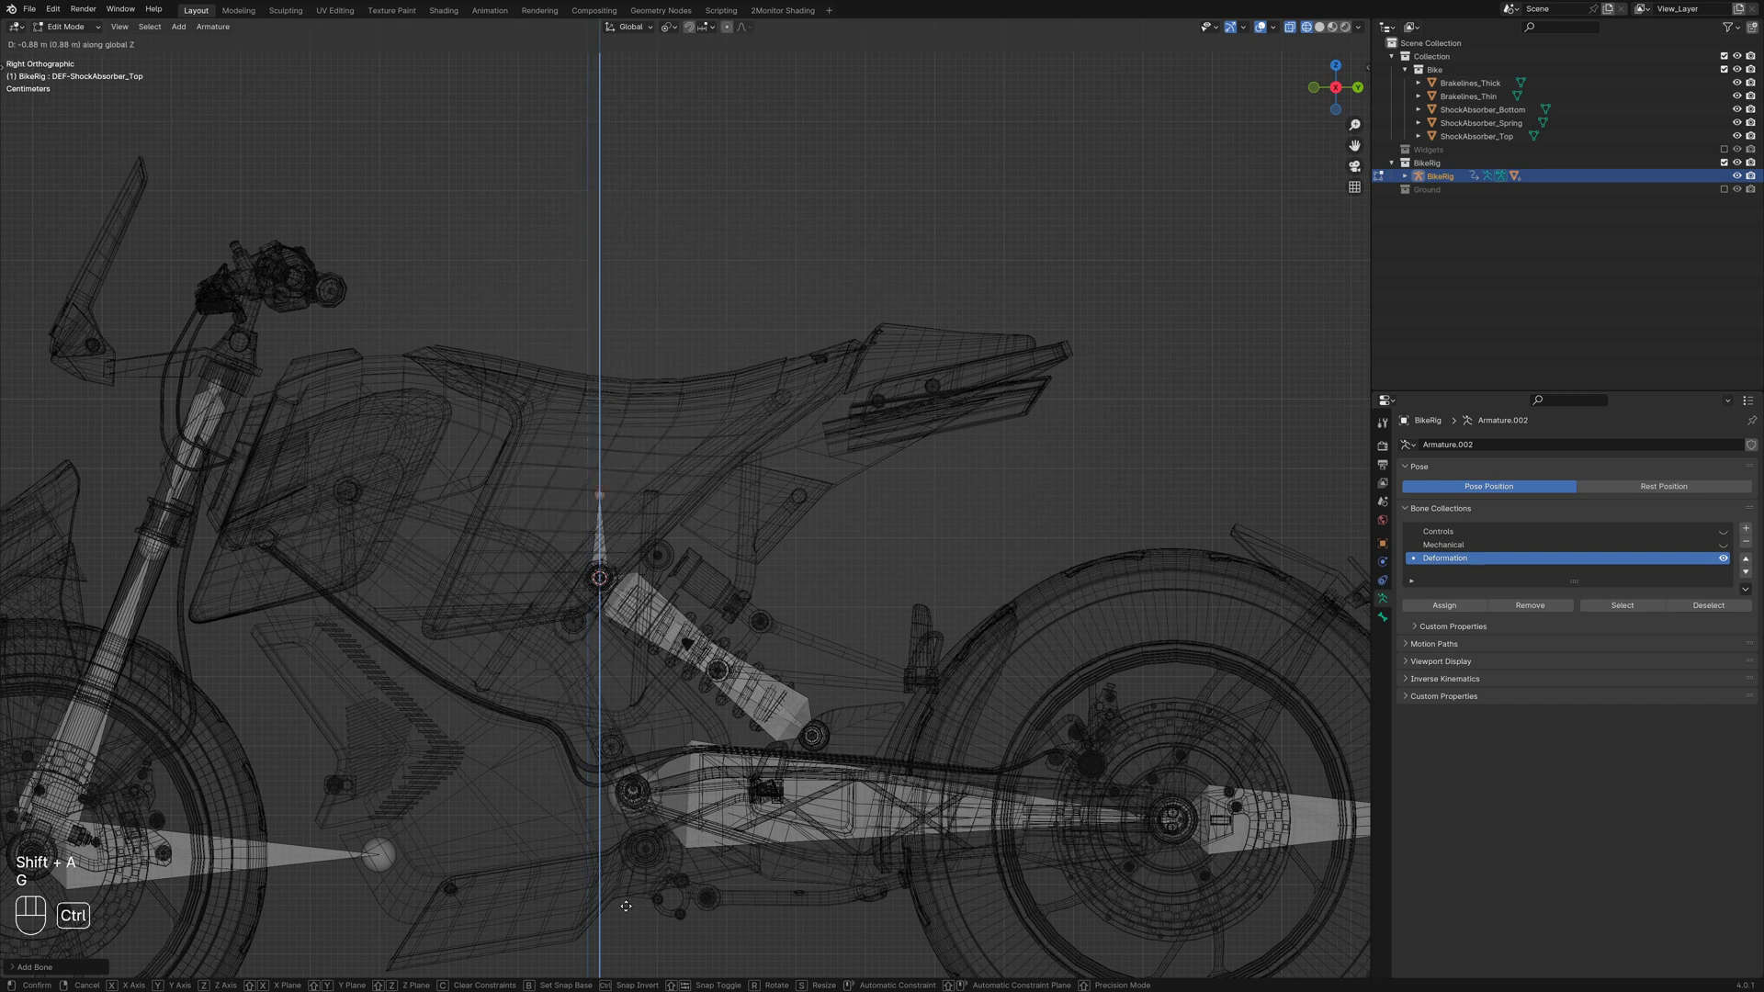
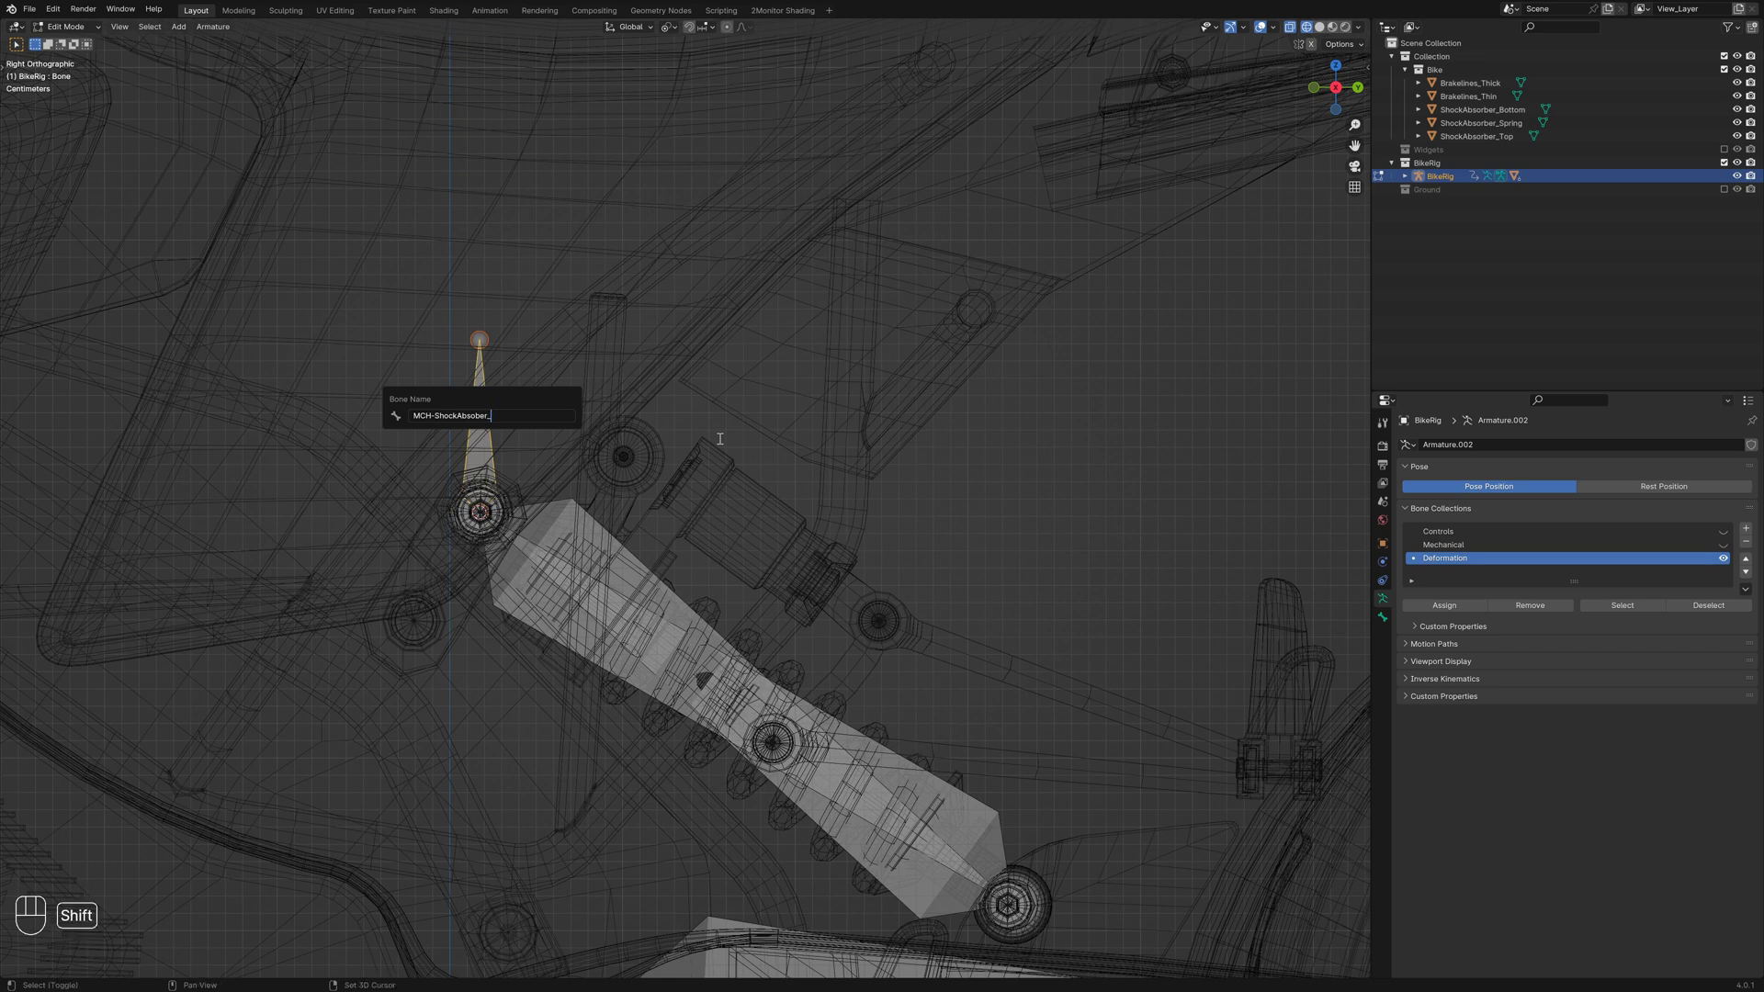
{"action": "key", "text": "t"}
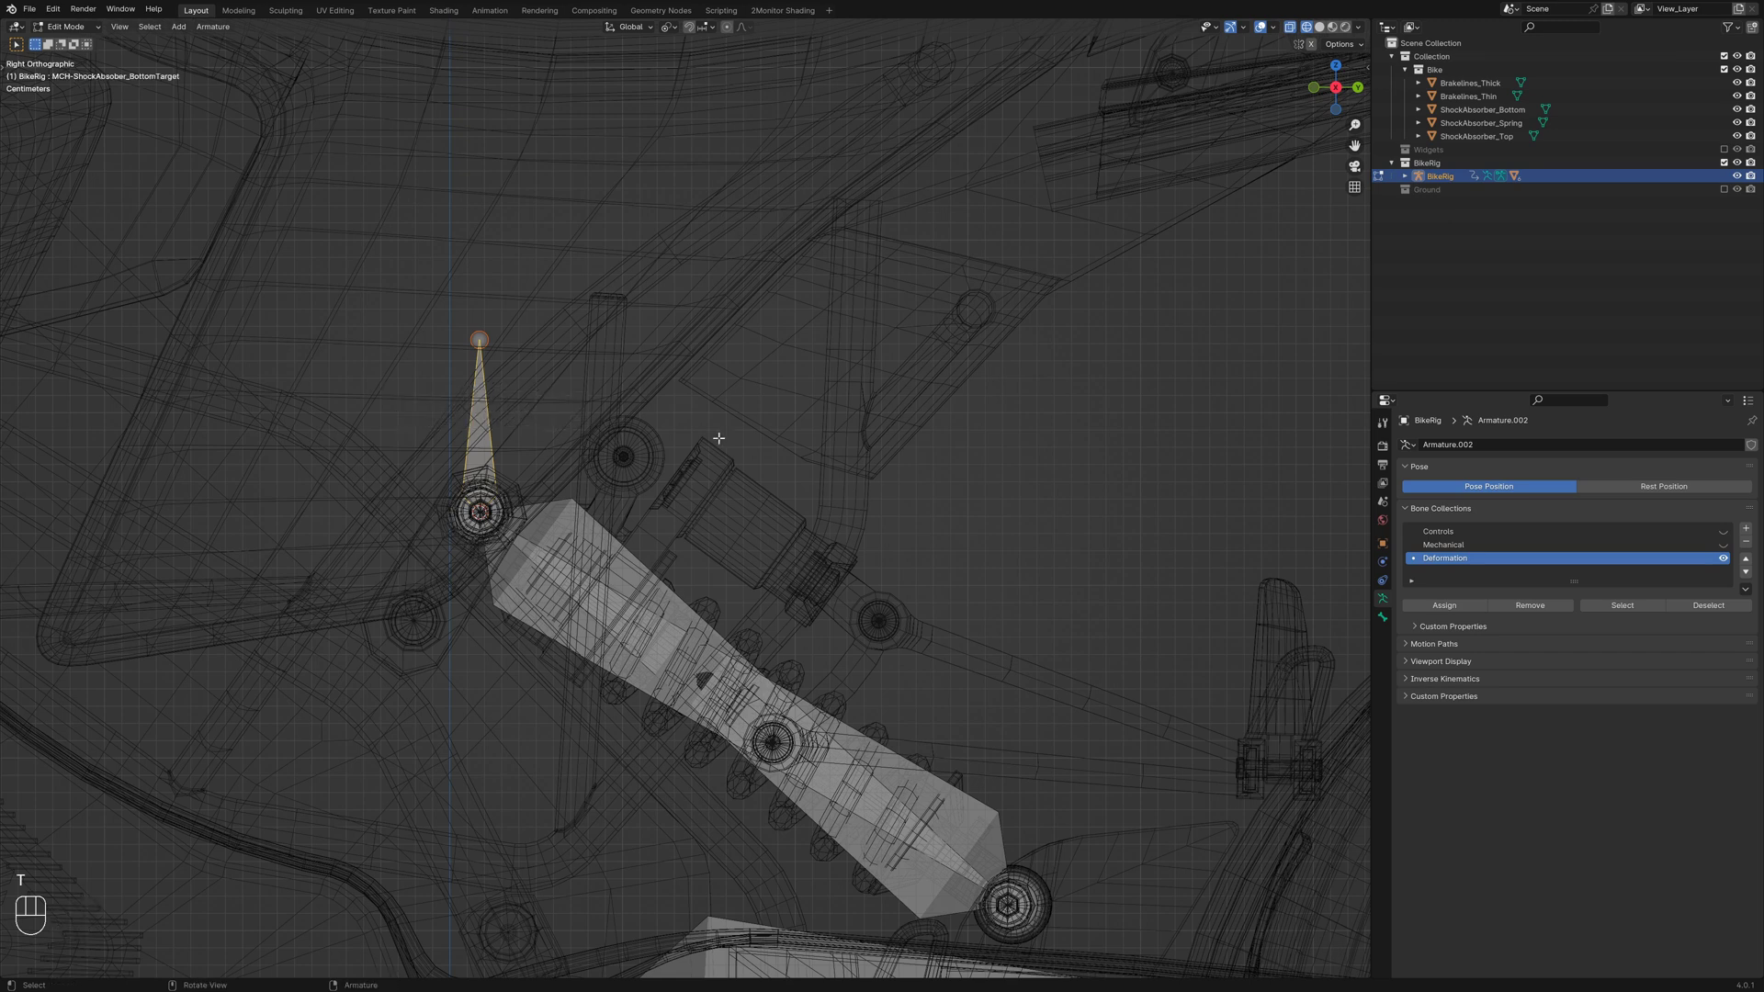
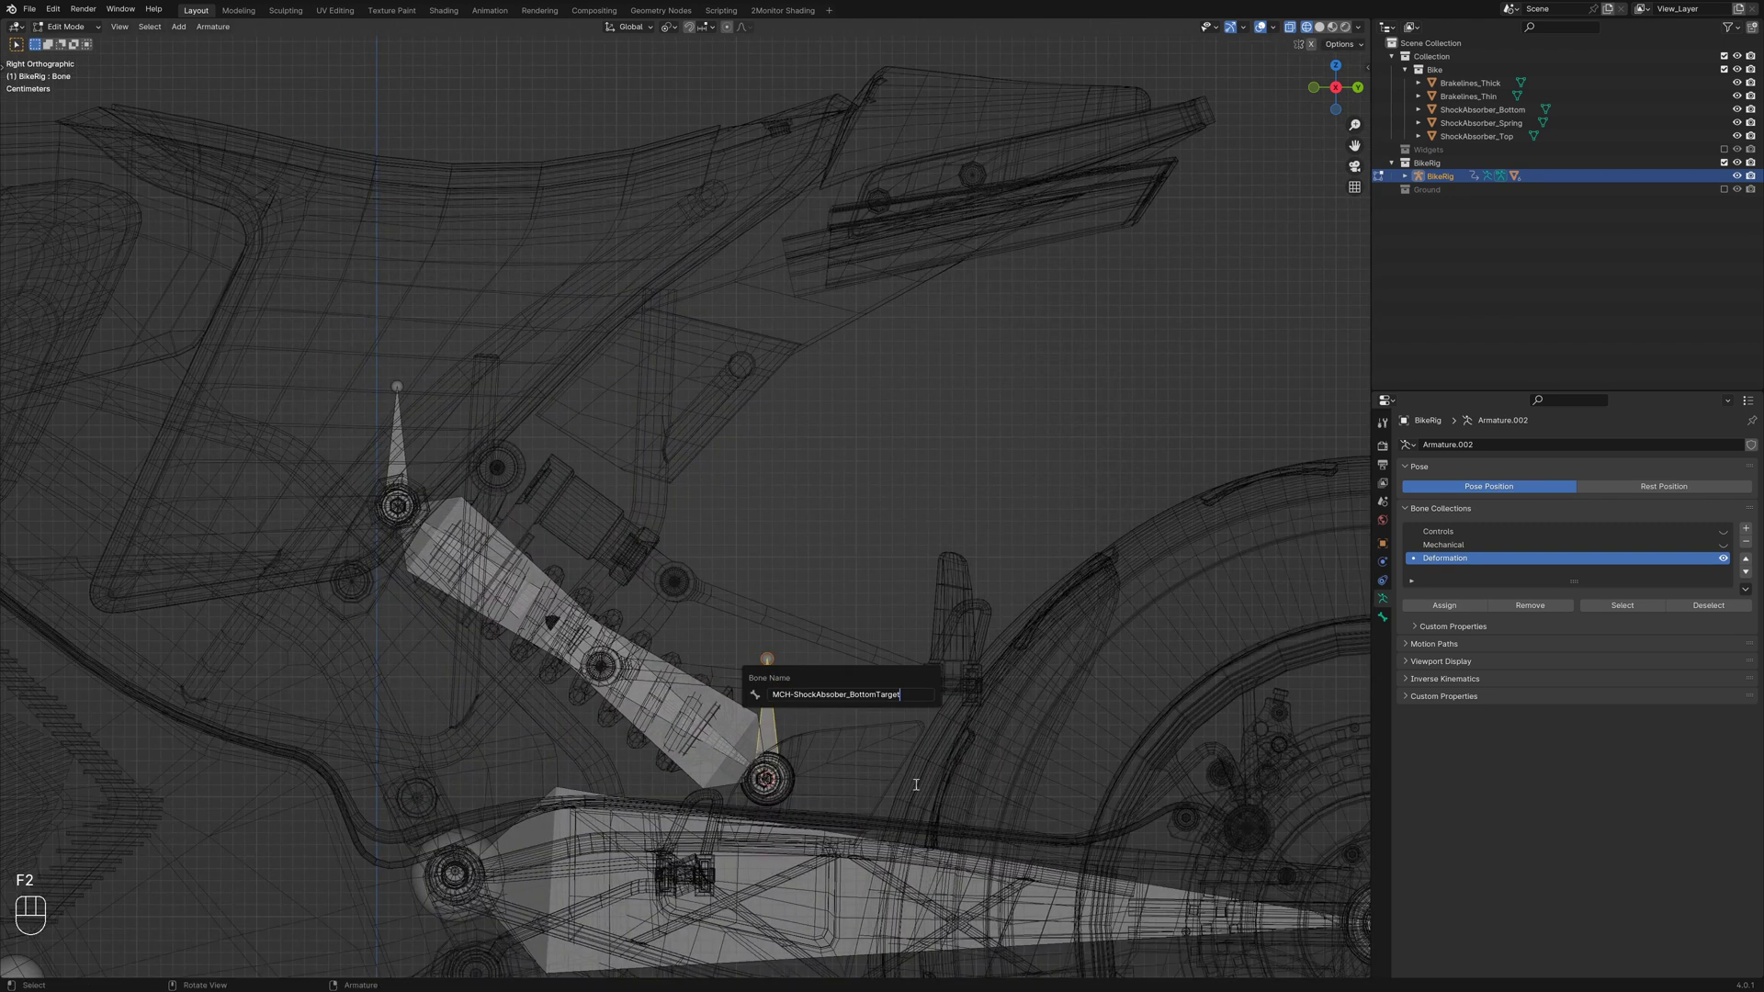
Duplicate it to the other mount and rename the copy MCH-ShockAbsorber_TopTarget
{"action": "key", "text": "Left"}
{"action": "key", "text": "Left"}
{"action": "key", "text": "Left"}
{"action": "key", "text": "BackSpace"}
{"action": "key", "text": "BackSpace"}
{"action": "key", "text": "BackSpace"}
{"action": "key", "text": "alt+a"}
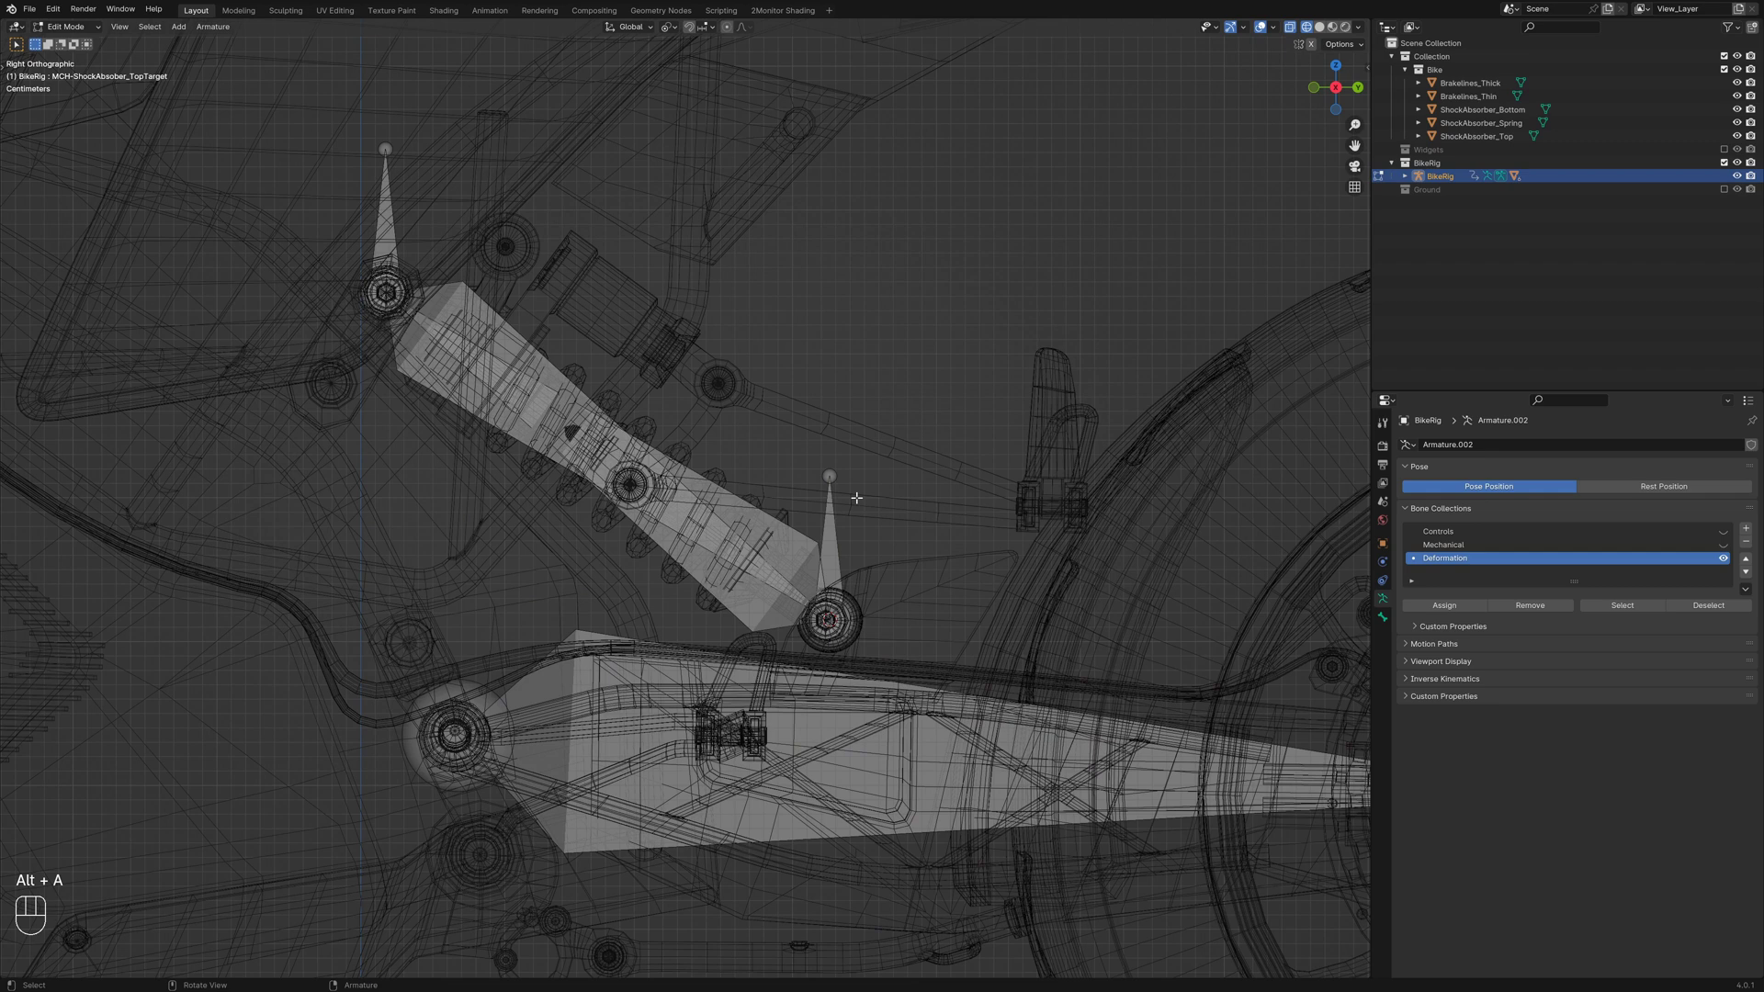
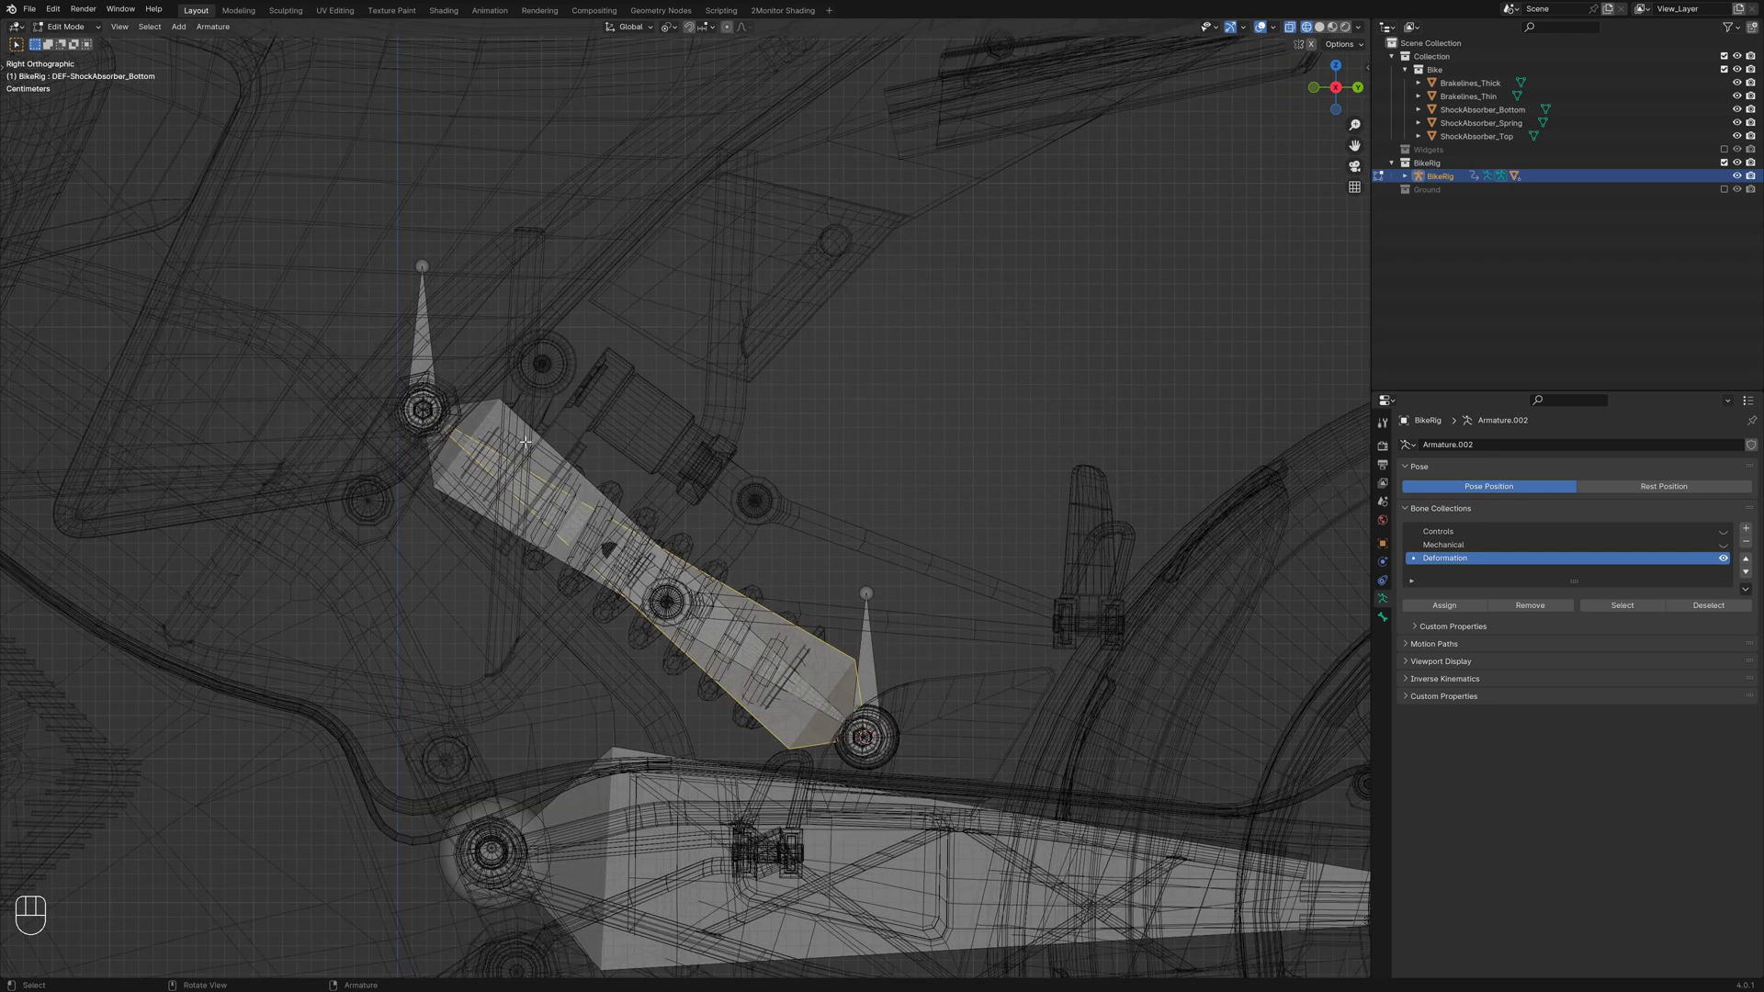
From the side view, parent DEF-ShockAbsorber_Bottom to DEF-Suspension.Bk in Bone properties
{"action": "key", "text": "g"}
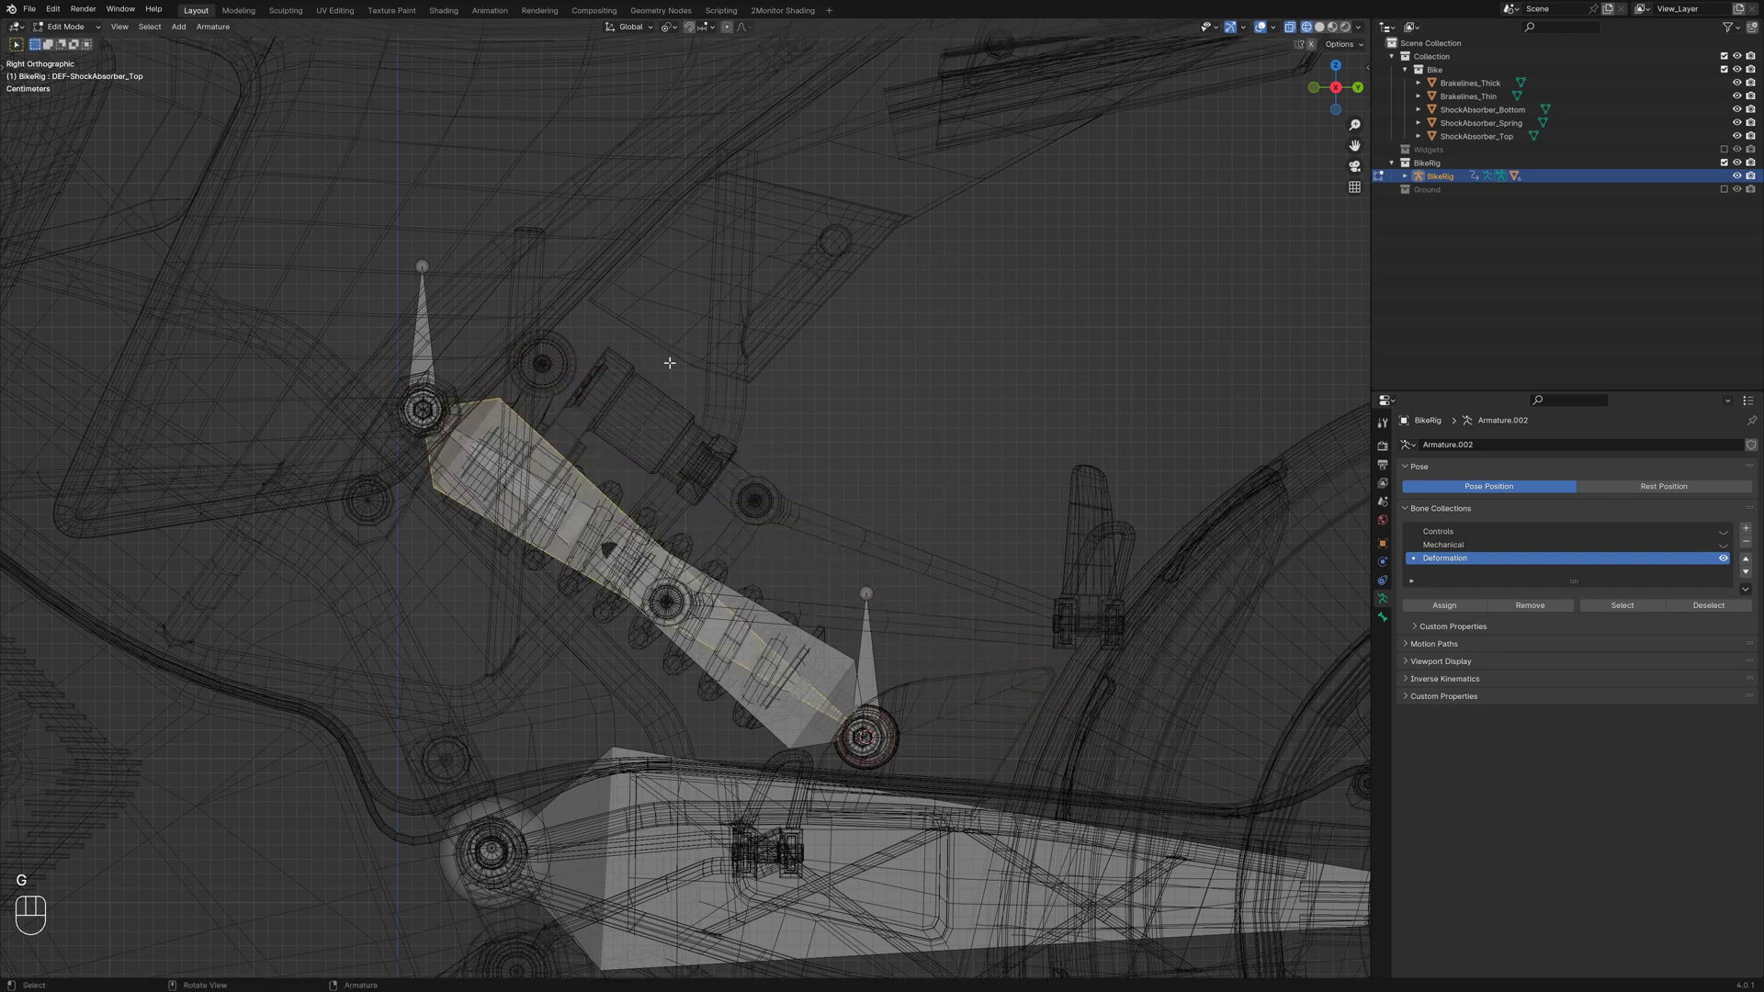
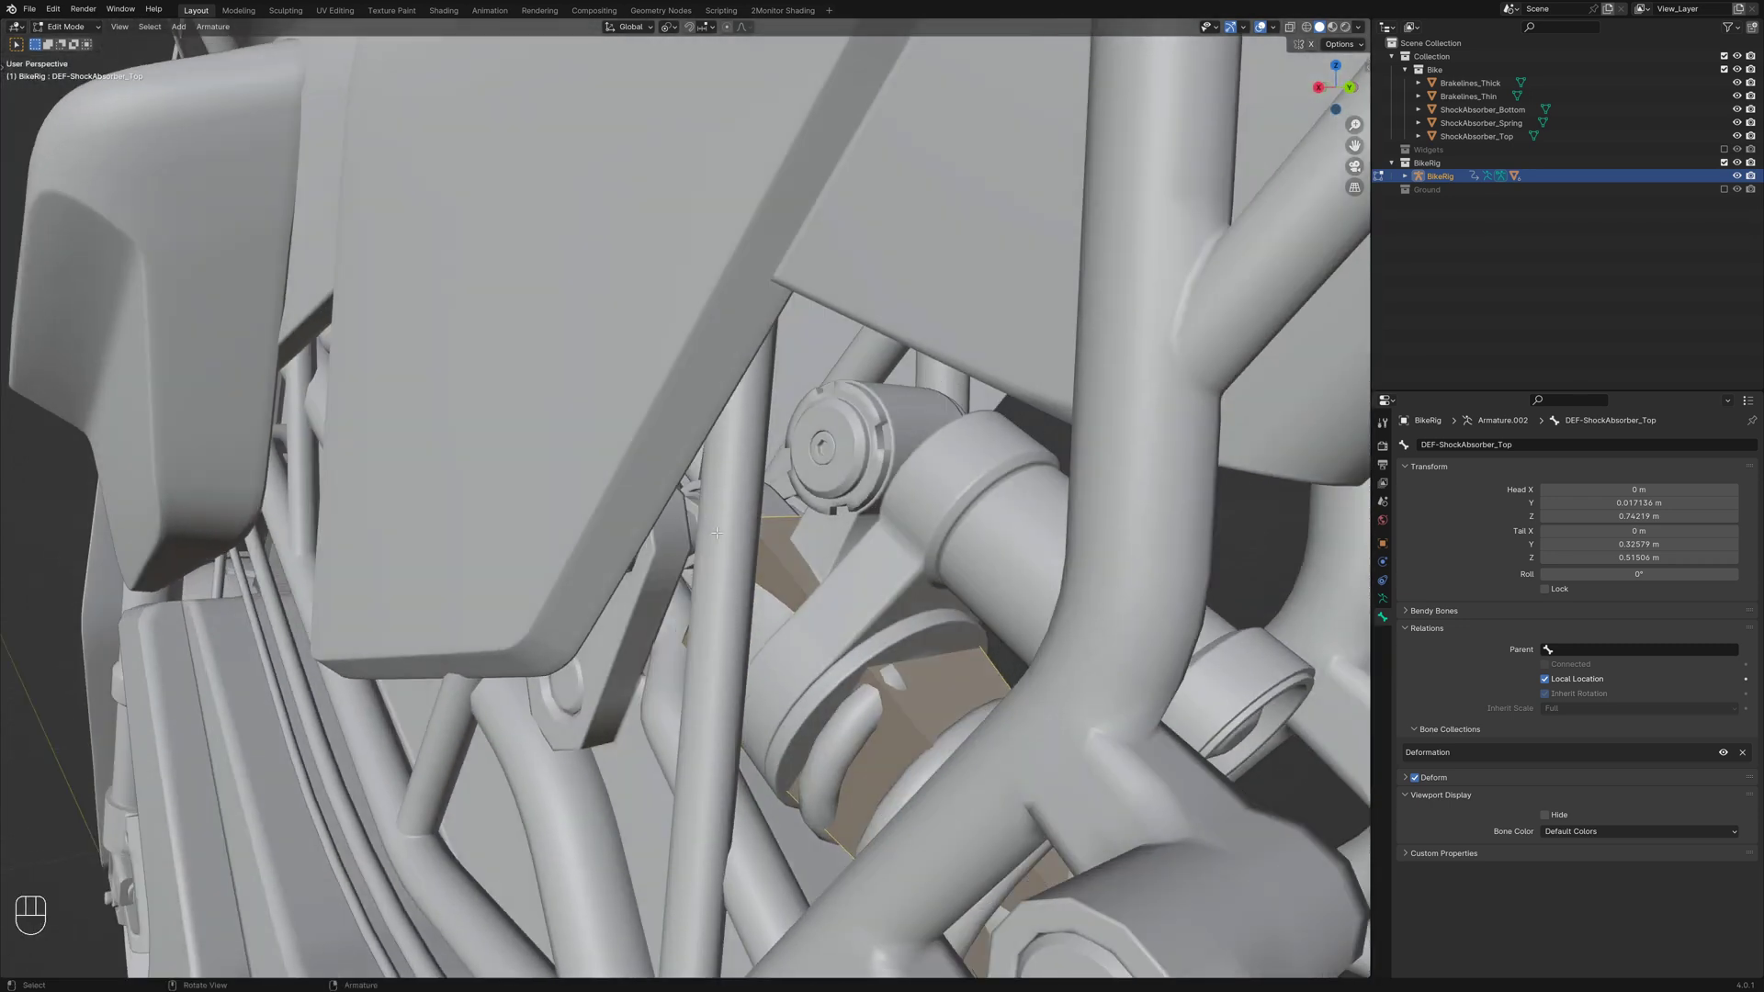
{"action": "key", "text": "KP_3"}
{"action": "key", "text": "shift+z"}
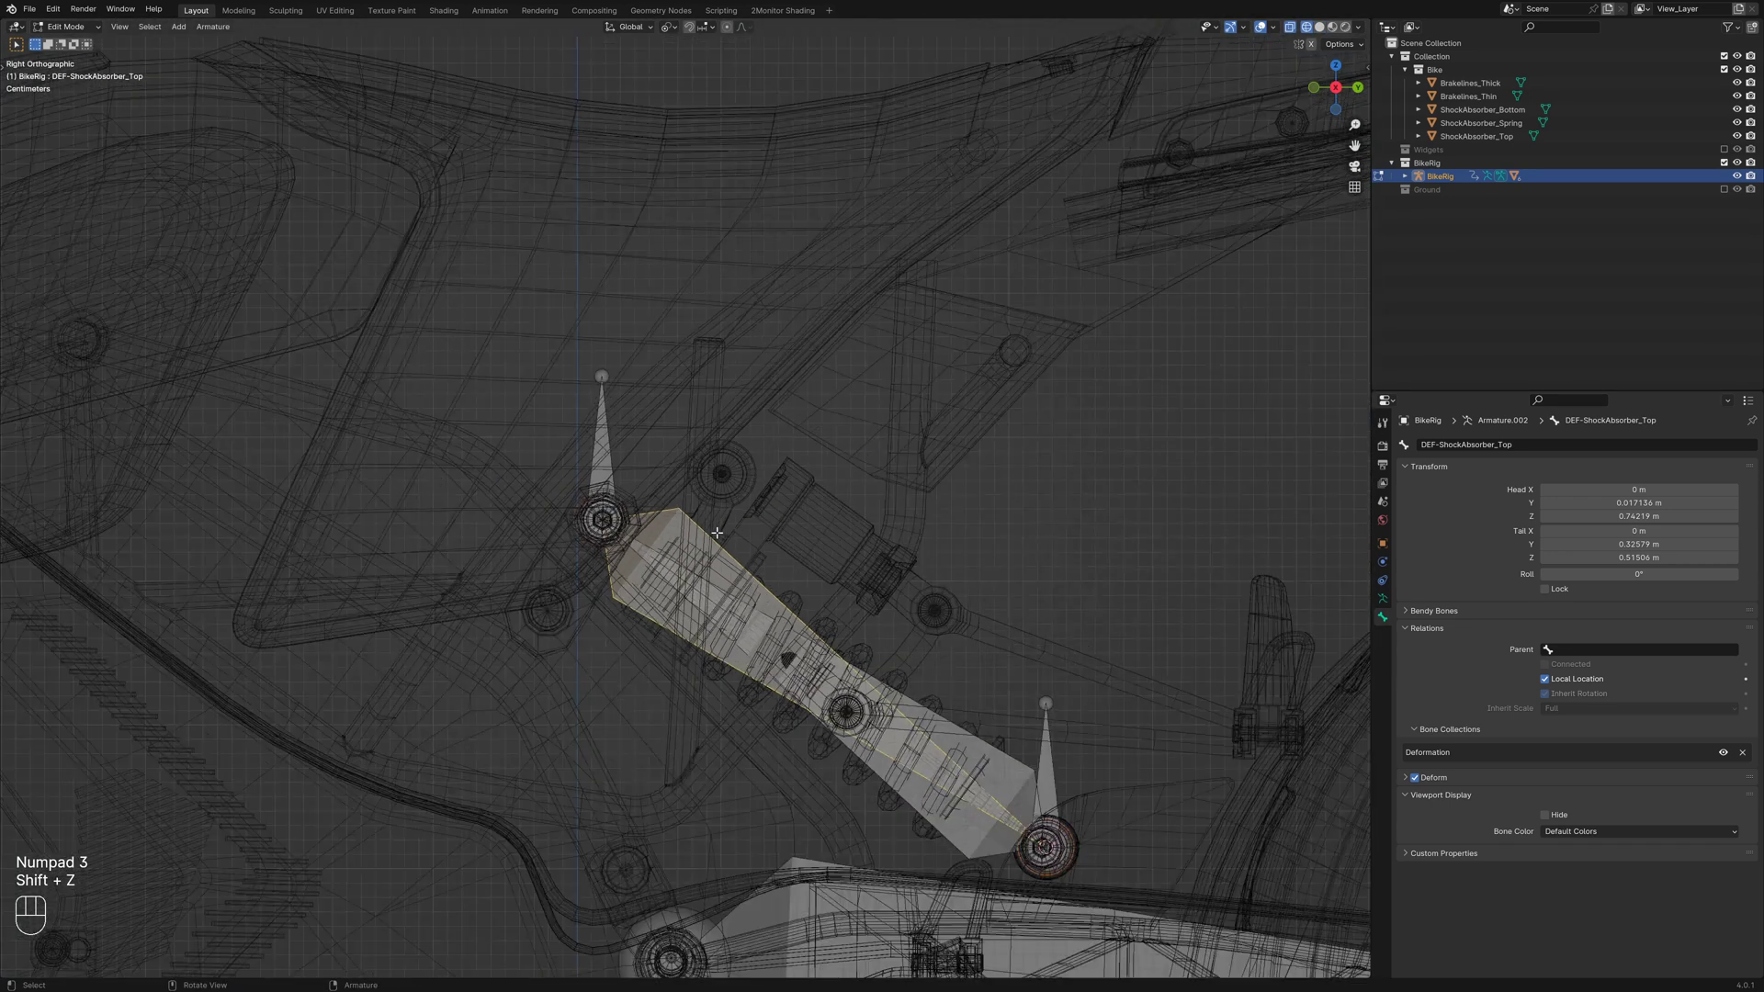
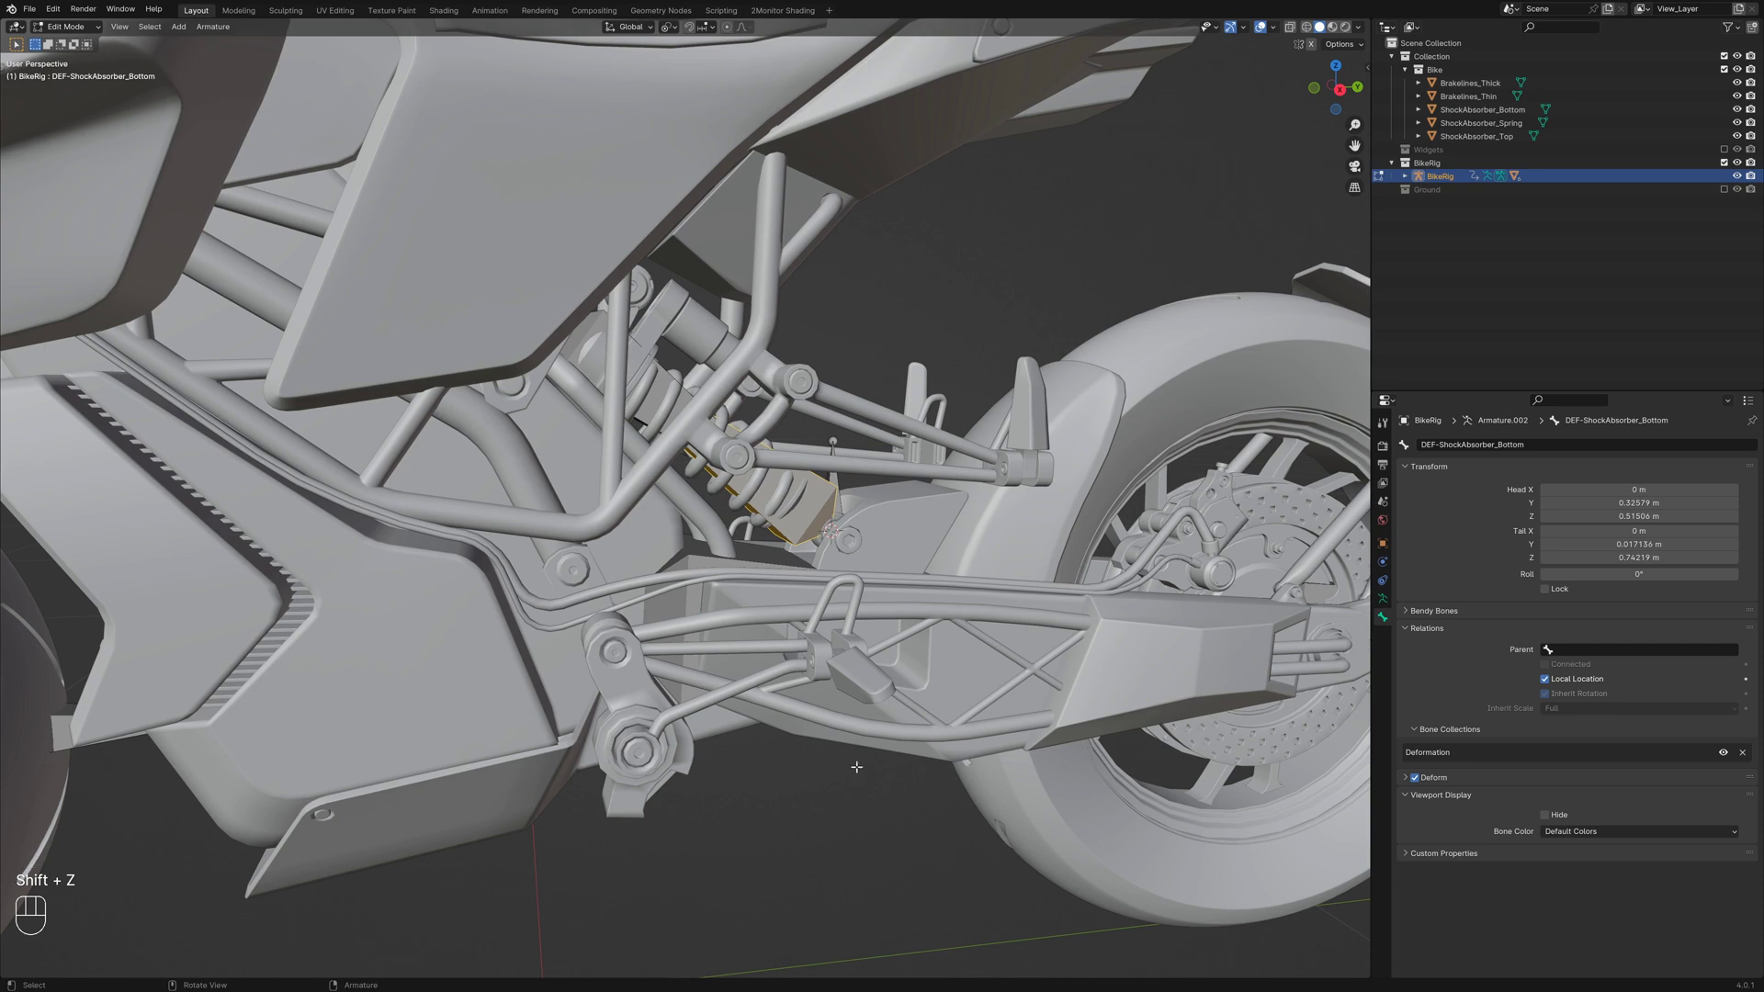
{"action": "key", "text": "KP_3"}
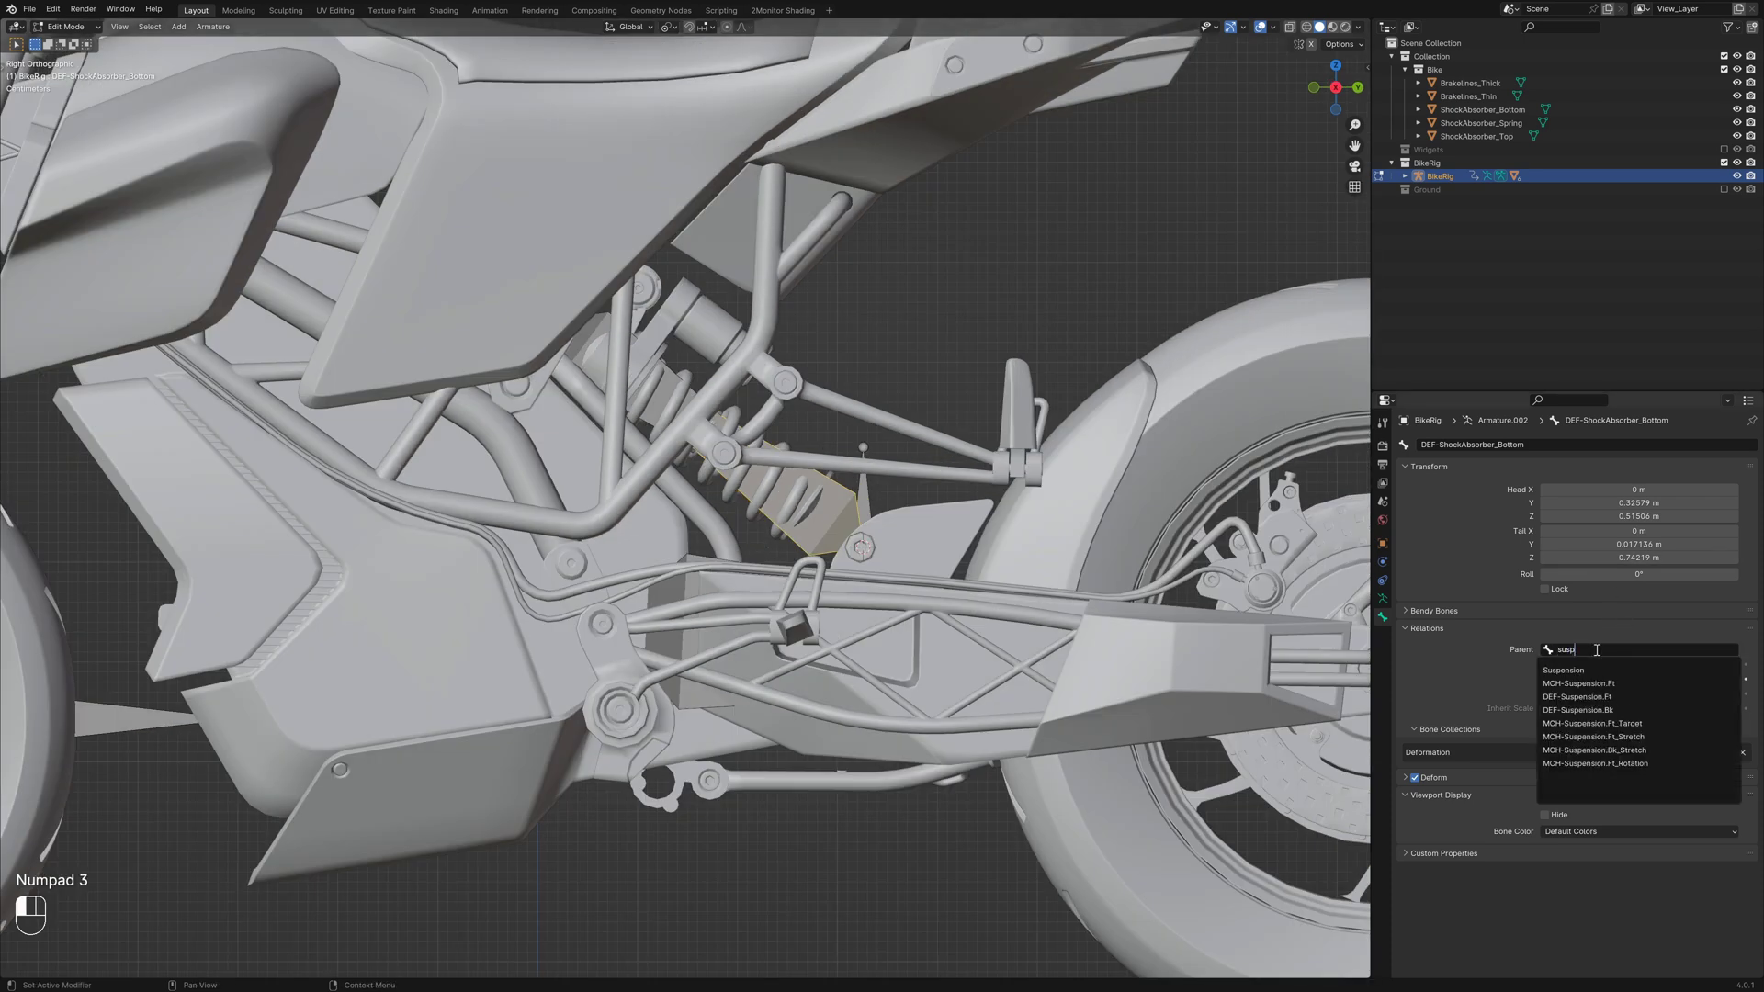
{"action": "key", "text": "Down"}
{"action": "key", "text": "Down"}
{"action": "key", "text": "alt+a"}
{"action": "key", "text": "shift+z"}
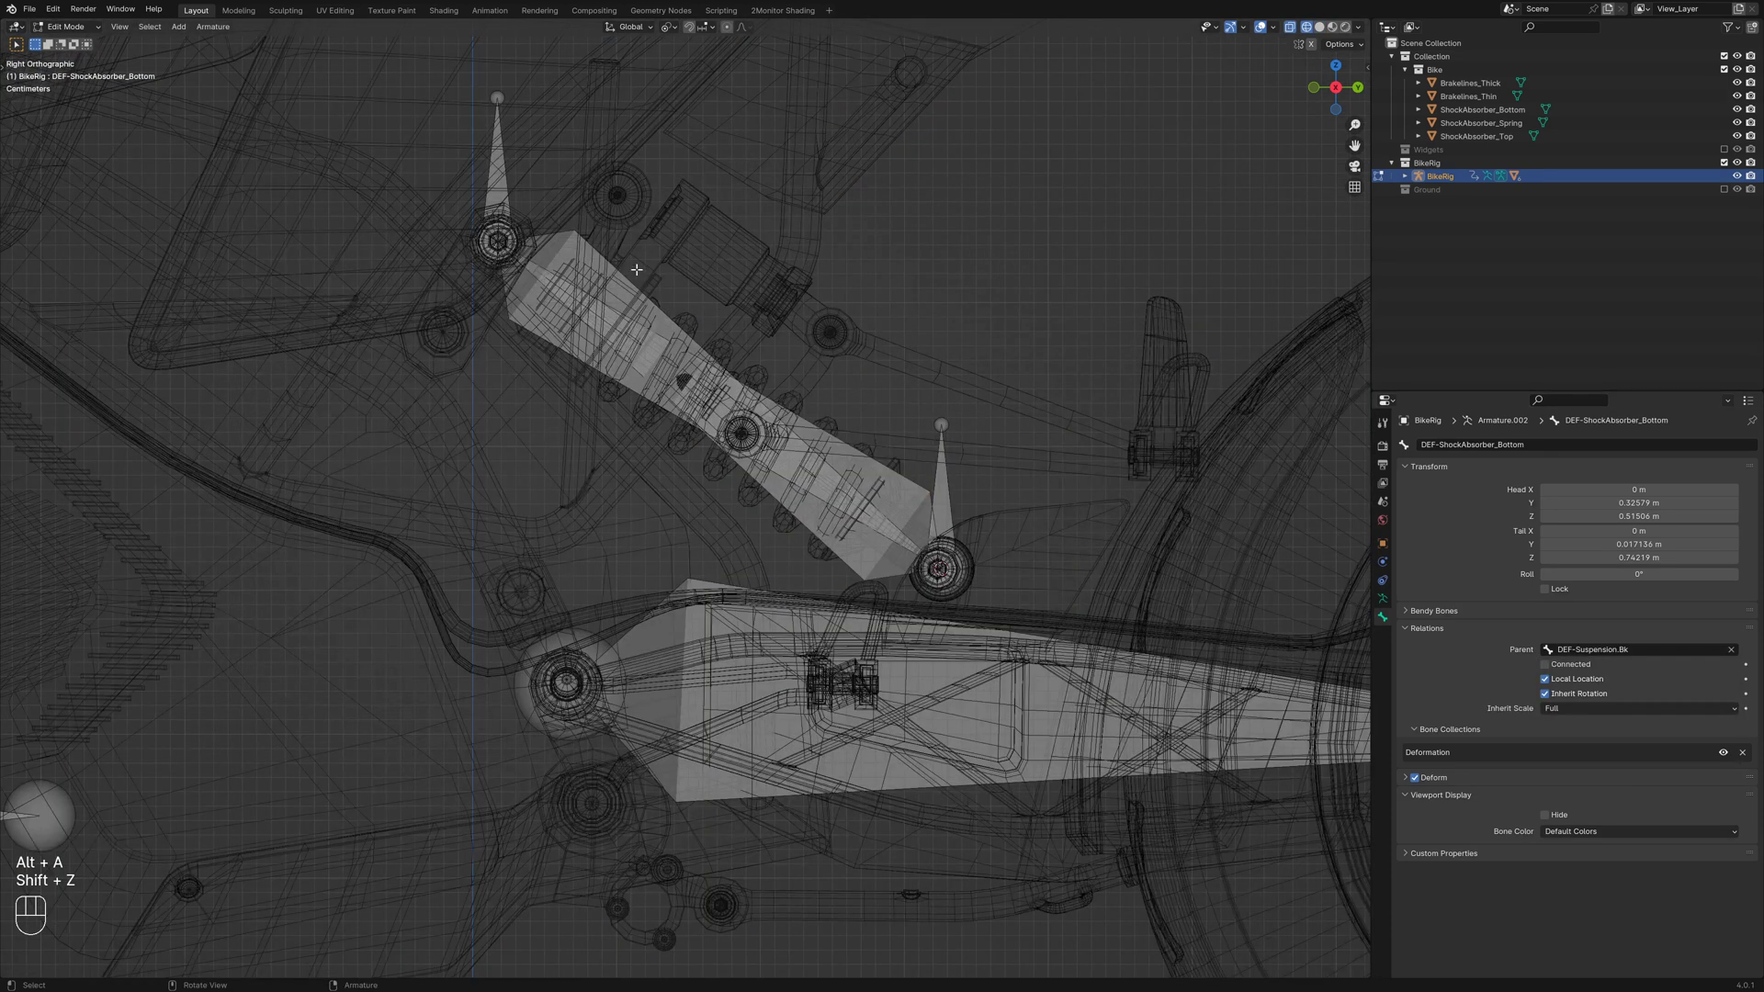
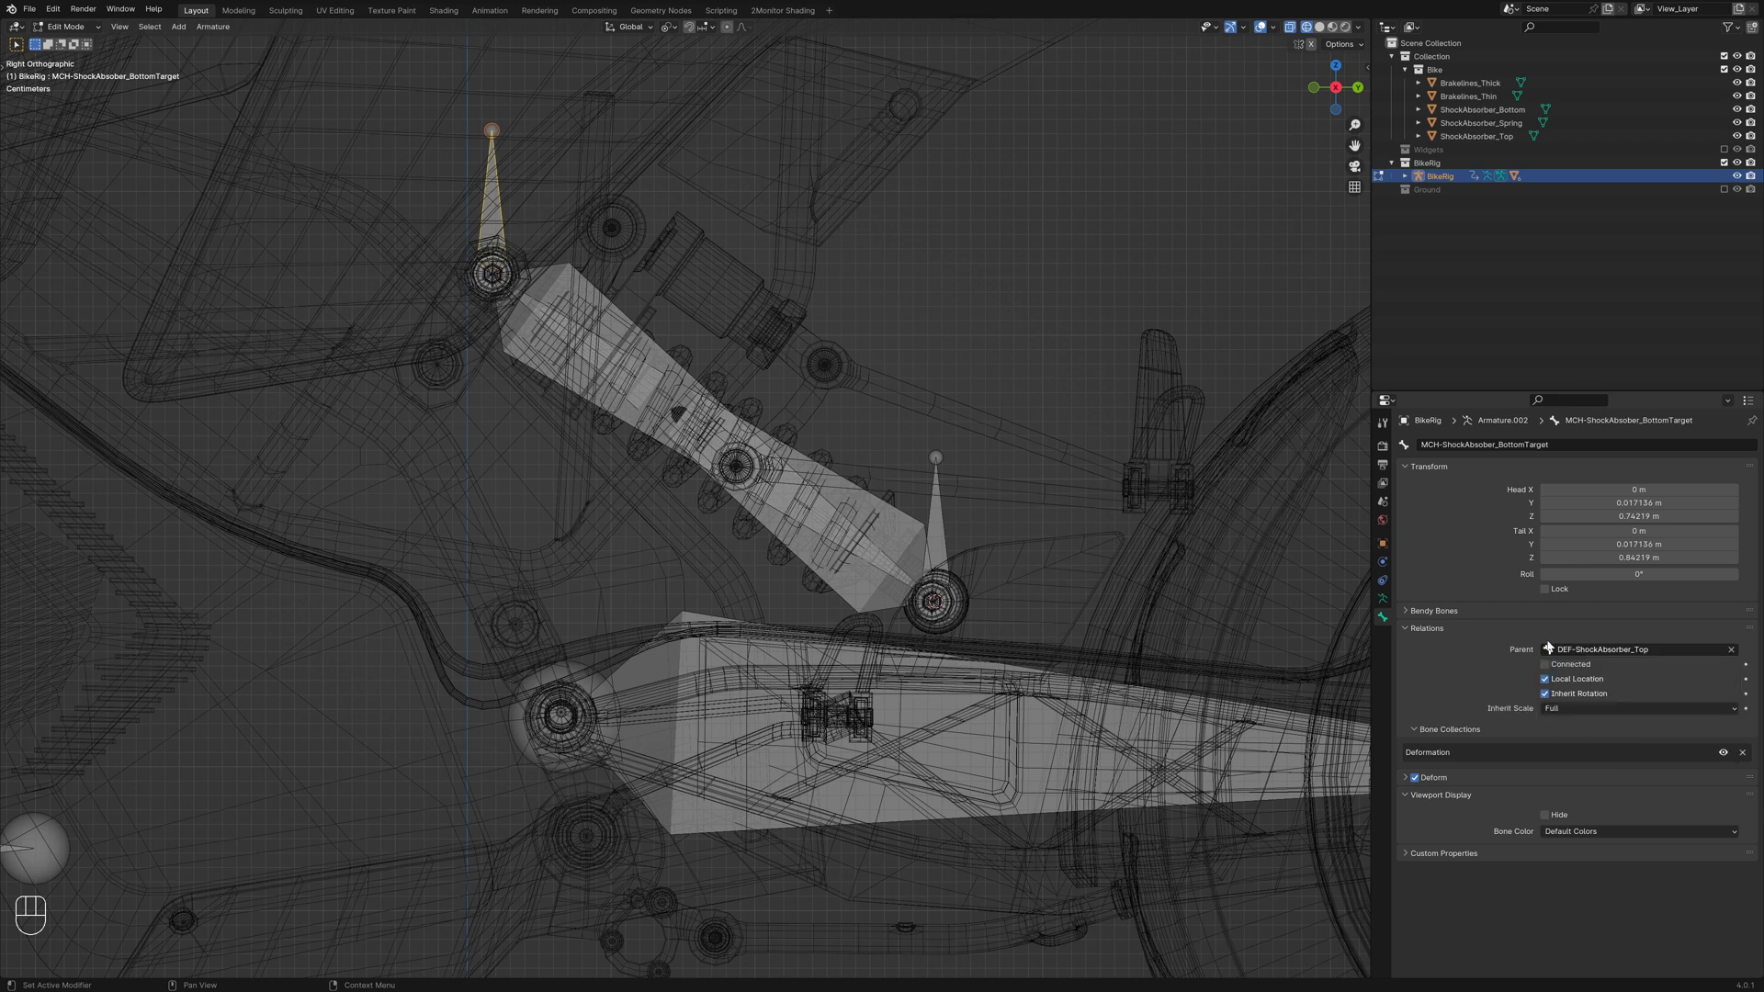
In Pose Mode test-move the shock's top bone, then select the bottom bone and top target
{"action": "key", "text": "ctrl+Tab"}
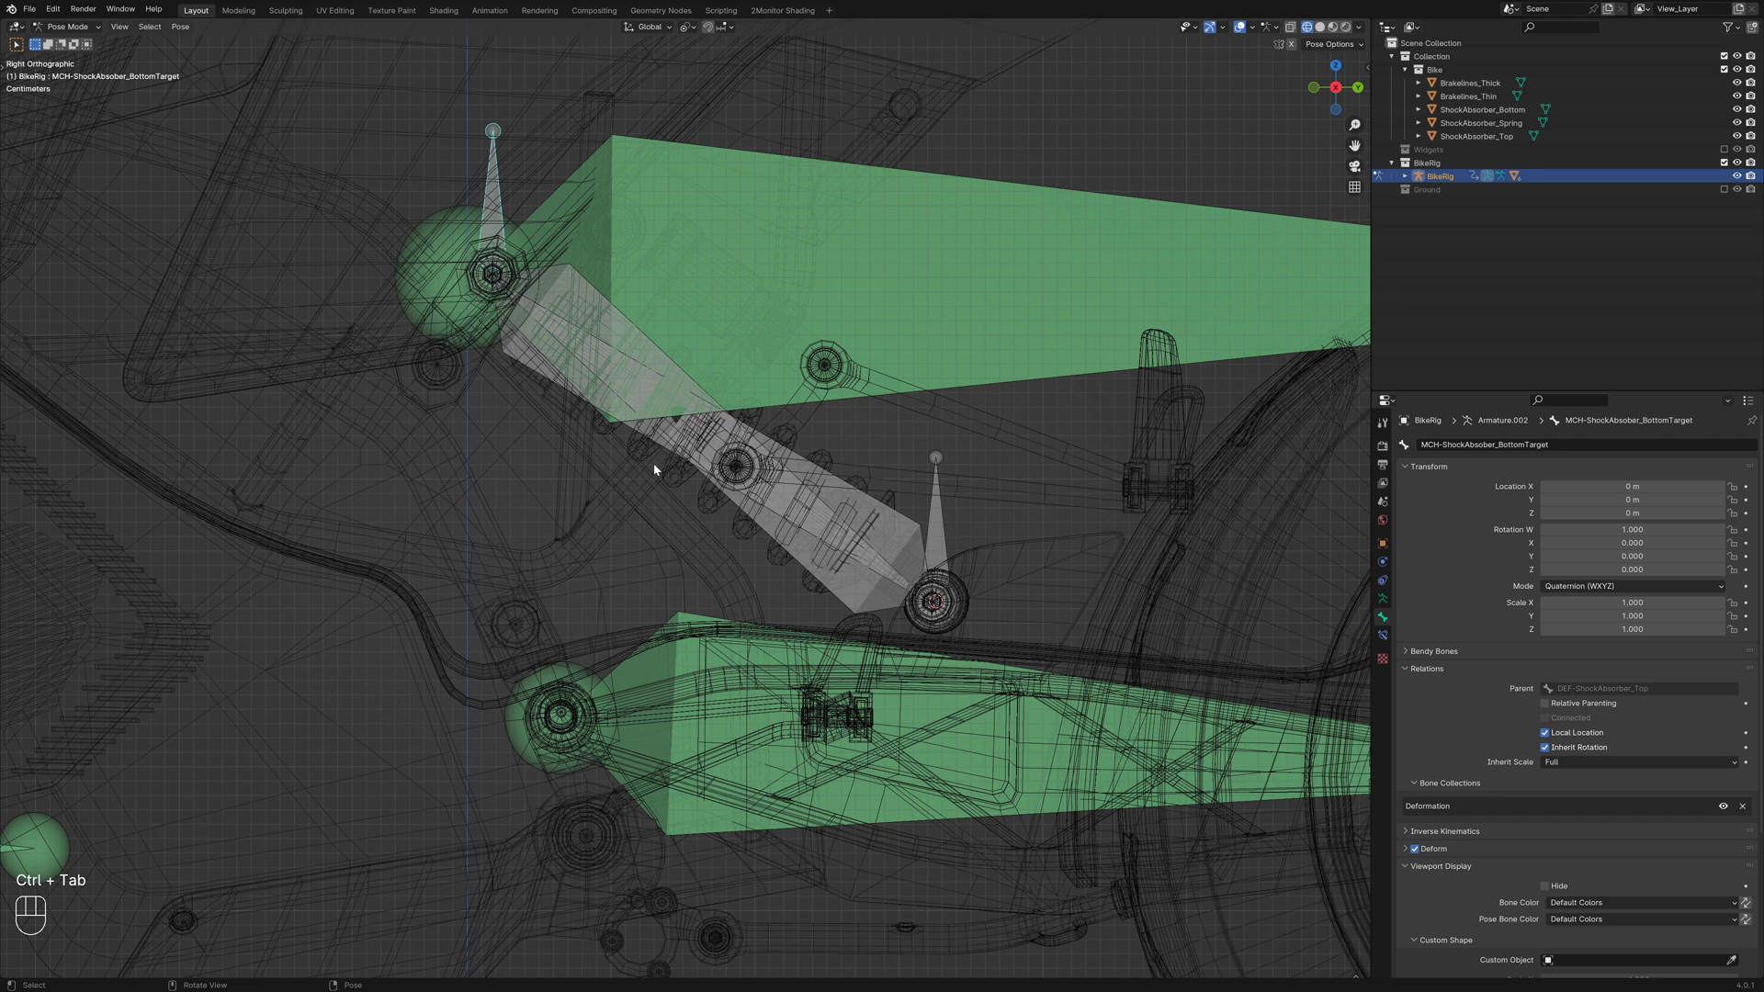
{"action": "left_click", "coordinate": [556, 381]}
{"action": "key", "text": "g"}
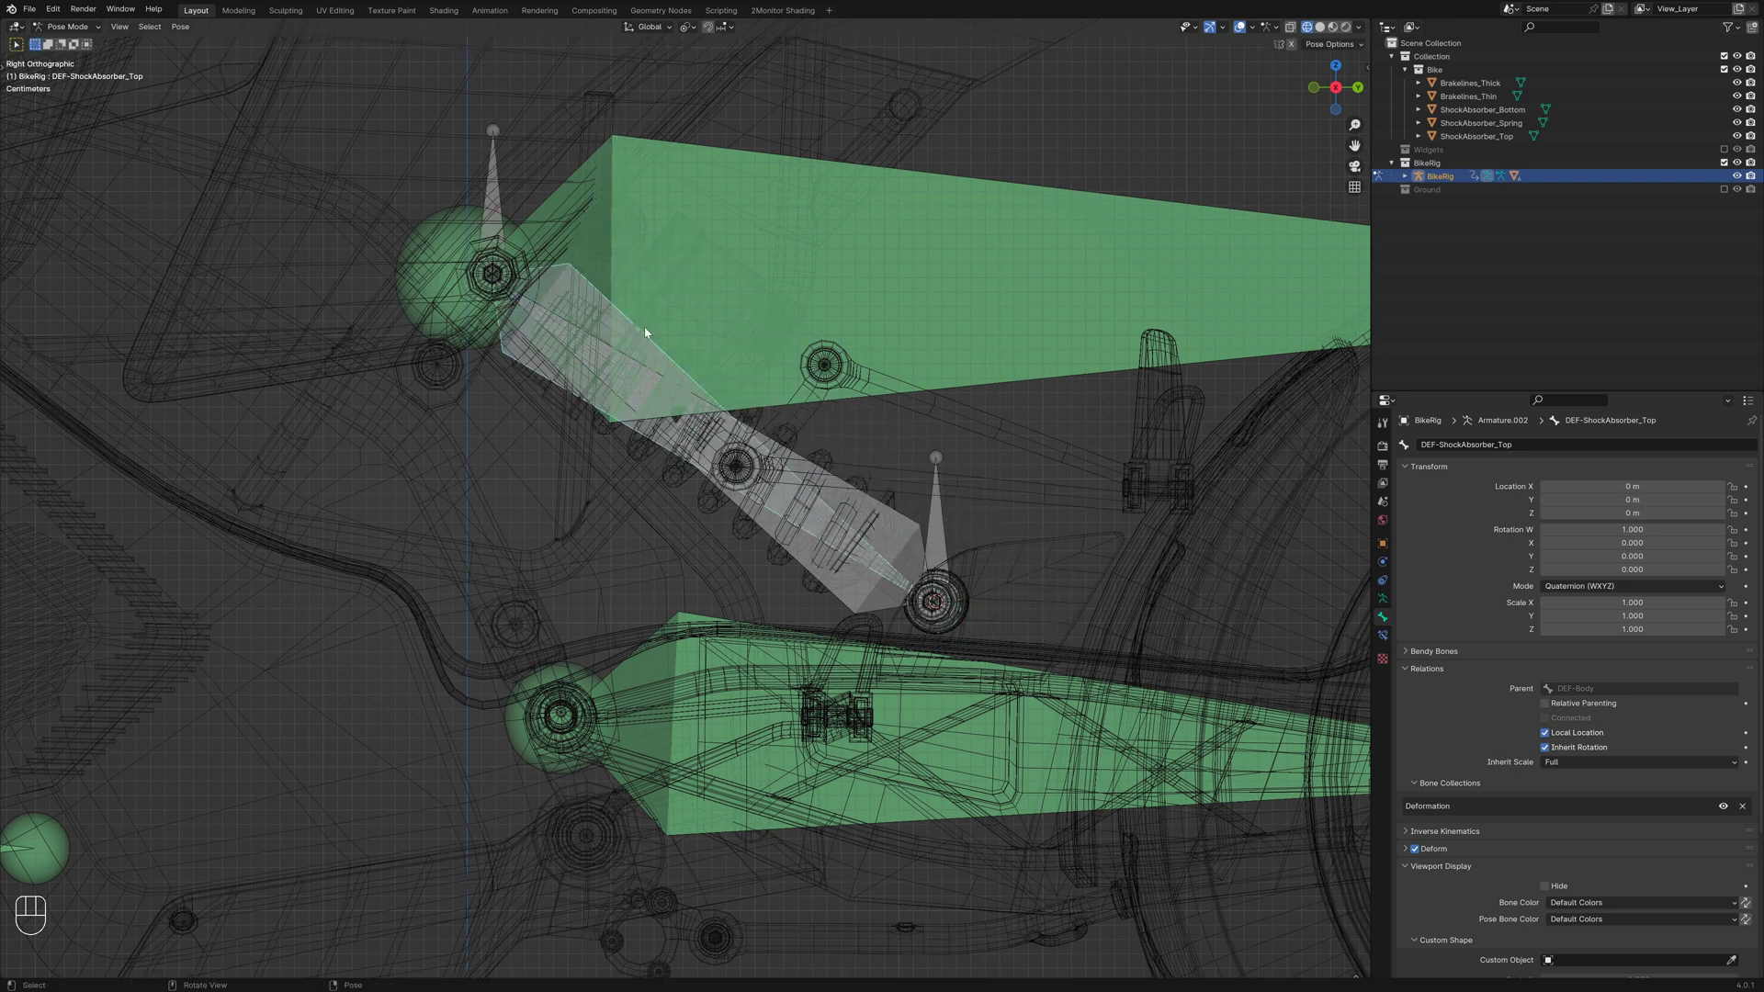
{"action": "left_click", "coordinate": [950, 530]}
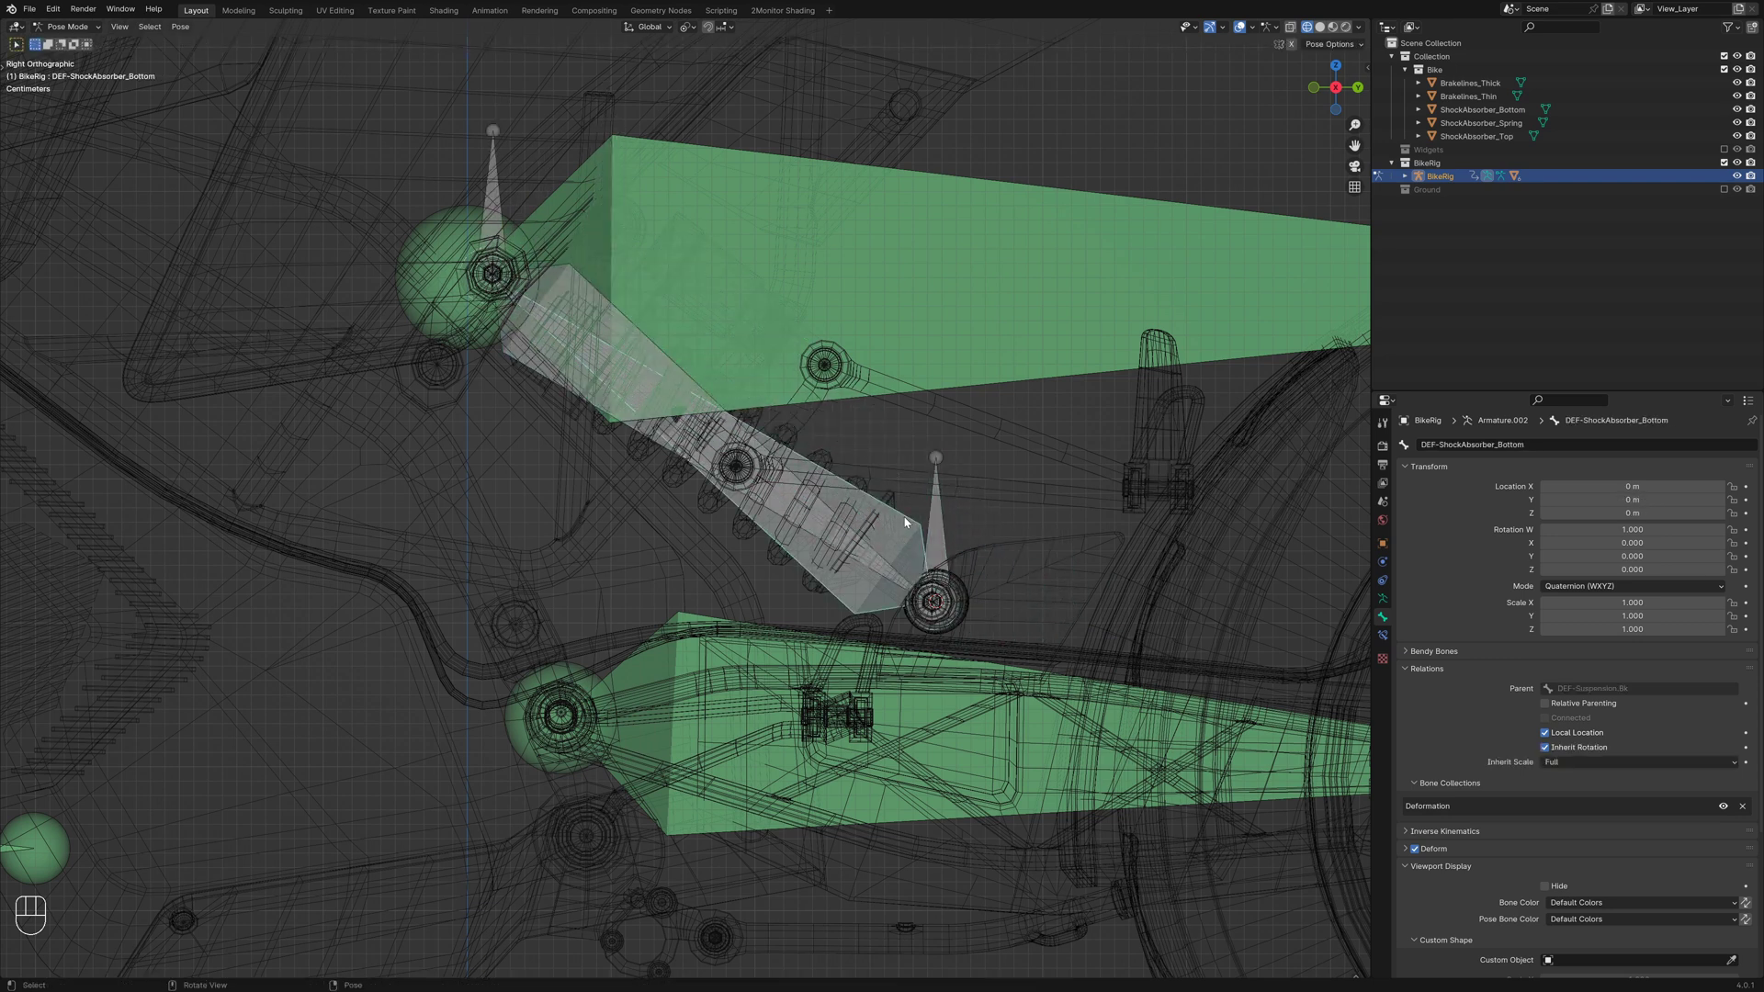
{"action": "left_click", "coordinate": [947, 514]}
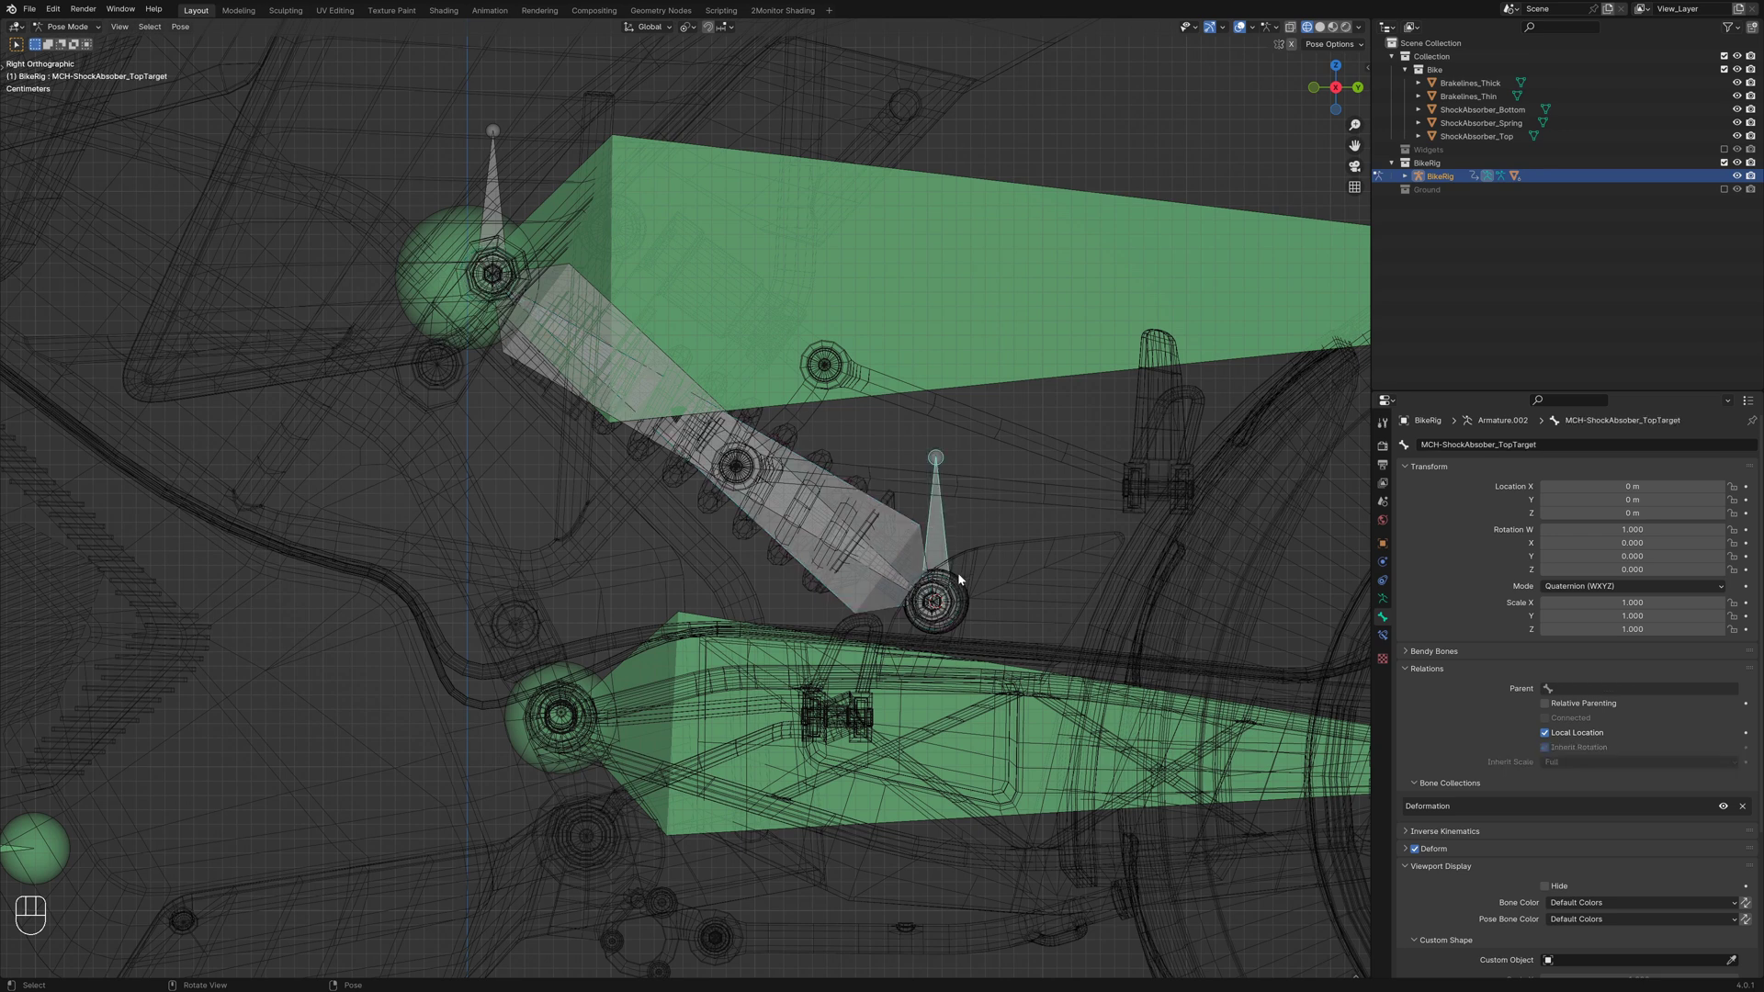
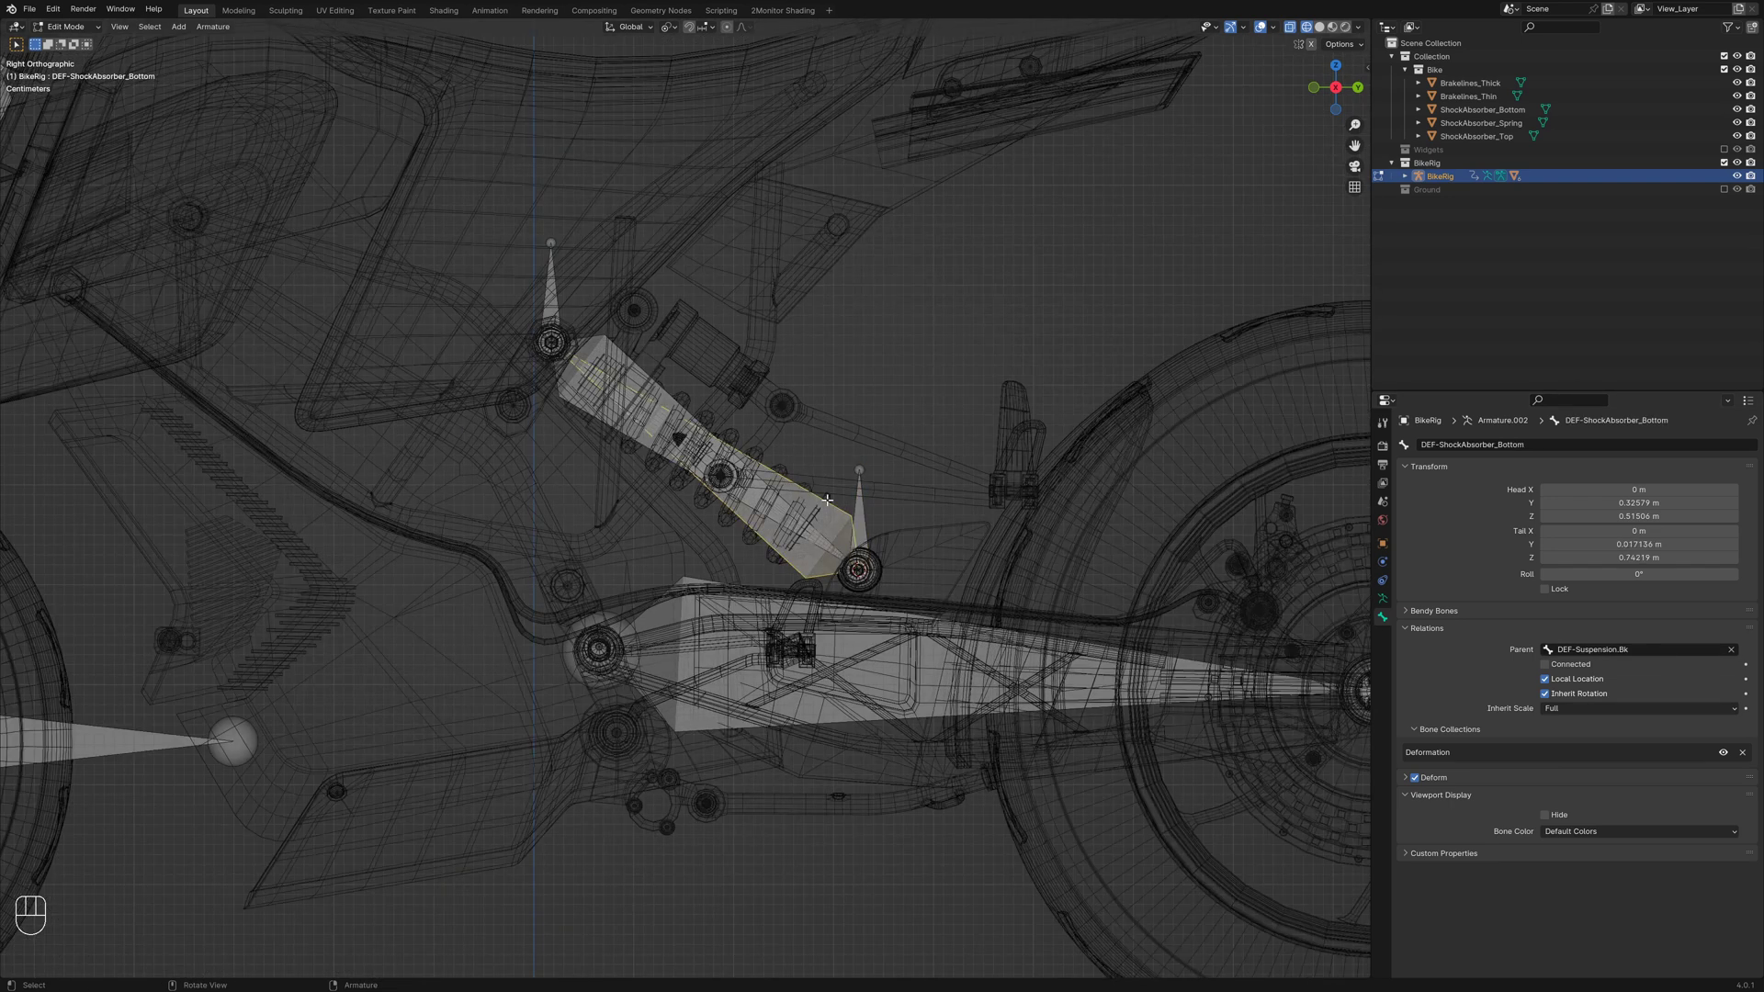
{"action": "key", "text": "ctrl+Tab"}
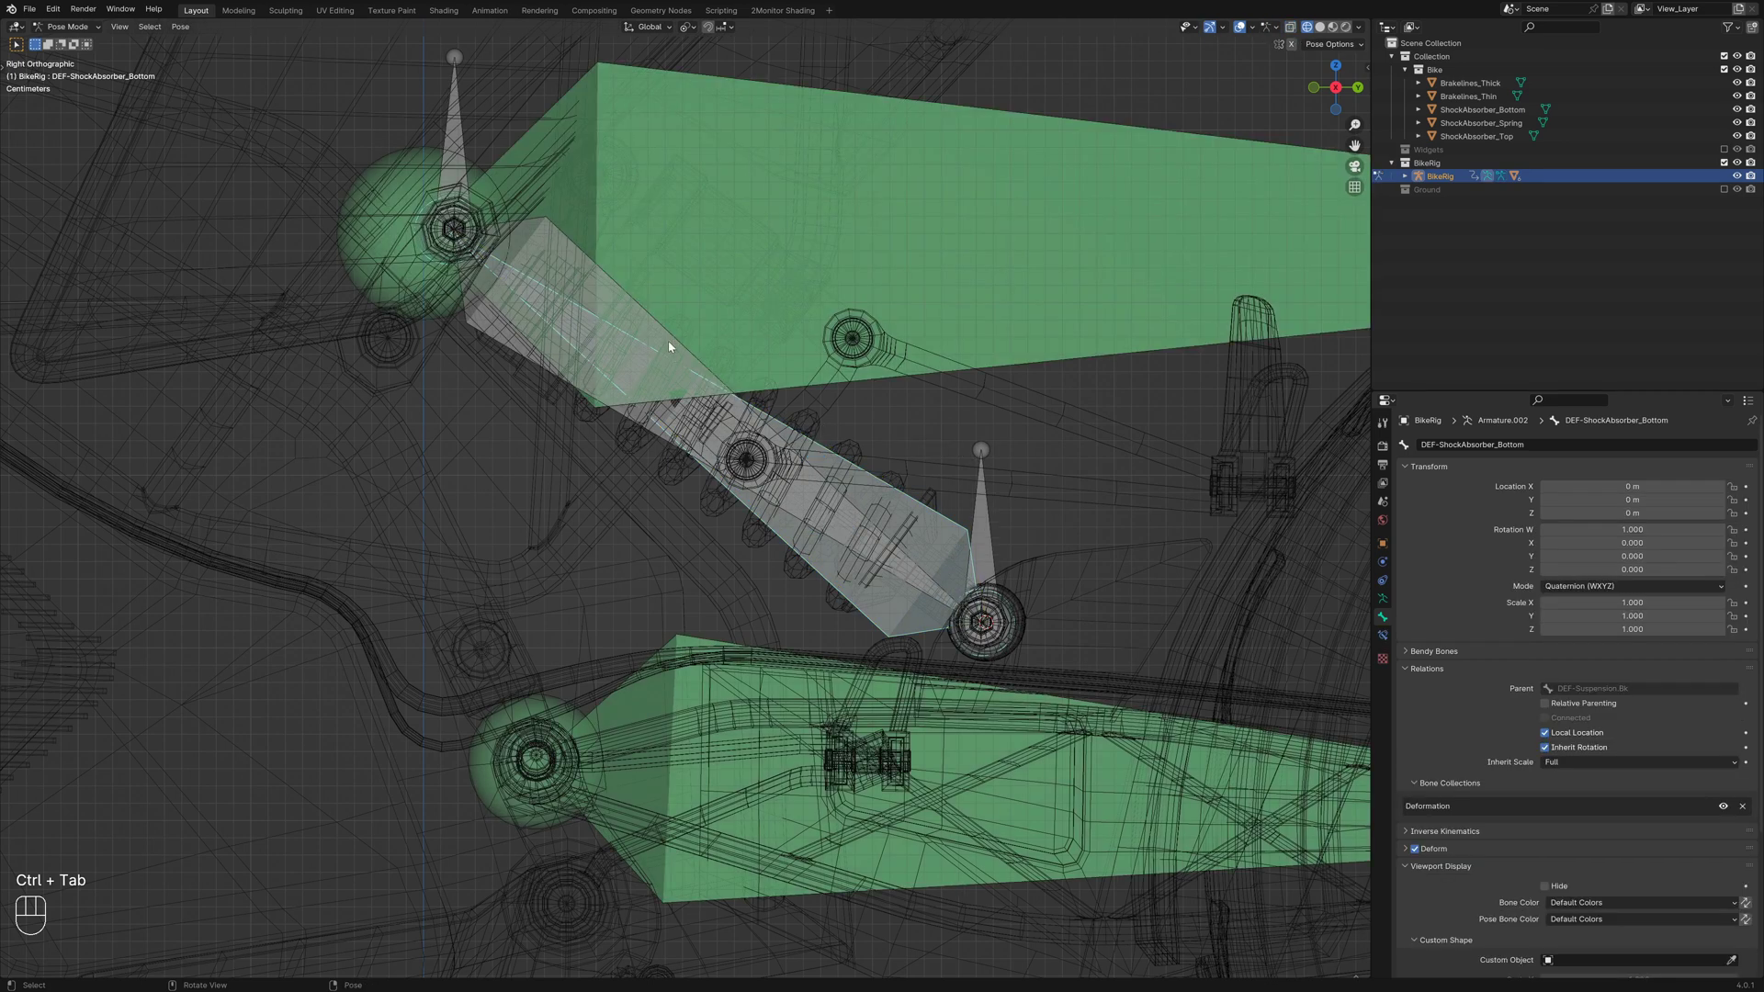
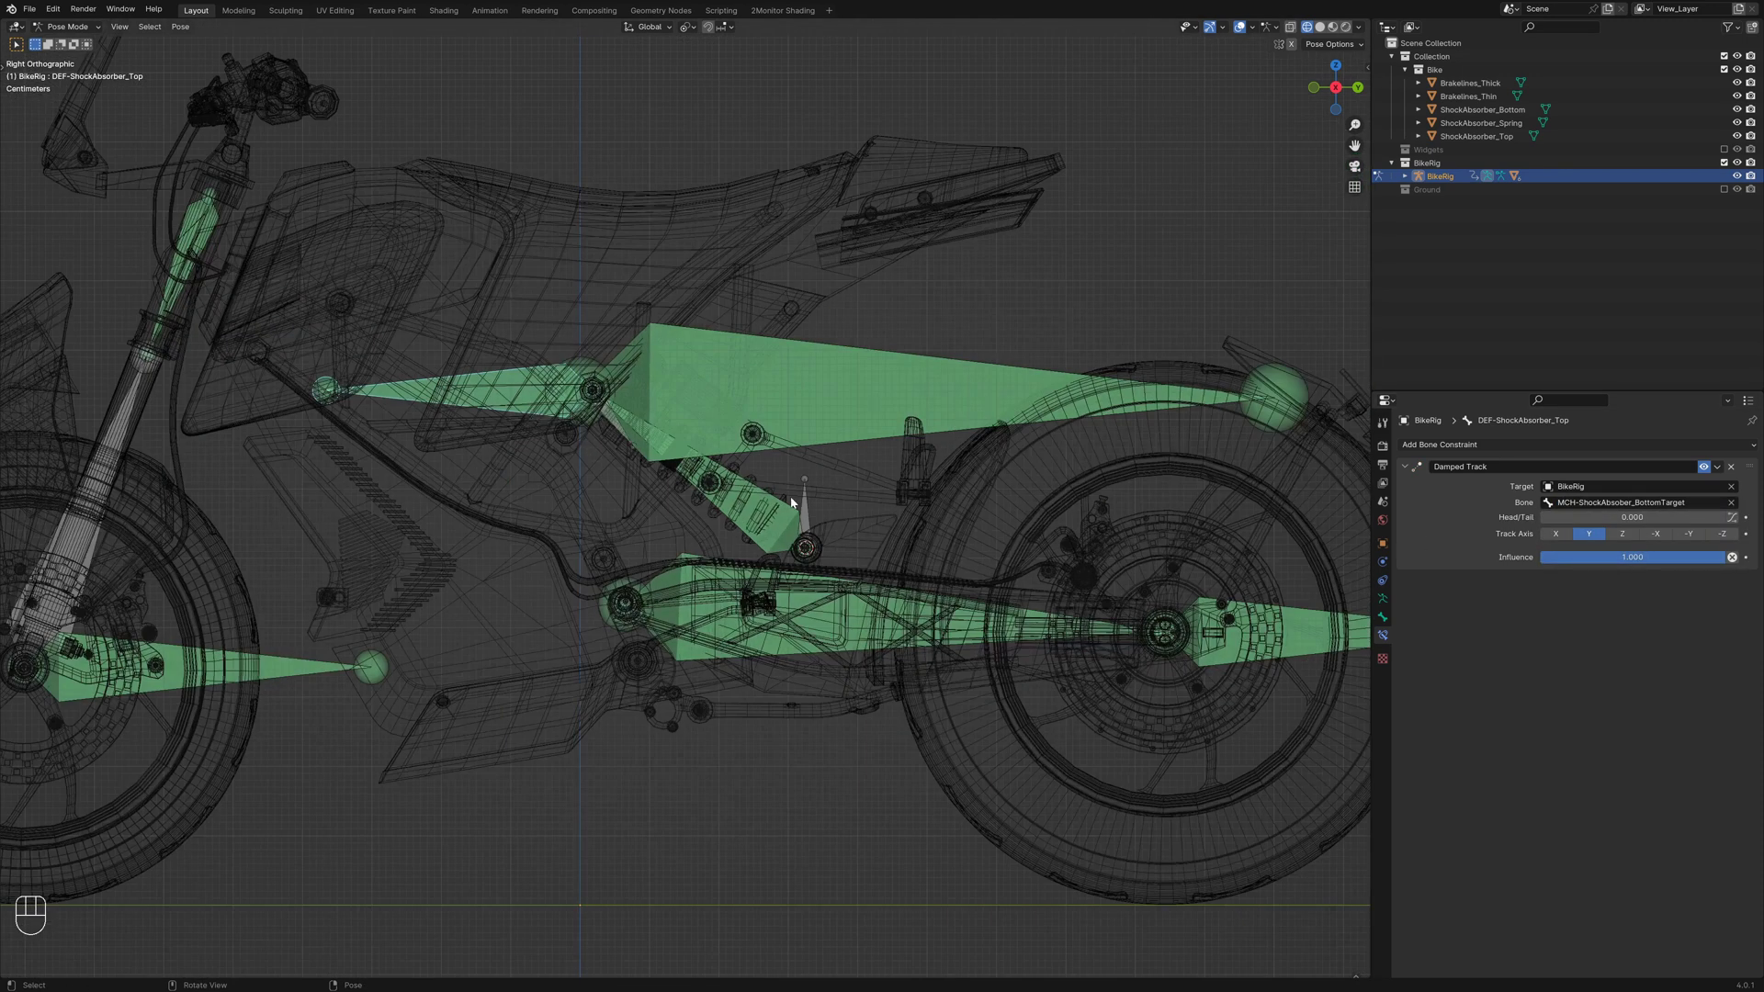
{"action": "key", "text": "shift+z"}
{"action": "middle_click", "coordinate": [759, 530]}
{"action": "key", "text": "alt+a"}
{"action": "key", "text": "shift+z"}
{"action": "key", "text": "a"}
{"action": "key", "text": "a"}
{"action": "key", "text": "a"}
{"action": "key", "text": "a"}
{"action": "key", "text": "g"}
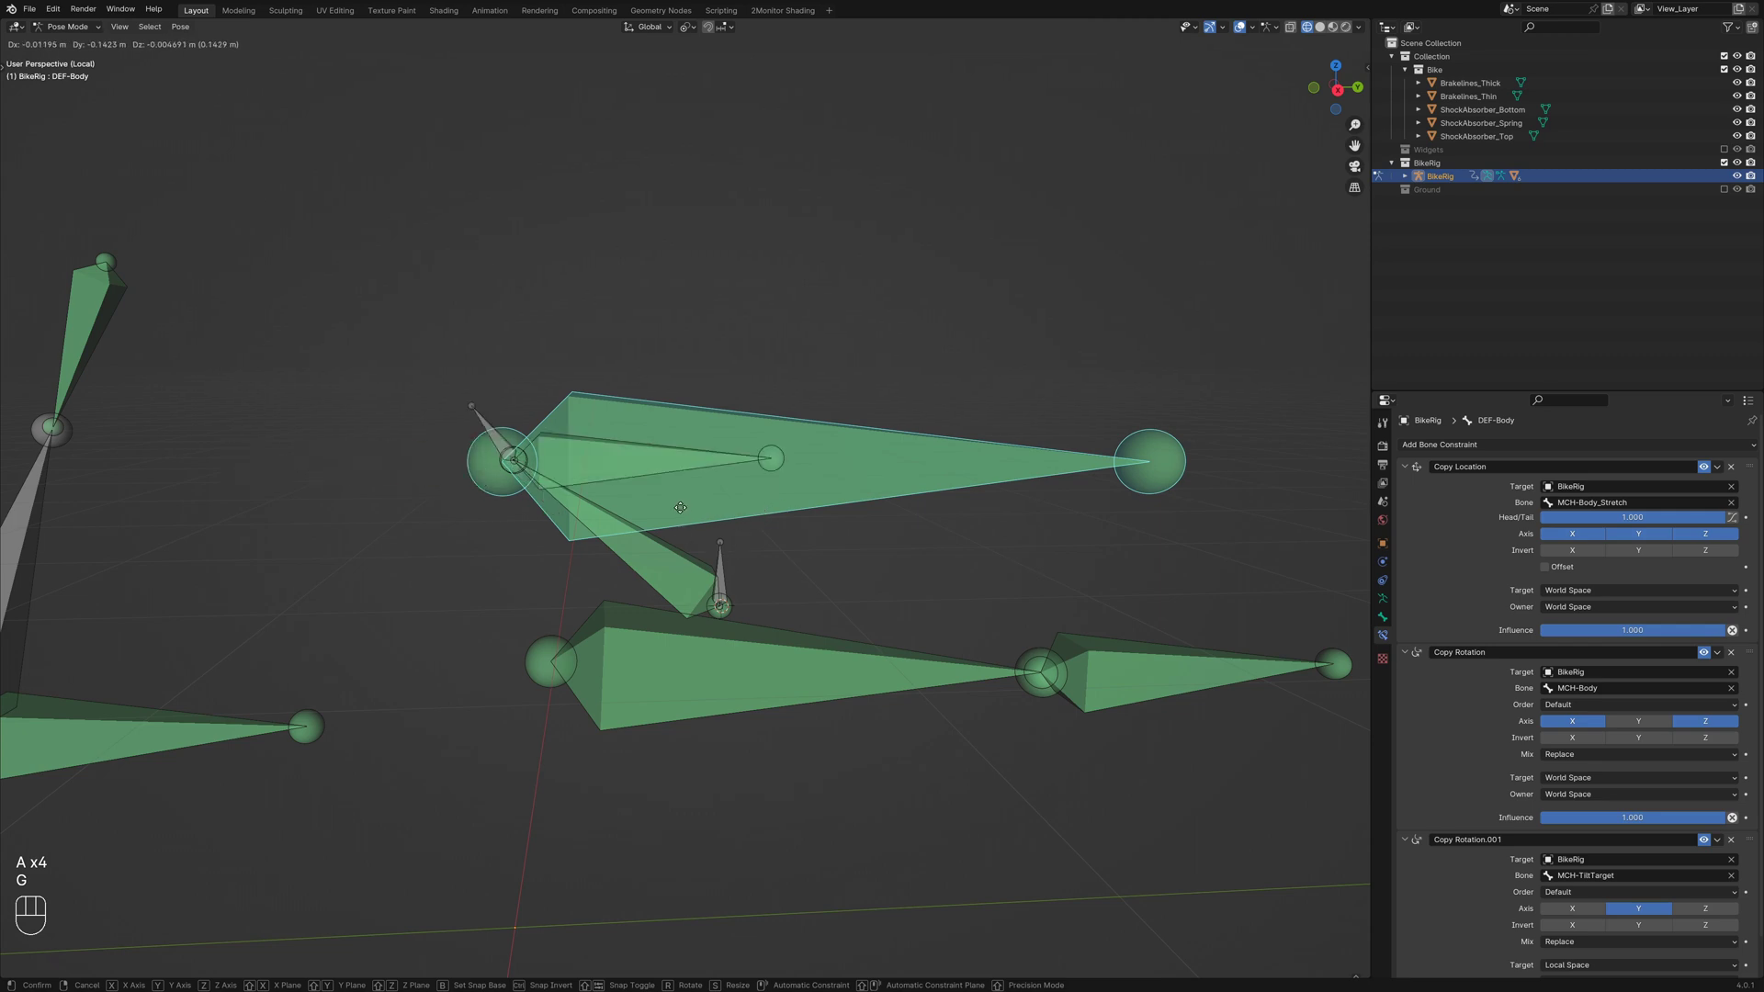
{"action": "key", "text": "shift+z"}
{"action": "key", "text": "g"}
{"action": "key", "text": "shift+z"}
{"action": "key", "text": "g"}
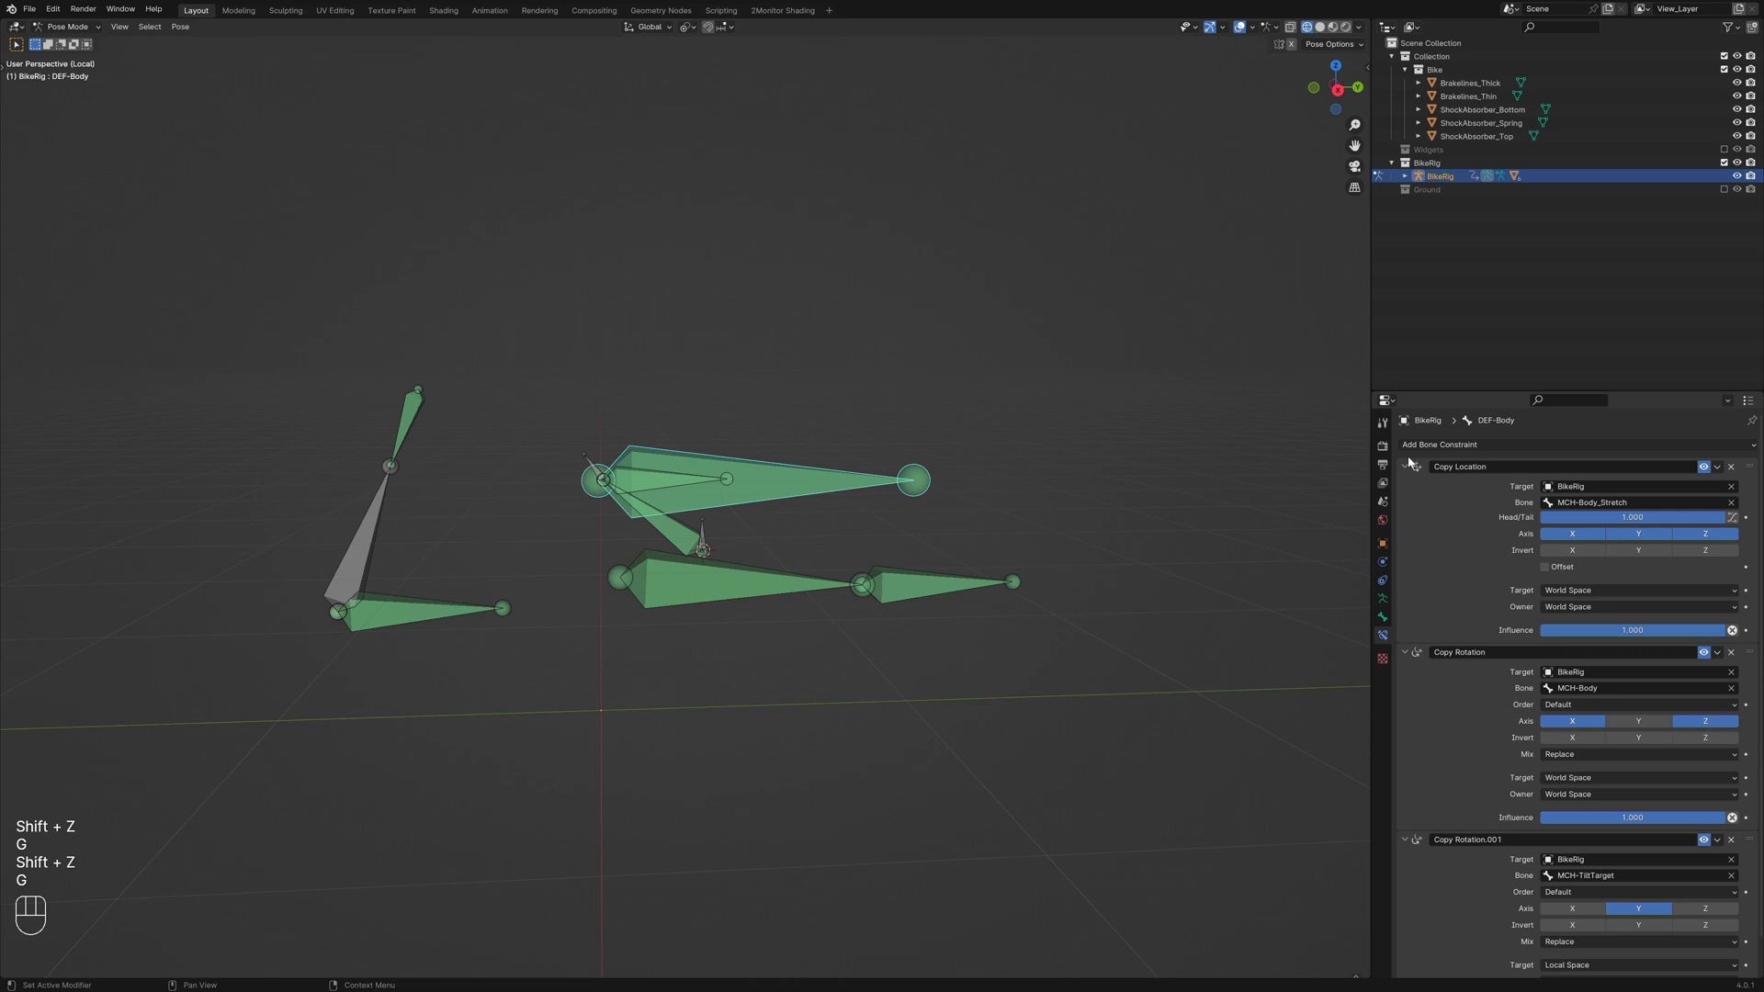
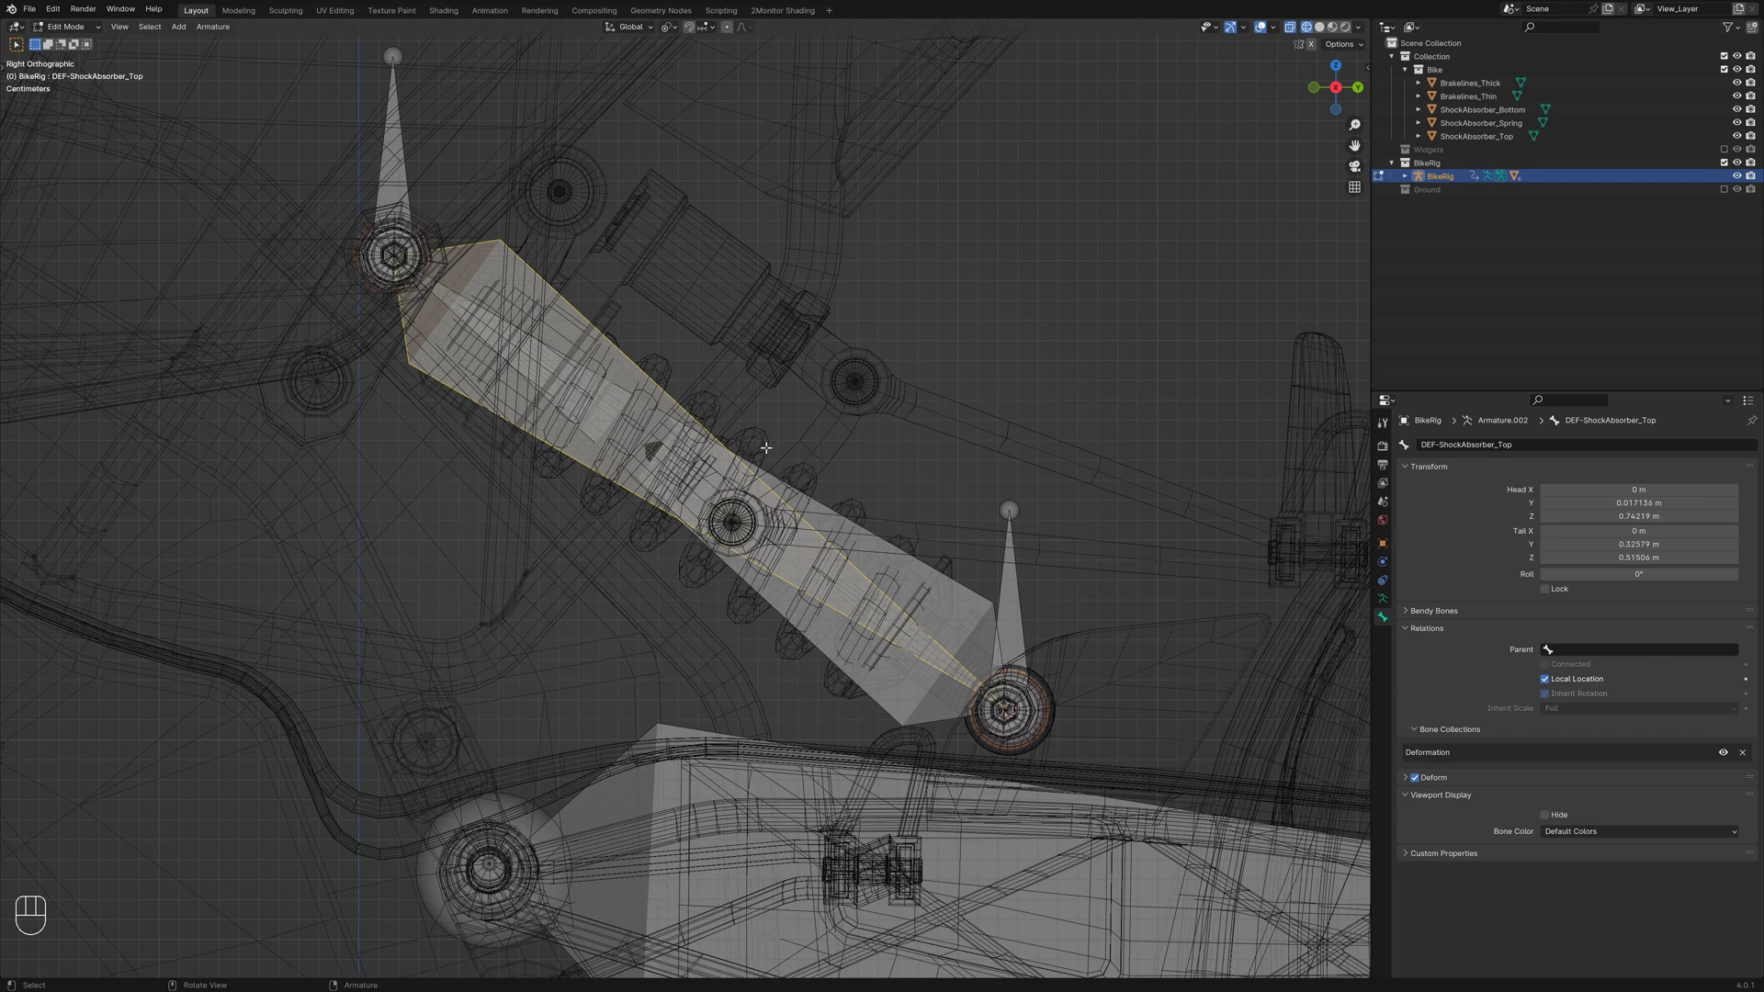
In Pose Mode bone-parent the ShockAbsorber_Bottom mesh to DEF-ShockAbsorber_Bottom
{"action": "key", "text": "ctrl+Tab"}
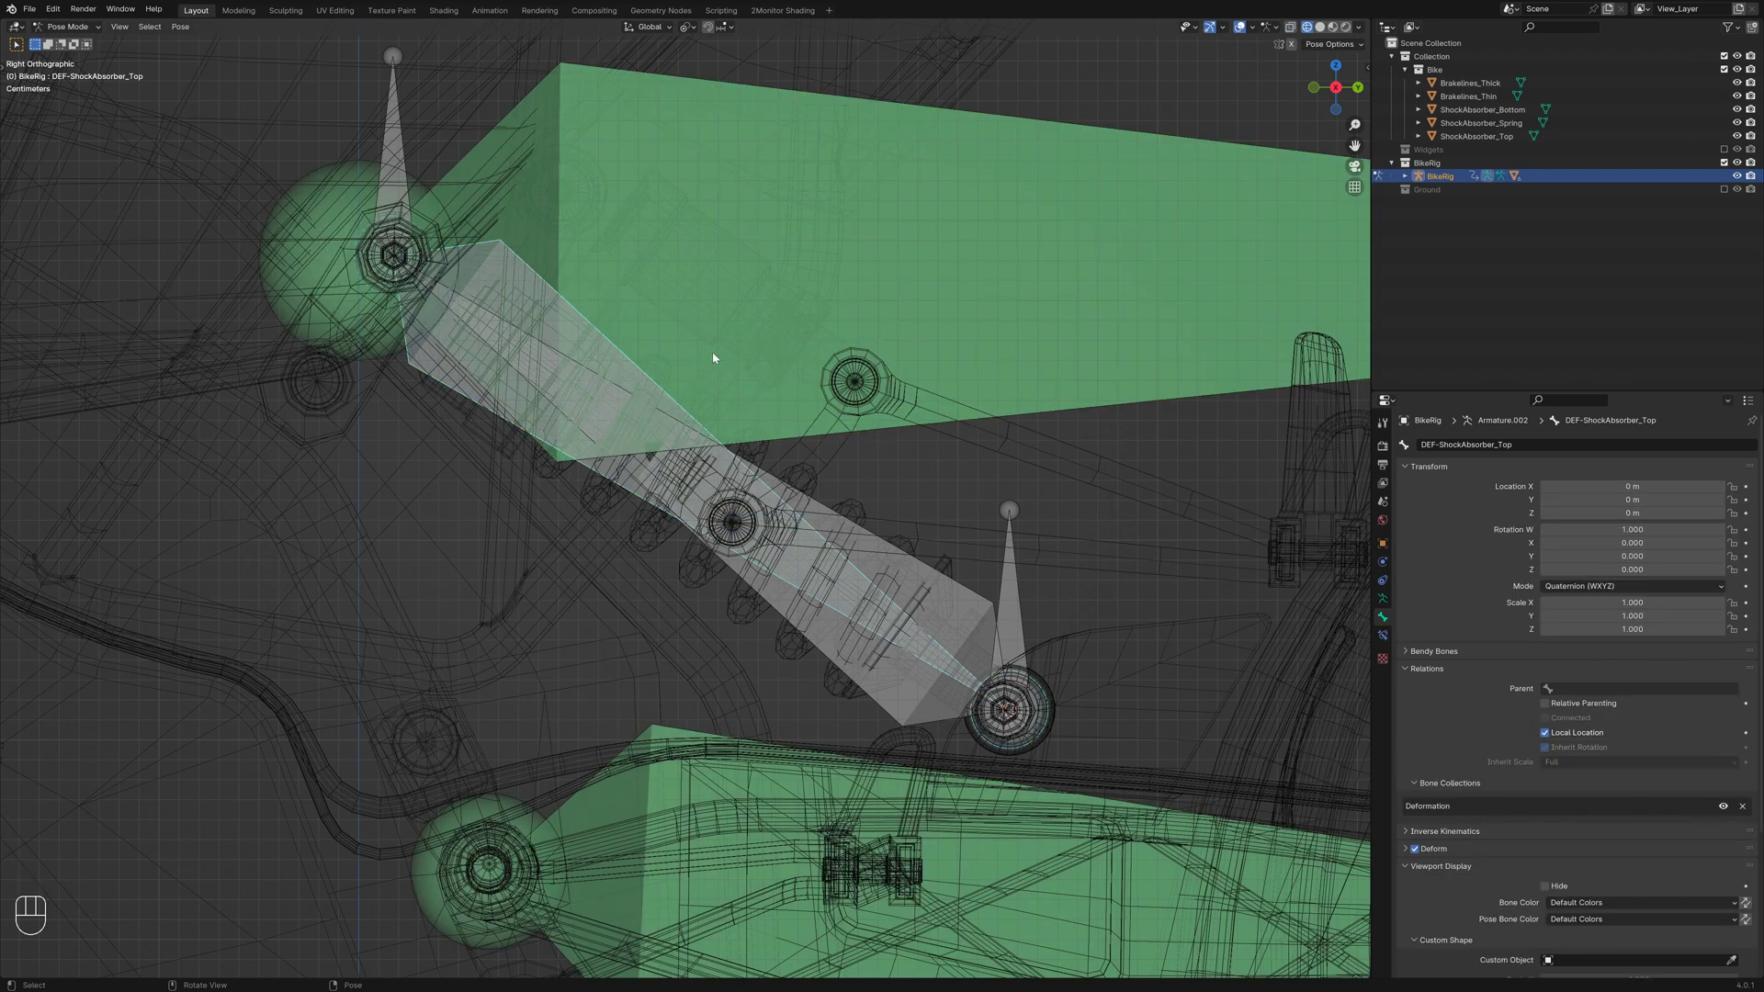
{"action": "left_click", "coordinate": [1494, 113]}
{"action": "left_click", "coordinate": [926, 572]}
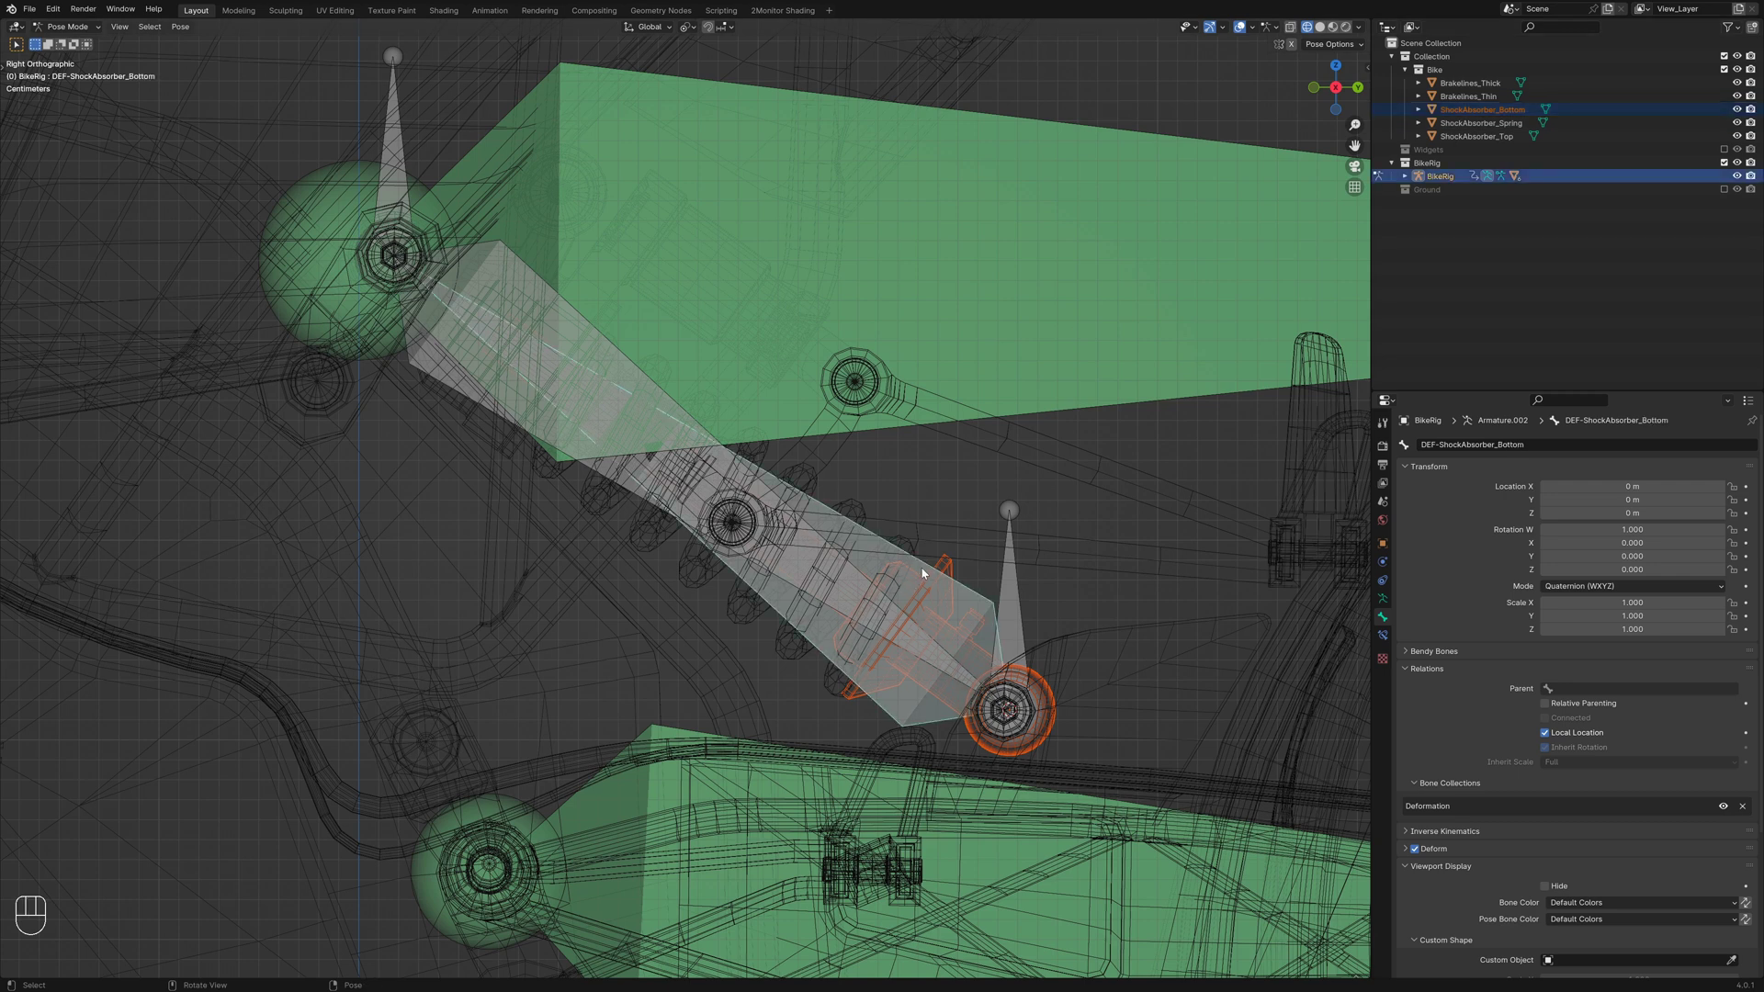
{"action": "key", "text": "ctrl+p"}
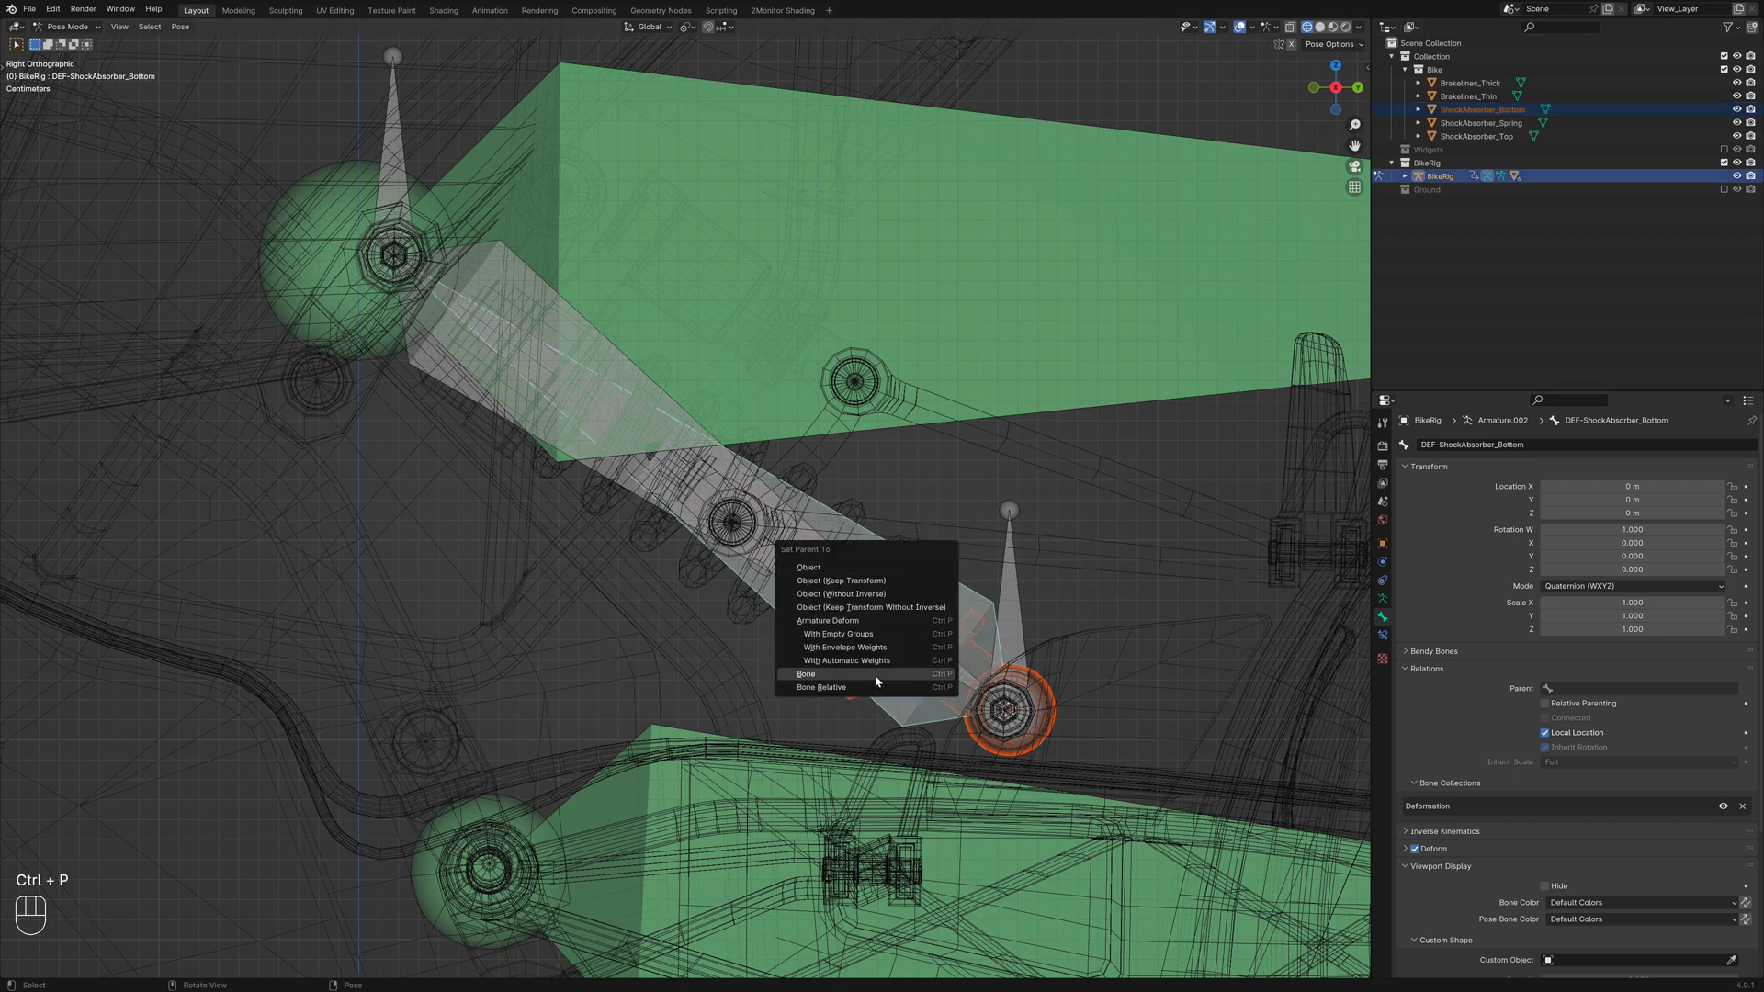
{"action": "left_click", "coordinate": [1499, 137]}
Bone-parent the ShockAbsorber_Top mesh to its deform bone and hide the Bike collection
{"action": "left_click", "coordinate": [450, 390]}
{"action": "key", "text": "ctrl+p"}
{"action": "key", "text": "alt+a"}
{"action": "key", "text": "ctrl+Tab"}
{"action": "key", "text": "alt+a"}
{"action": "left_click", "coordinate": [1504, 116]}
{"action": "left_click", "coordinate": [1505, 138]}
{"action": "left_click", "coordinate": [1485, 145]}
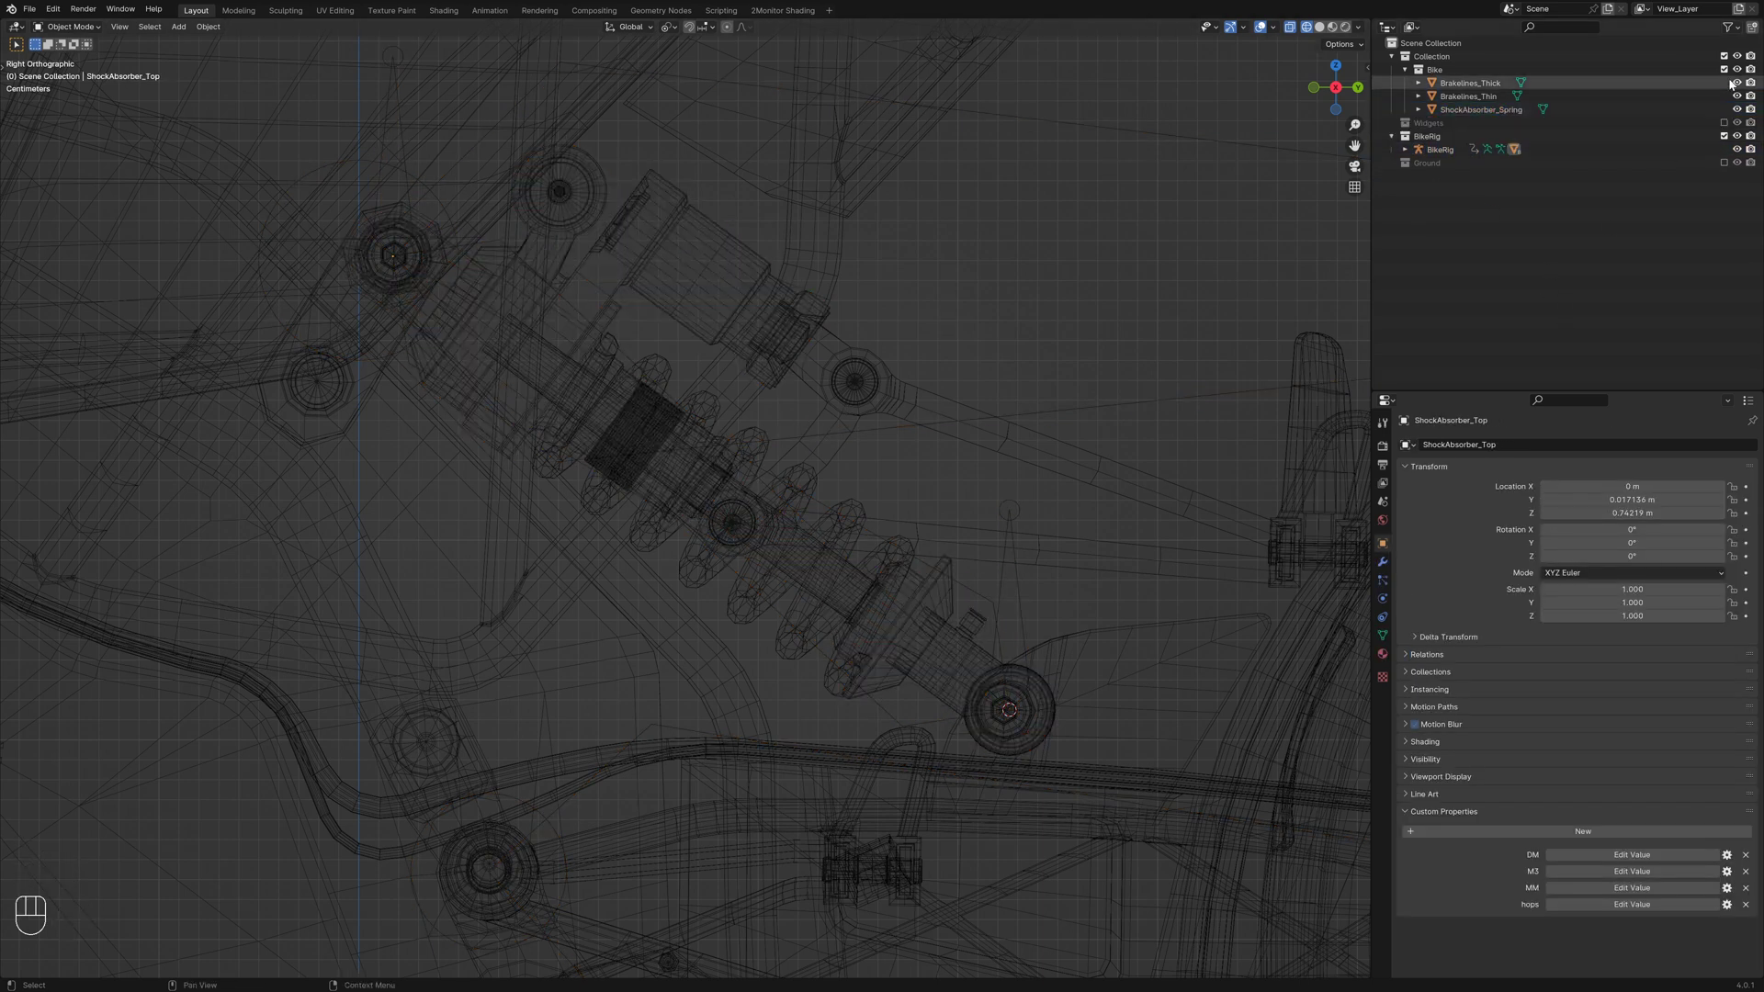
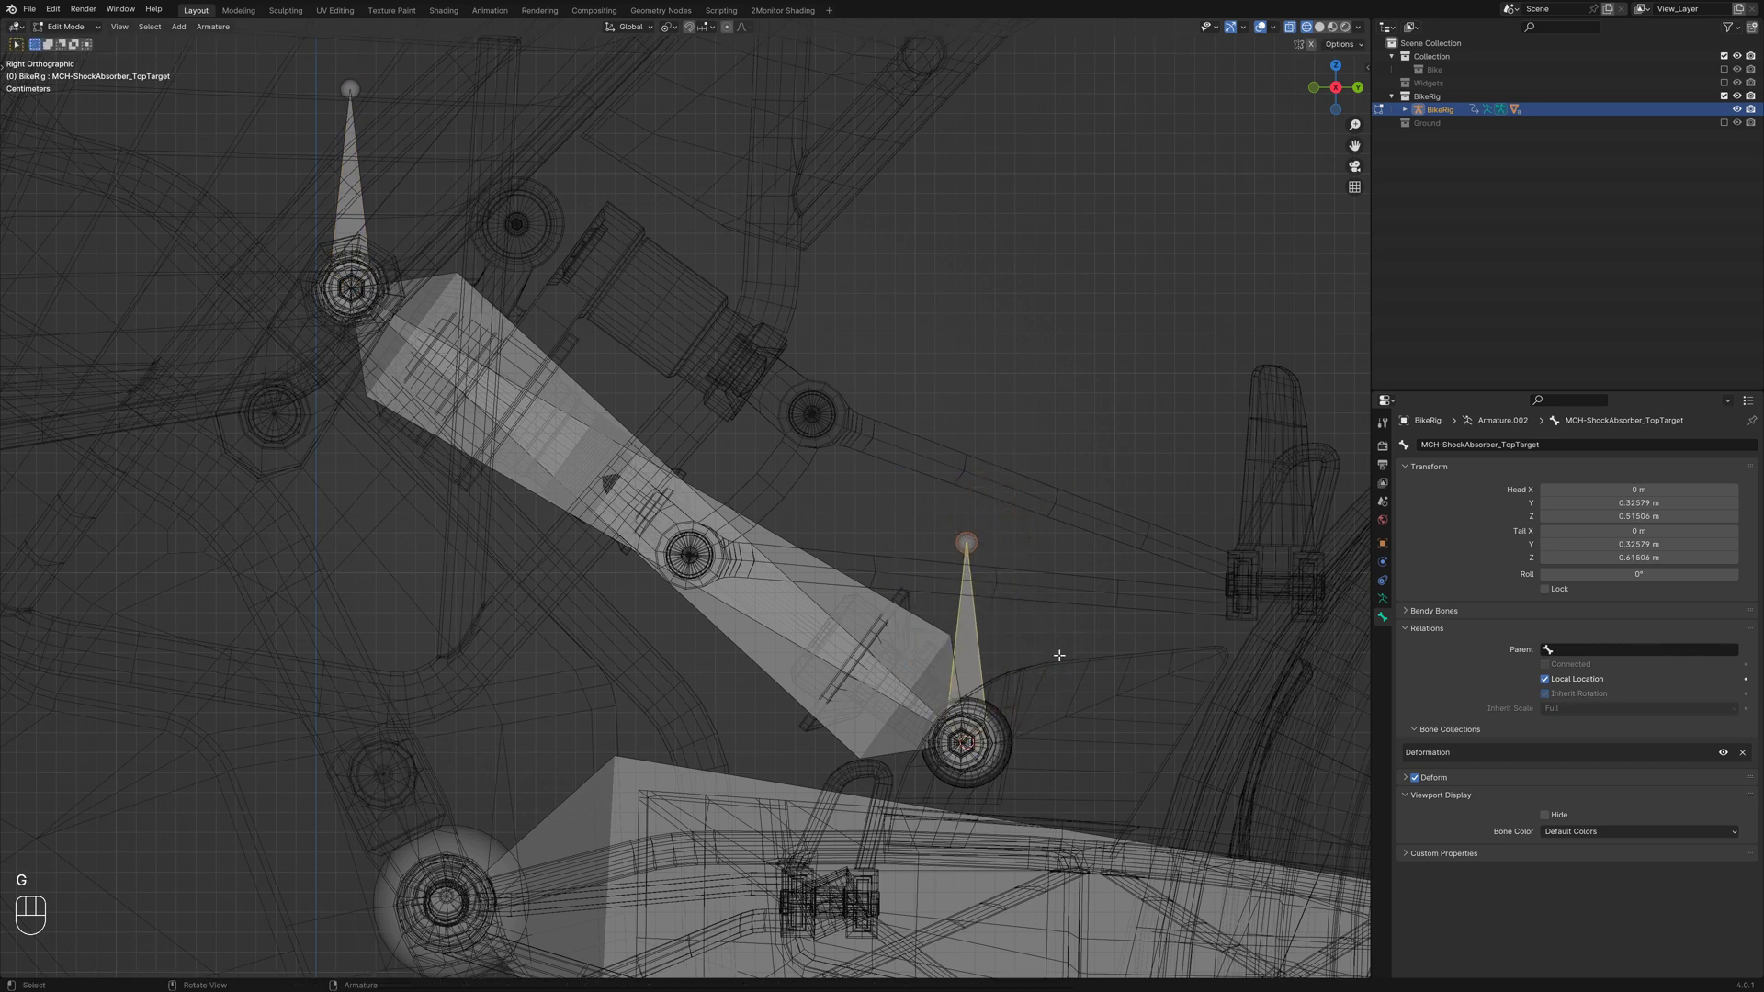
Reselect the BikeRig armature and return it to Pose Mode with the bike meshes hidden
{"action": "left_click_drag", "start_coordinate": [1643, 650], "coordinate": [1574, 714]}
{"action": "key", "text": "alt+a"}
{"action": "key", "text": "ctrl+Tab"}
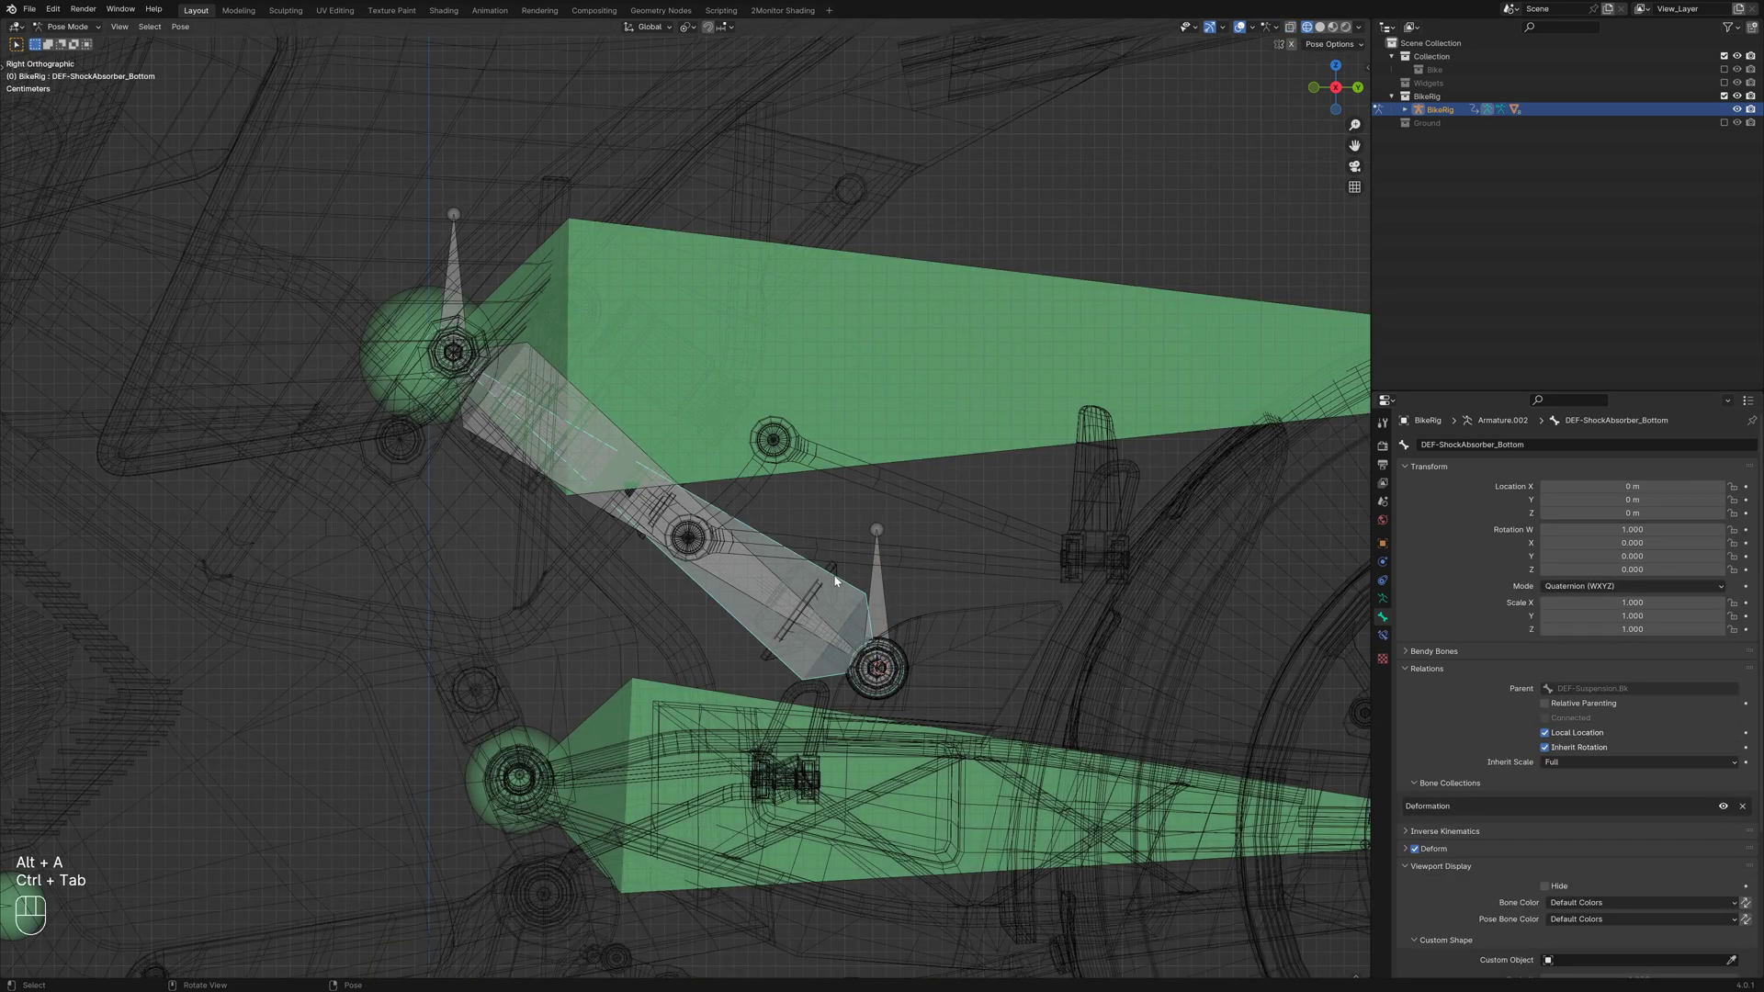
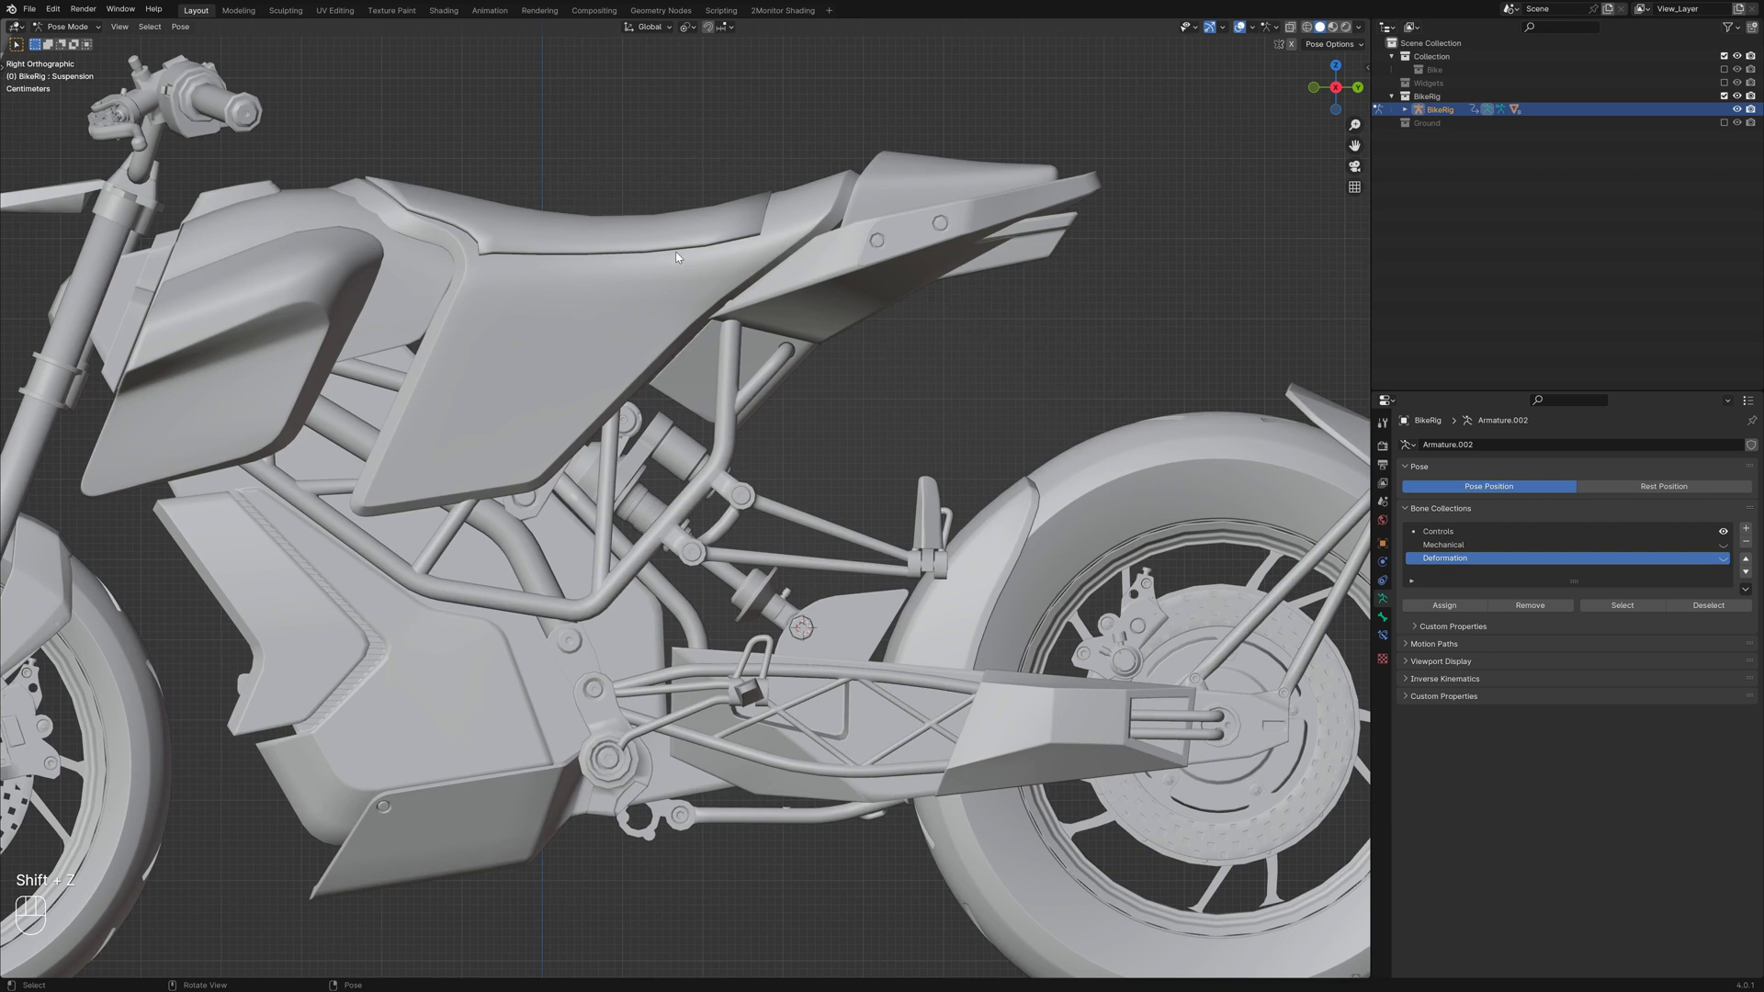
Move the Suspension control in see-through view to watch the shock bones compress, then reset it
{"action": "key", "text": "g"}
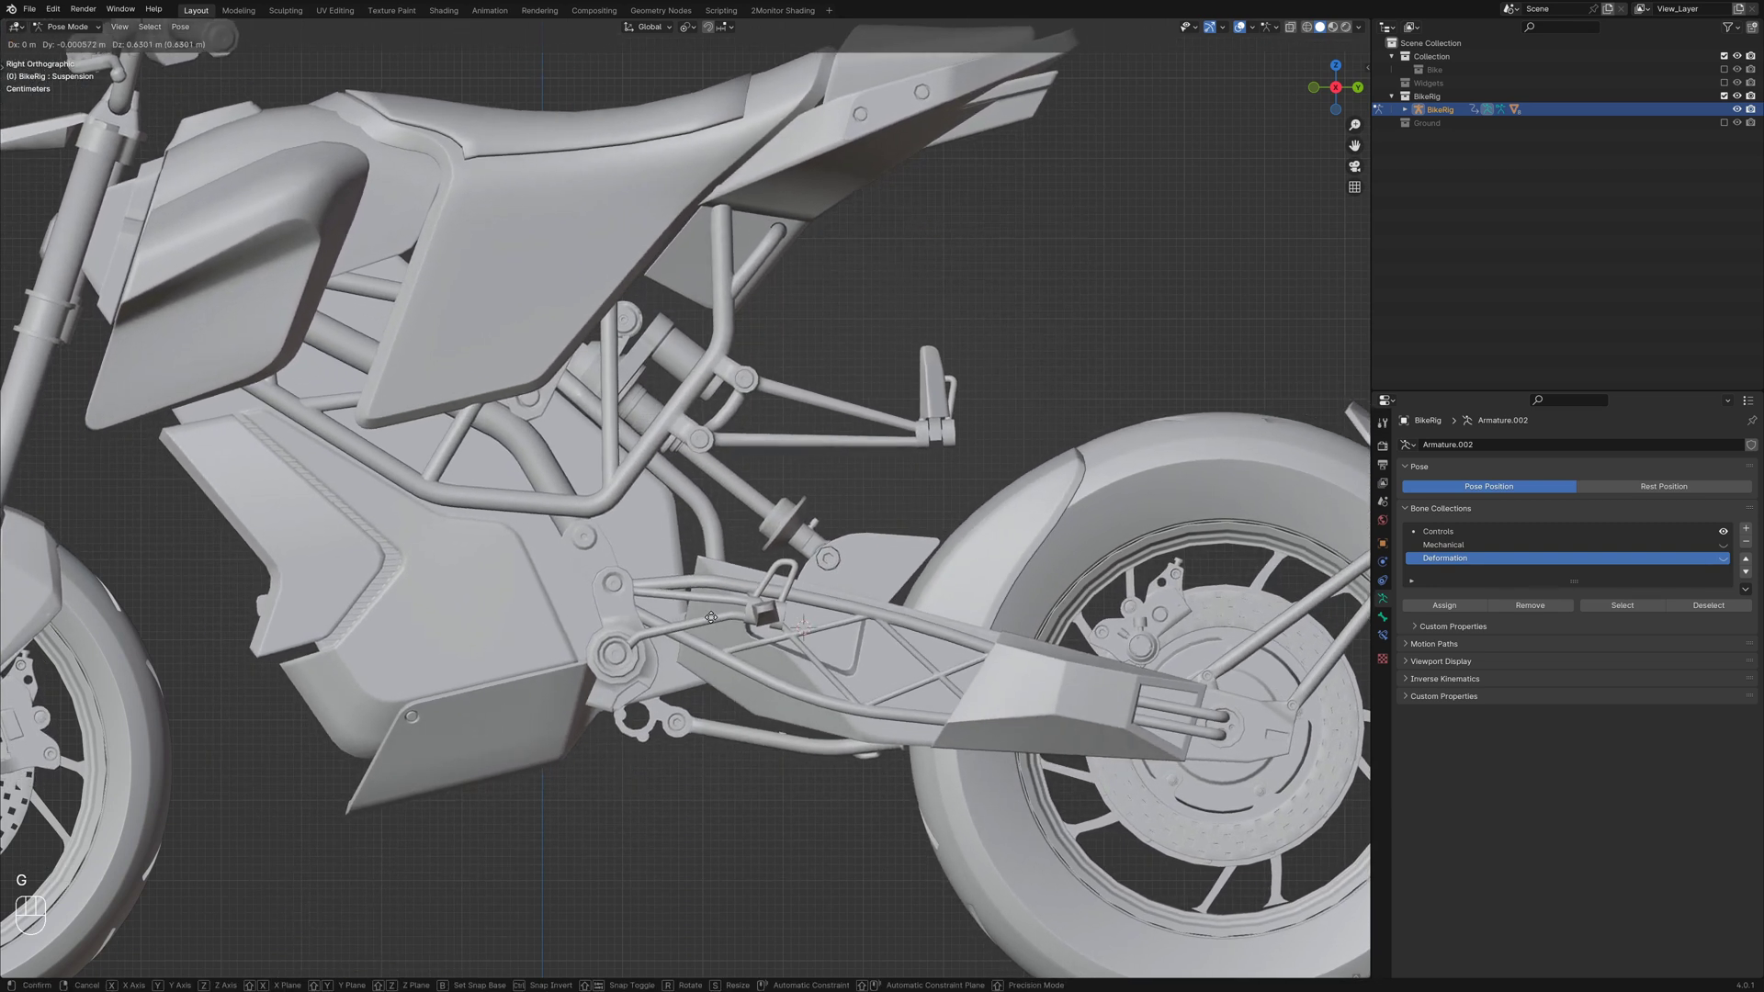
{"action": "key", "text": "shift+z"}
{"action": "left_click", "coordinate": [1731, 562]}
{"action": "key", "text": "g"}
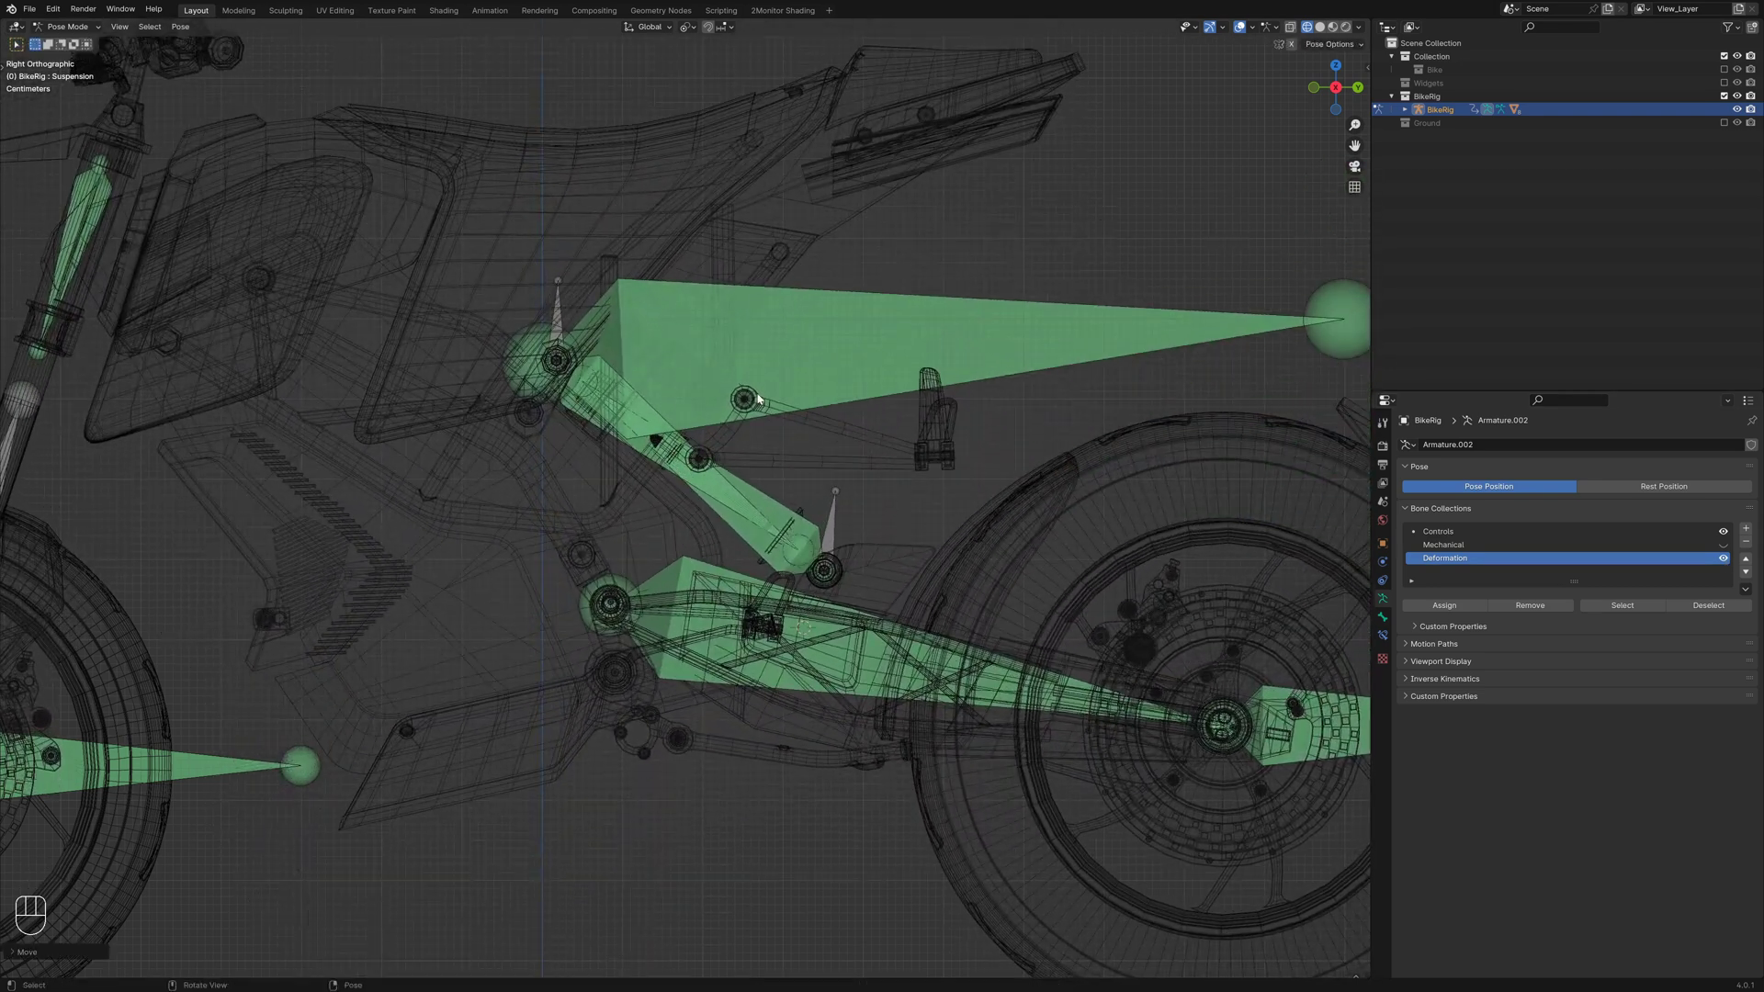
{"action": "left_click_drag", "start_coordinate": [506, 354], "coordinate": [493, 359]}
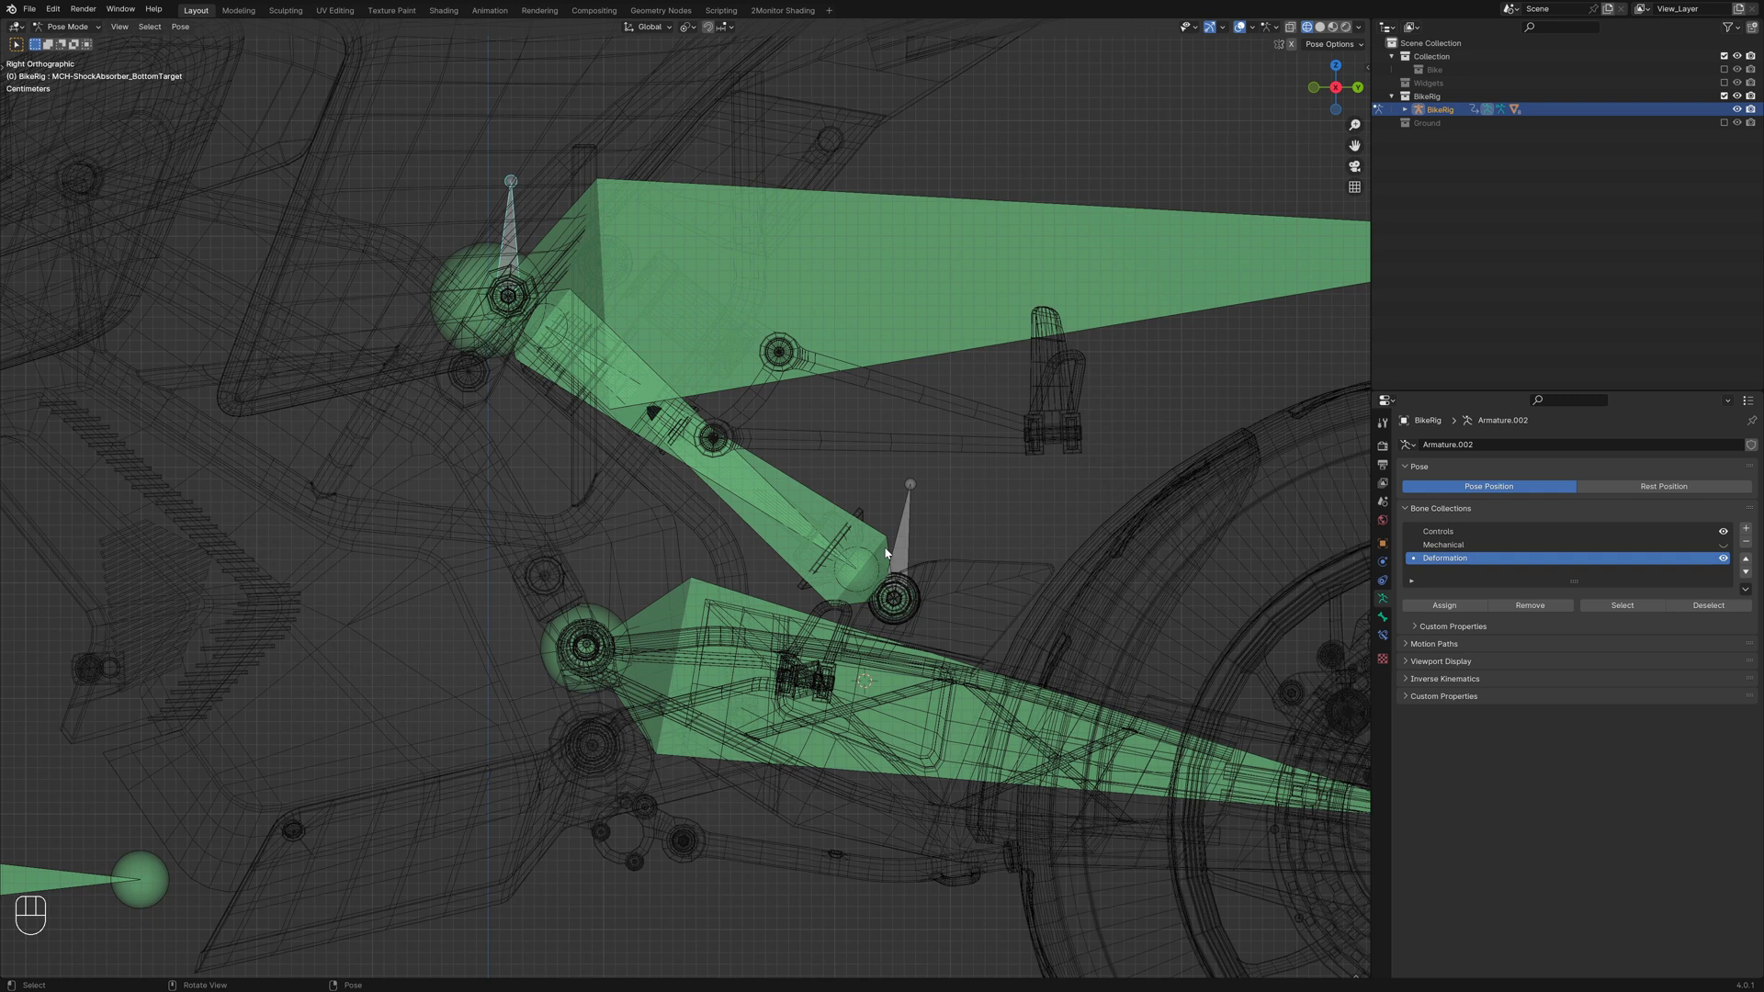
{"action": "left_click", "coordinate": [842, 630]}
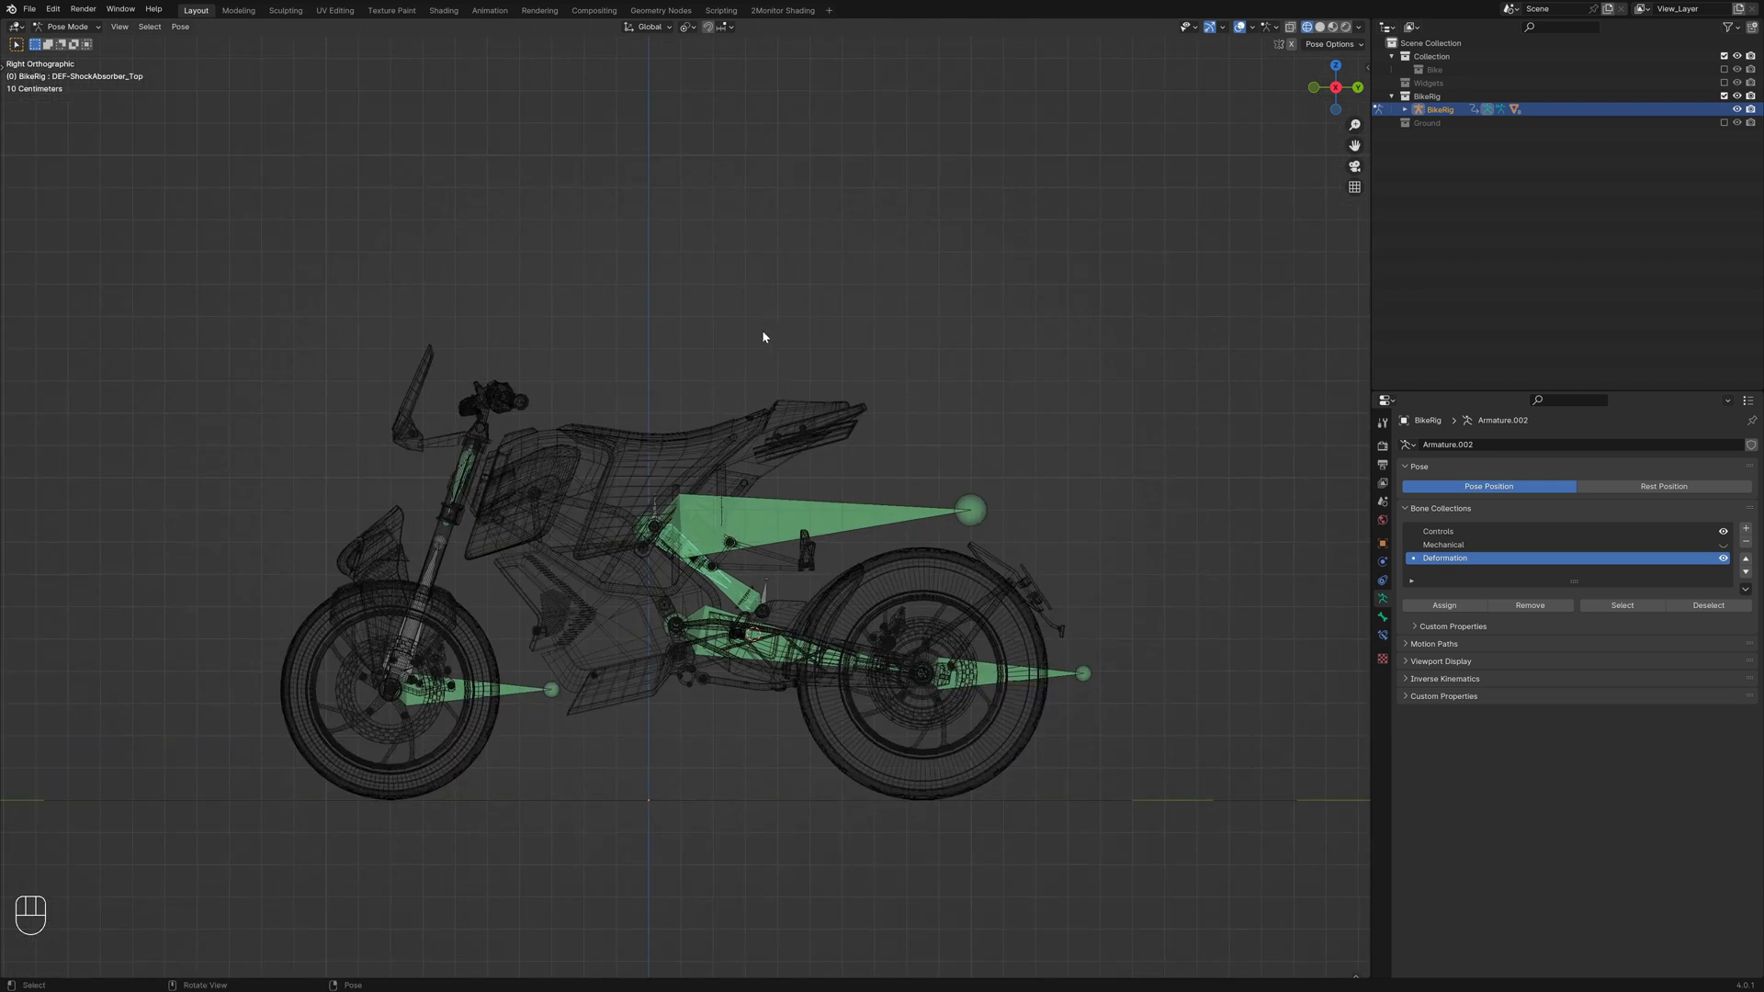
{"action": "key", "text": "alt+a"}
{"action": "key", "text": "alt+g"}
Repeat the suspension test-move from the side view, toggling see-through to check the bones
{"action": "left_click", "coordinate": [756, 471]}
{"action": "key", "text": "shift+z"}
{"action": "key", "text": "KP_3"}
{"action": "key", "text": "shift+z"}
{"action": "key", "text": "g"}
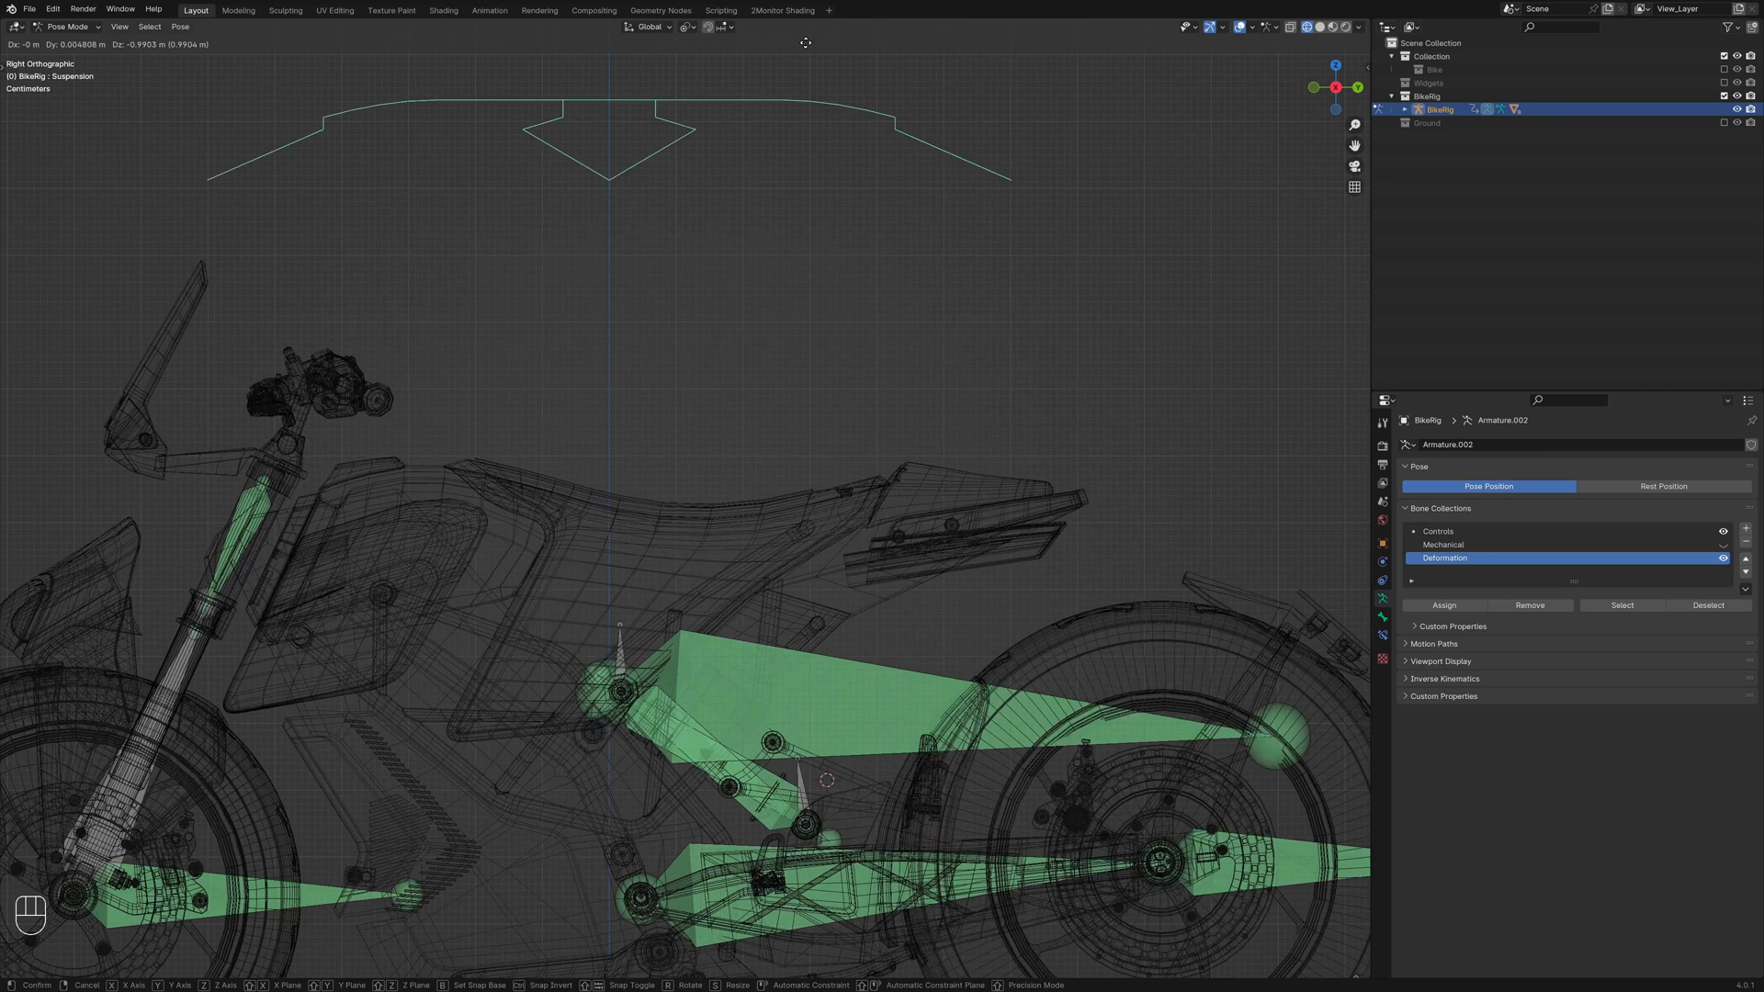
{"action": "key", "text": "shift+z"}
{"action": "key", "text": "alt+a"}
{"action": "key", "text": "shift+z"}
Leave posing, reset the bones, and select the shock absorber spring in Object Mode
{"action": "key", "text": "Tab"}
{"action": "key", "text": "alt+a"}
{"action": "key", "text": "Tab"}
{"action": "key", "text": "a"}
{"action": "key", "text": "alt+g"}
{"action": "key", "text": "alt+a"}
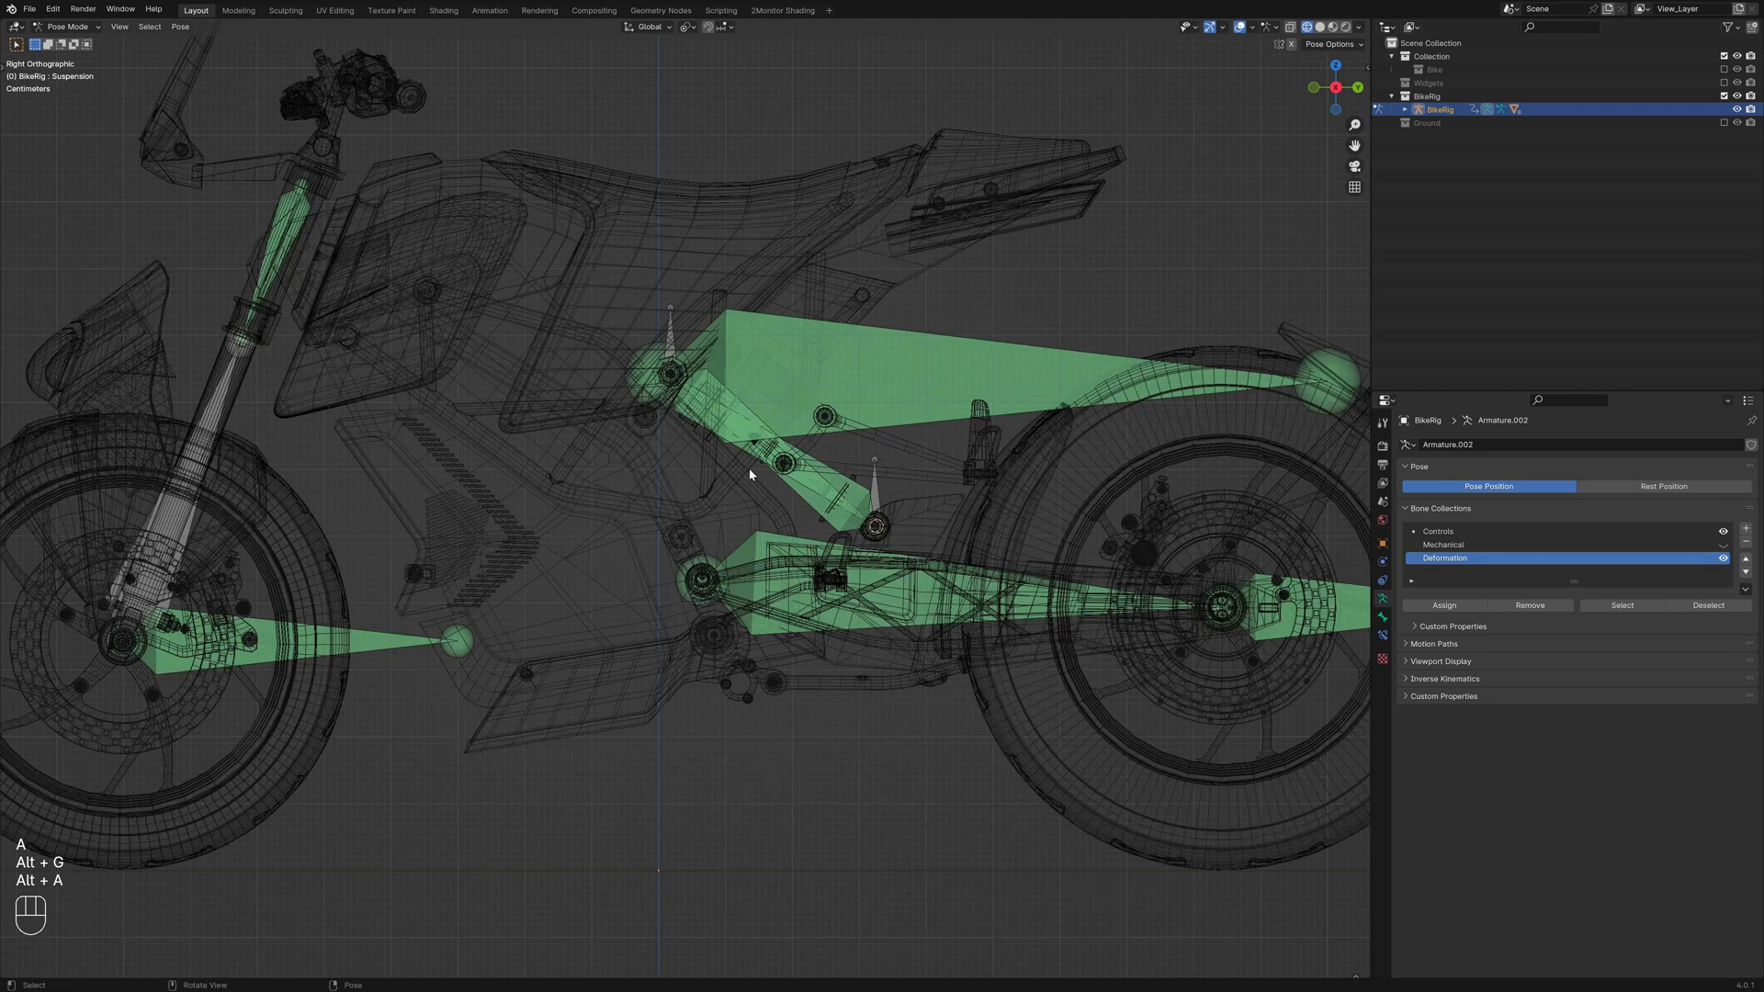
{"action": "left_click", "coordinate": [1729, 531]}
{"action": "key", "text": "Tab"}
{"action": "key", "text": "alt+a"}
{"action": "left_click", "coordinate": [1734, 73]}
{"action": "key", "text": "ctrl+Tab"}
{"action": "key", "text": "alt+a"}
{"action": "key", "text": "shift+z"}
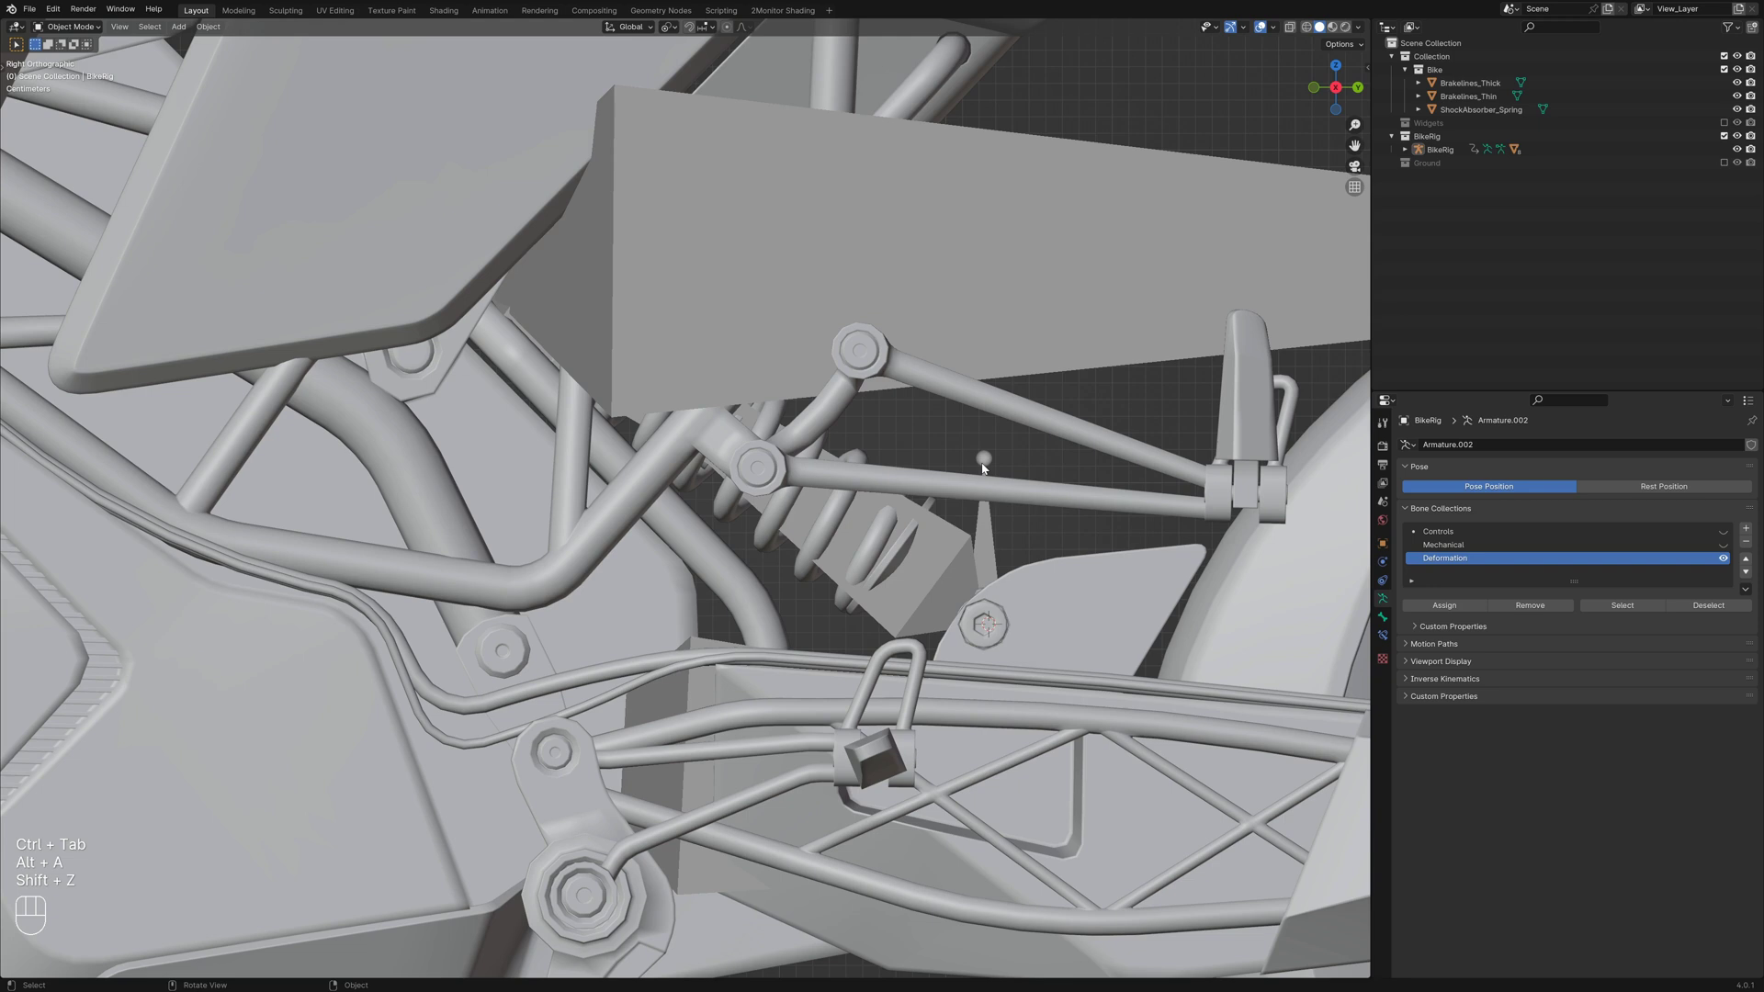
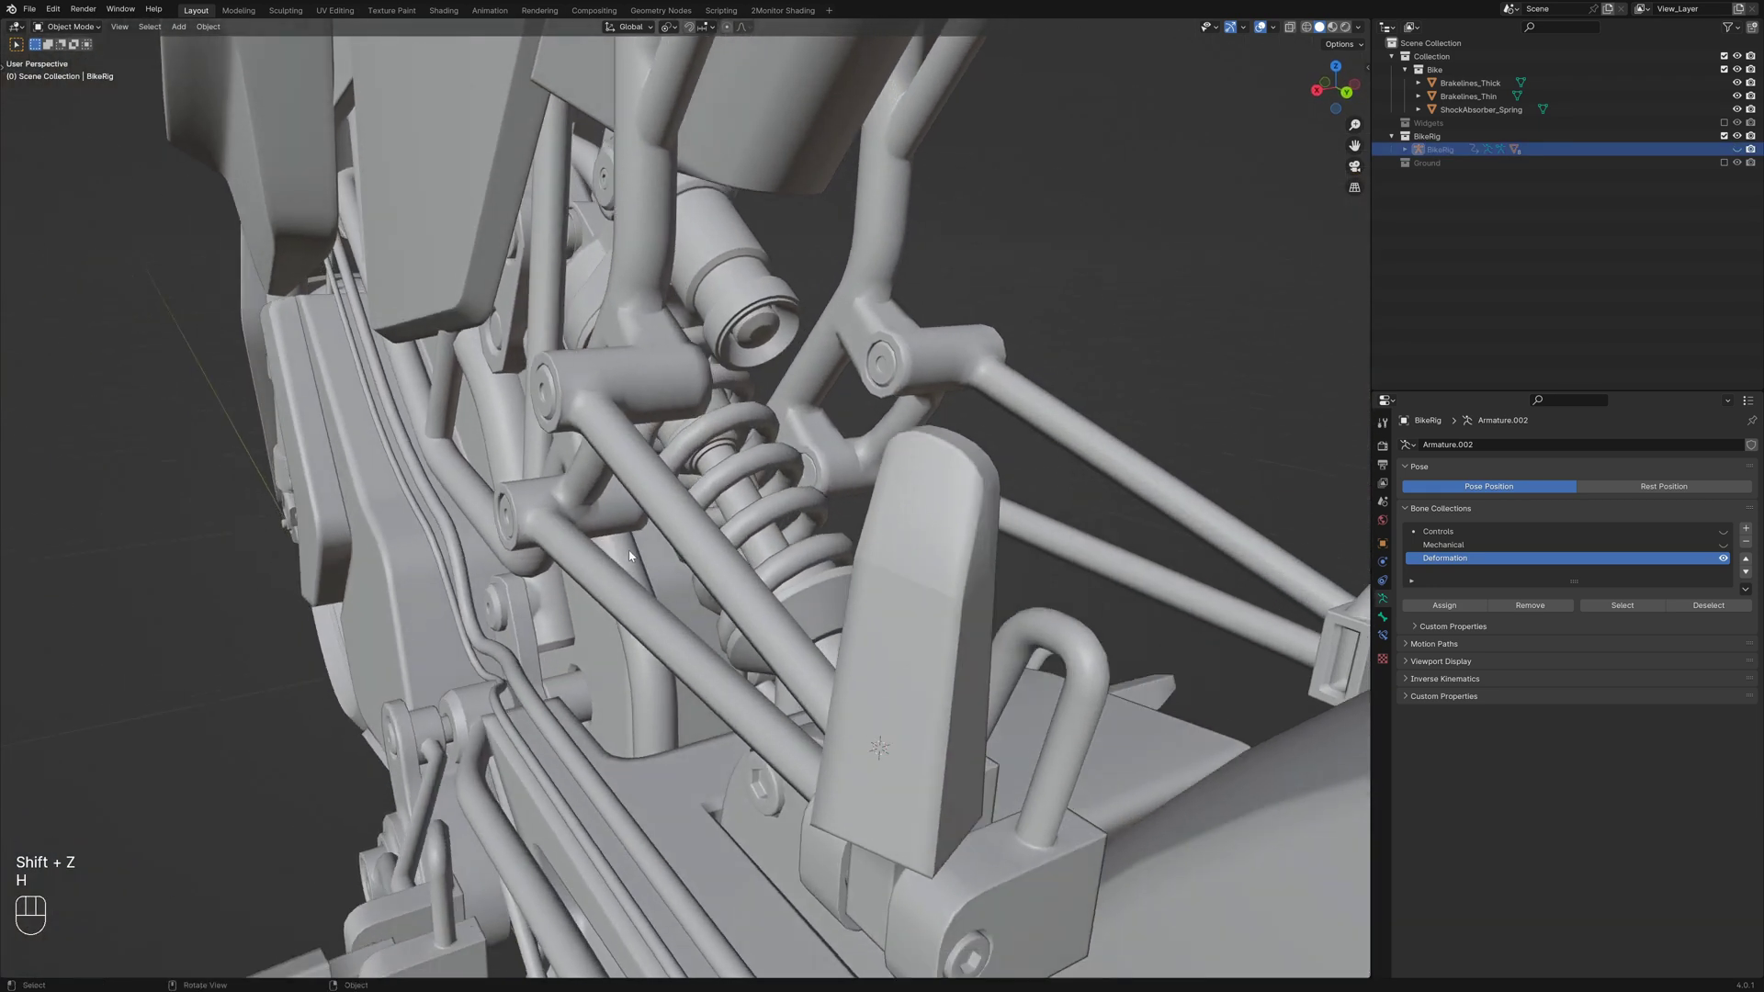
Orbit around the shock spring in wireframe from the side to examine its coils
{"action": "left_click_drag", "start_coordinate": [688, 564], "coordinate": [721, 574]}
{"action": "key", "text": "KP_3"}
{"action": "key", "text": "shift+z"}
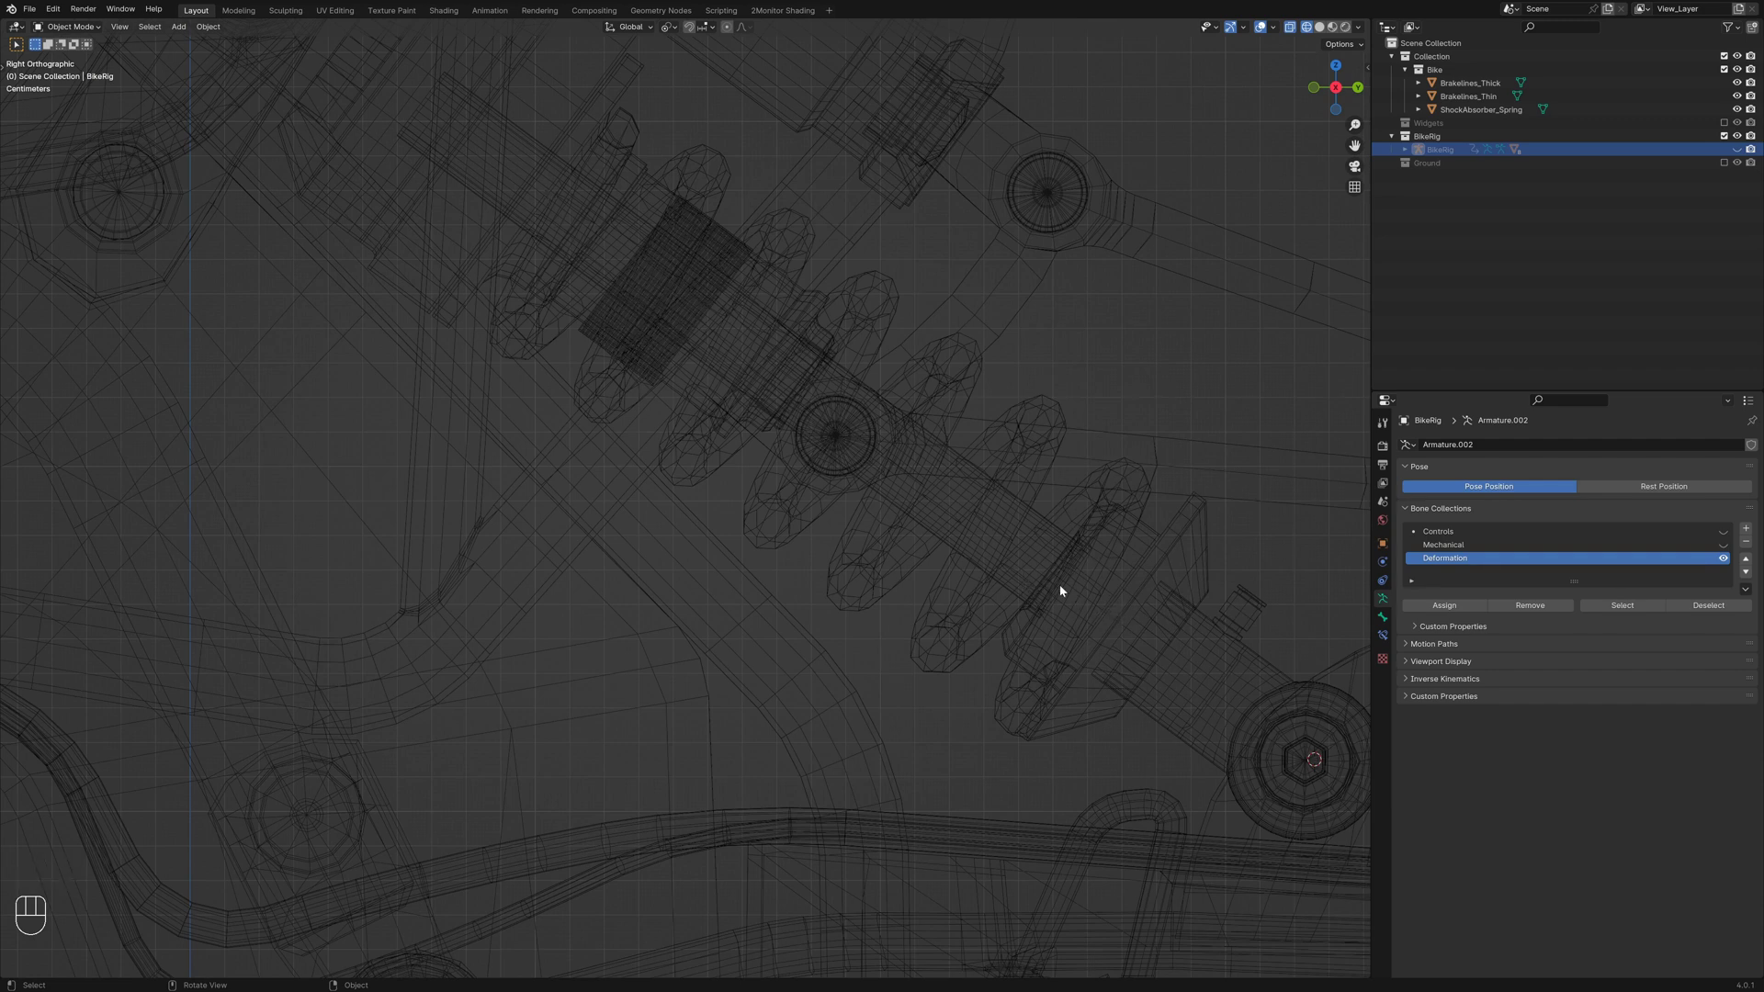
{"action": "key", "text": "d"}
{"action": "key", "text": "d"}
{"action": "key", "text": "d"}
{"action": "key", "text": "d"}
{"action": "key", "text": "d"}
{"action": "key", "text": "d"}
{"action": "left_click_drag", "start_coordinate": [1118, 606], "coordinate": [552, 191]}
{"action": "key", "text": "d"}
{"action": "key", "text": "shift+z"}
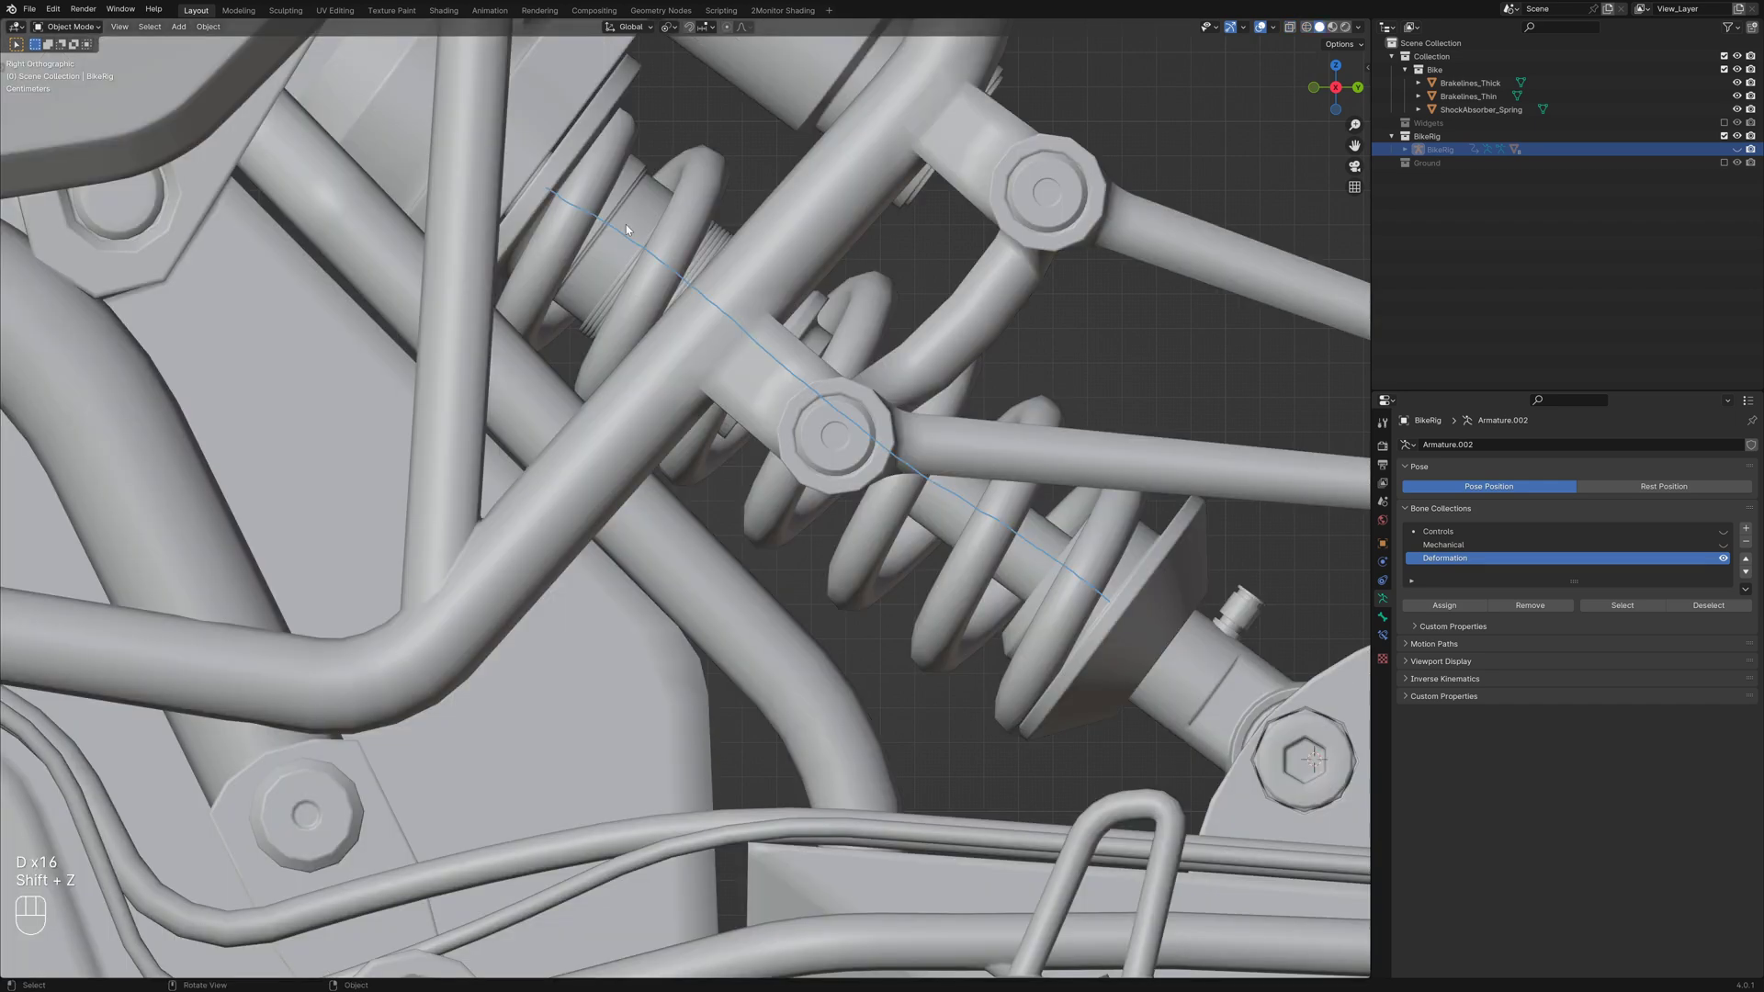
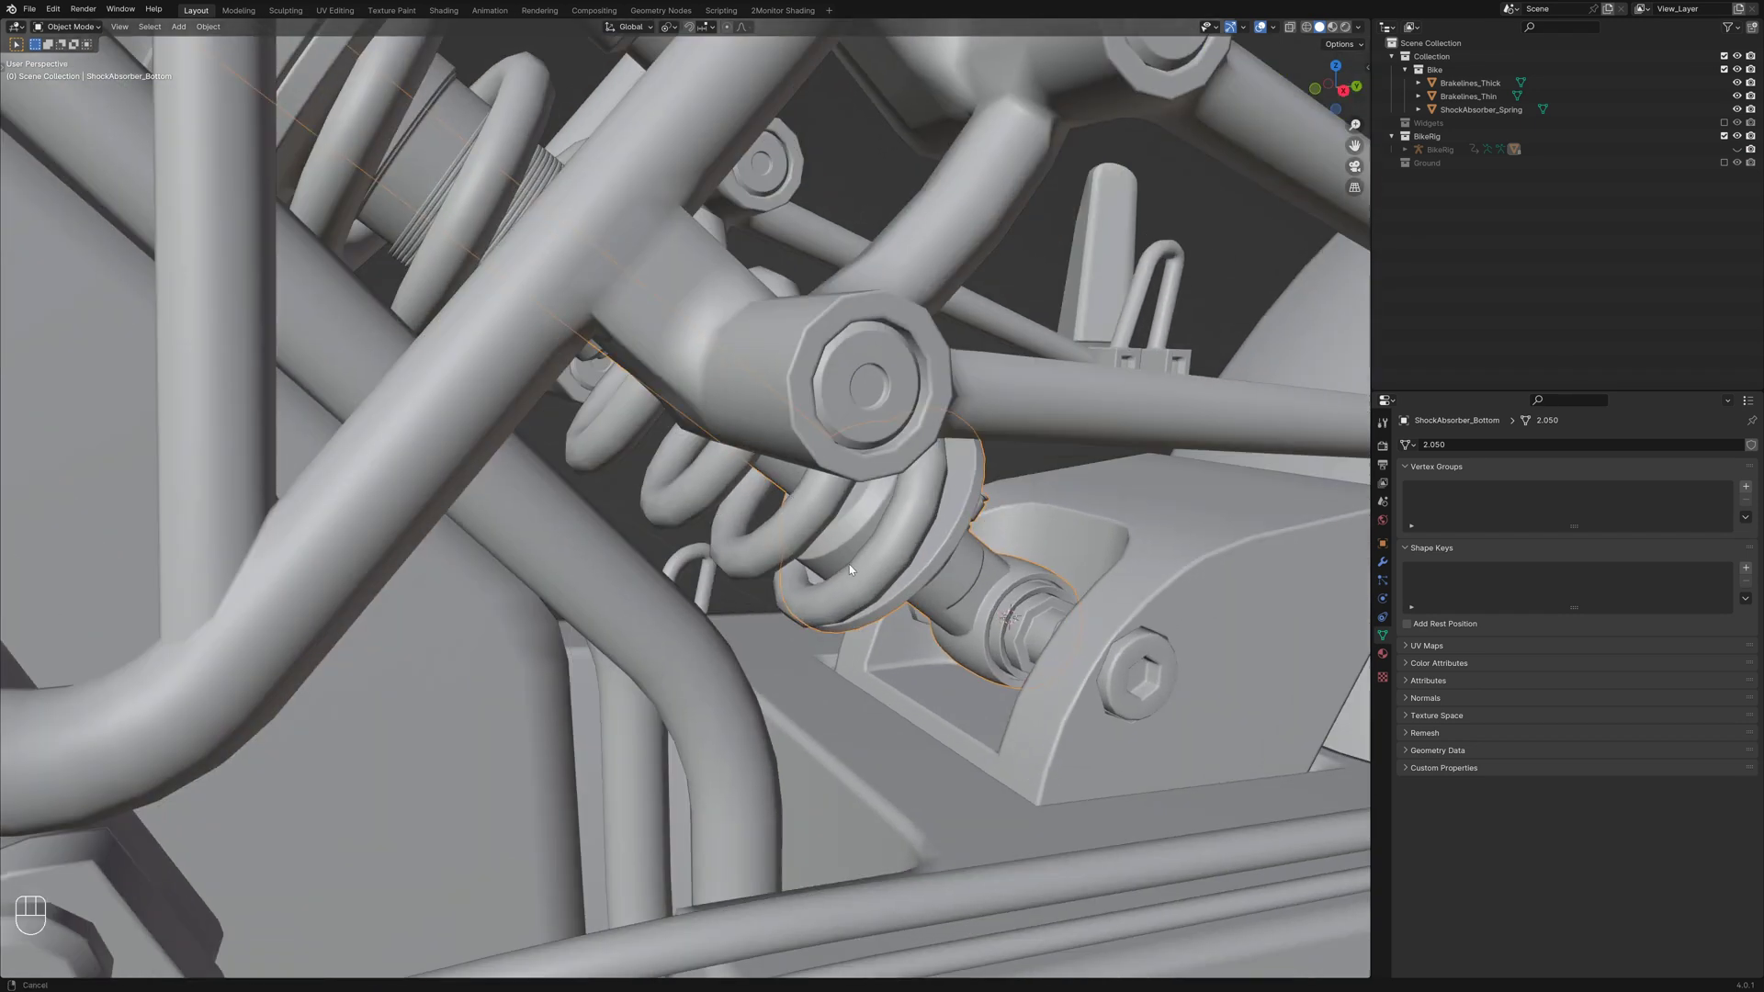
Select ShockAbsorber_Bottom, isolate it in local view and inspect its geometry in Edit Mode
{"action": "left_click", "coordinate": [930, 593]}
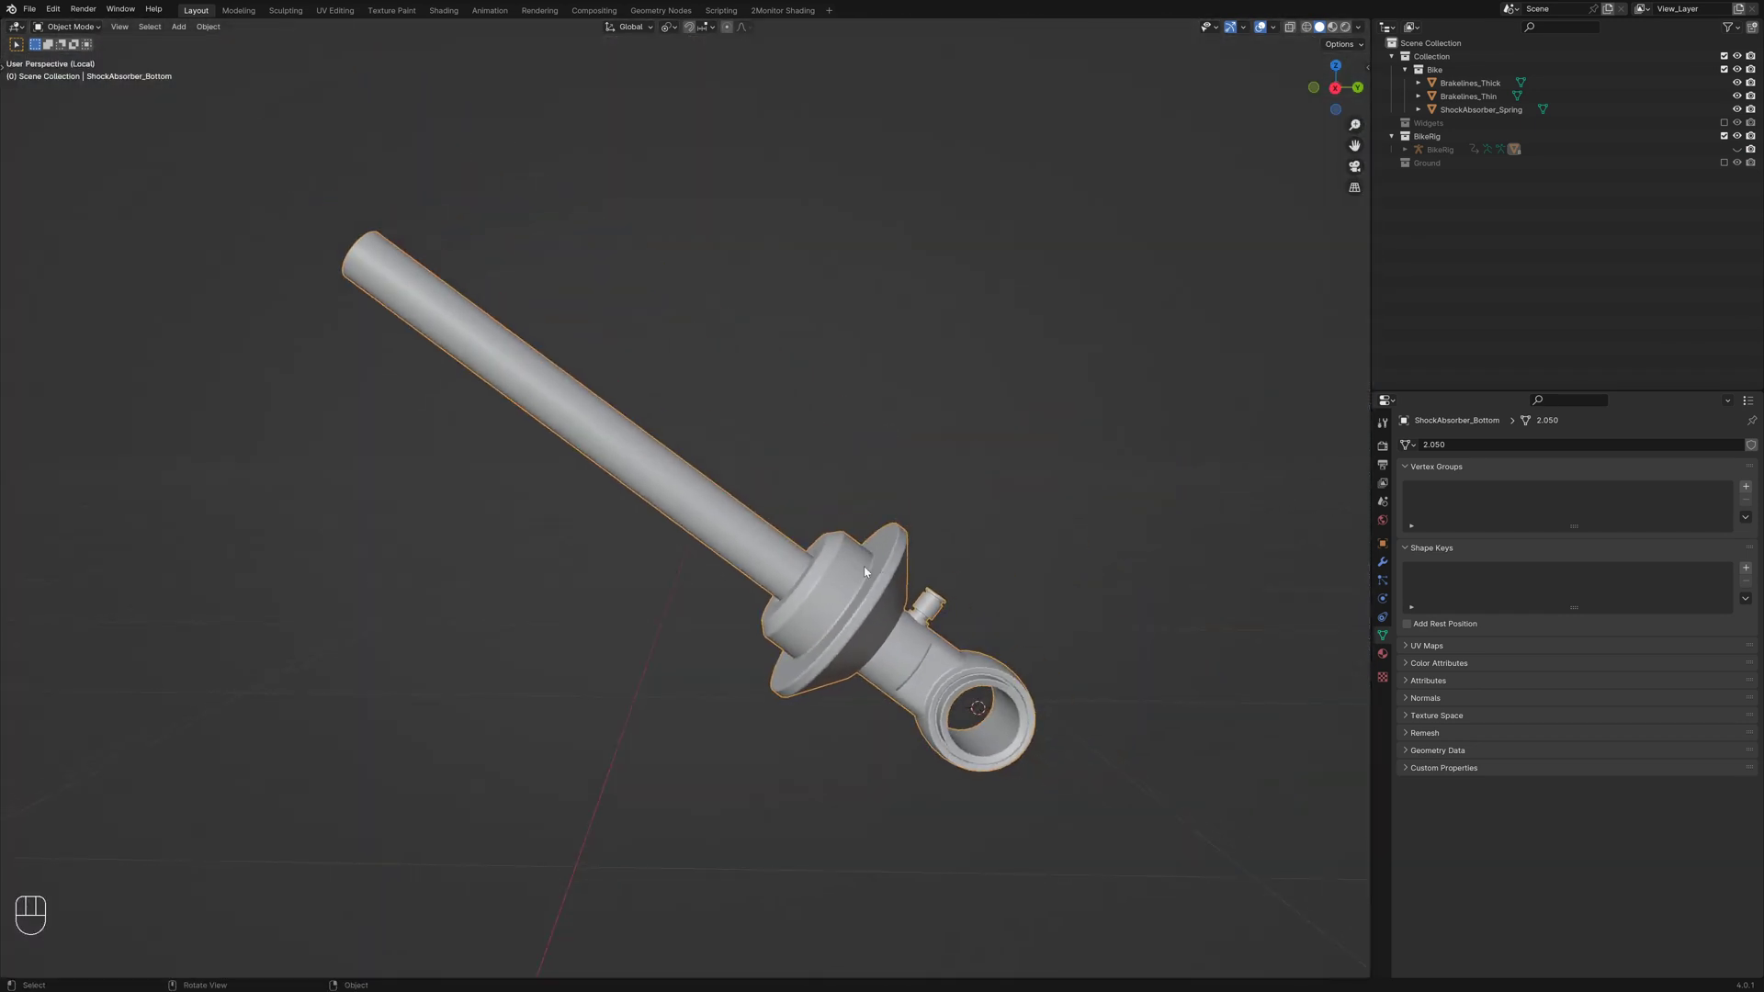
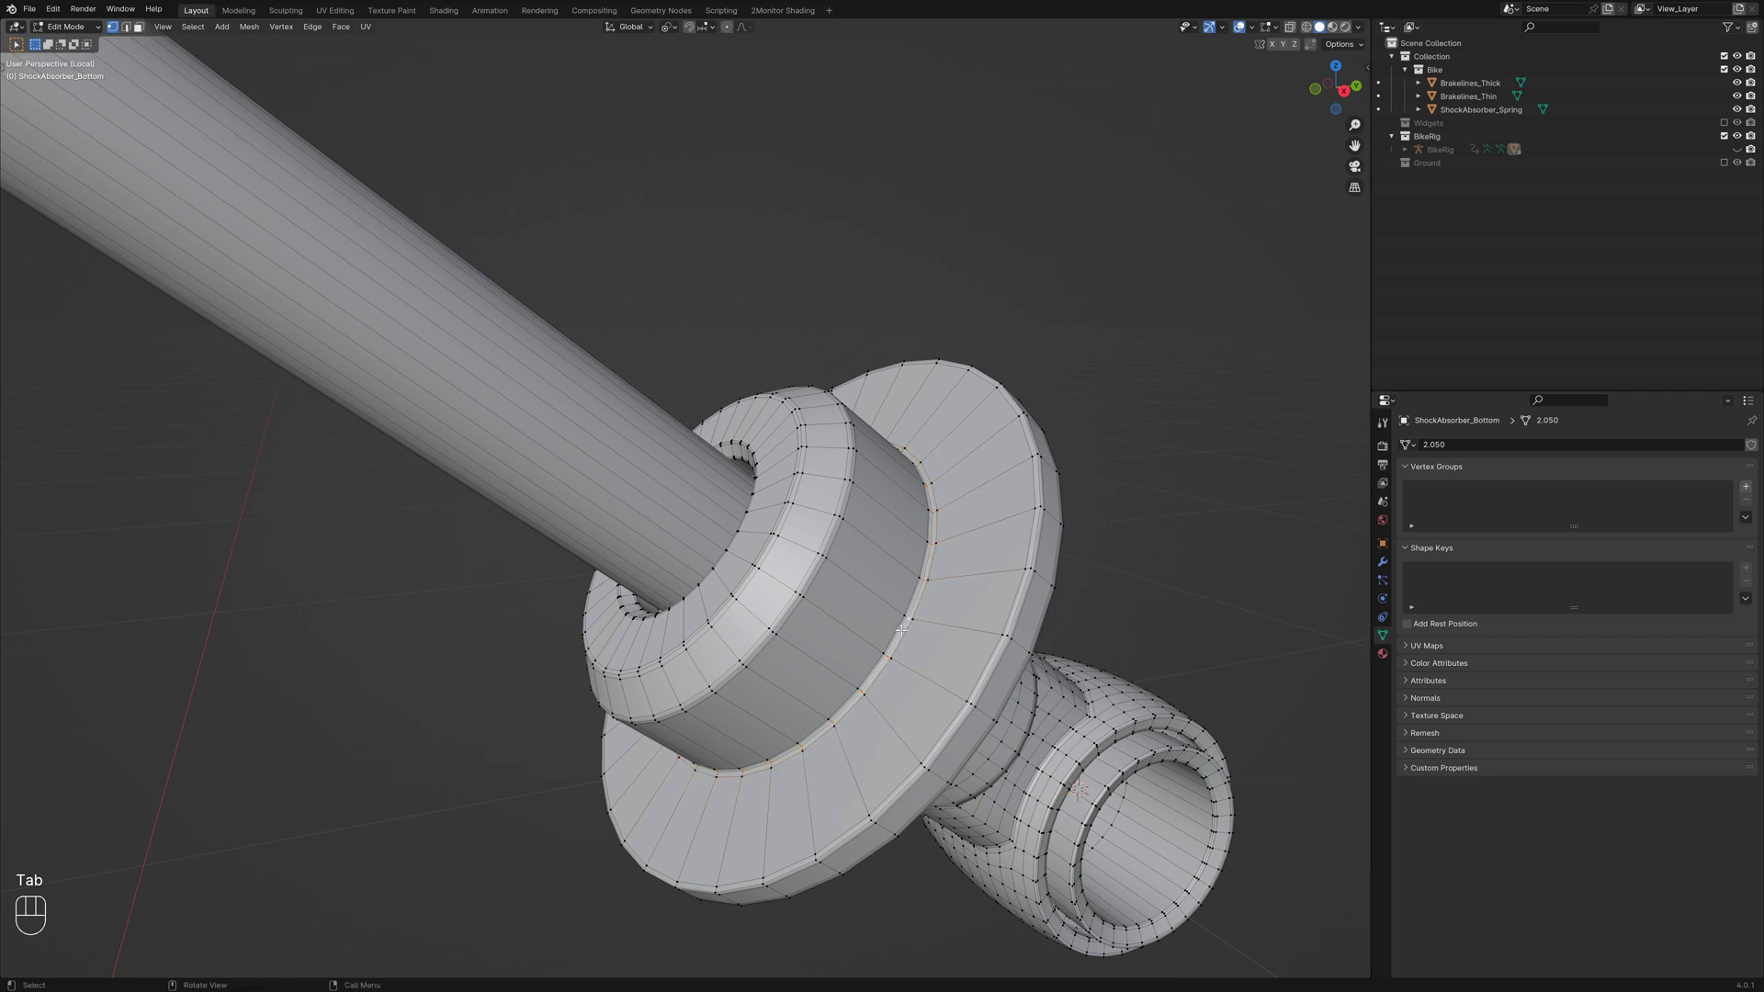
{"action": "key", "text": "shift+s"}
{"action": "key", "text": "KP_3"}
{"action": "key", "text": "shift+z"}
{"action": "key", "text": "alt+a"}
{"action": "key", "text": "KP_3"}
{"action": "key", "text": "shift+z"}
{"action": "key", "text": "shift+z"}
{"action": "key", "text": "Tab"}
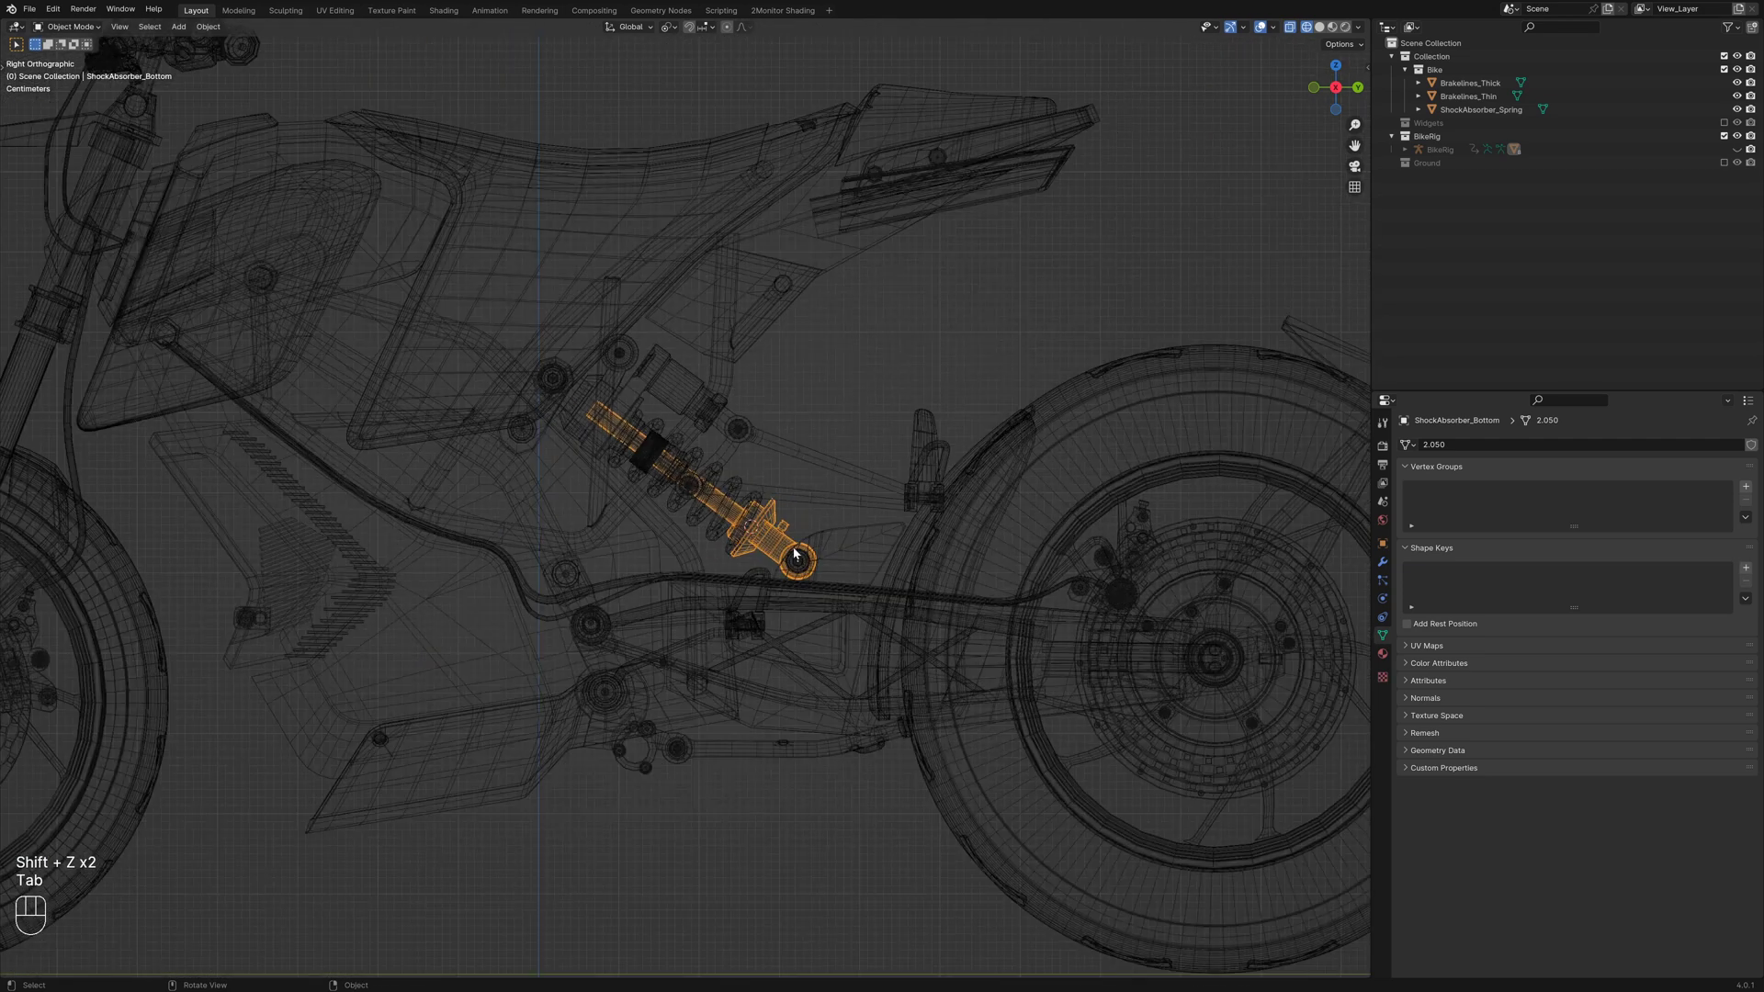
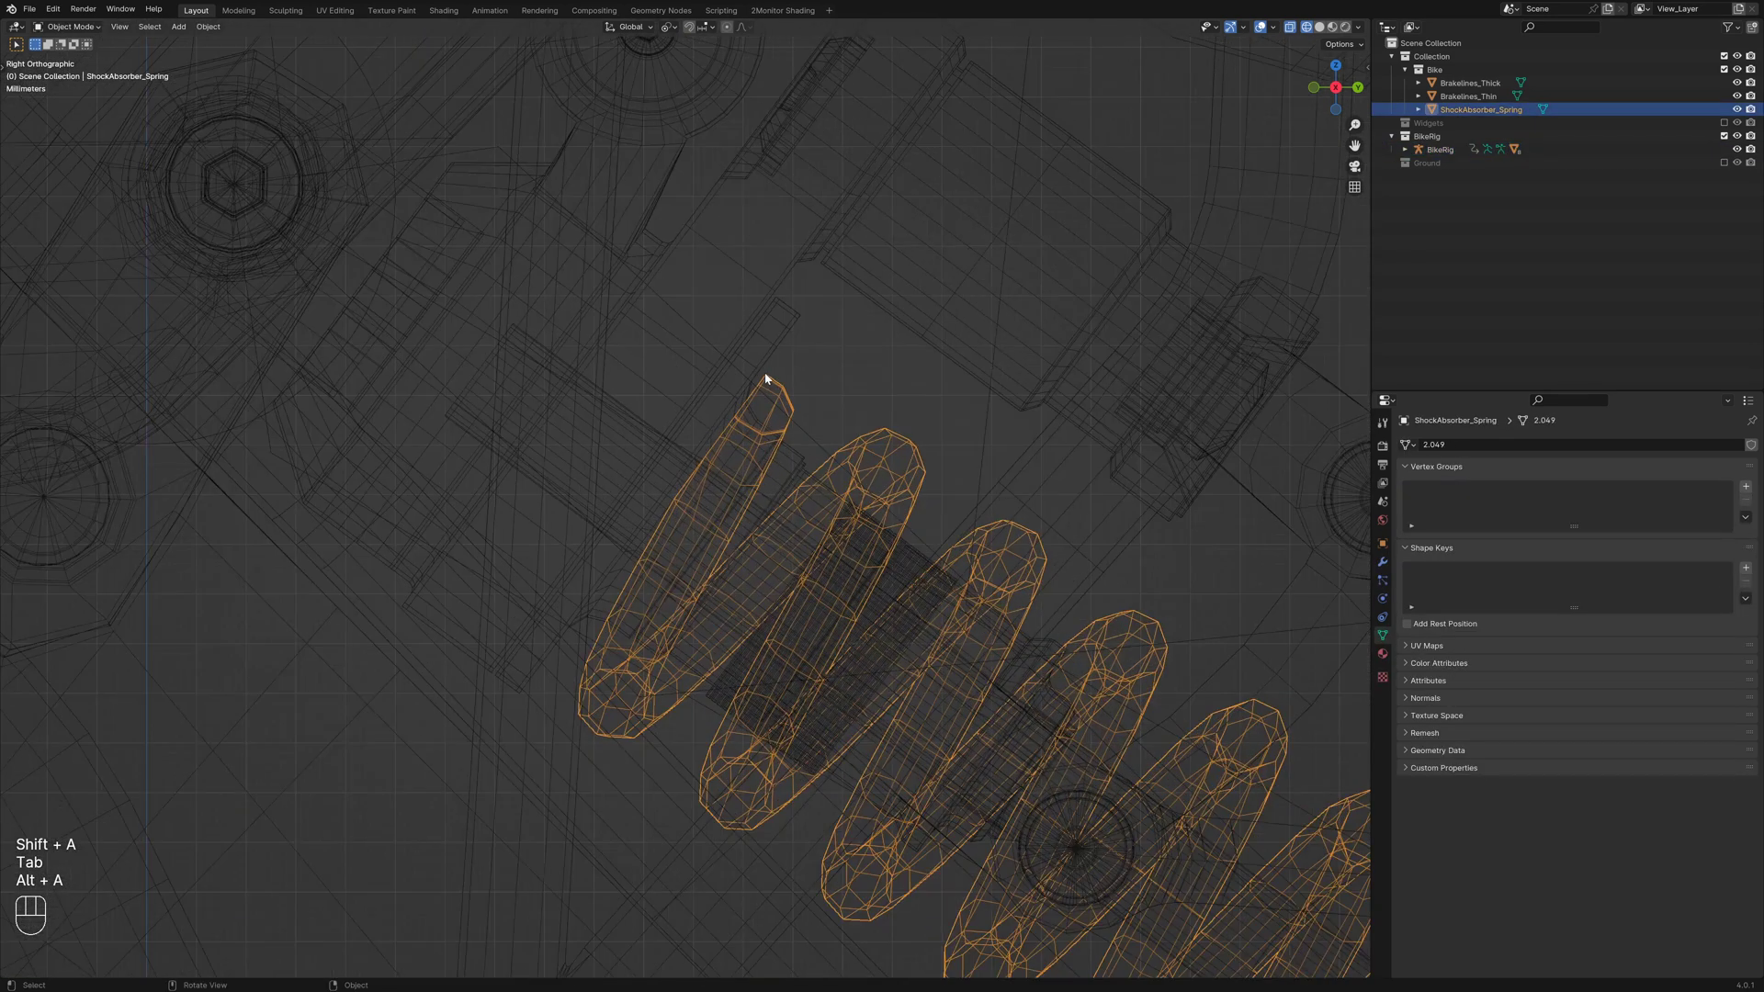
Snap the 3D cursor to the top spring seat loop and add the spring bones in armature Edit Mode
{"action": "key", "text": "Tab"}
{"action": "left_click", "coordinate": [739, 411]}
{"action": "left_click", "coordinate": [831, 469]}
{"action": "key", "text": "shift+z"}
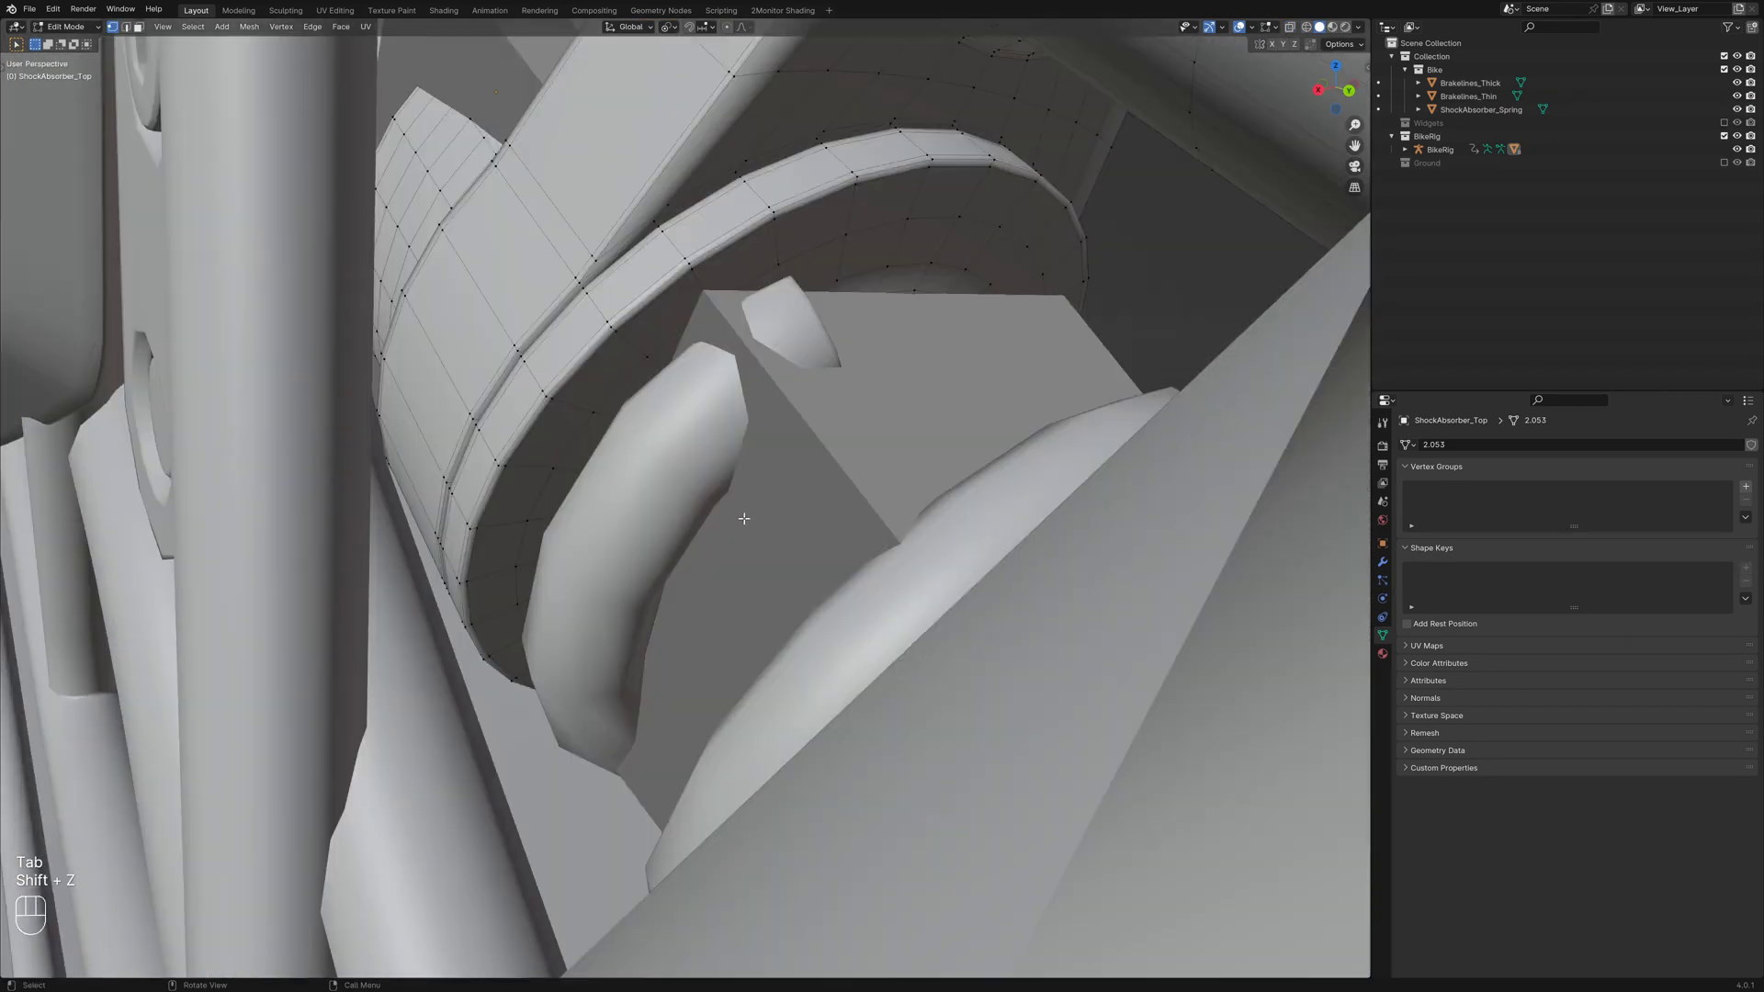
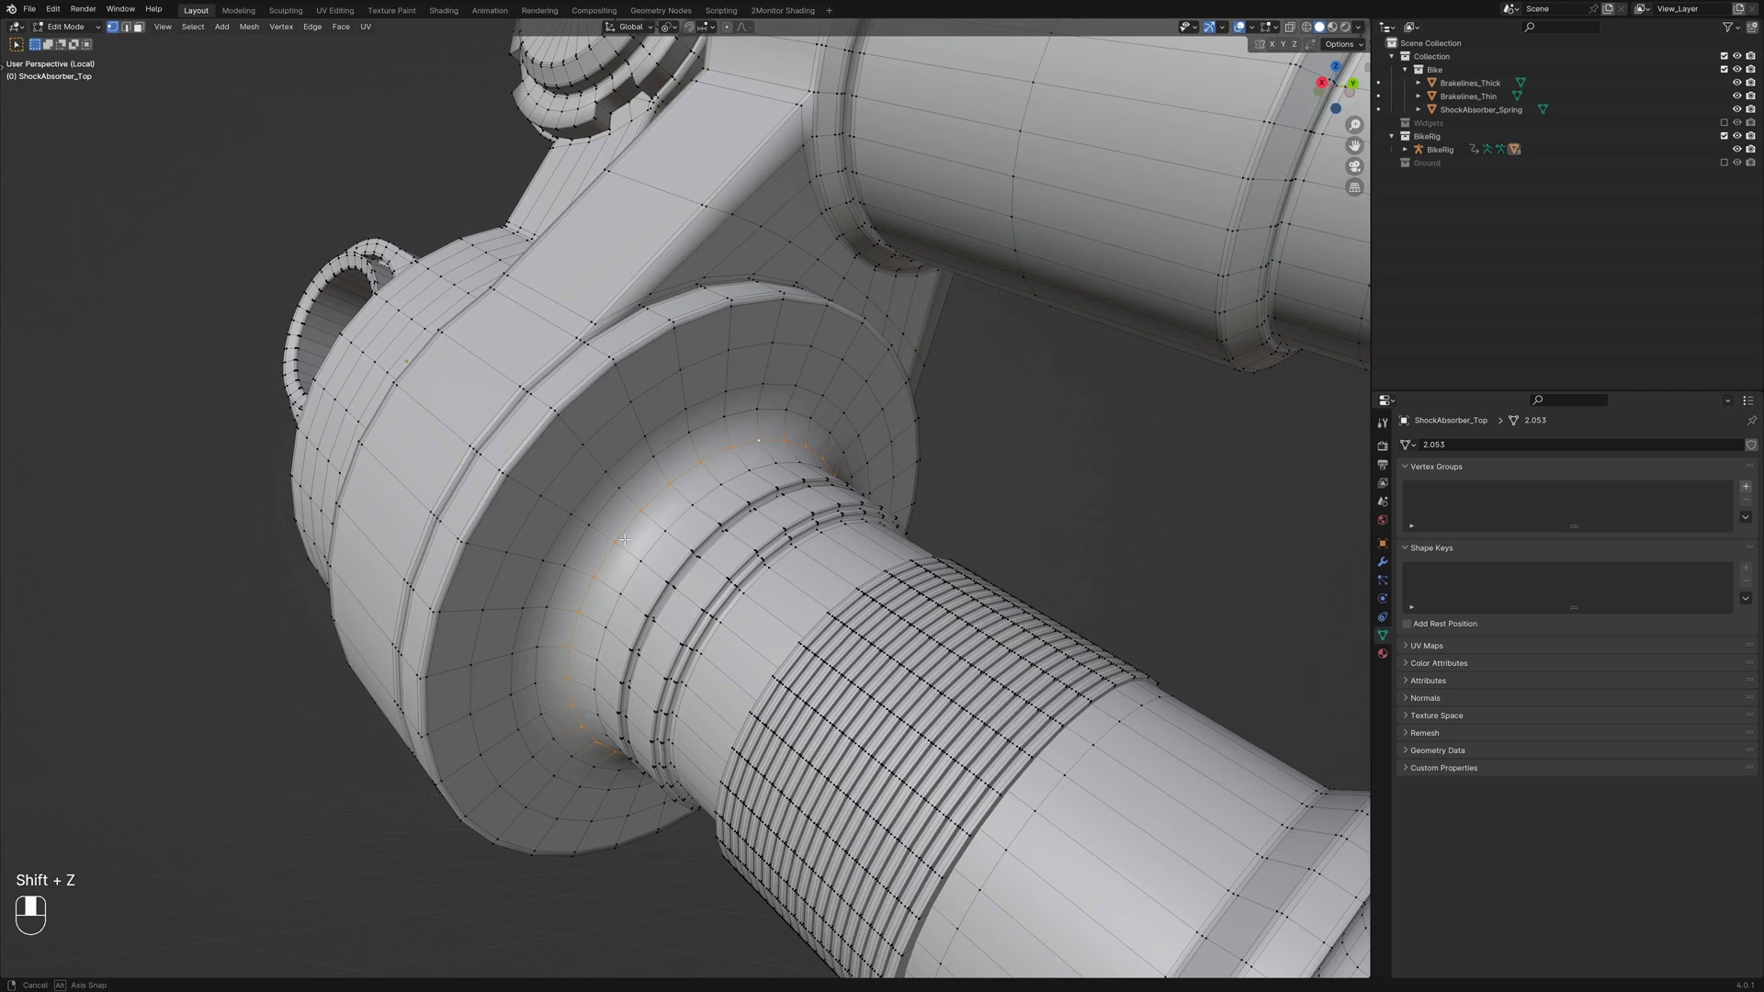
{"action": "key", "text": "shift+s"}
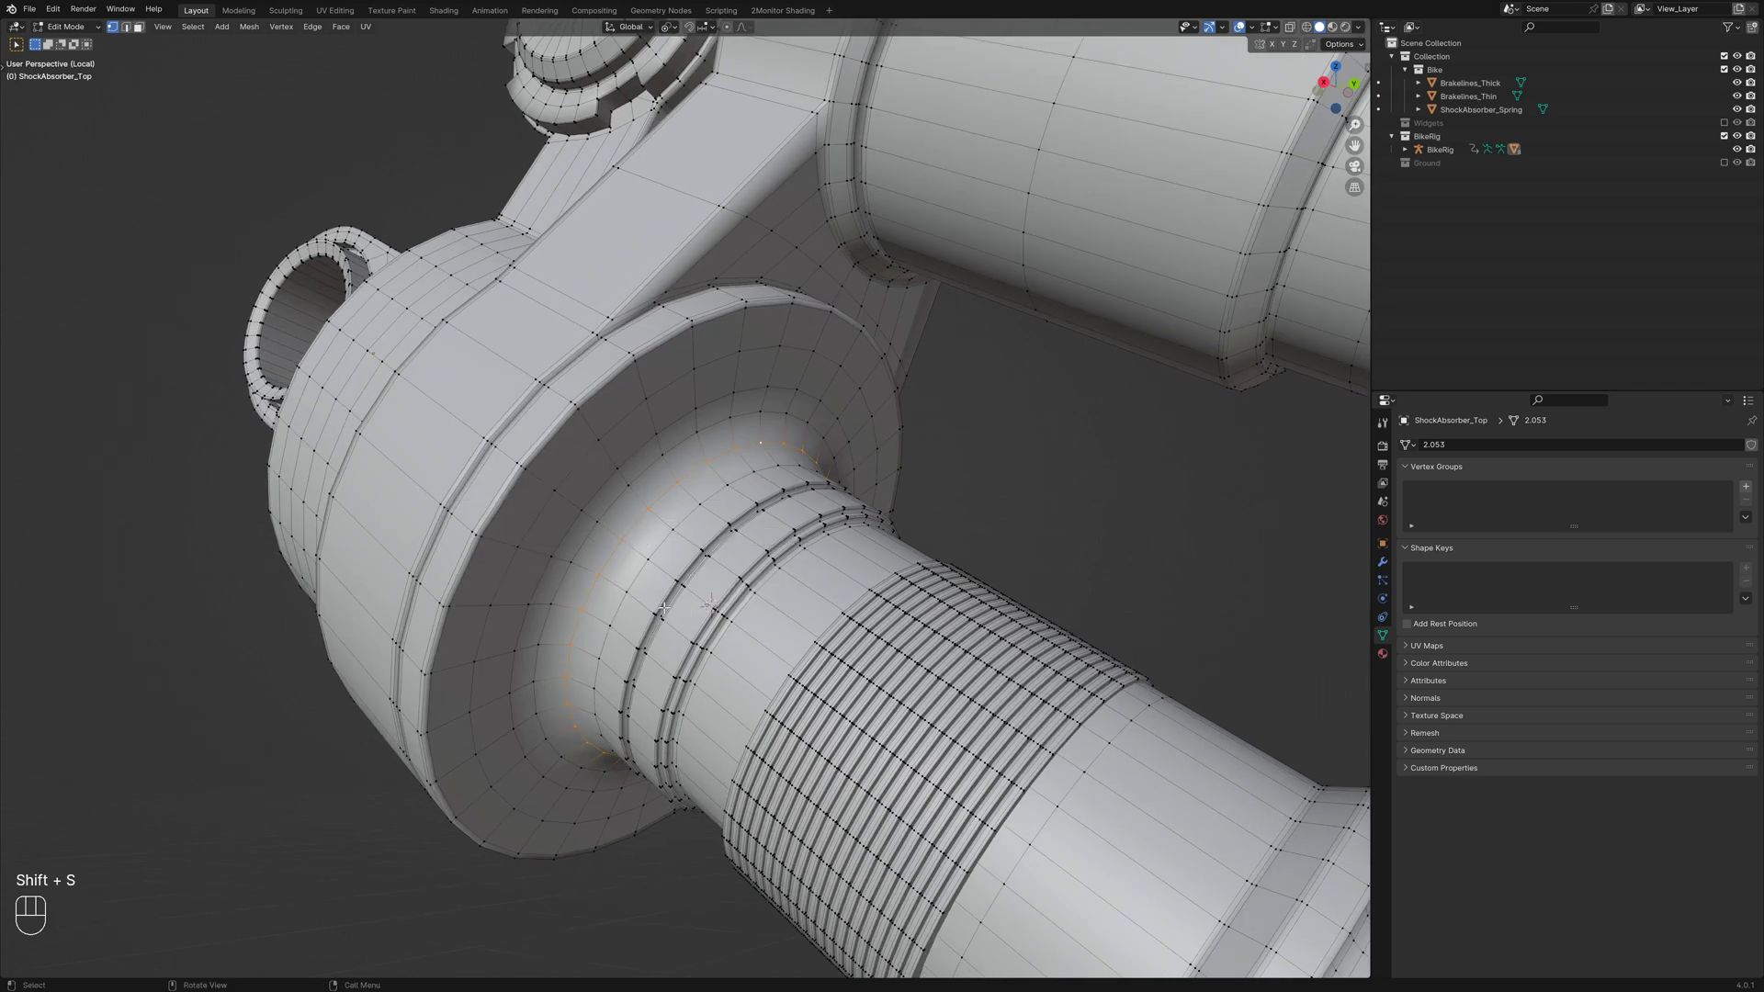
{"action": "key", "text": "shift+z"}
{"action": "key", "text": "KP_3"}
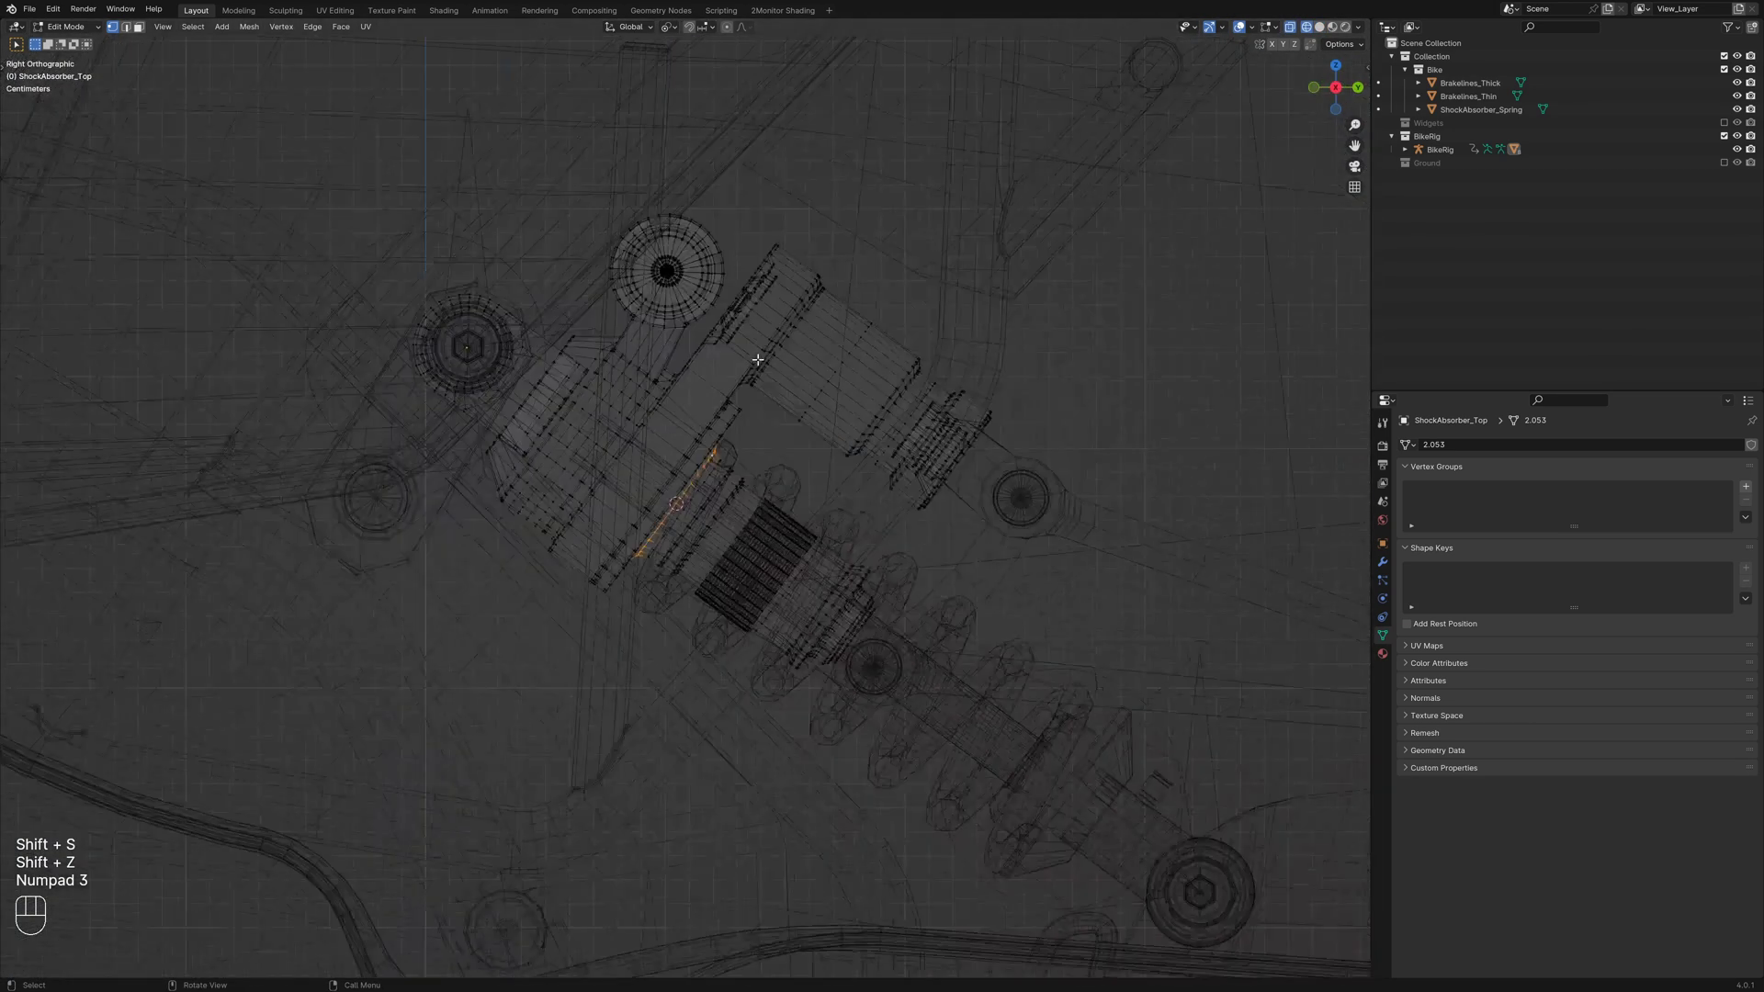
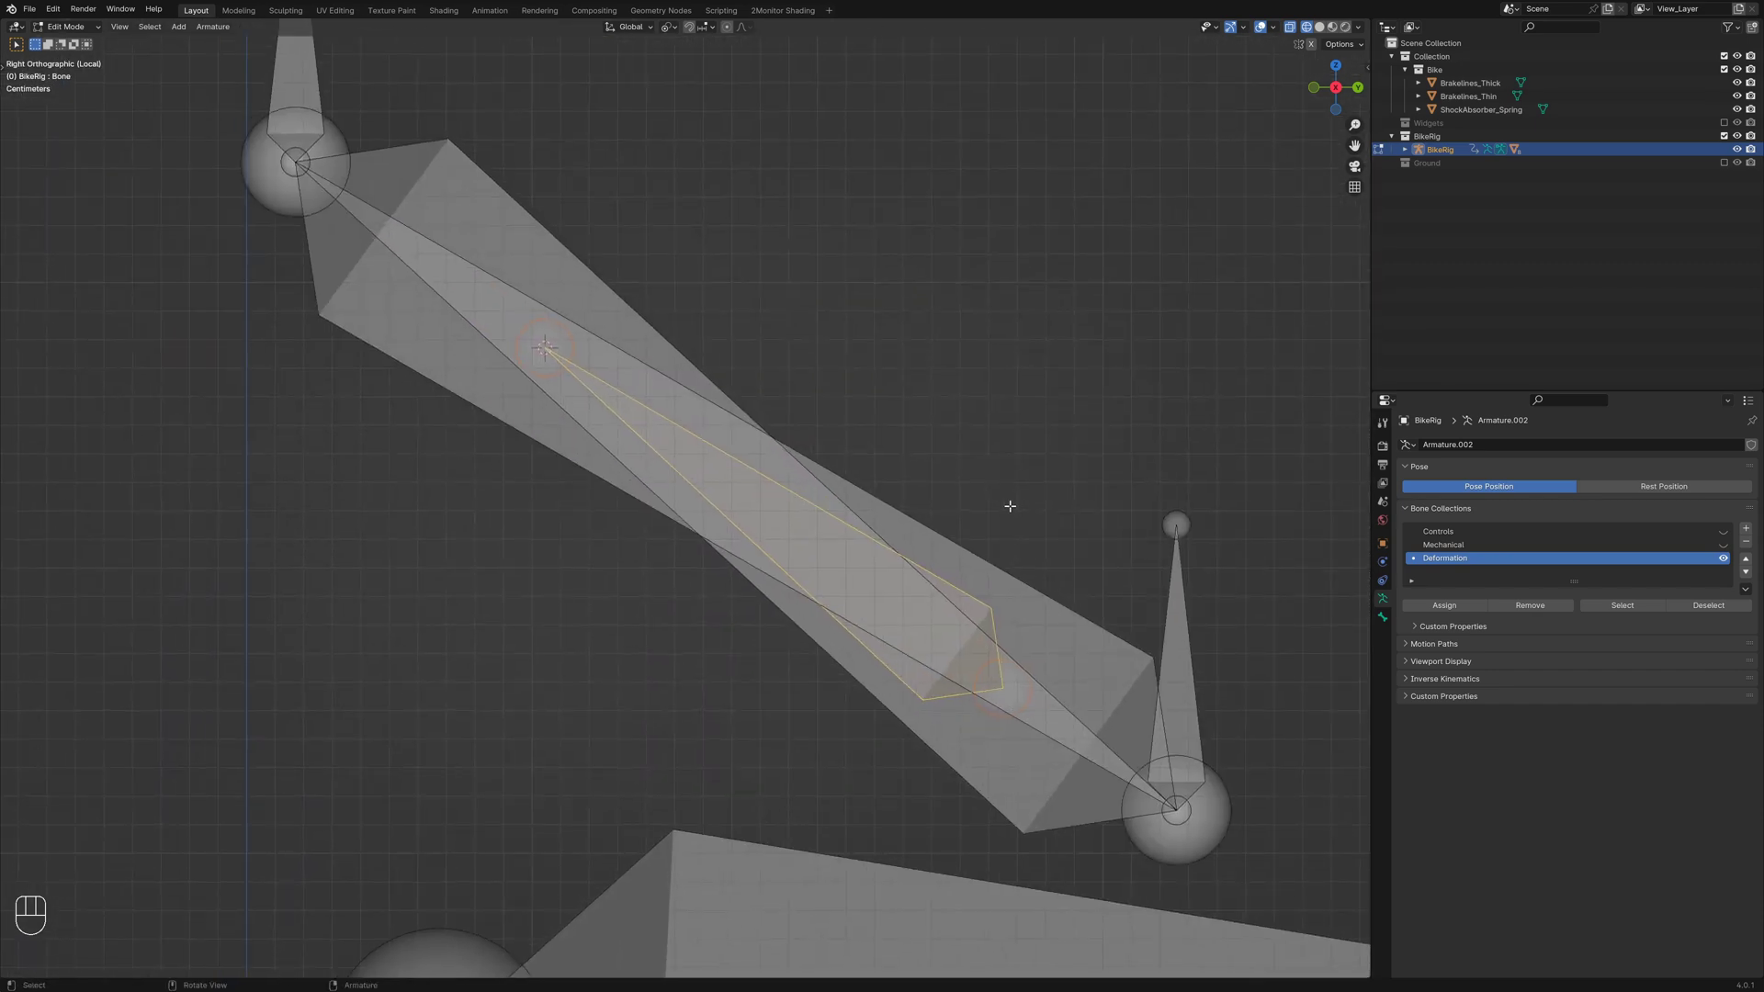
Rename the bones DEF-Spring and MCH-ShockAbsorber_SpringTarget and show DEF-Spring's bone settings
{"action": "key", "text": "F2"}
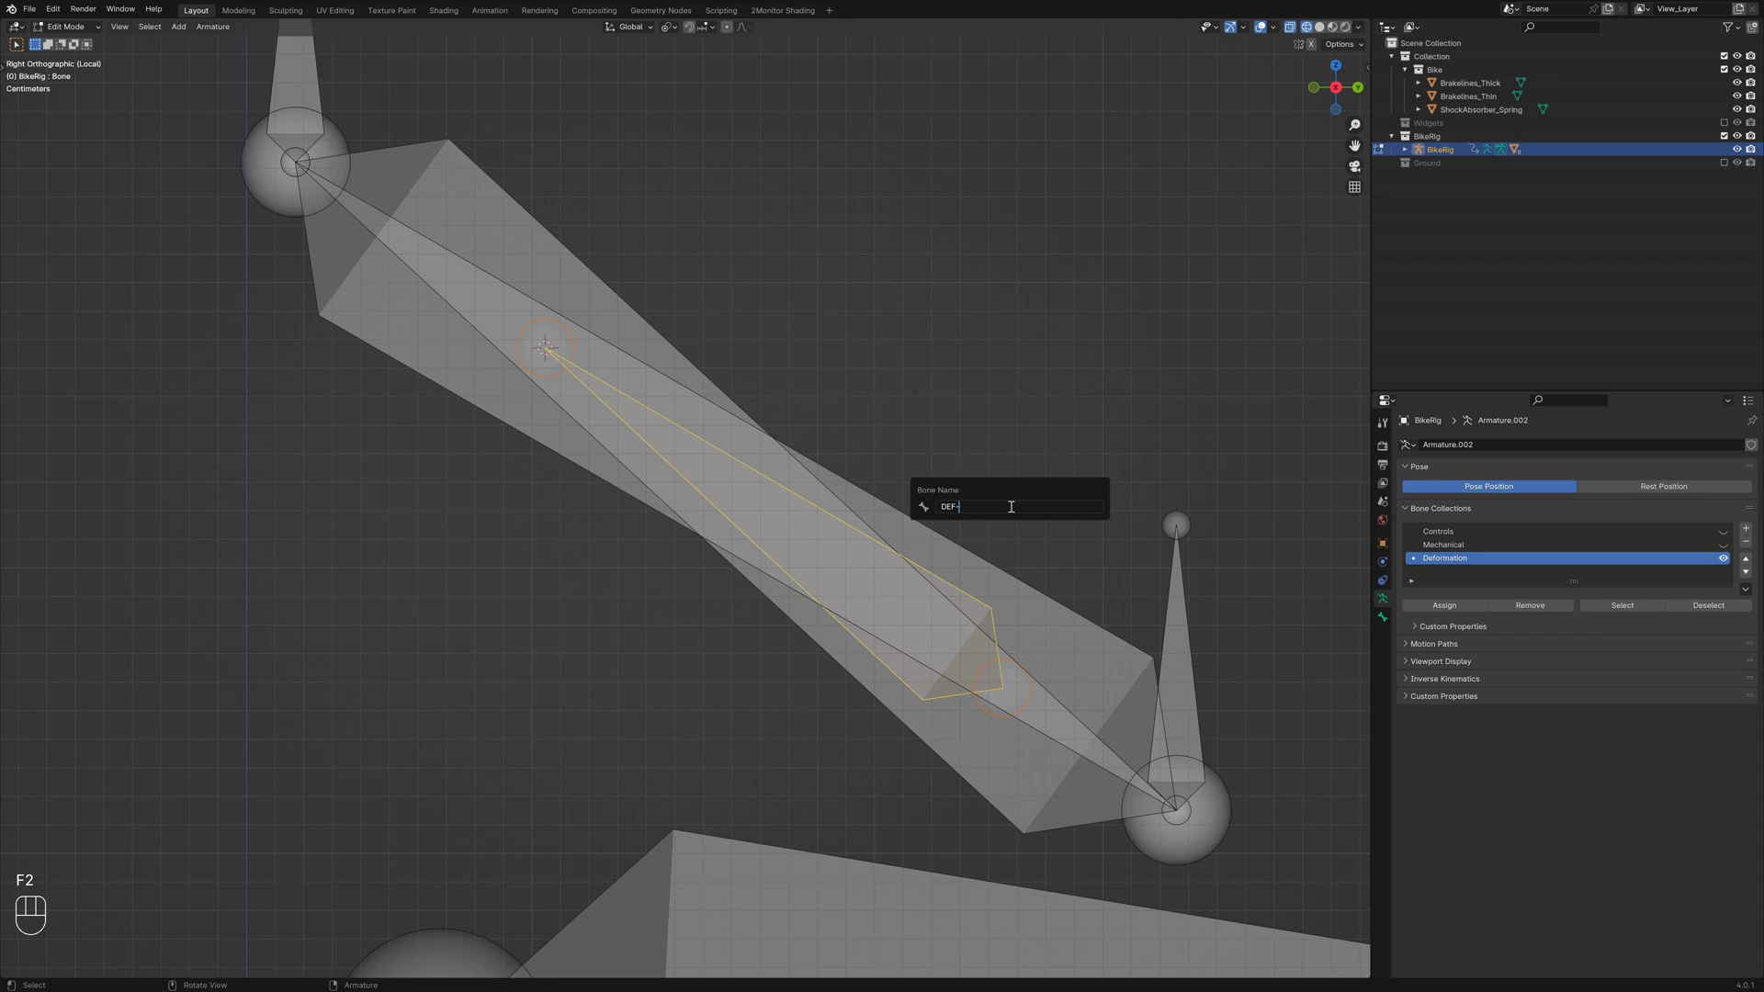
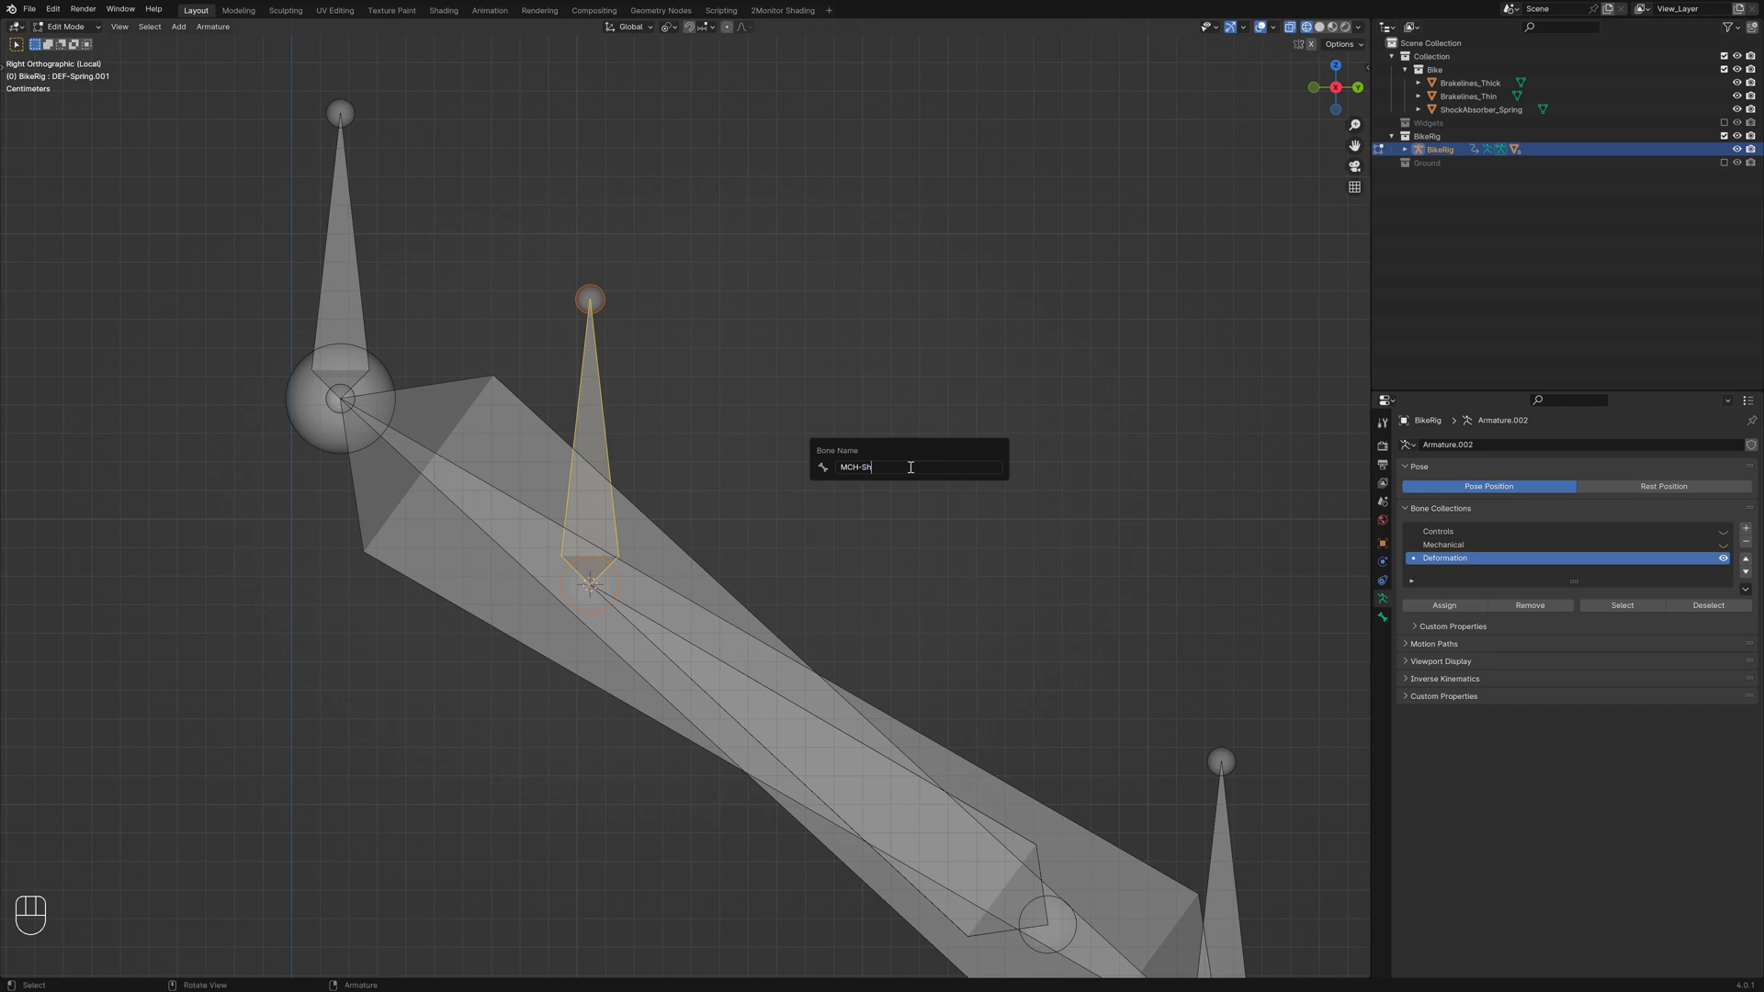
{"action": "key", "text": "BackSpace"}
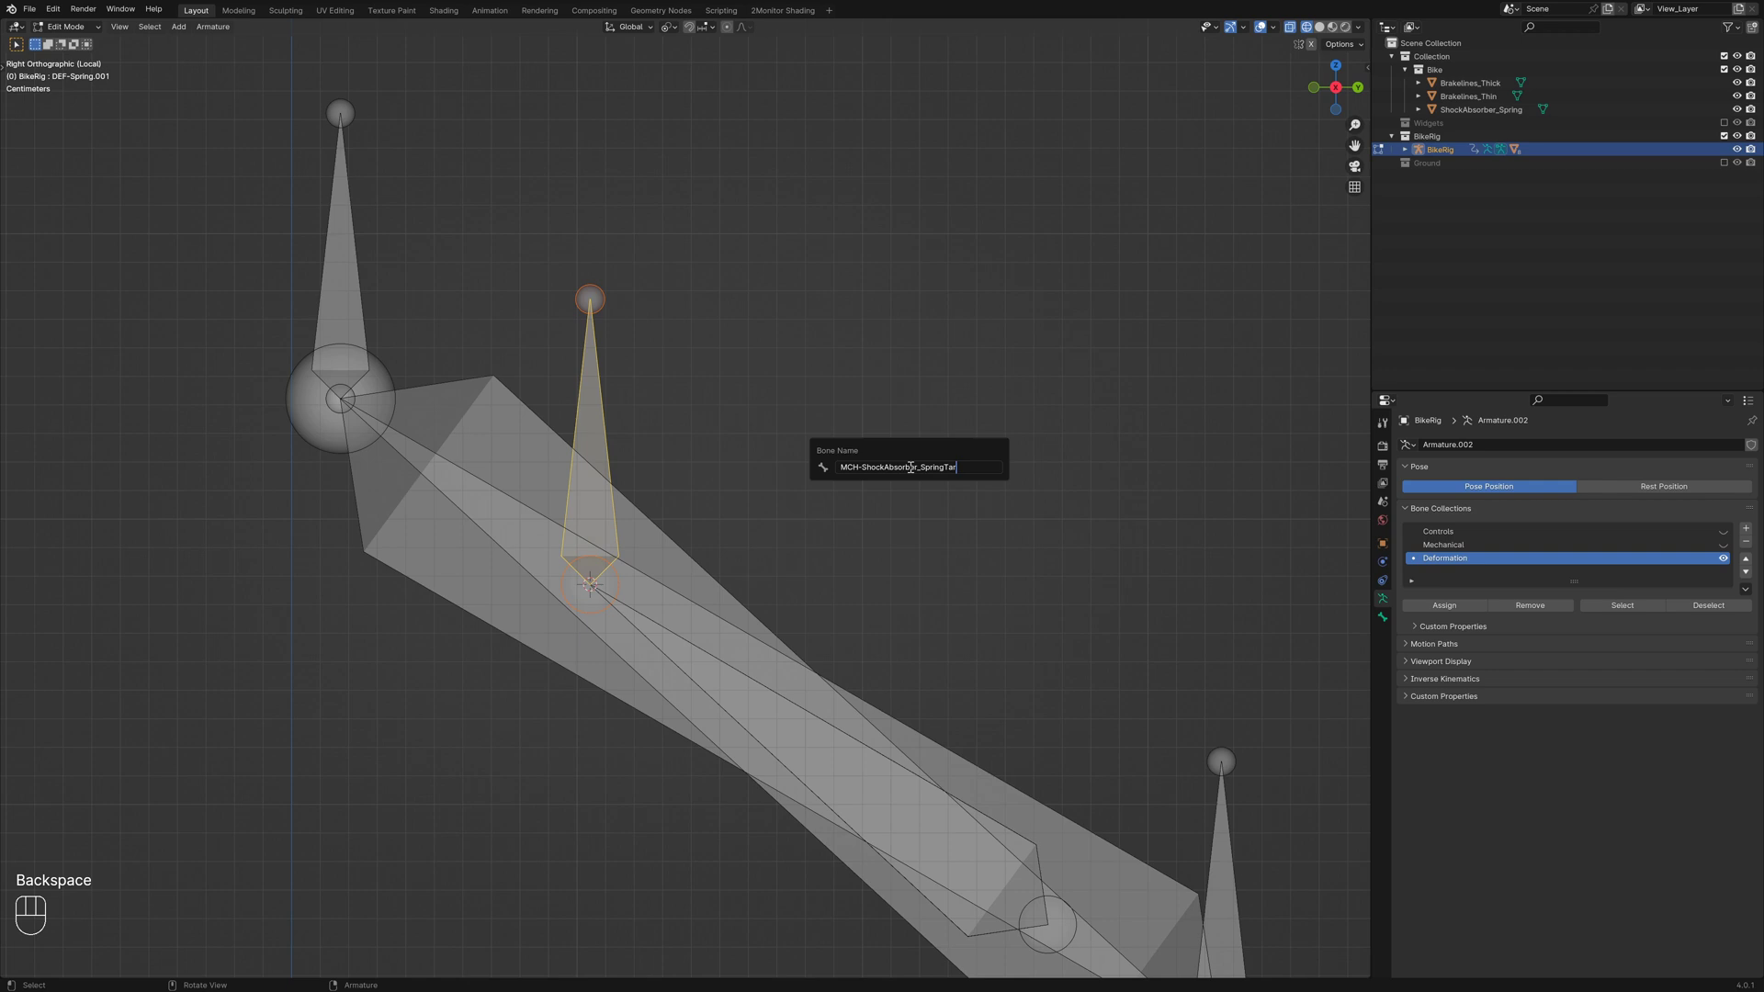
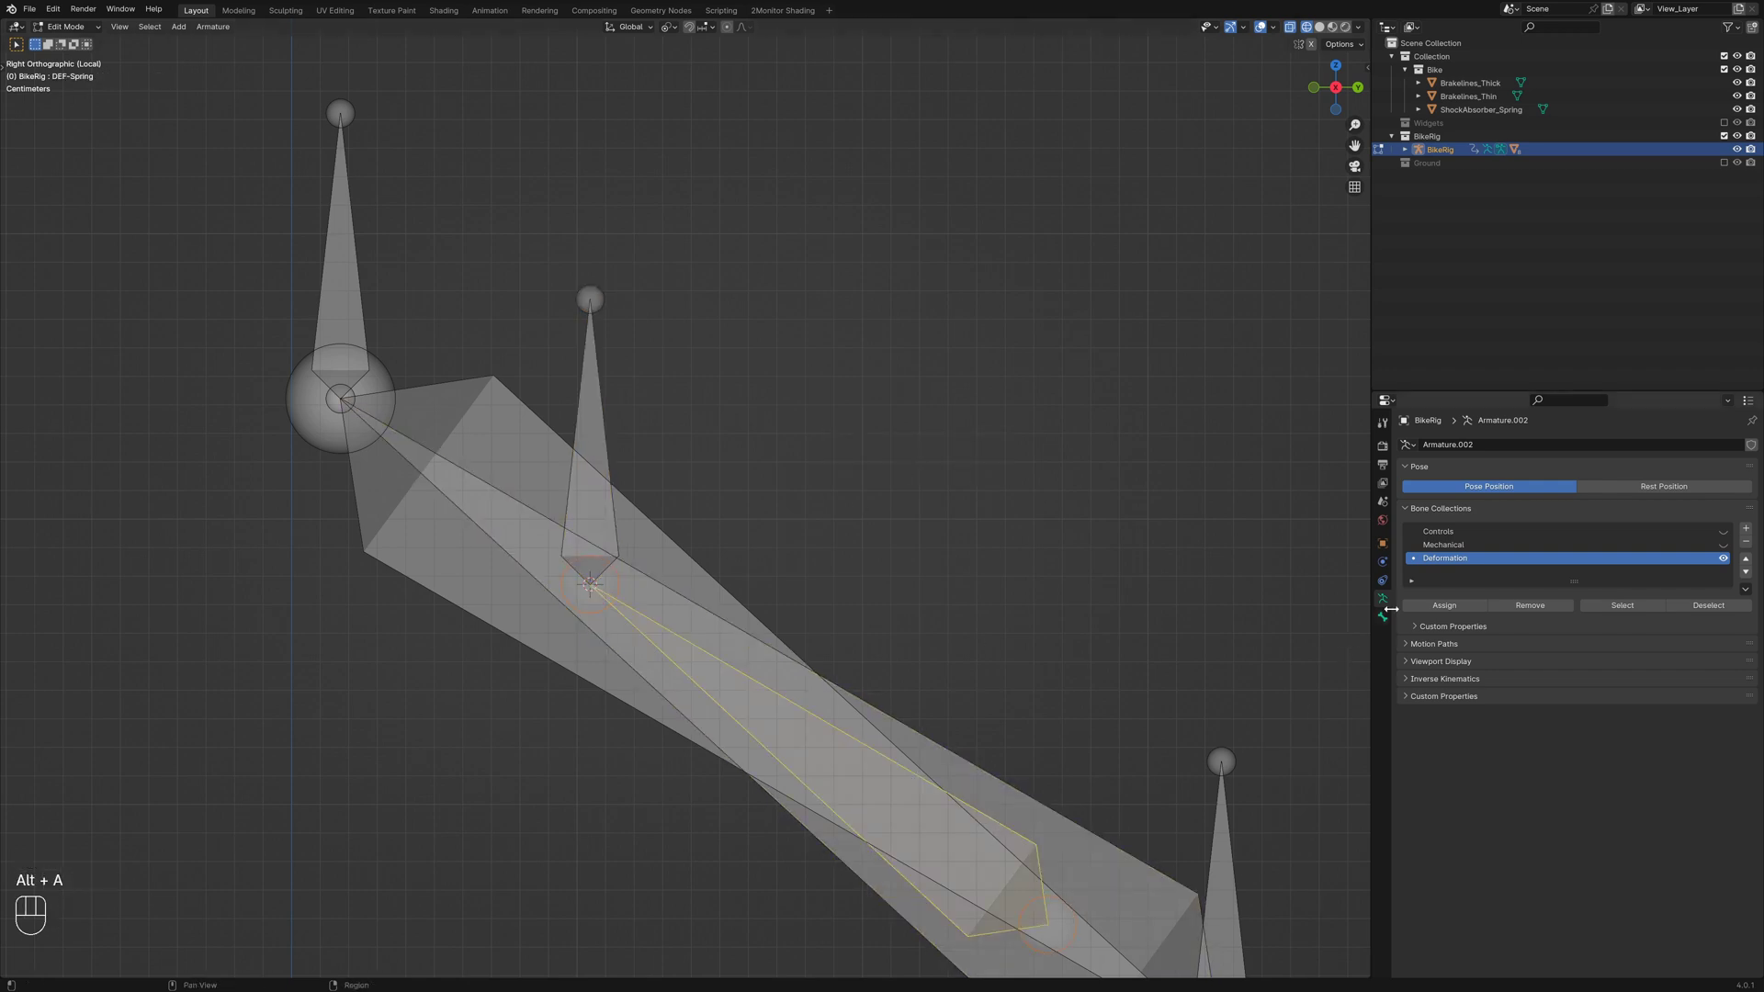
{"action": "left_click", "coordinate": [1390, 619]}
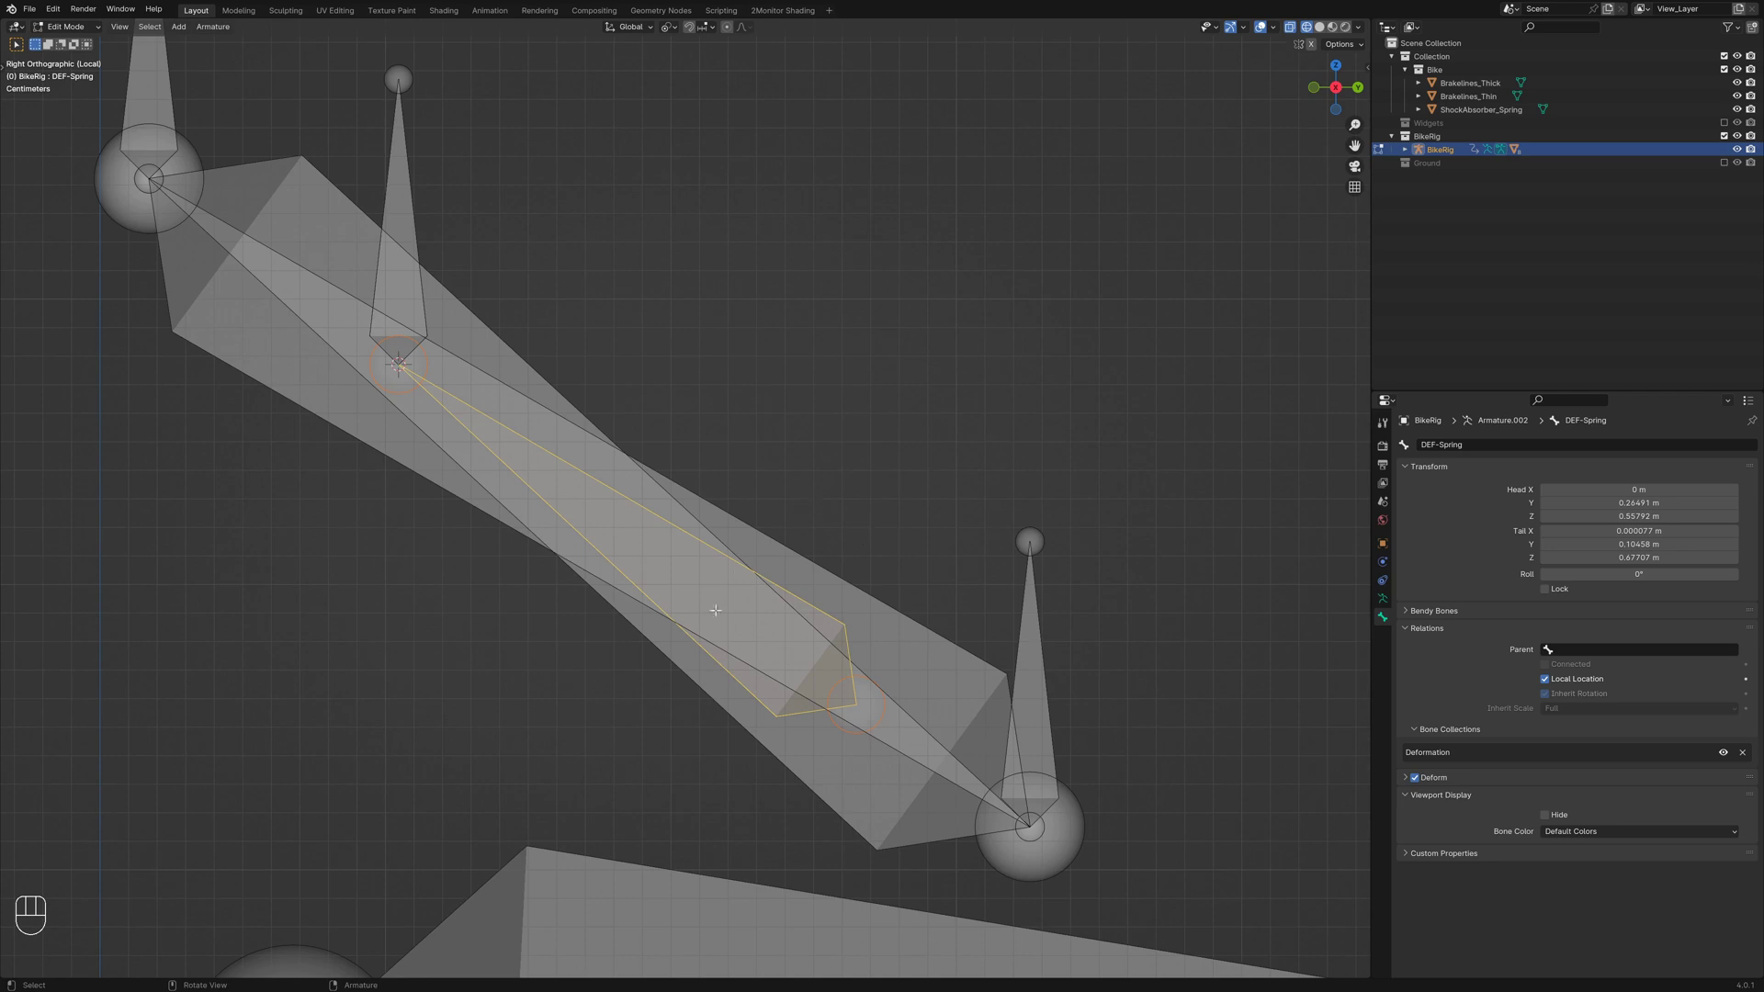
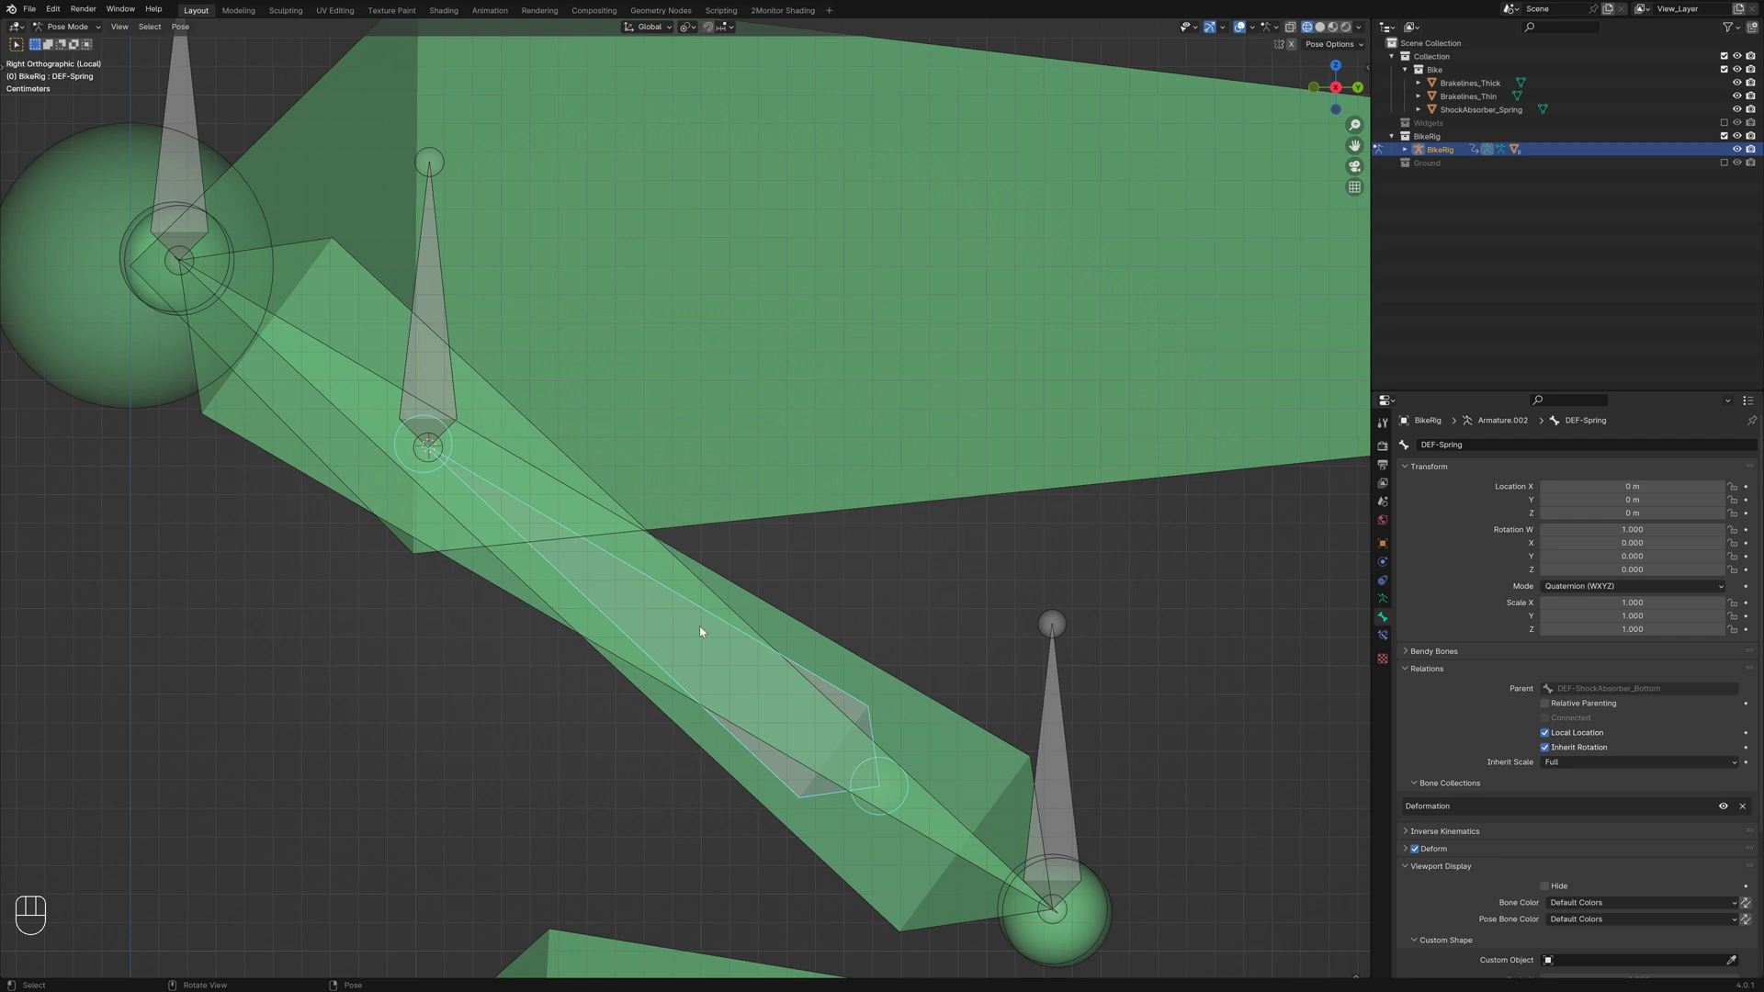
Give DEF-Spring a Damped Track constraint aimed at MCH-ShockAbsorber_SpringTarget and reselect the bone
{"action": "left_click", "coordinate": [1388, 601]}
{"action": "left_click", "coordinate": [1393, 642]}
{"action": "left_click_drag", "start_coordinate": [1540, 449], "coordinate": [1605, 497]}
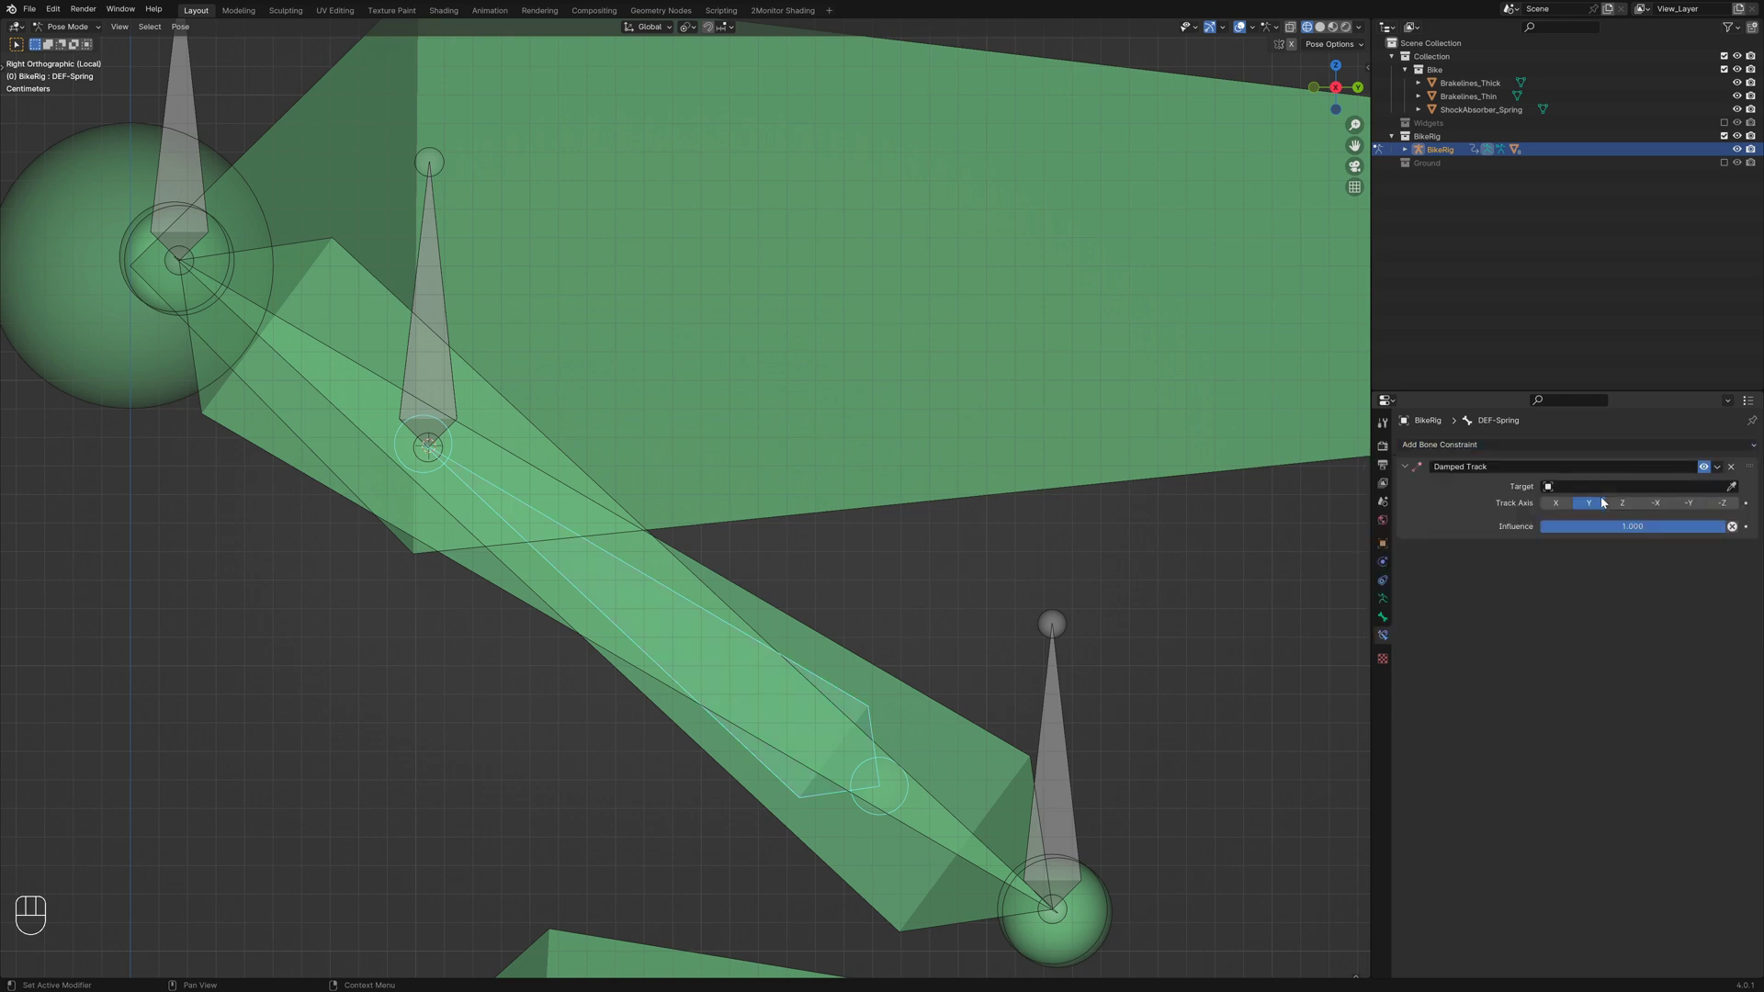
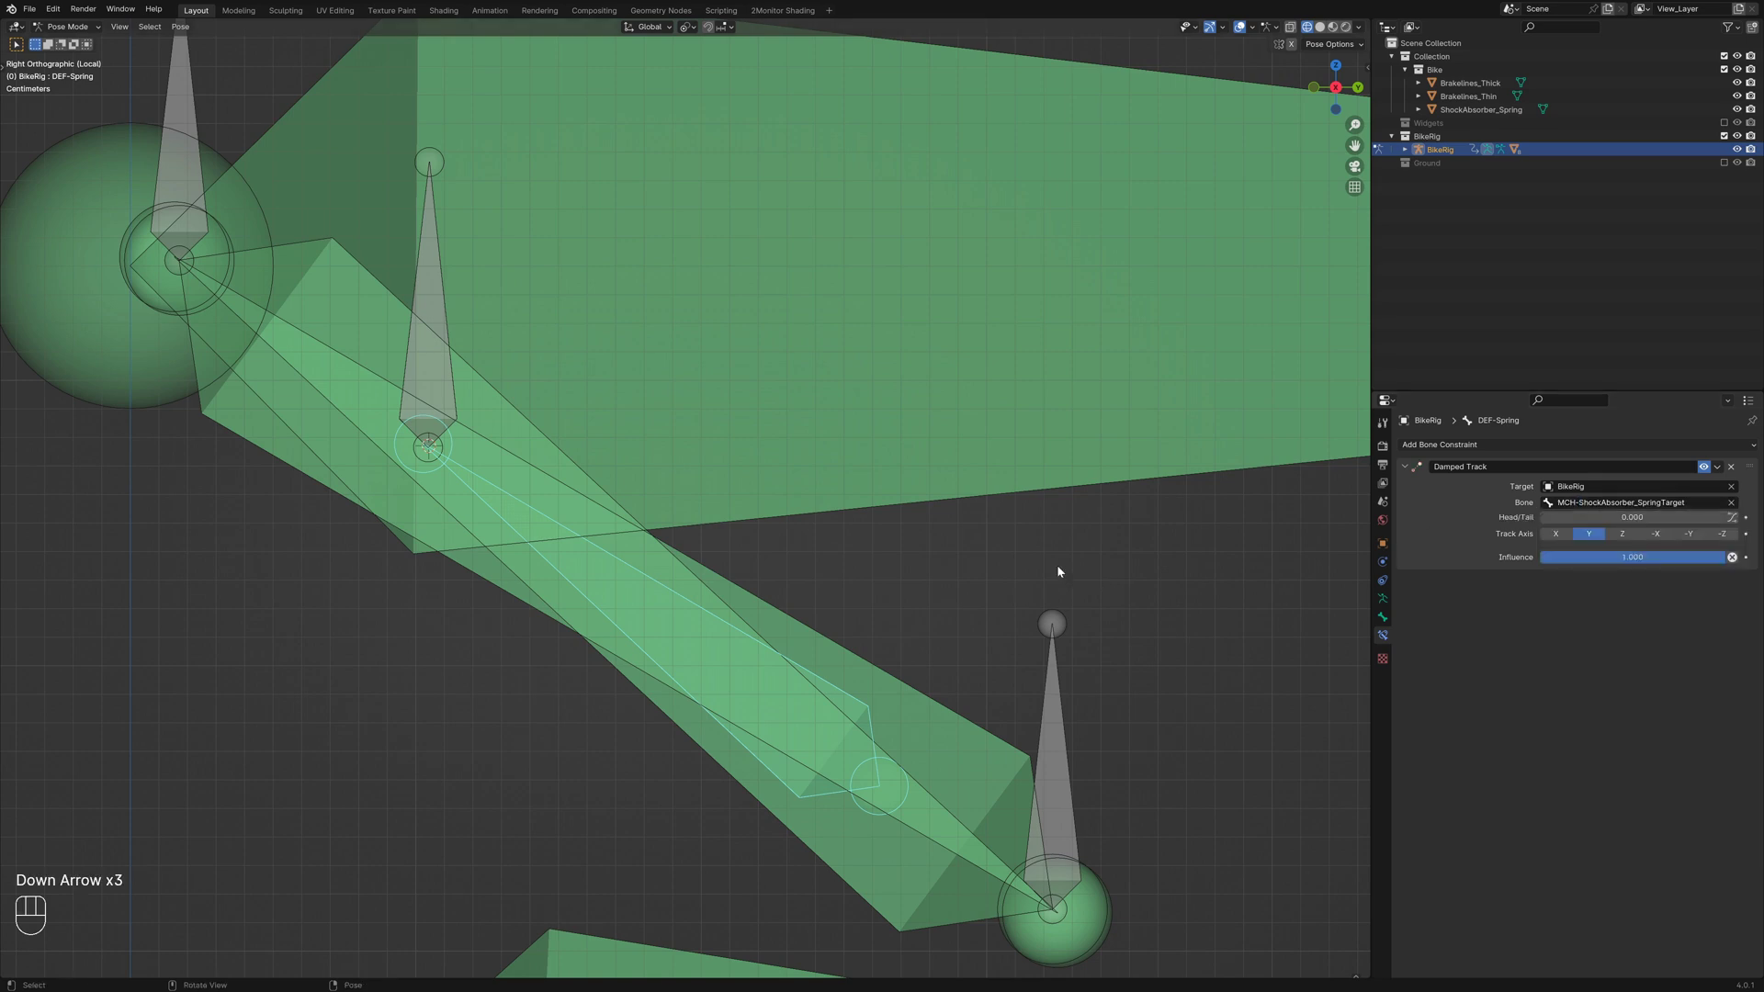
{"action": "key", "text": "alt+a"}
{"action": "key", "text": "shift+z"}
{"action": "key", "text": "shift+z"}
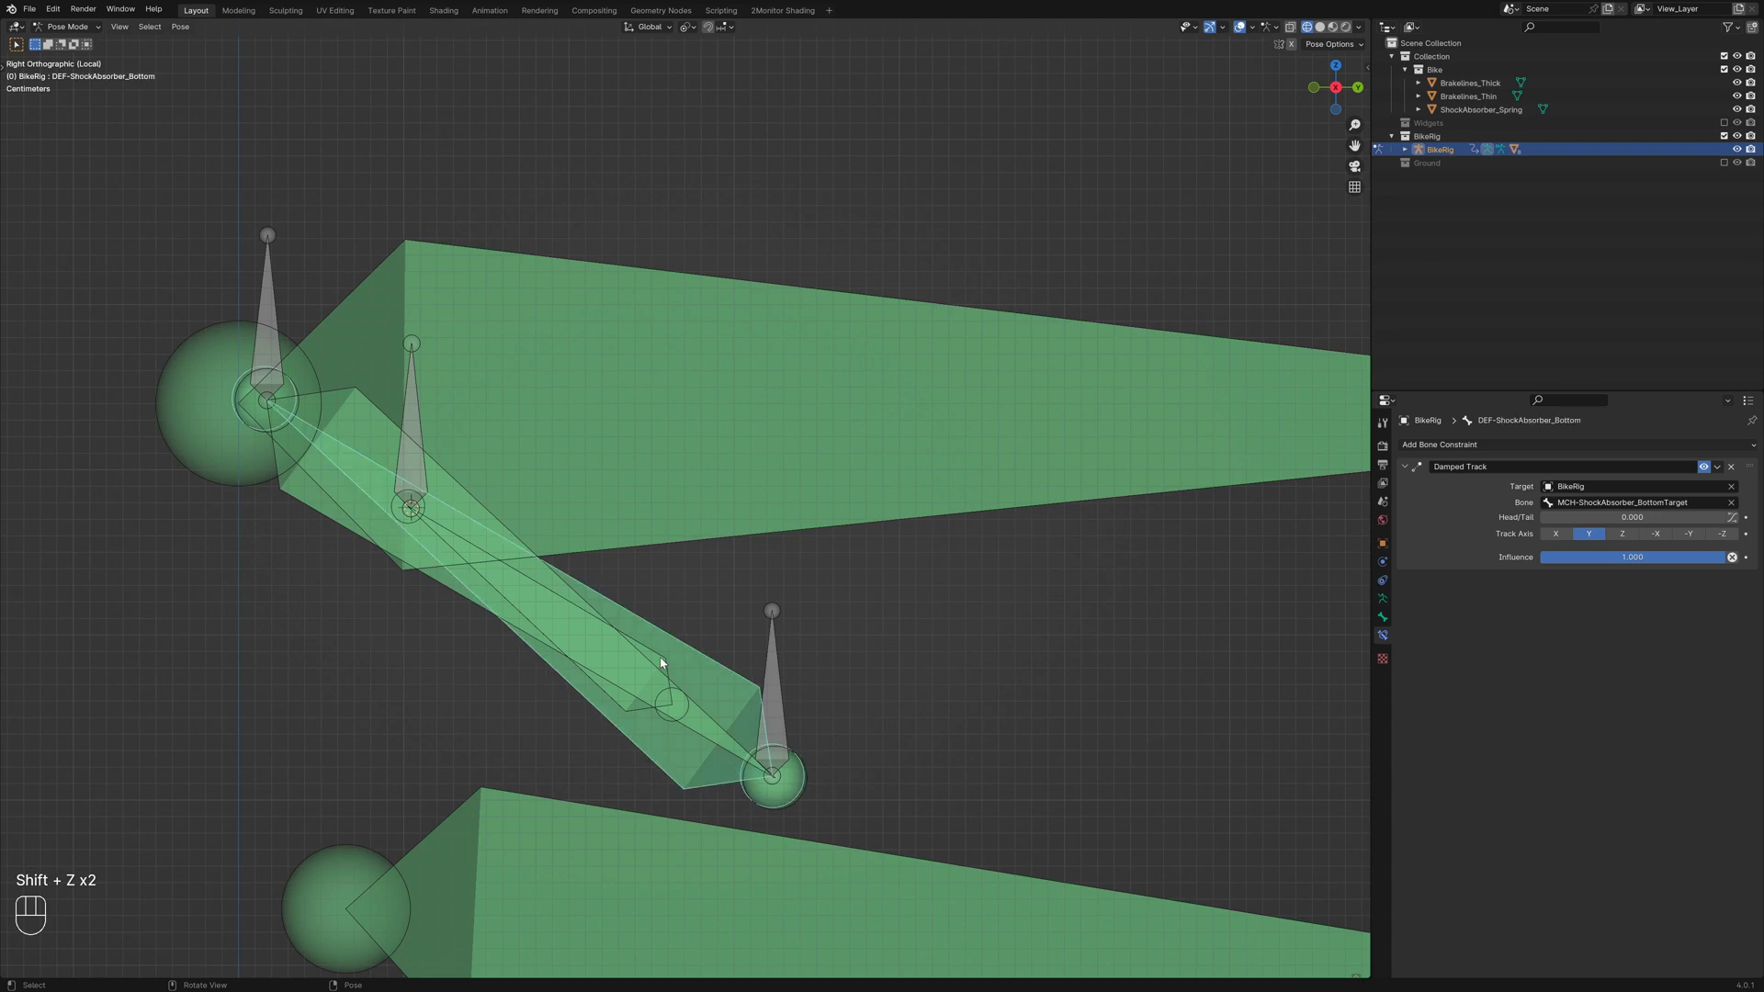
{"action": "left_click", "coordinate": [667, 662]}
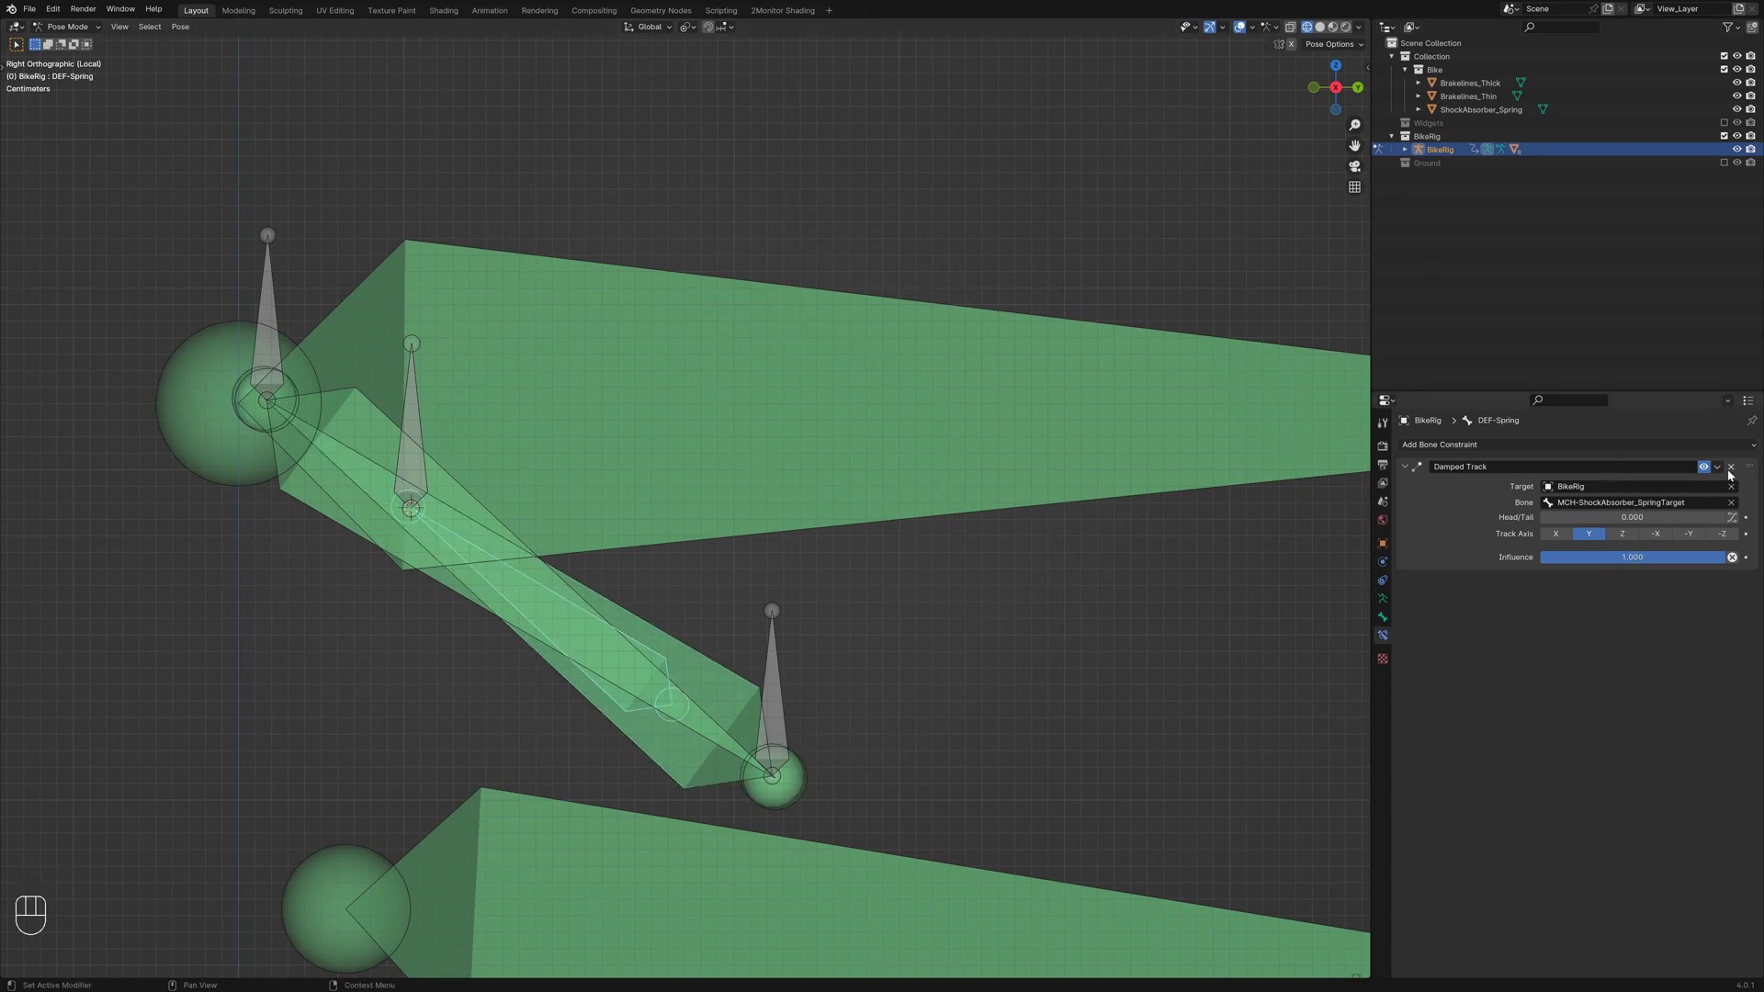
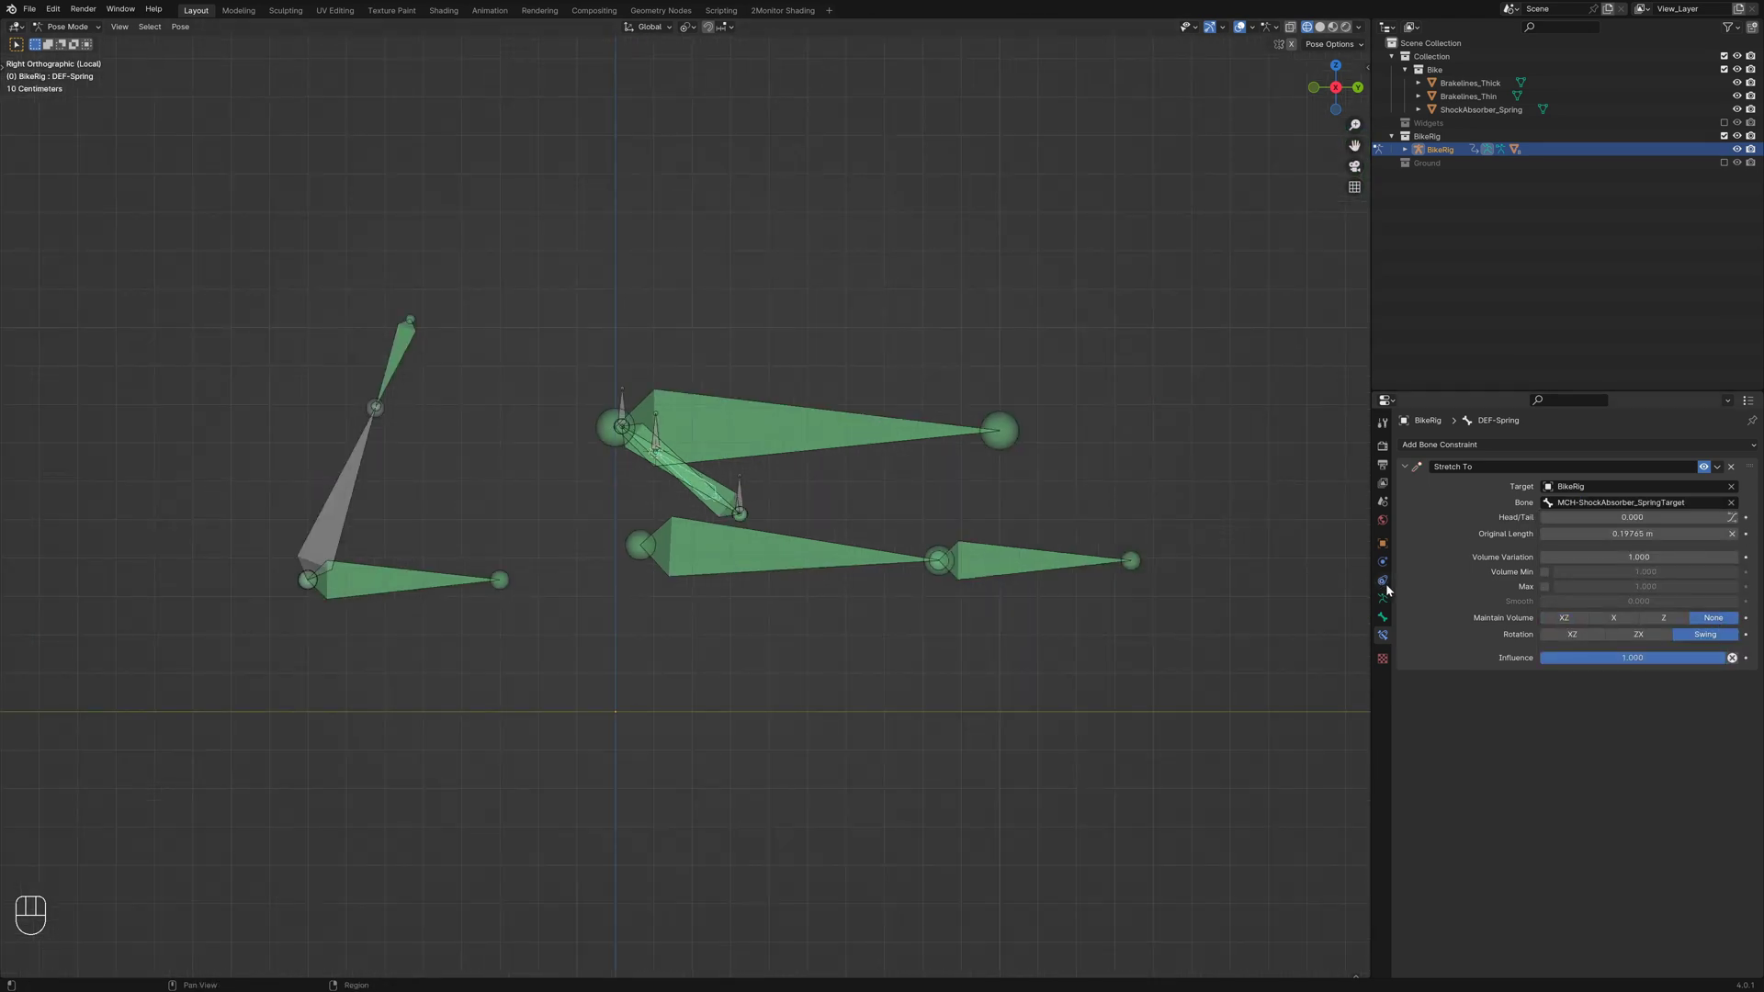
Return to the armature data settings, select the Suspension control bone and start a test move
{"action": "left_click", "coordinate": [1389, 599]}
{"action": "left_click", "coordinate": [1727, 535]}
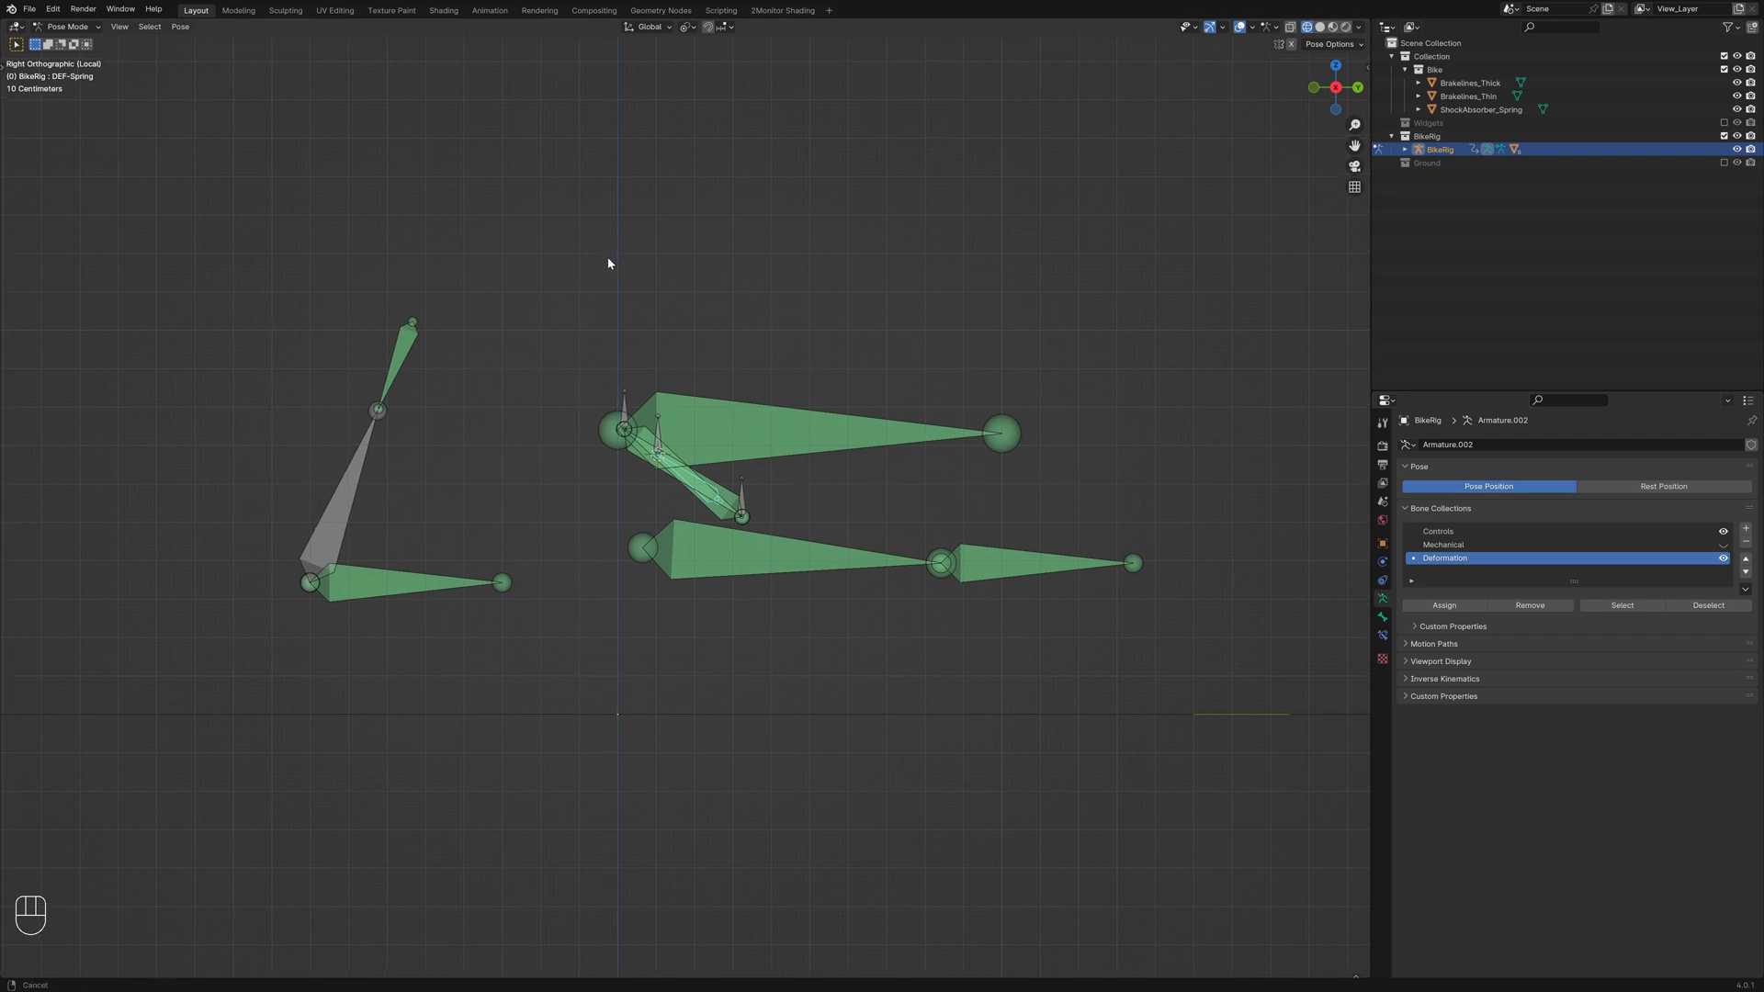
{"action": "left_click_drag", "start_coordinate": [624, 297], "coordinate": [653, 309]}
{"action": "left_click", "coordinate": [635, 135]}
{"action": "key", "text": "KP_3"}
{"action": "key", "text": "g"}
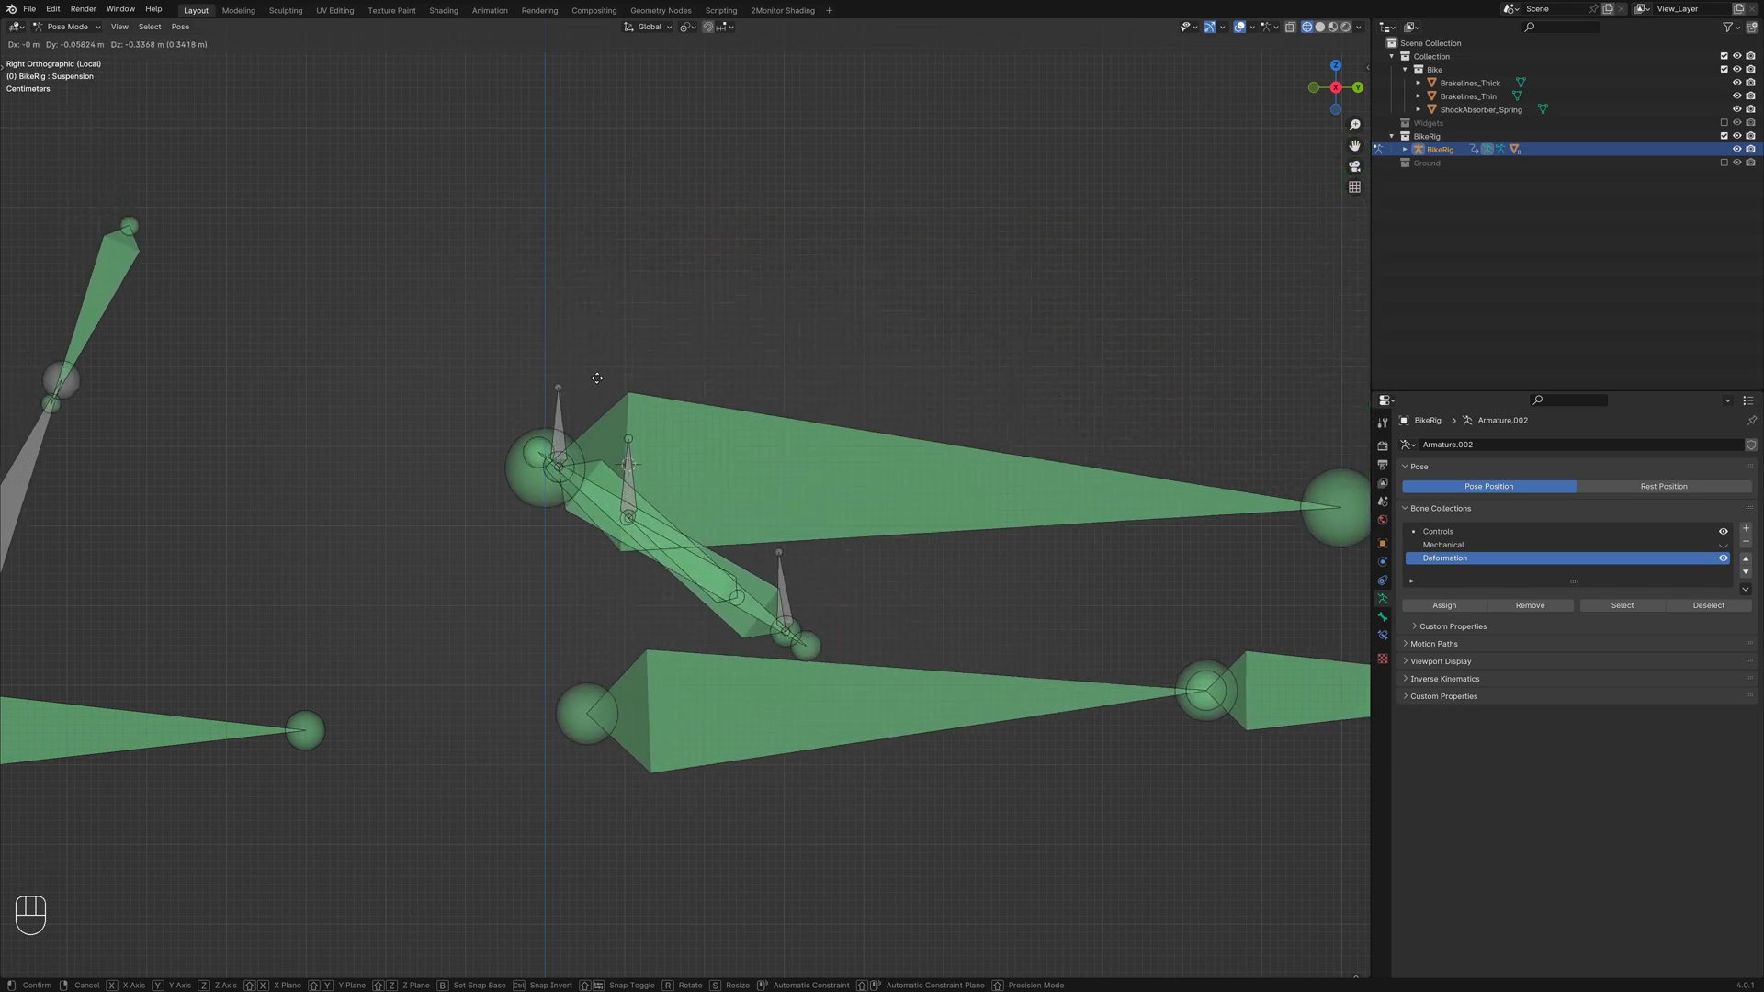
Cancel the test move, exit the isolated bone view and make the bike display see-through
{"action": "left_click", "coordinate": [756, 541]}
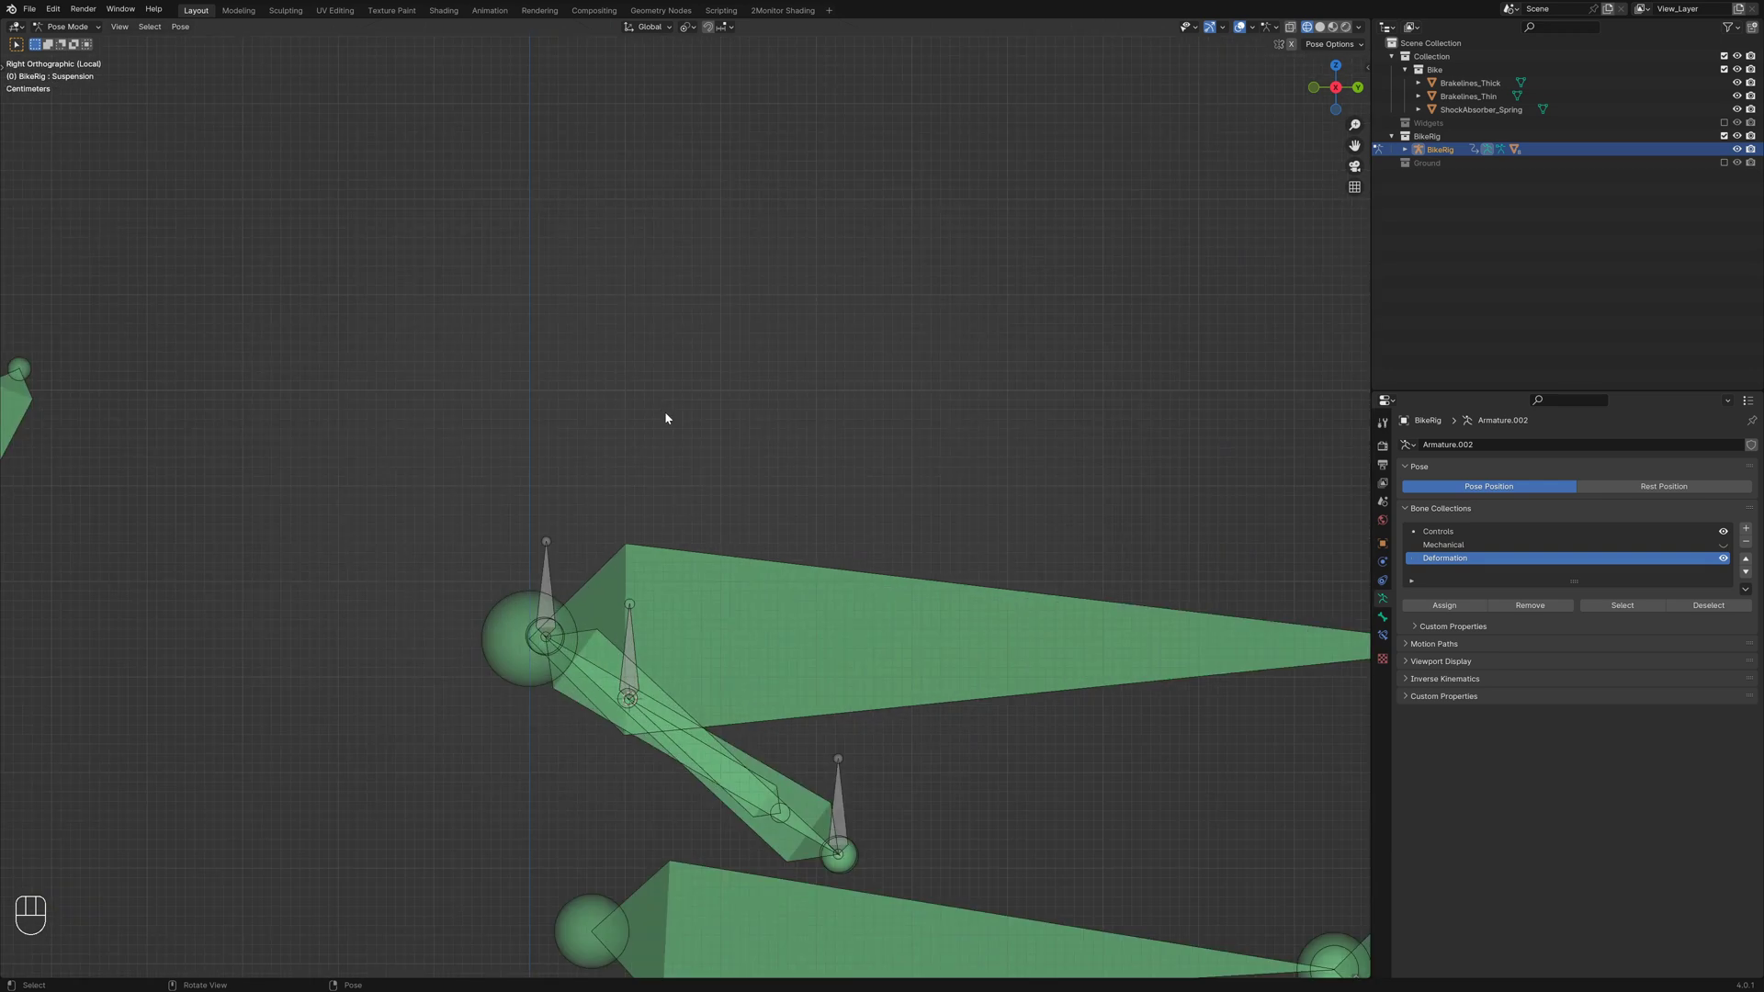
{"action": "key", "text": "g"}
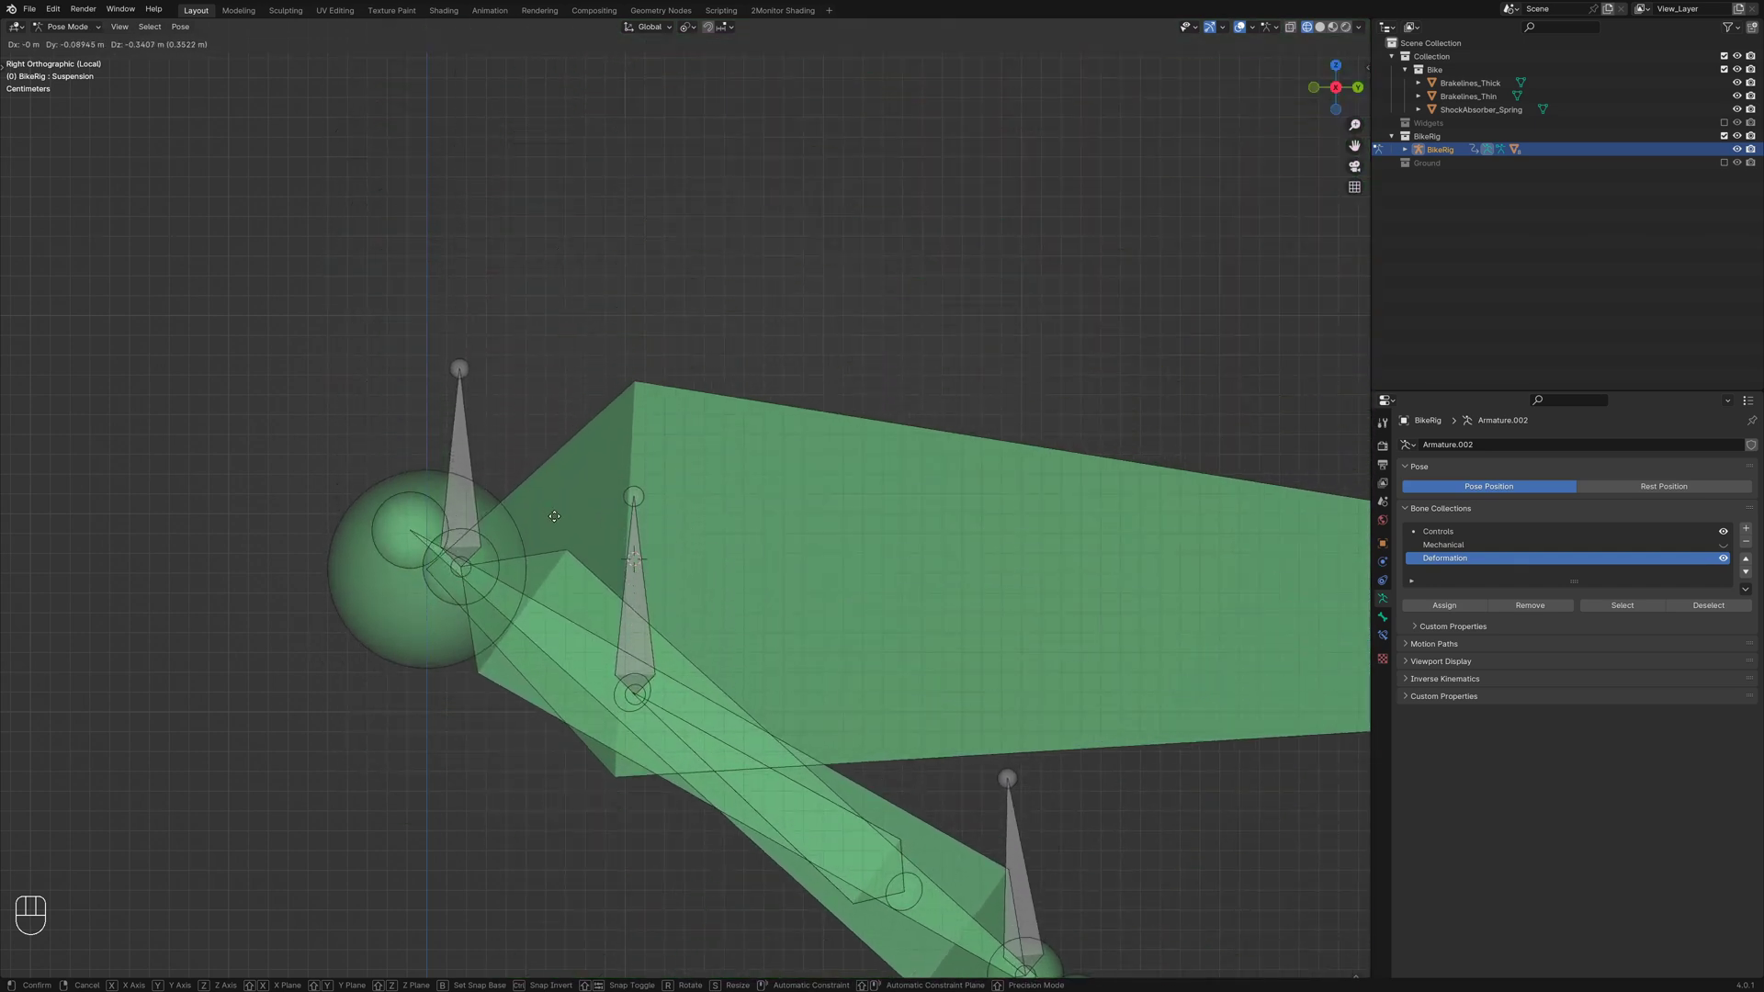
{"action": "key", "text": "shift+z"}
{"action": "key", "text": "ctrl+Tab"}
{"action": "key", "text": "shift+z"}
{"action": "key", "text": "ctrl+Tab"}
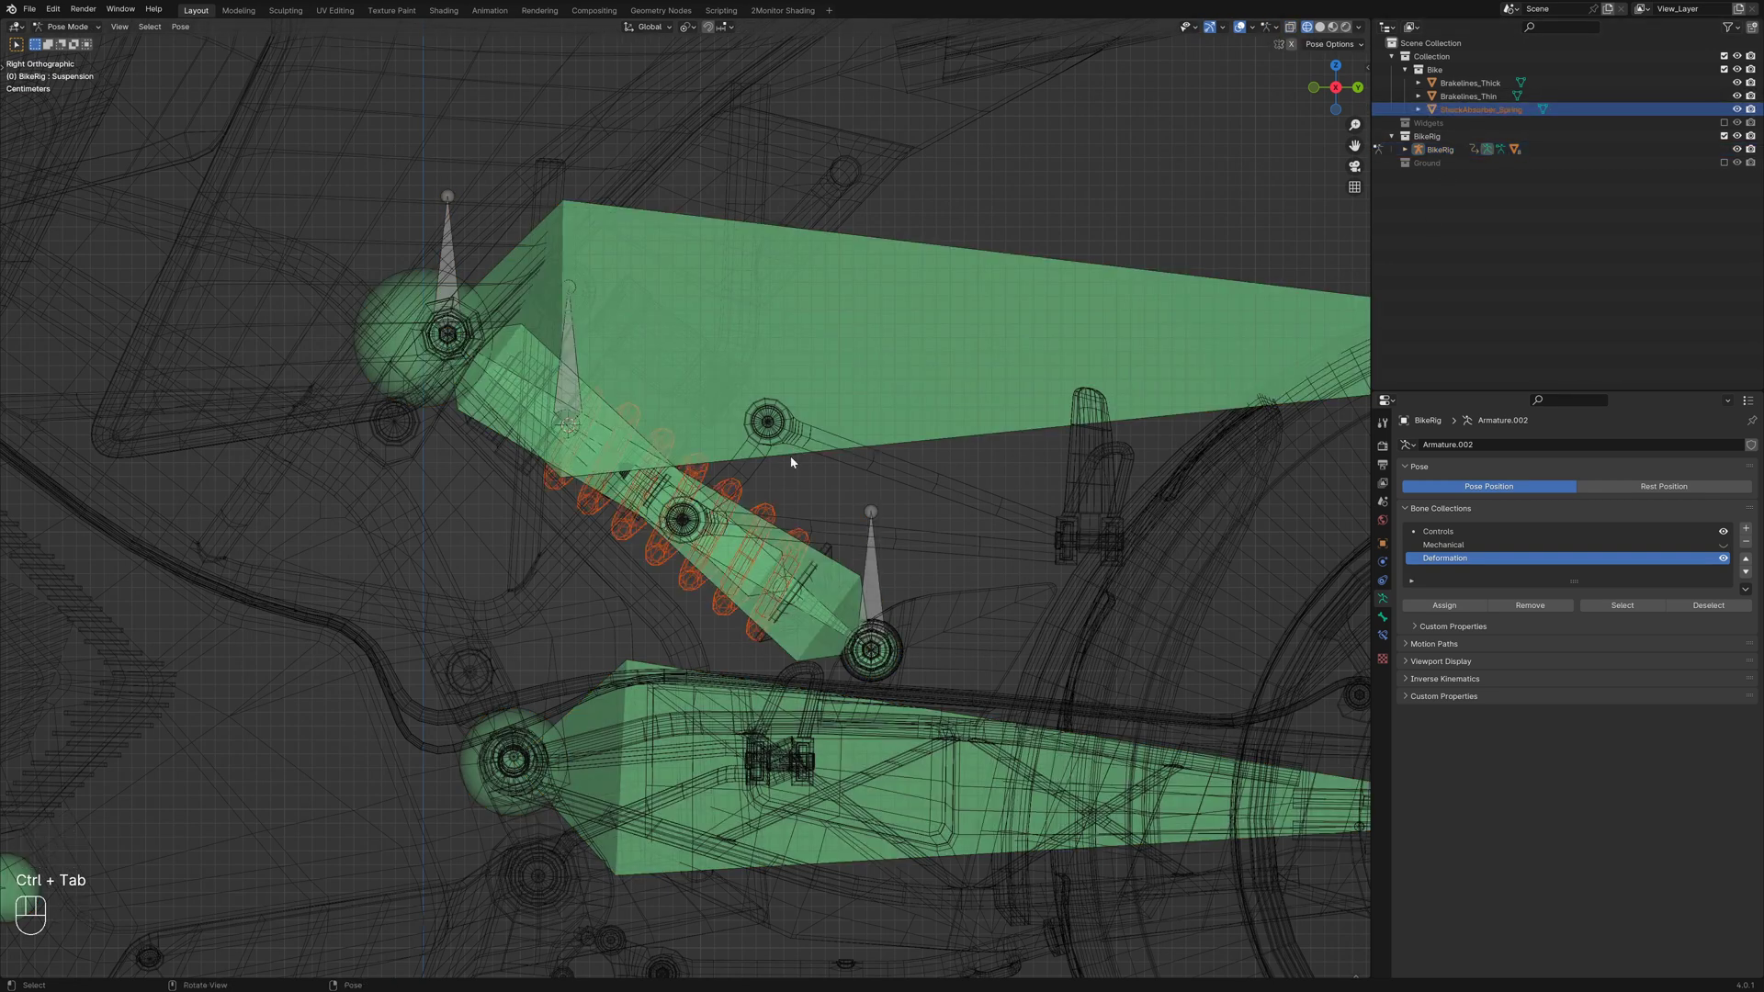
Select the DEF-Spring bone and fit the whole bike in view with solid shading restored
{"action": "left_click", "coordinate": [783, 552]}
{"action": "left_click", "coordinate": [782, 552]}
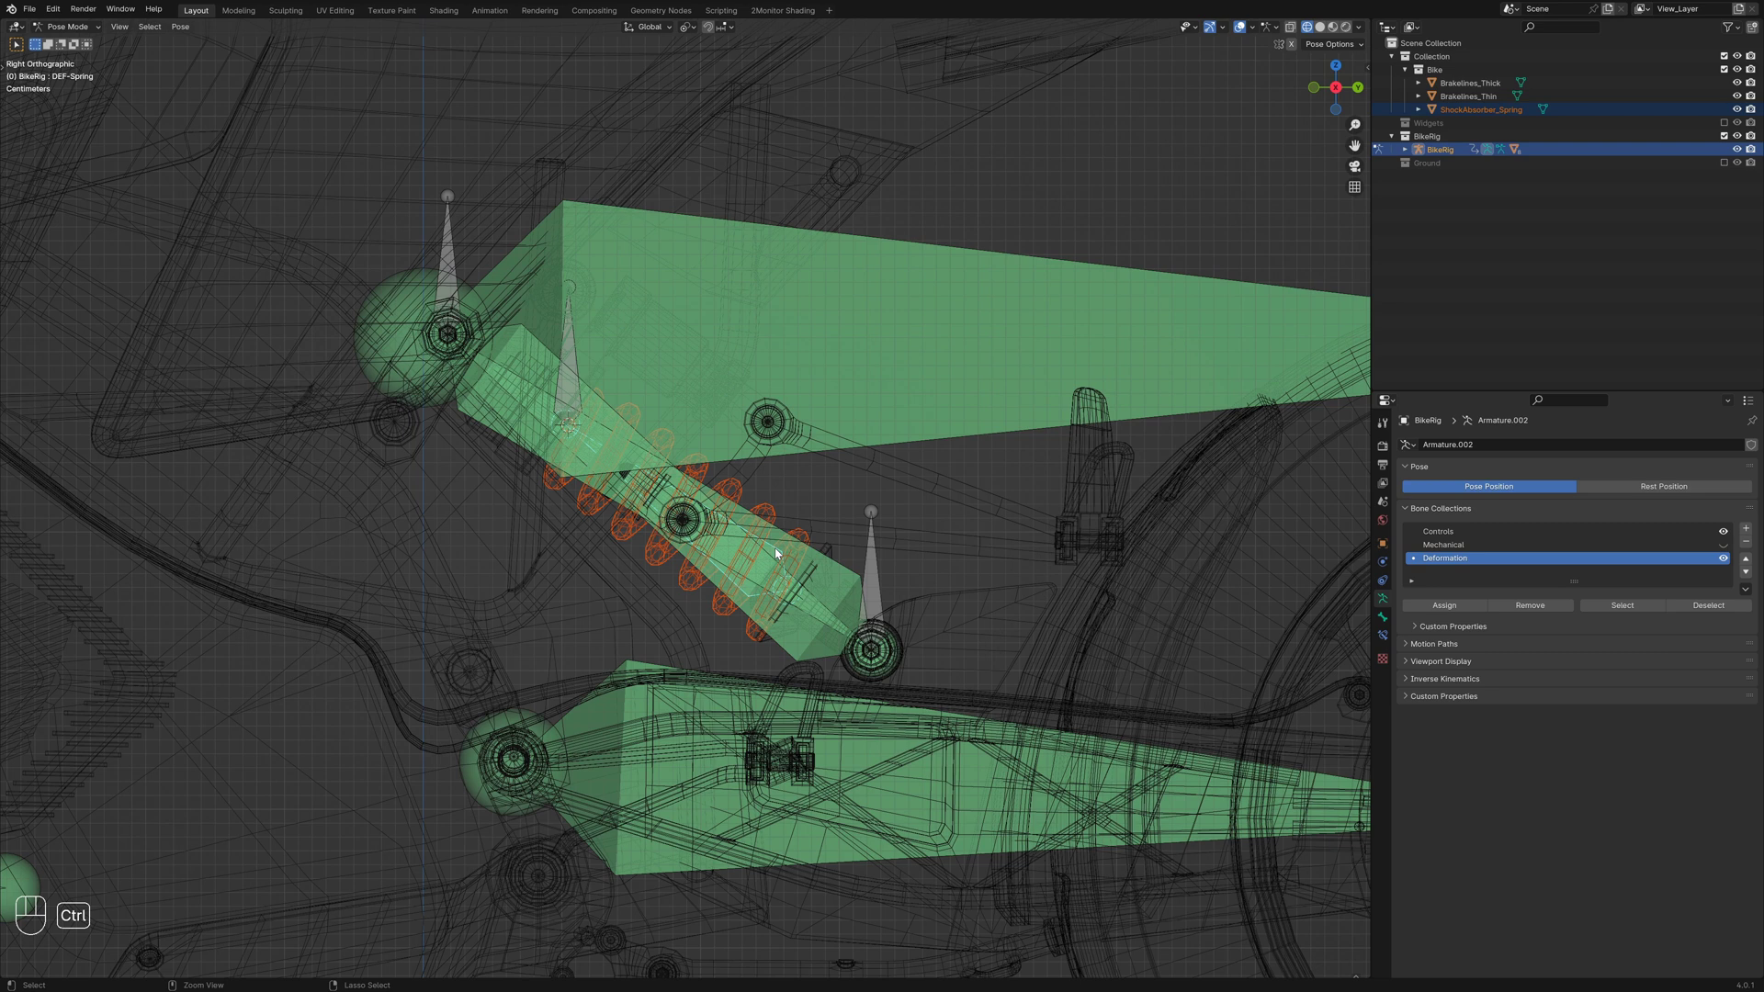
{"action": "key", "text": "ctrl+p"}
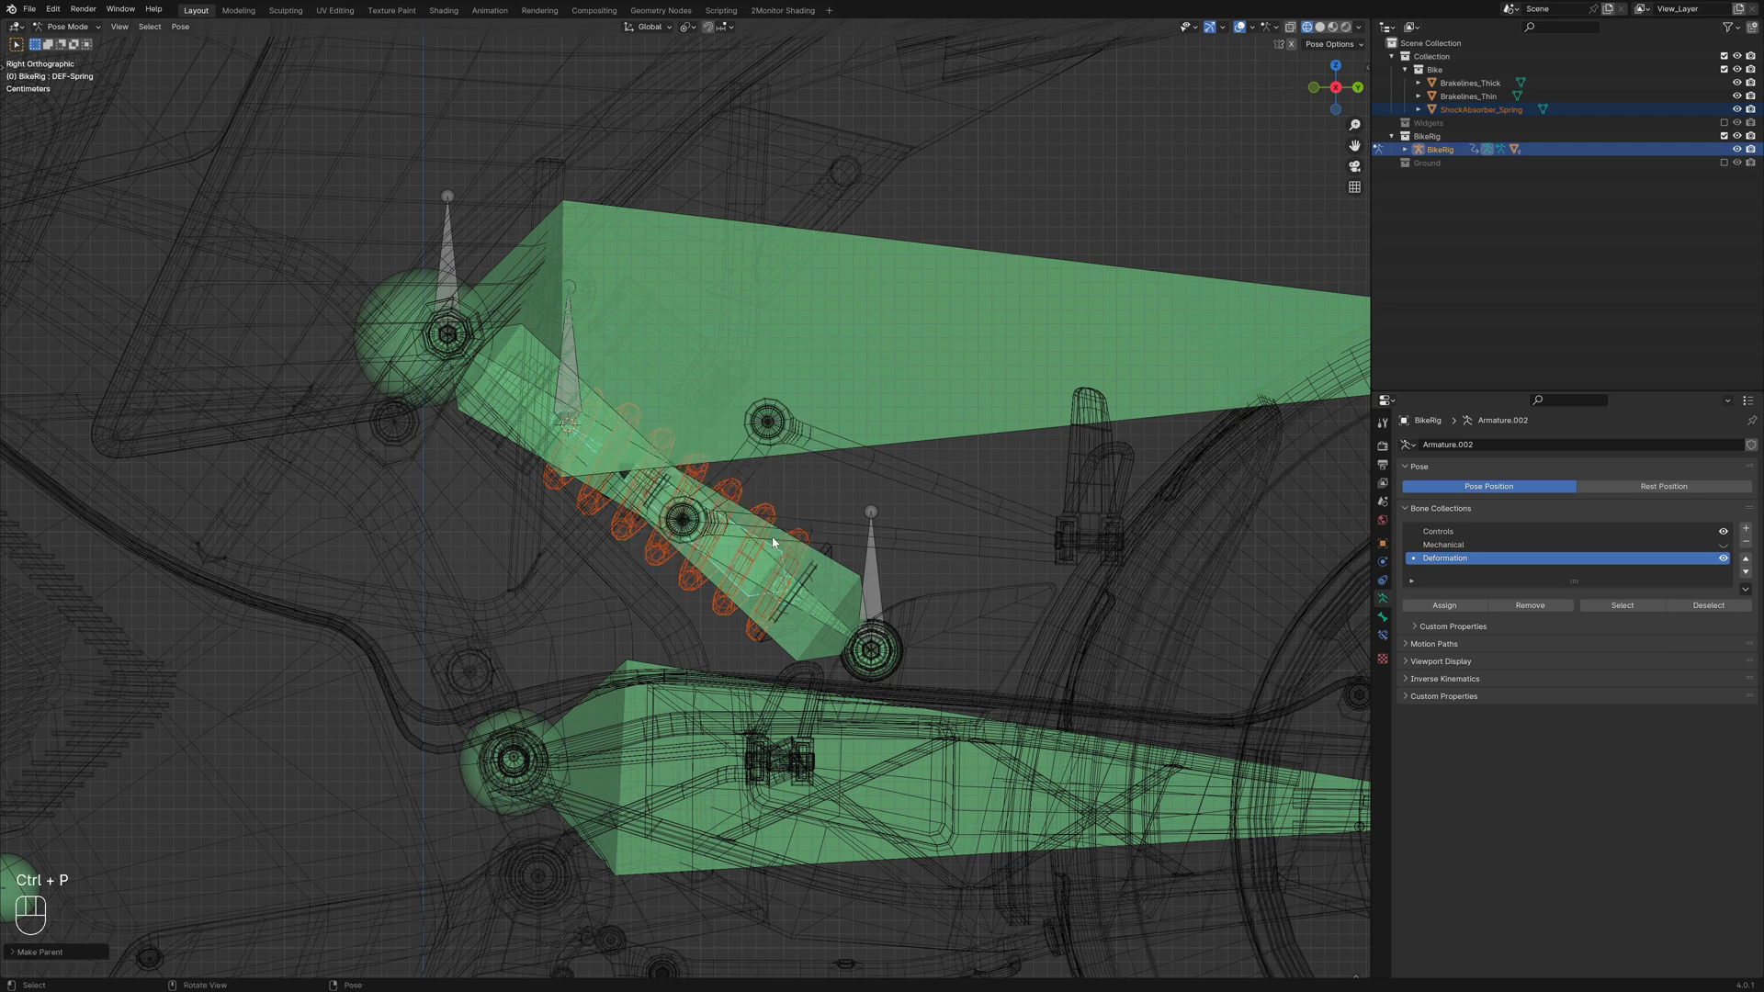
{"action": "key", "text": "alt+a"}
{"action": "key", "text": "ctrl+Tab"}
{"action": "key", "text": "alt+a"}
{"action": "left_click", "coordinate": [876, 566]}
{"action": "key", "text": "ctrl+Tab"}
{"action": "key", "text": "shift+z"}
{"action": "key", "text": "shift+z"}
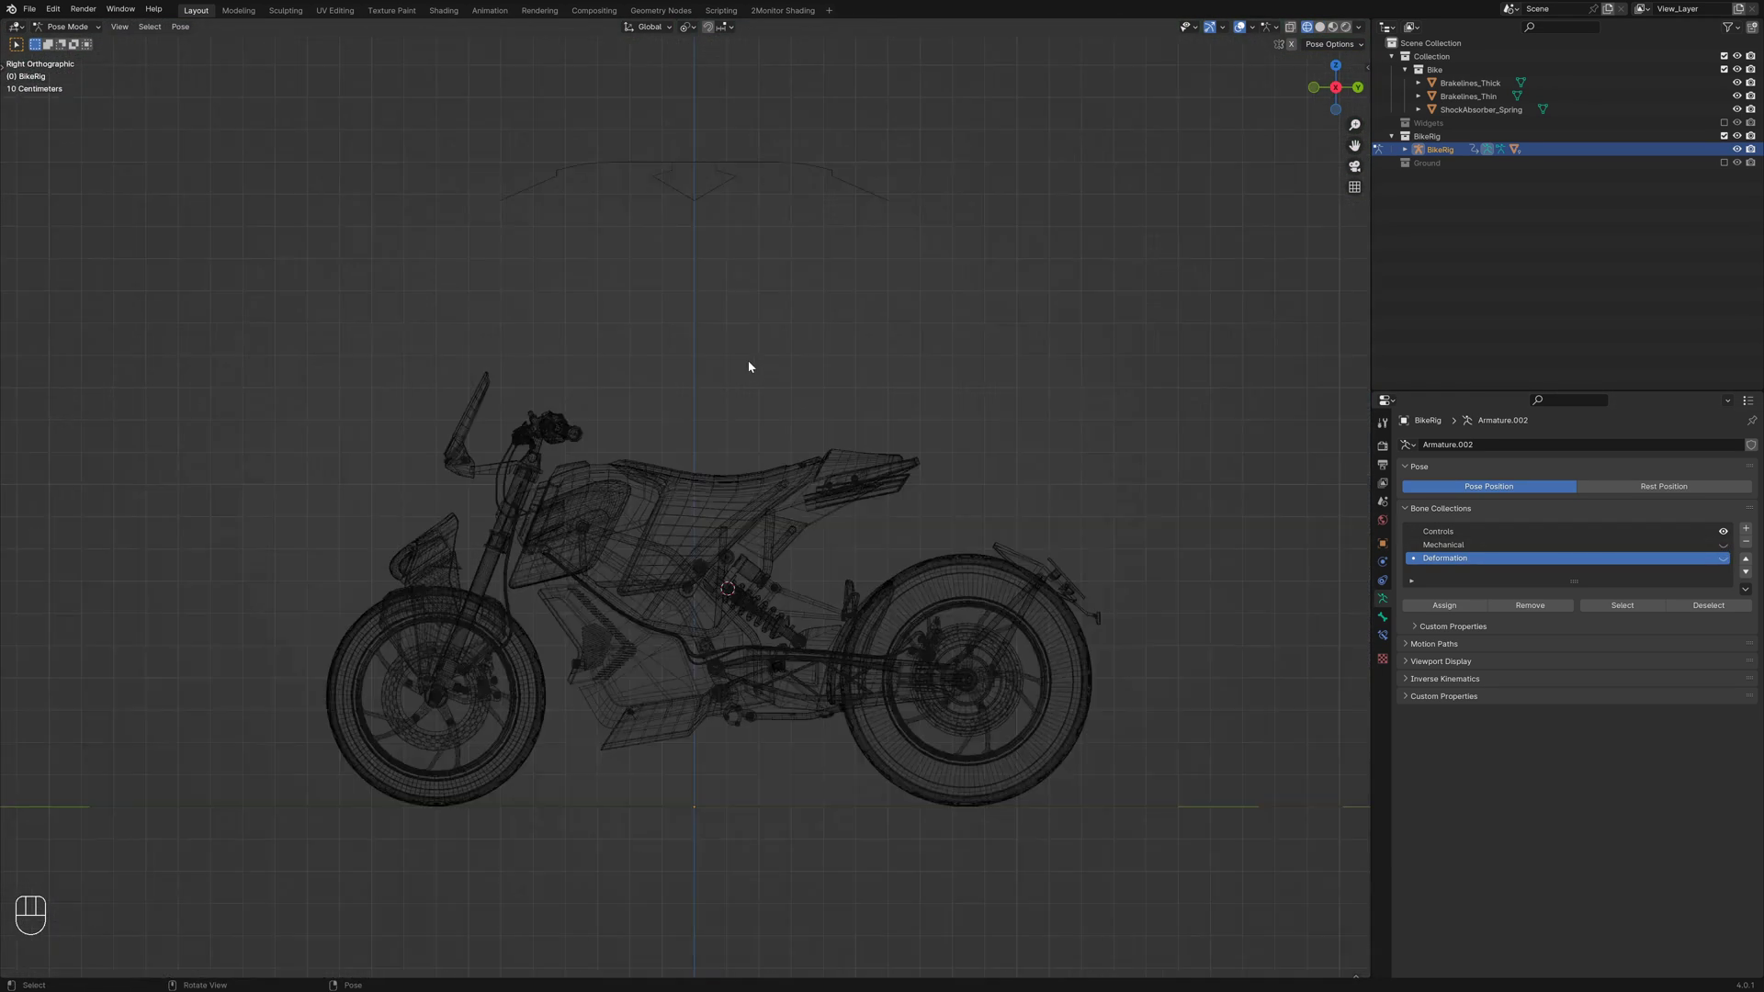
{"action": "key", "text": "shift+z"}
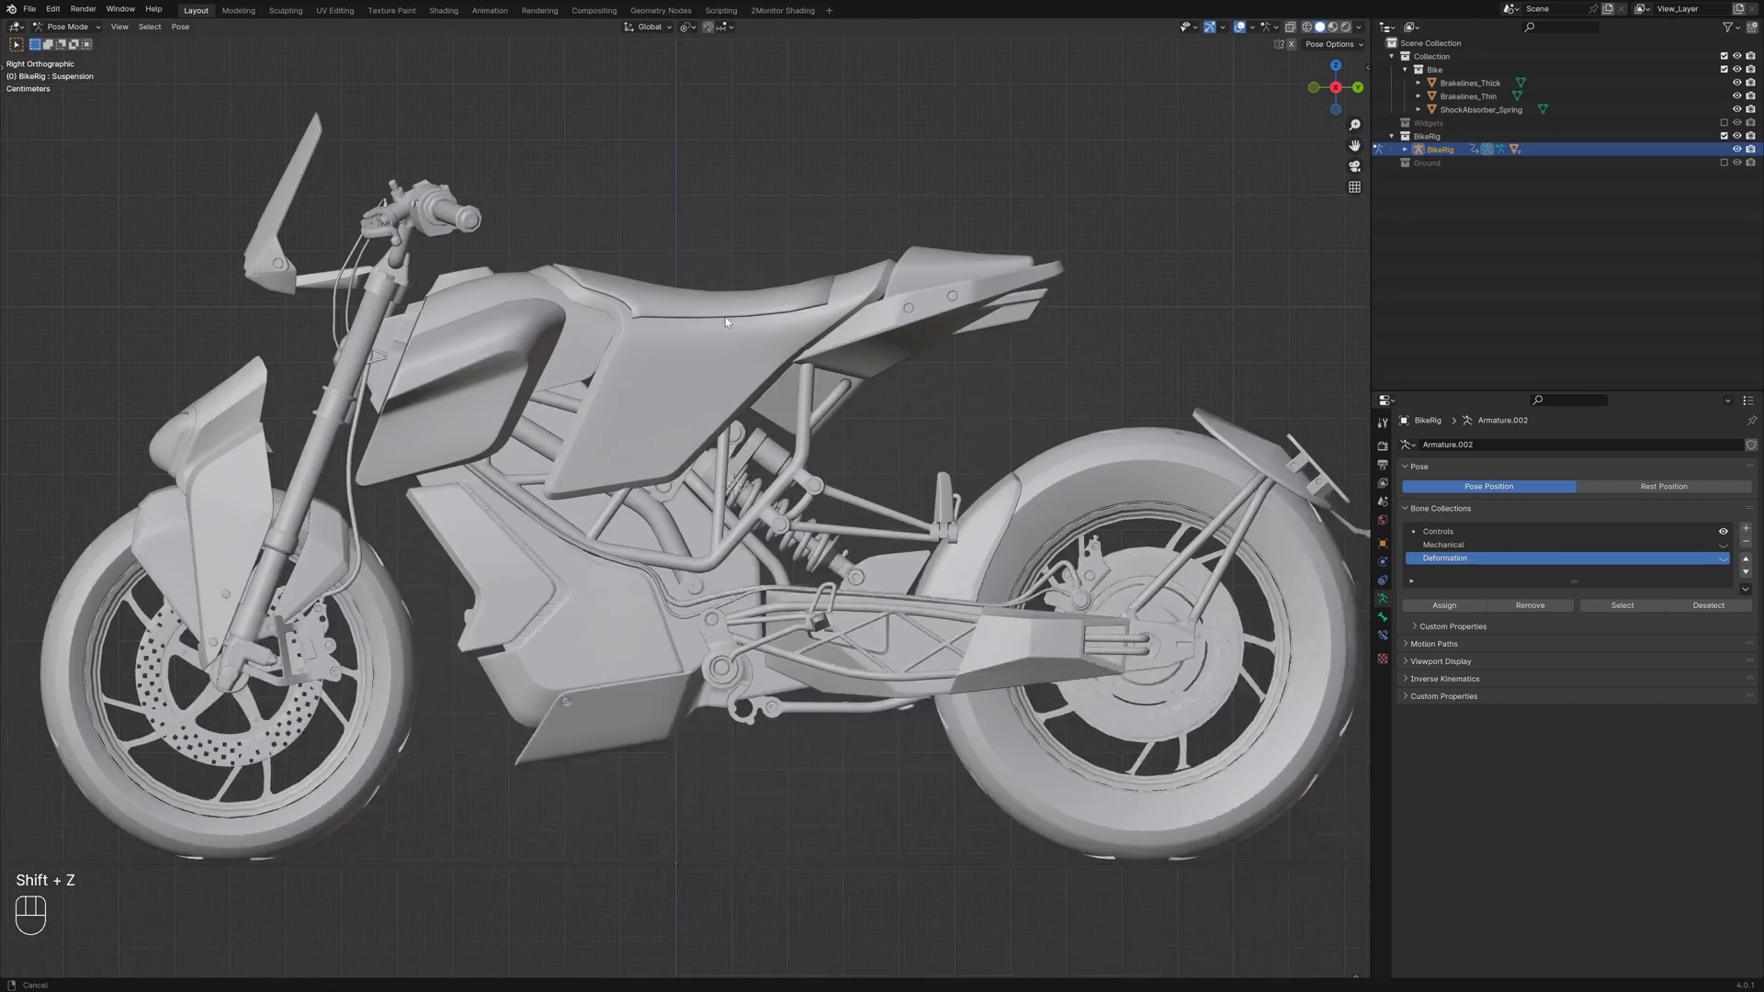
Test-move the bone, cancel it, check the bike from the side, then leave pose mode for object mode
{"action": "key", "text": "g"}
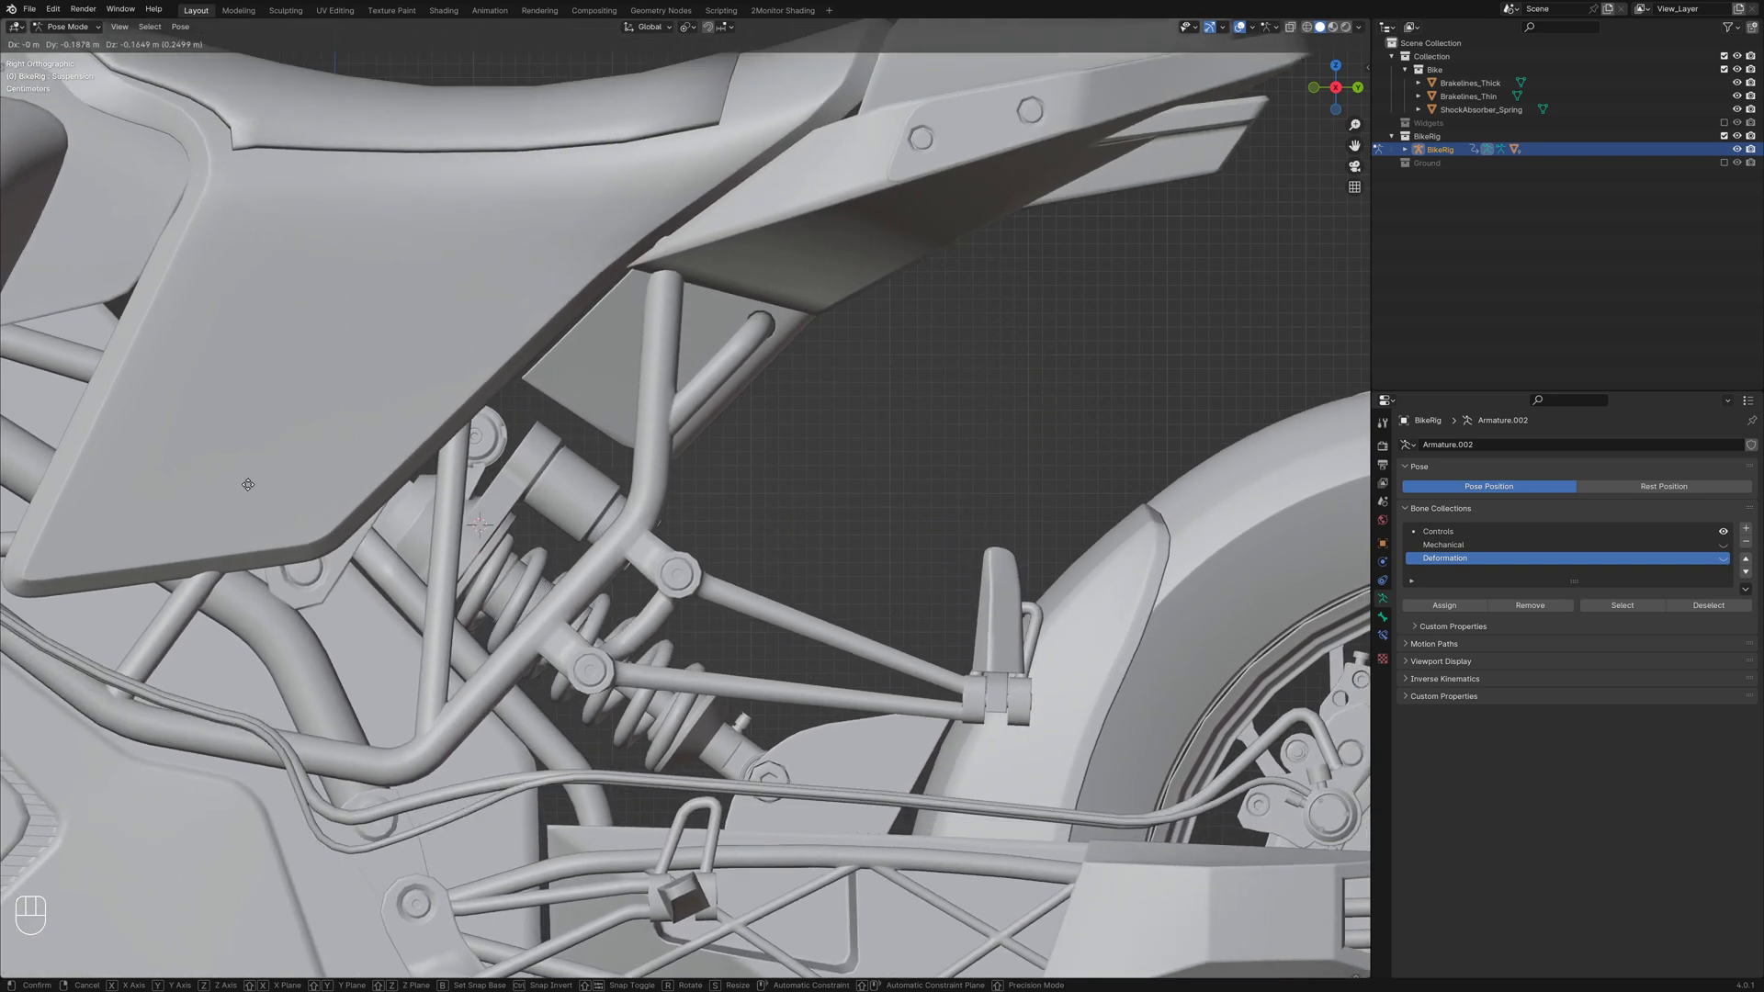
{"action": "key", "text": "shift+z"}
{"action": "key", "text": "shift+z"}
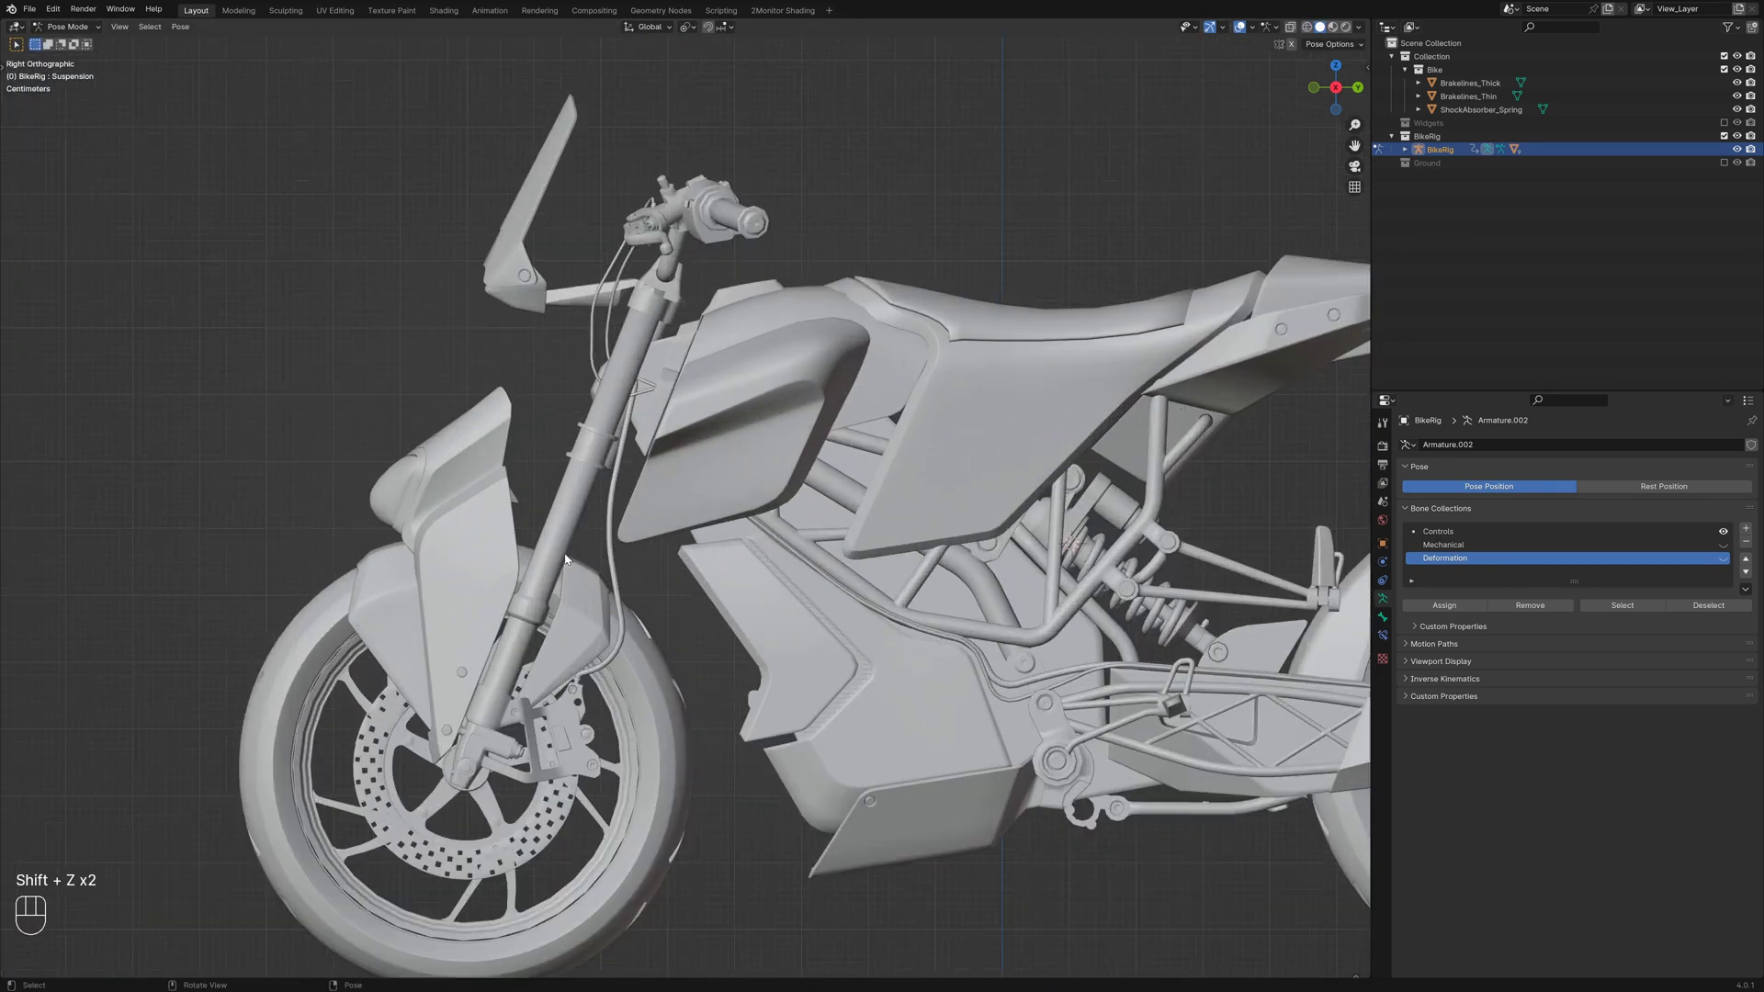
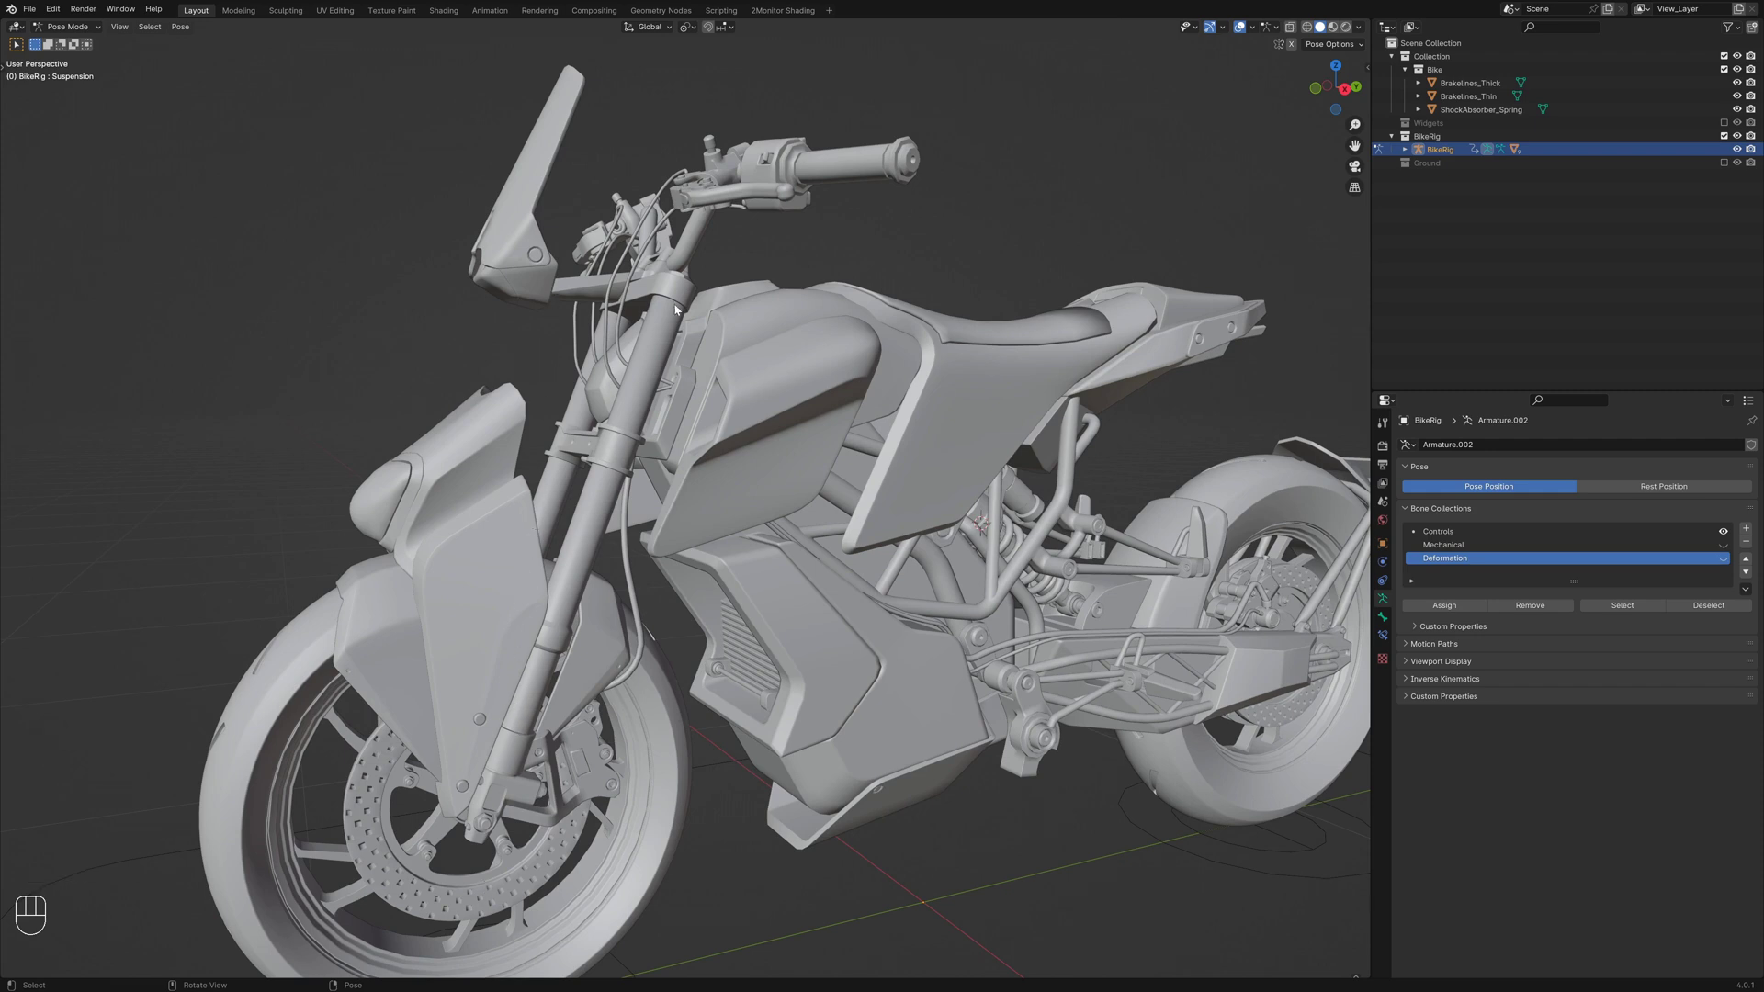
{"action": "key", "text": "KP_3"}
{"action": "key", "text": "shift+z"}
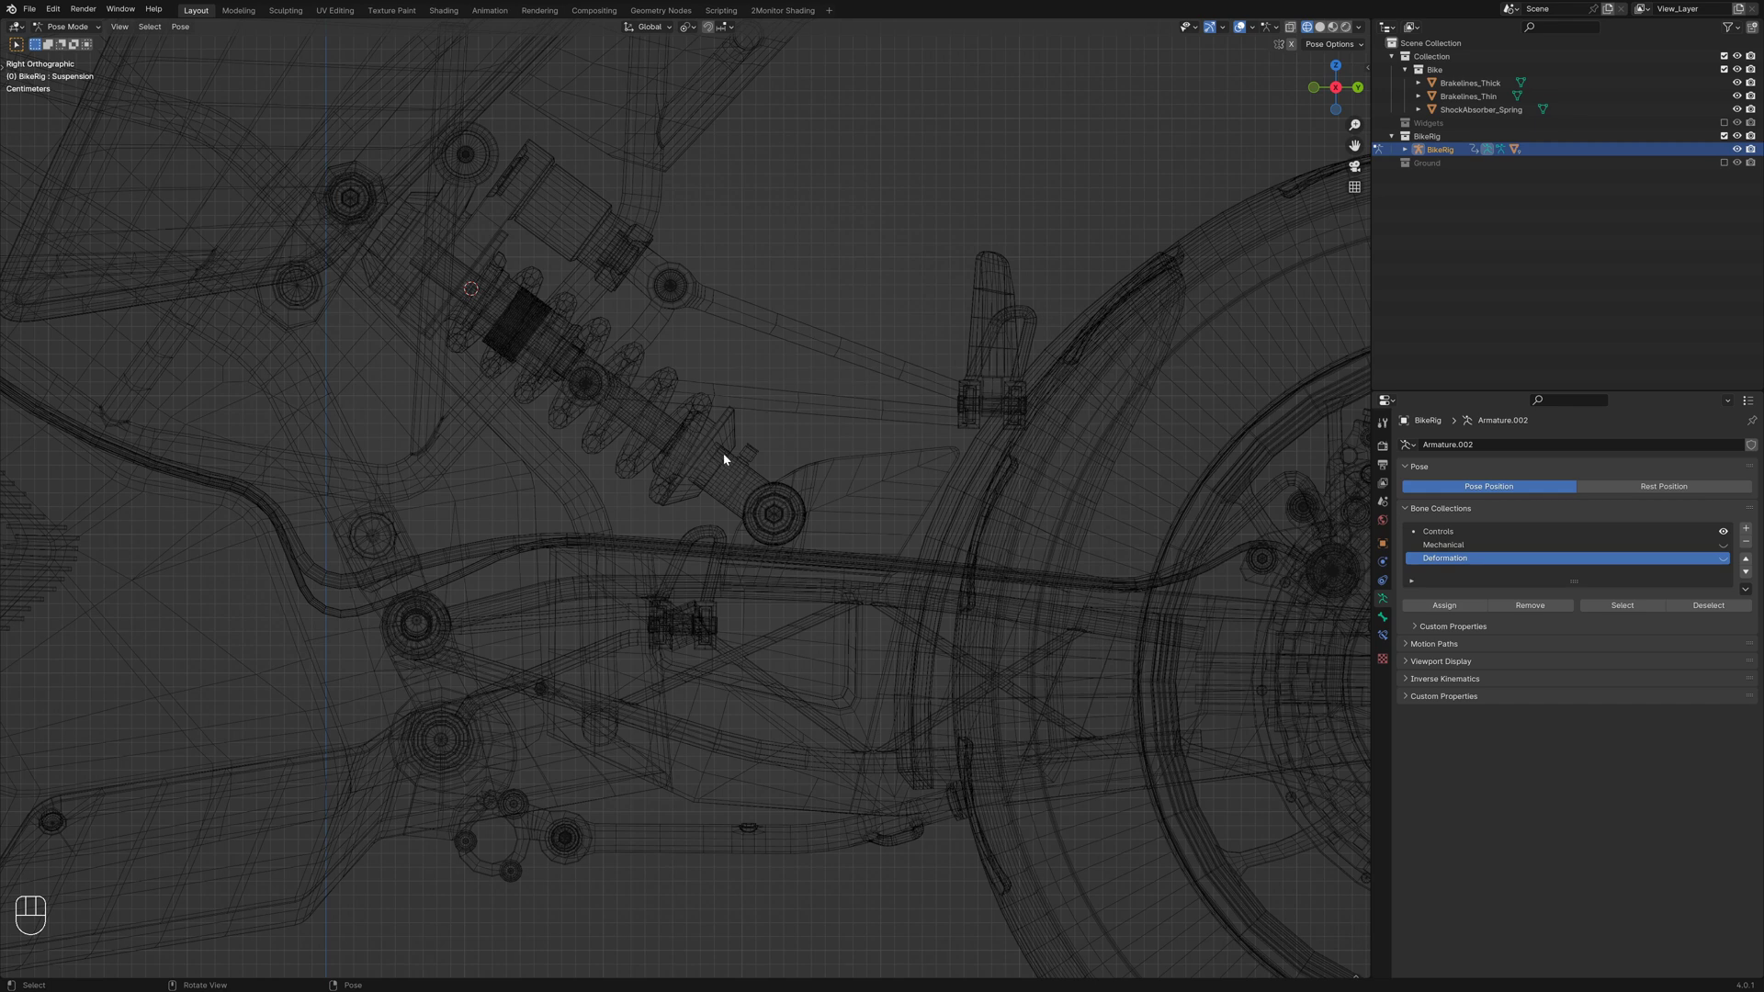
{"action": "key", "text": "ctrl+Tab"}
{"action": "key", "text": "alt+a"}
{"action": "key", "text": "shift+z"}
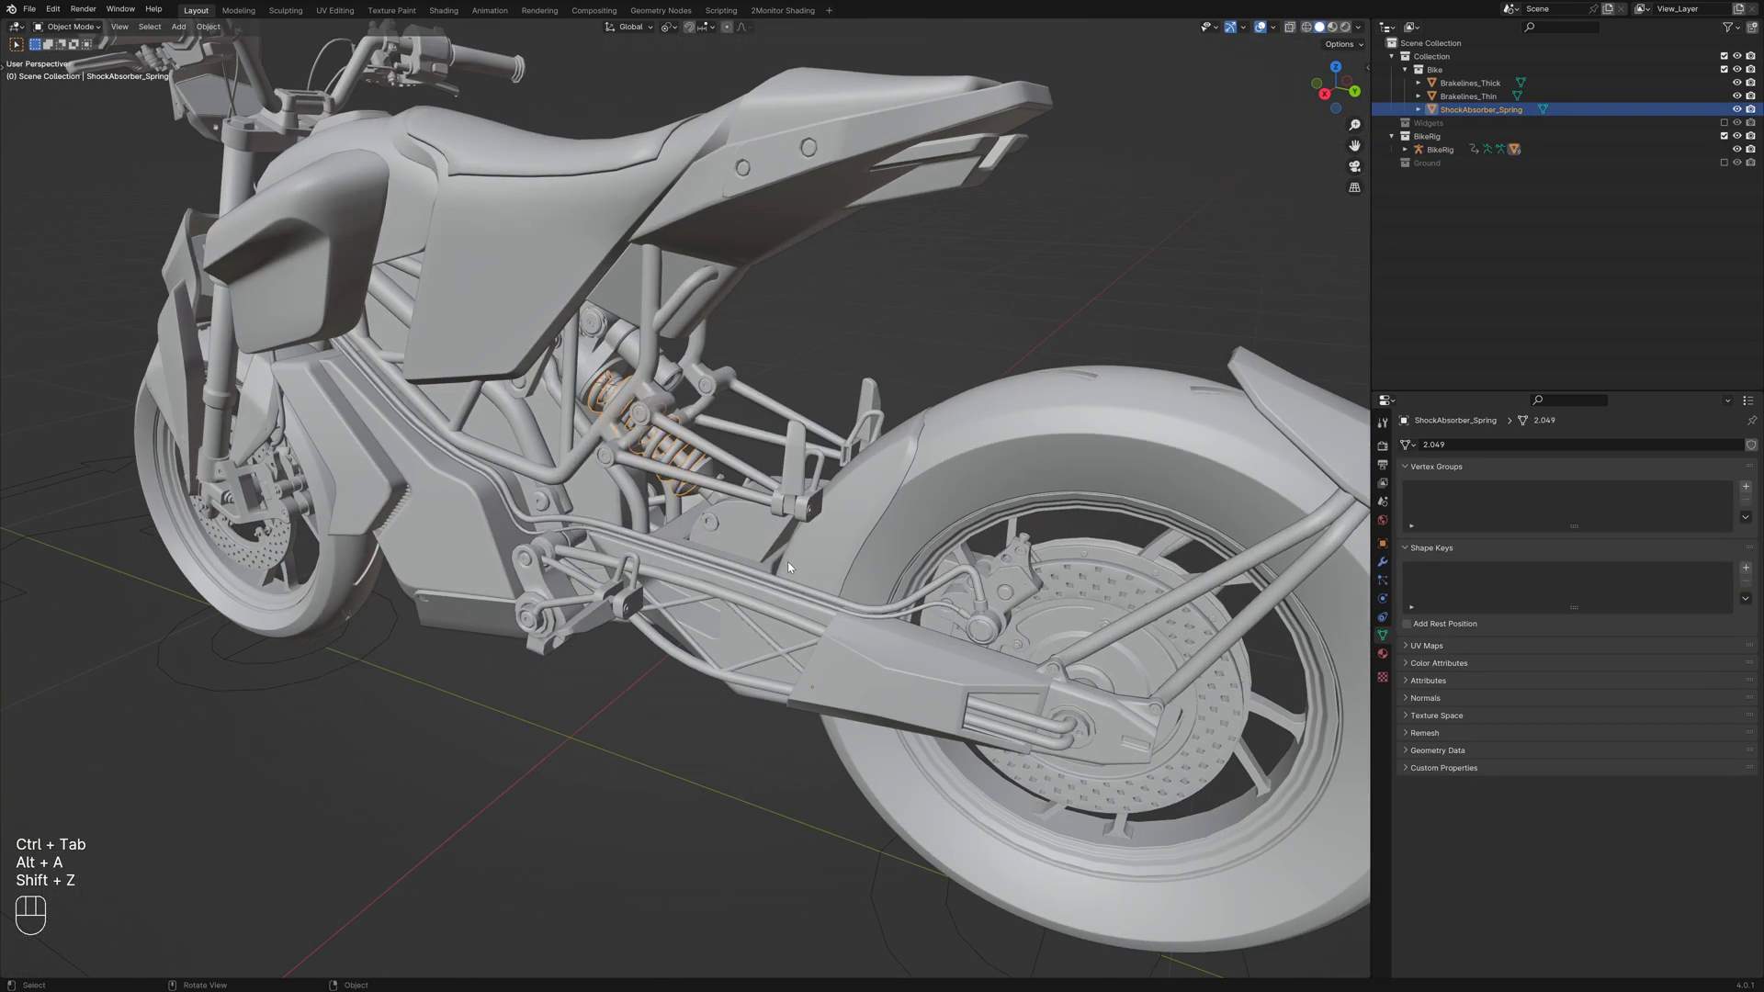
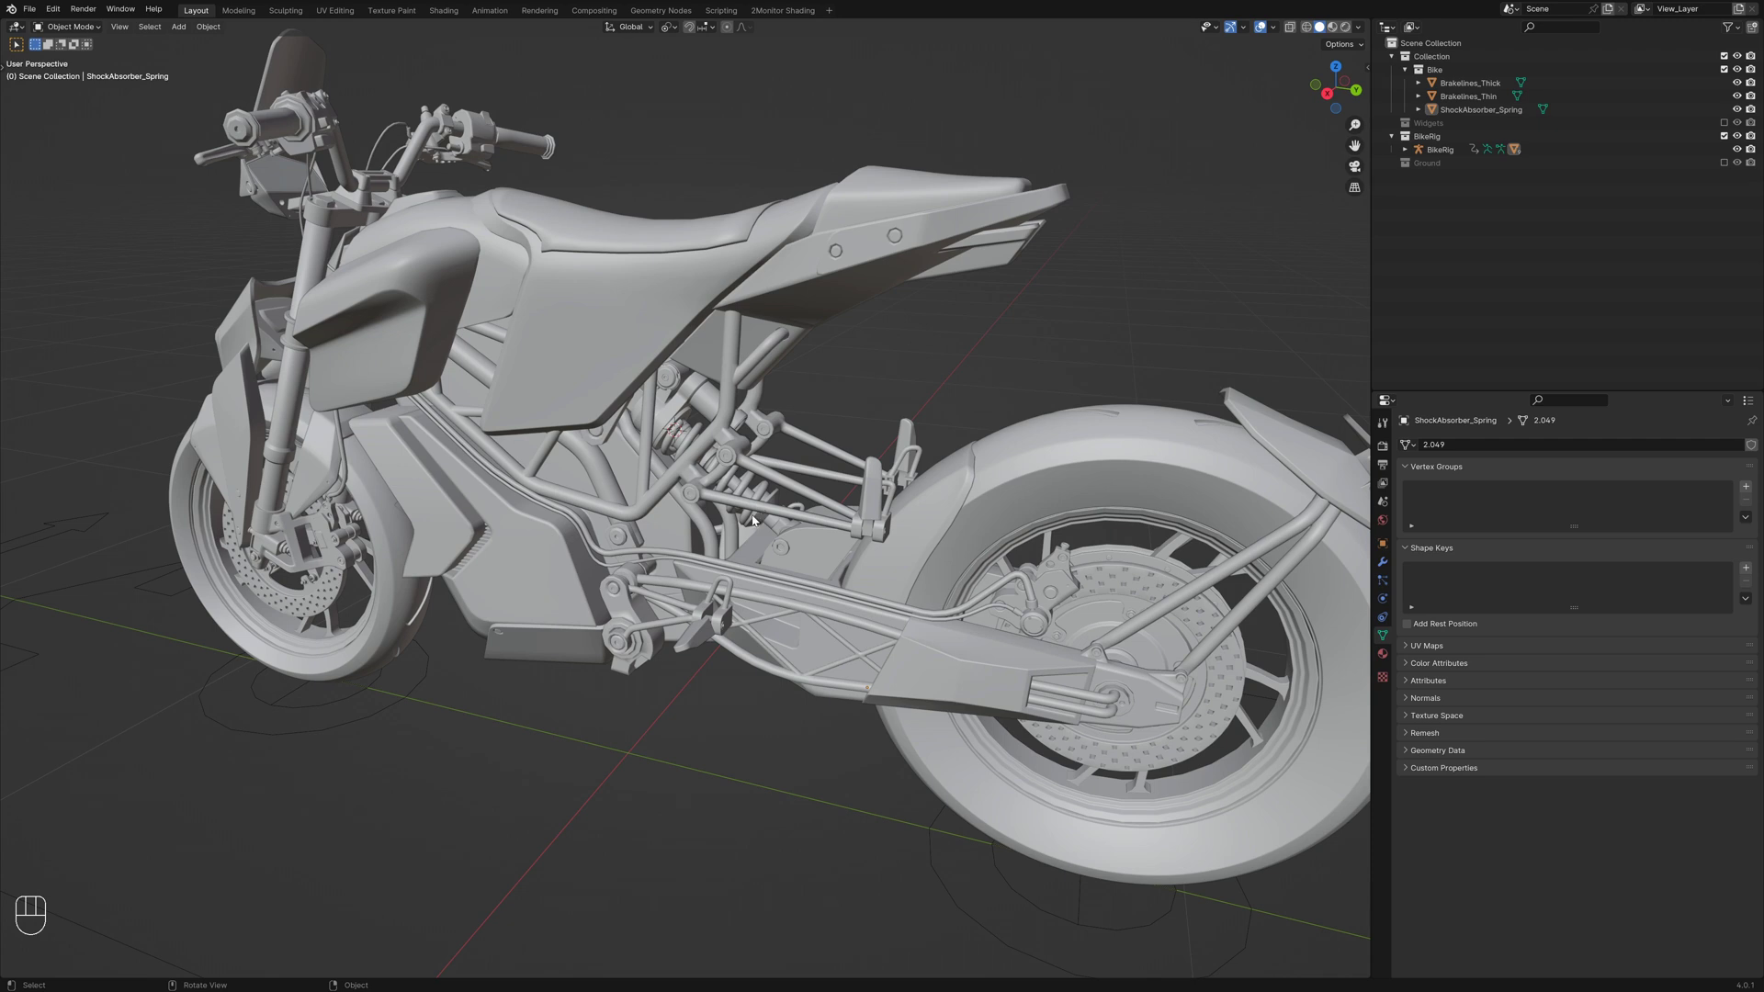
Select the ShockAbsorber_Spring mesh in the viewport
{"action": "left_click", "coordinate": [780, 470]}
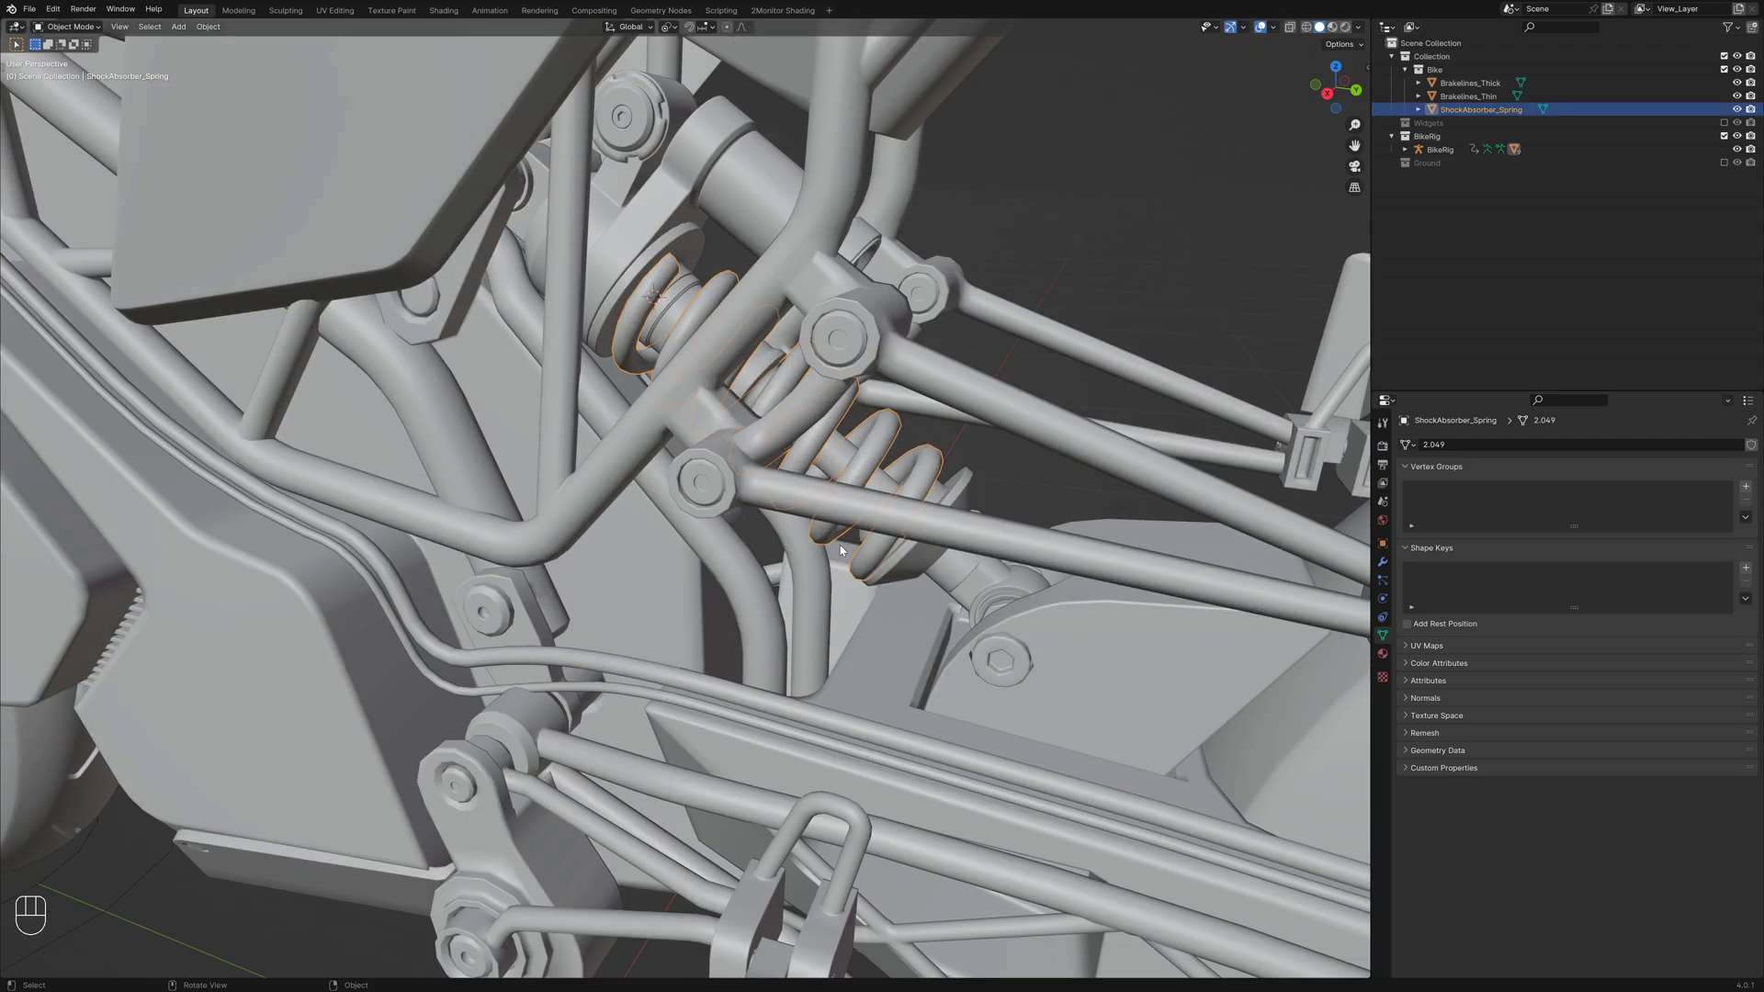
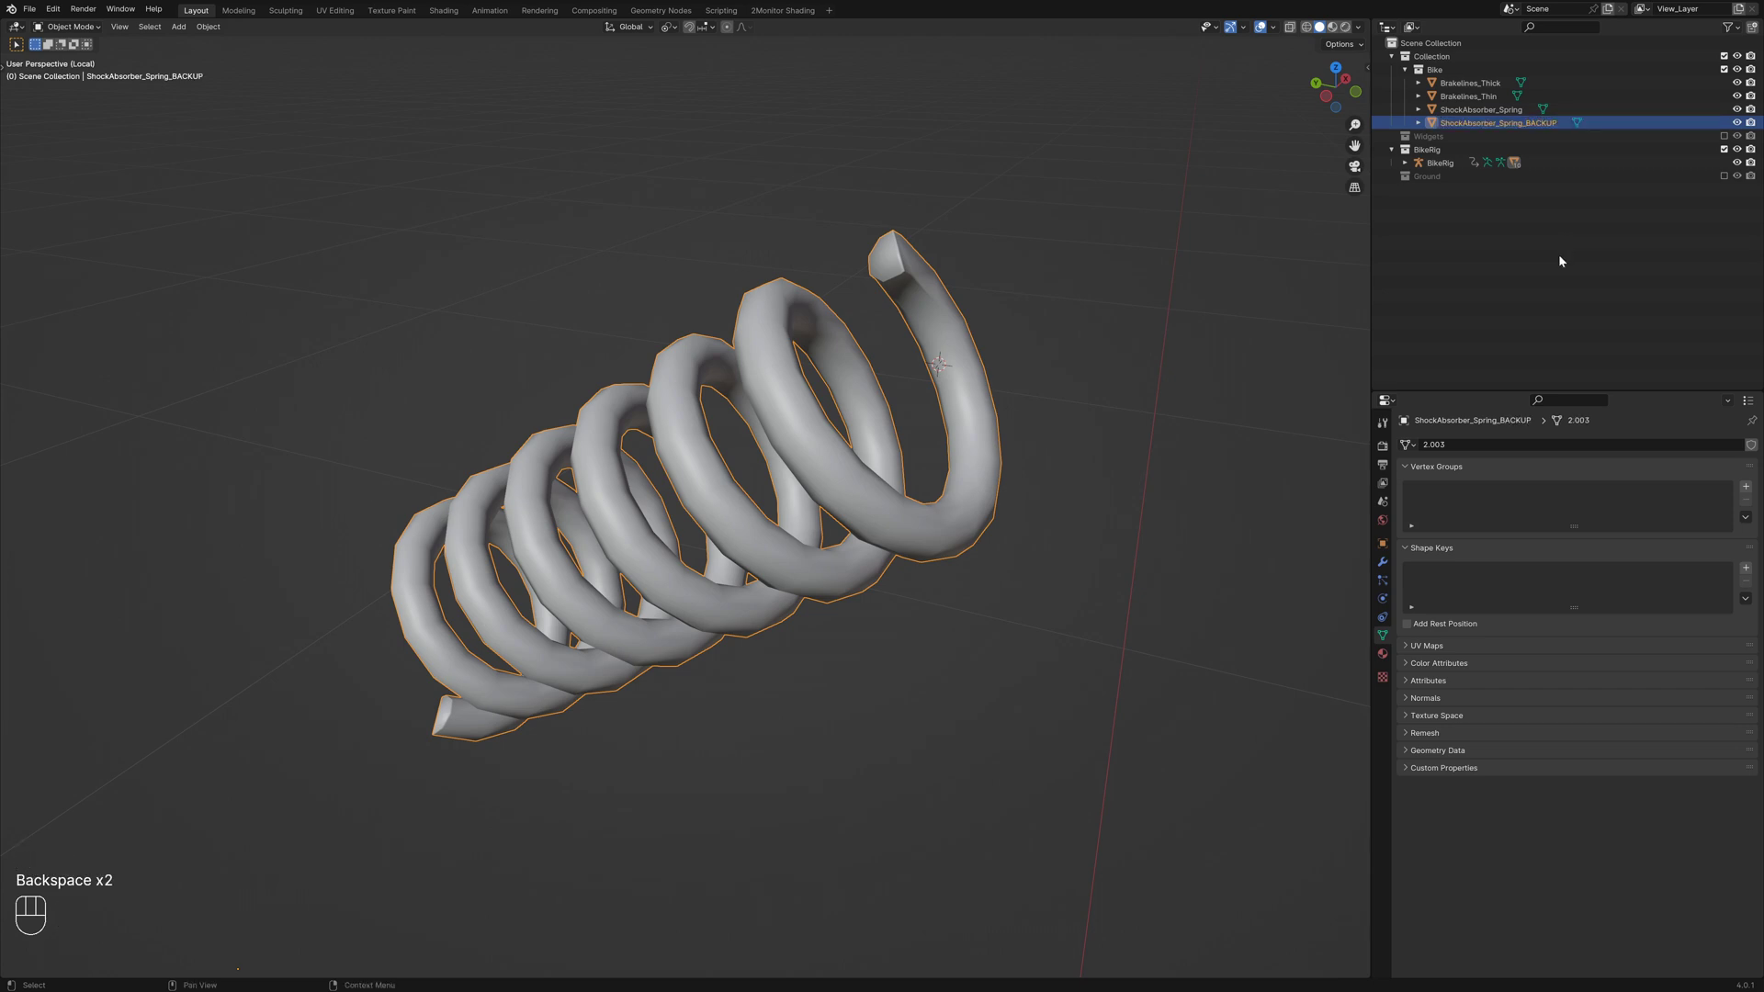
Hide the ShockAbsorber_Spring_BACKUP copy and frame the original spring ready for mesh editing
{"action": "key", "text": "h"}
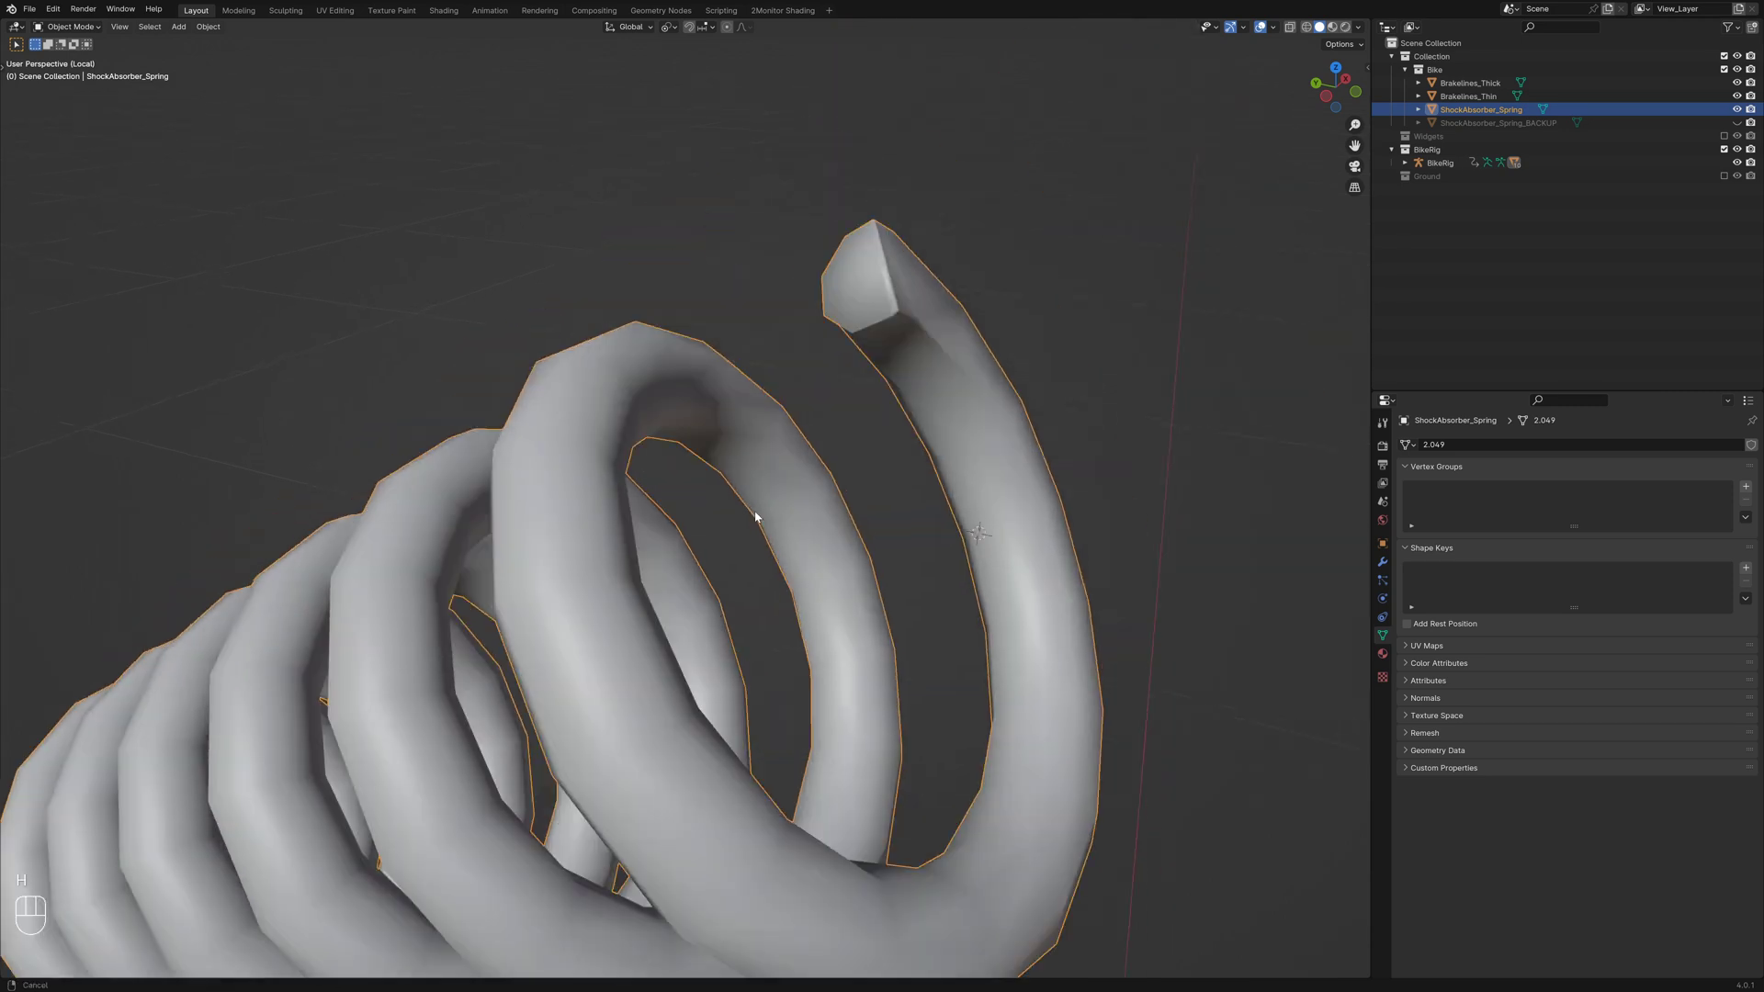
{"action": "key", "text": "Tab"}
{"action": "key", "text": "alt+a"}
{"action": "key", "text": "Tab"}
{"action": "key", "text": "alt+p"}
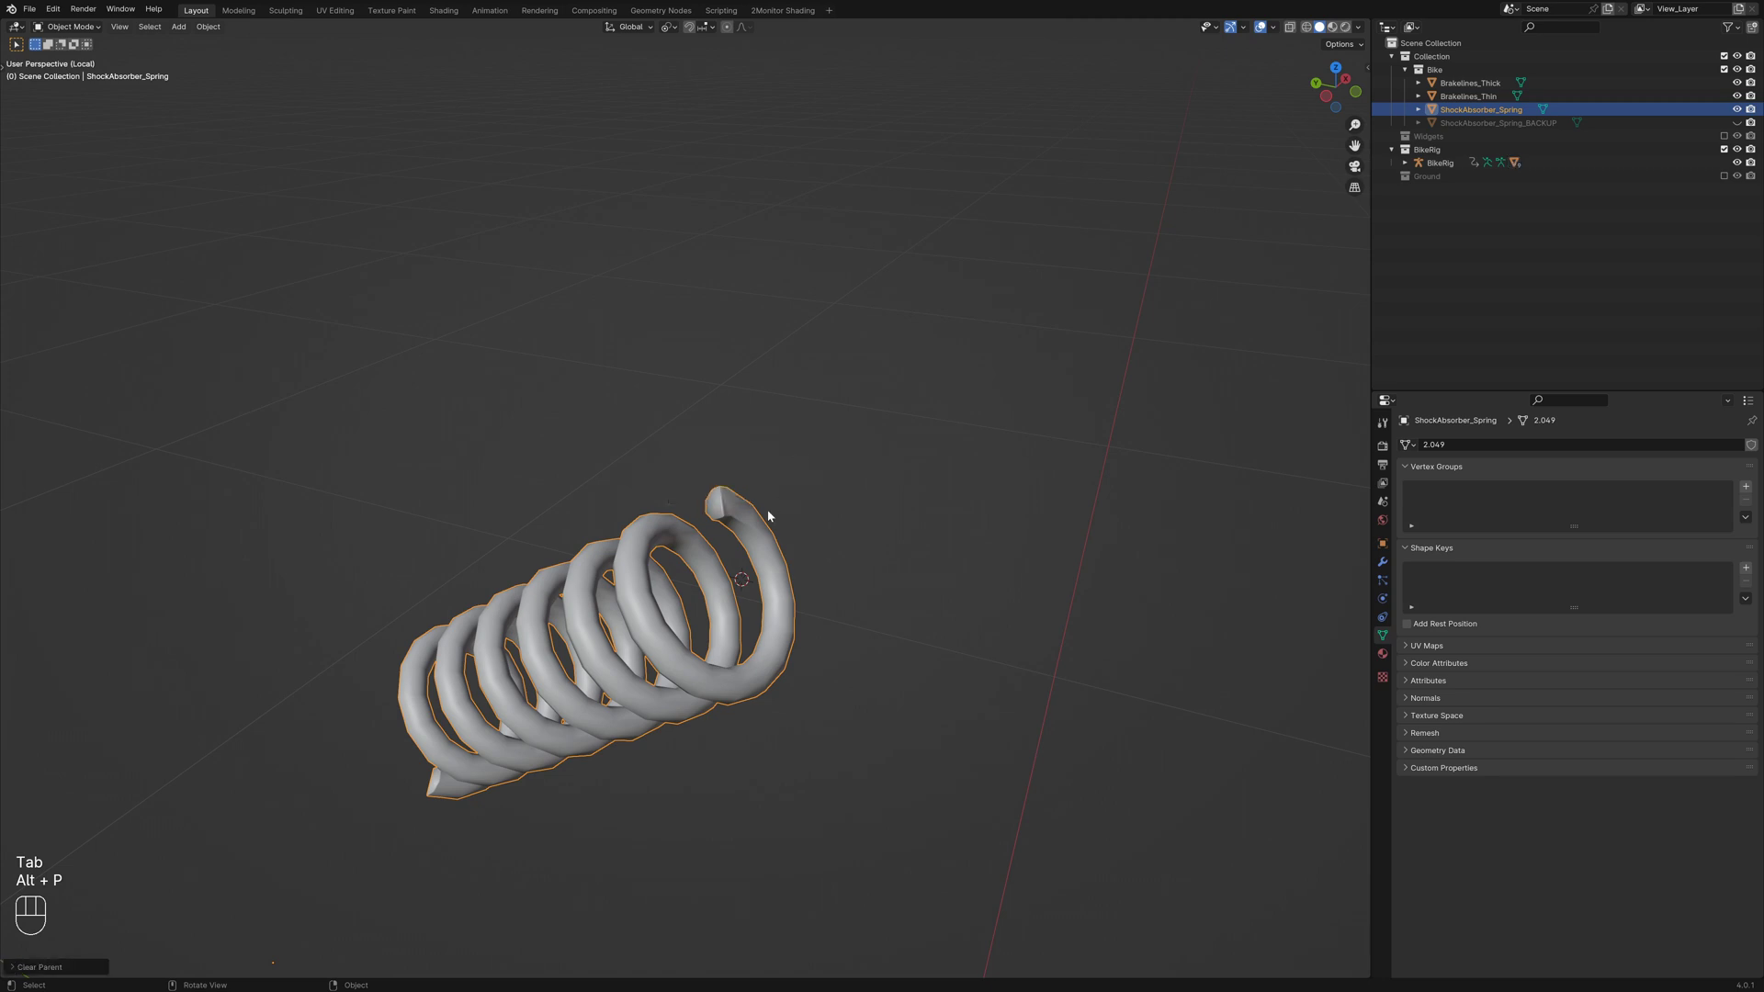
{"action": "key", "text": "alt+a"}
{"action": "left_click", "coordinate": [737, 523]}
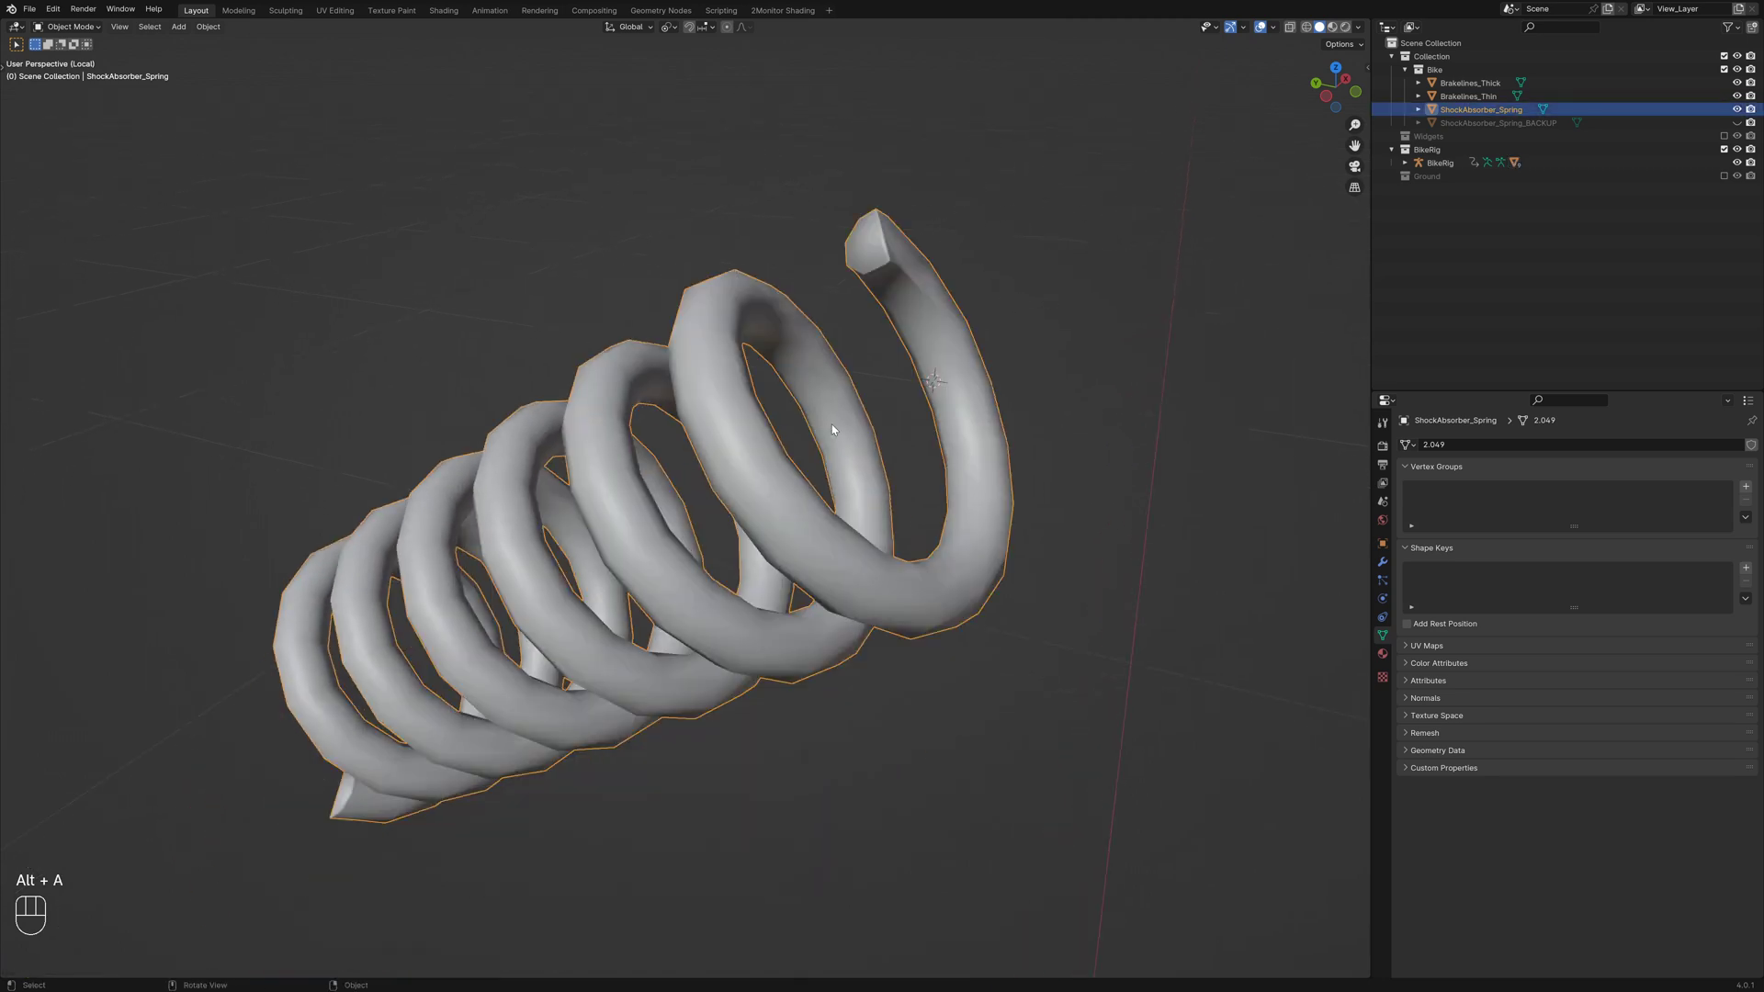
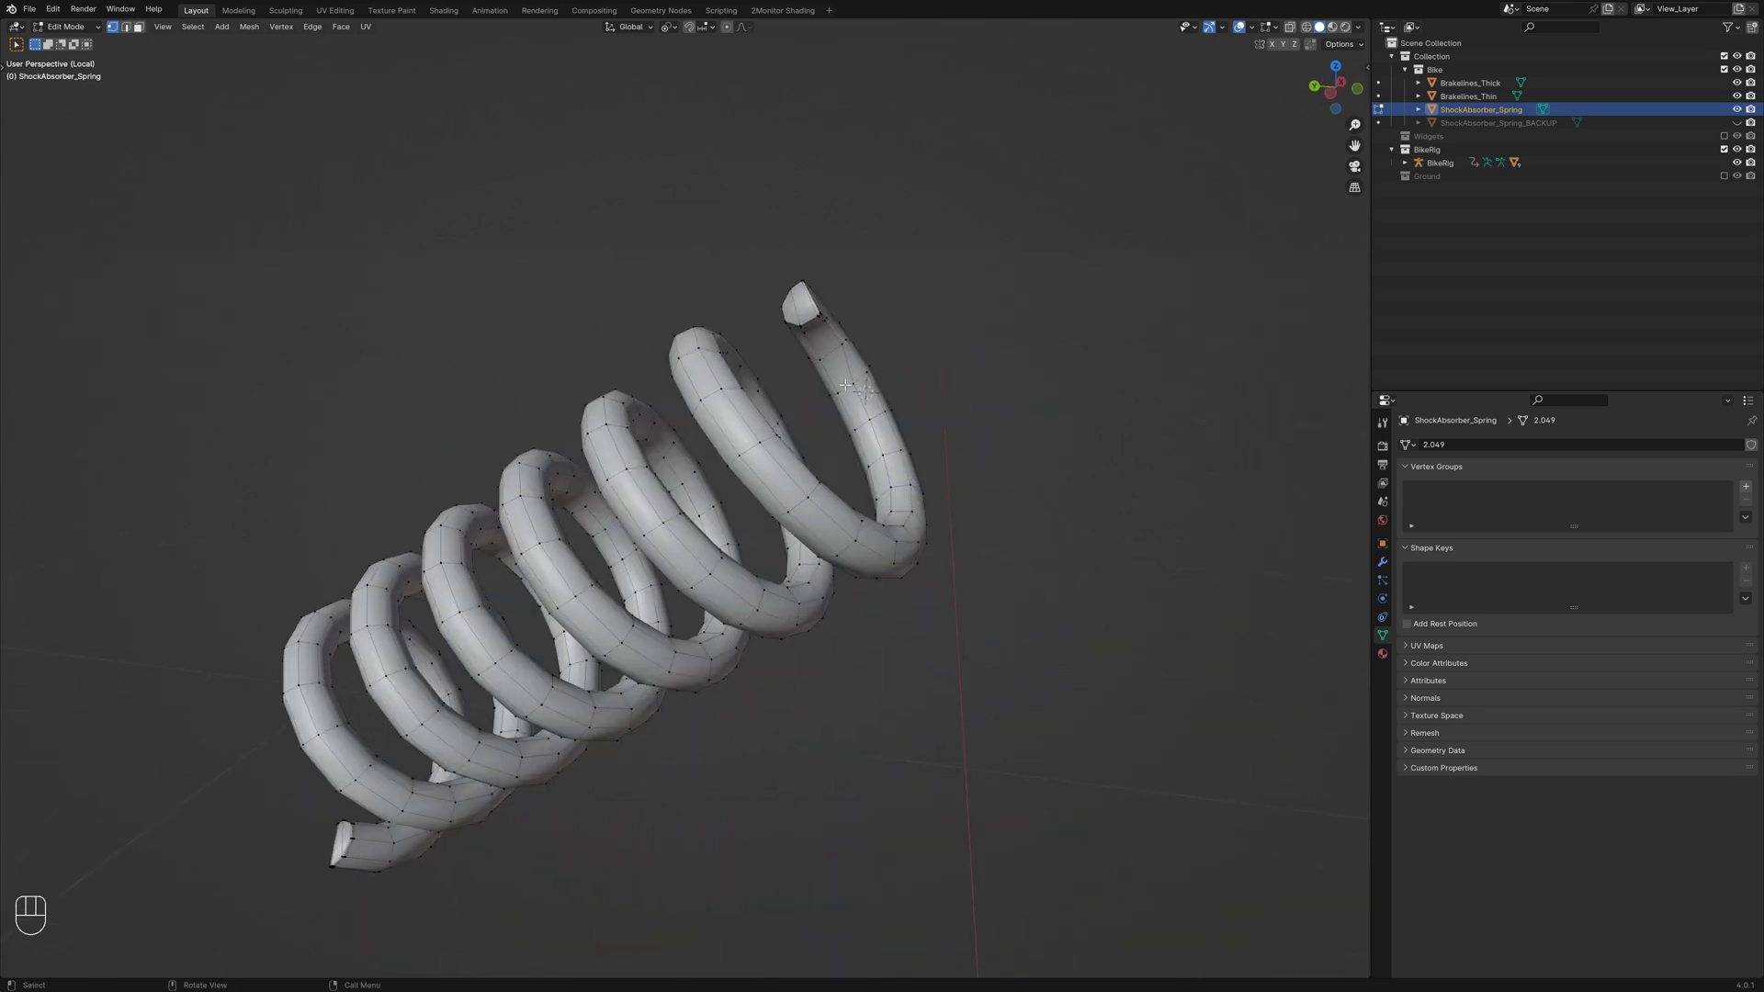
Zoom onto the spring's end cap and delete its face, leaving the tube open
{"action": "key", "text": "3"}
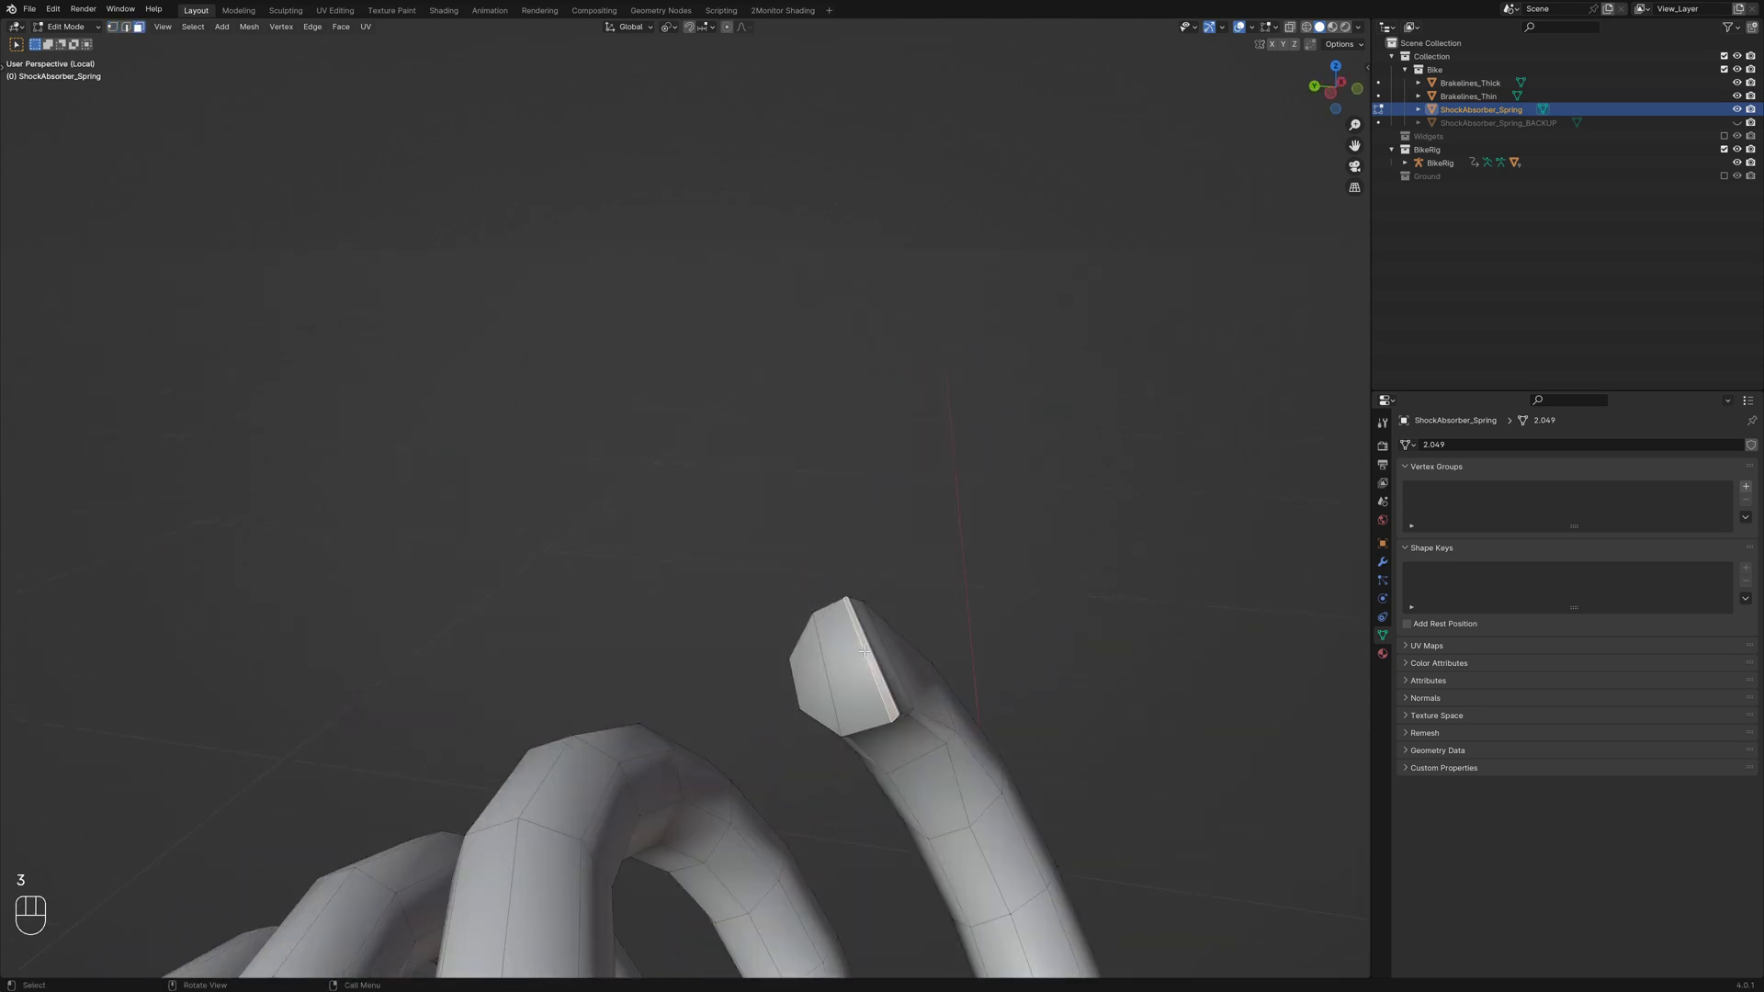
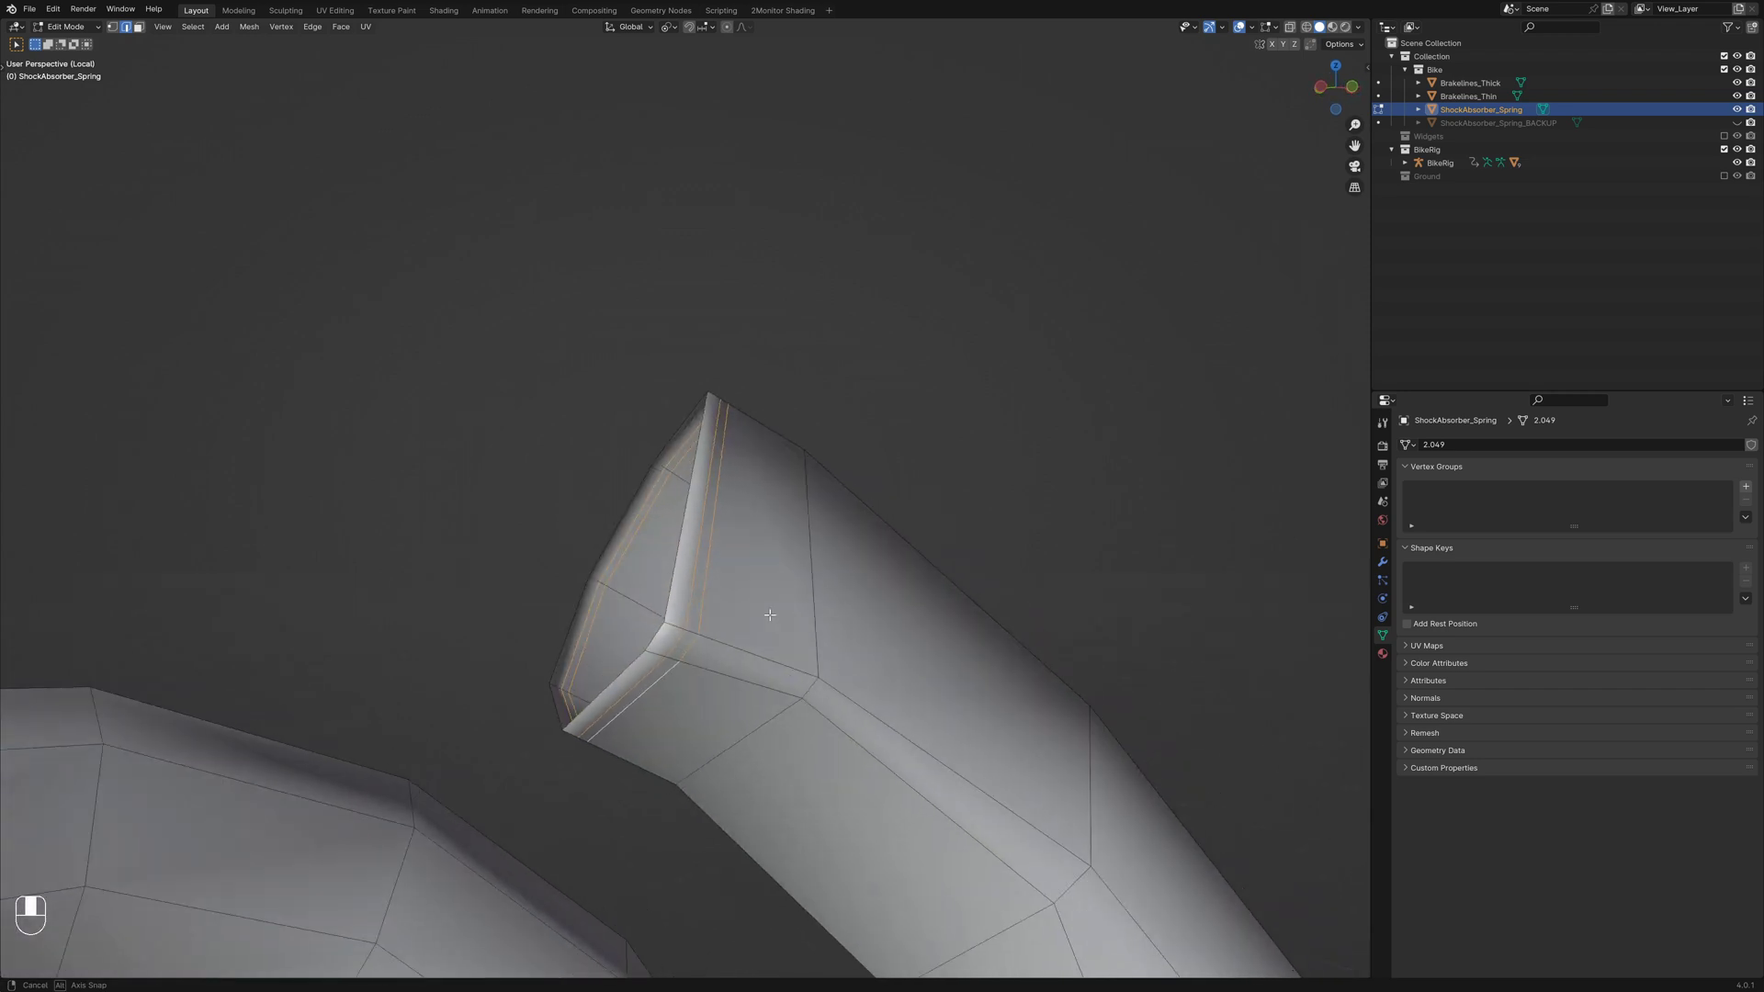
{"action": "key", "text": "ctrl+x"}
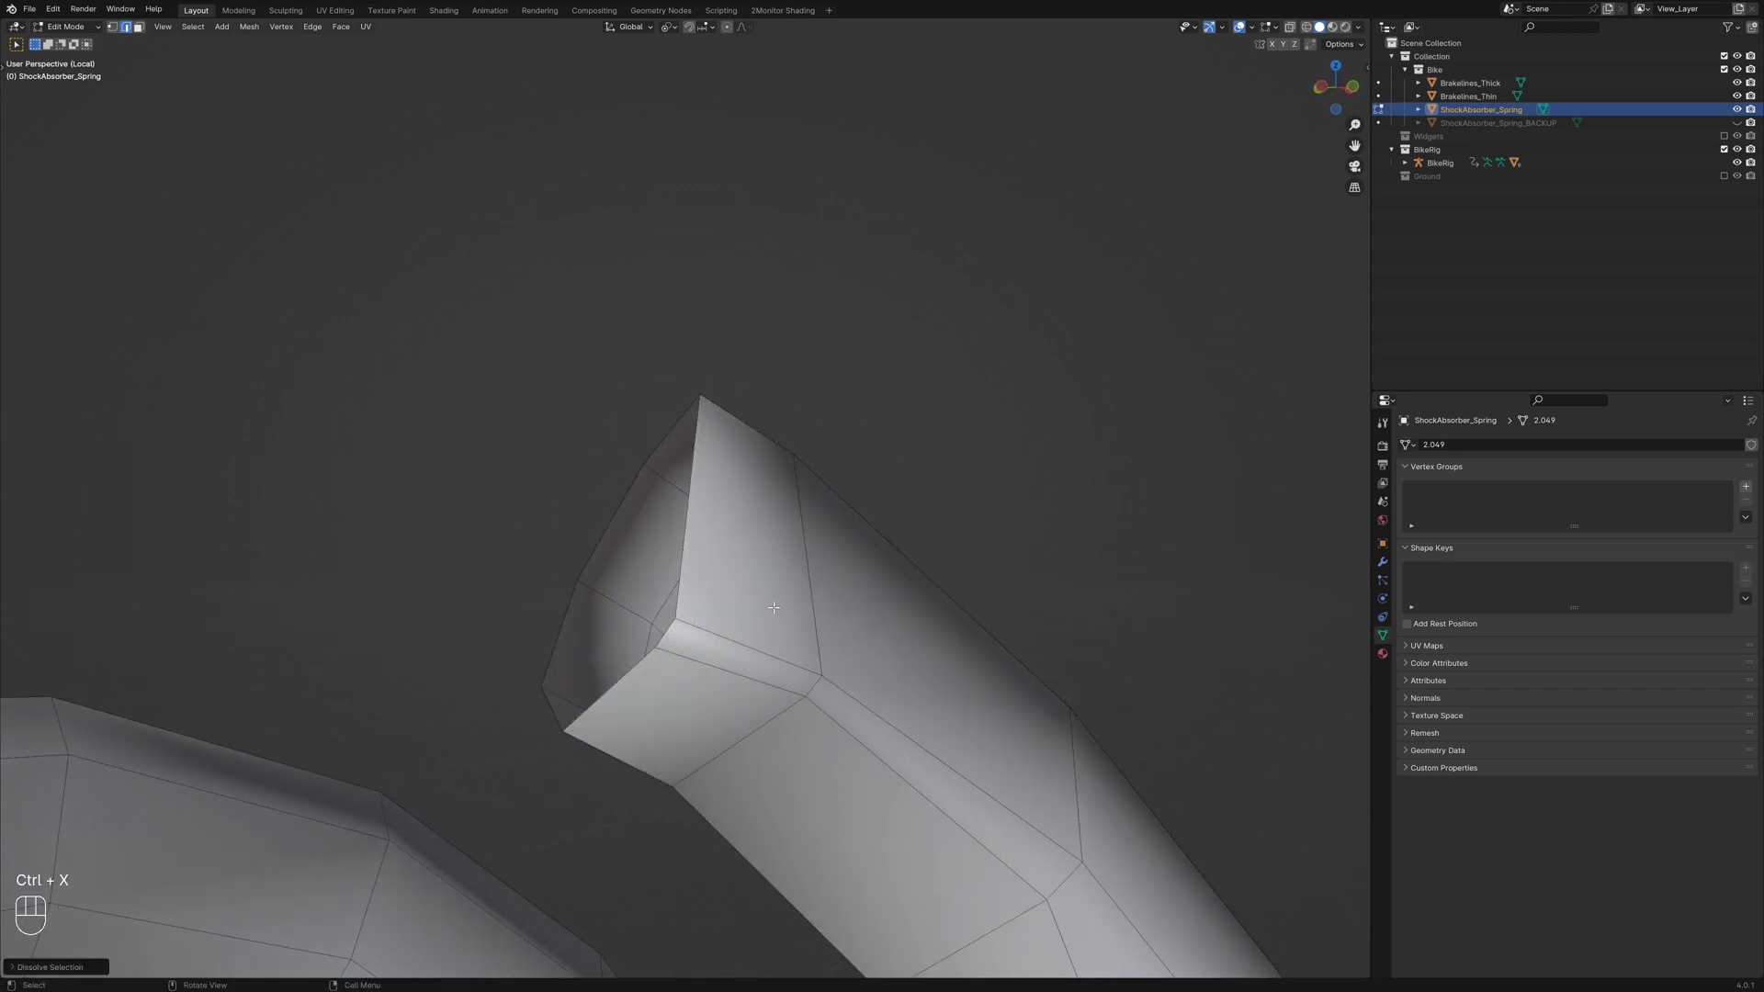
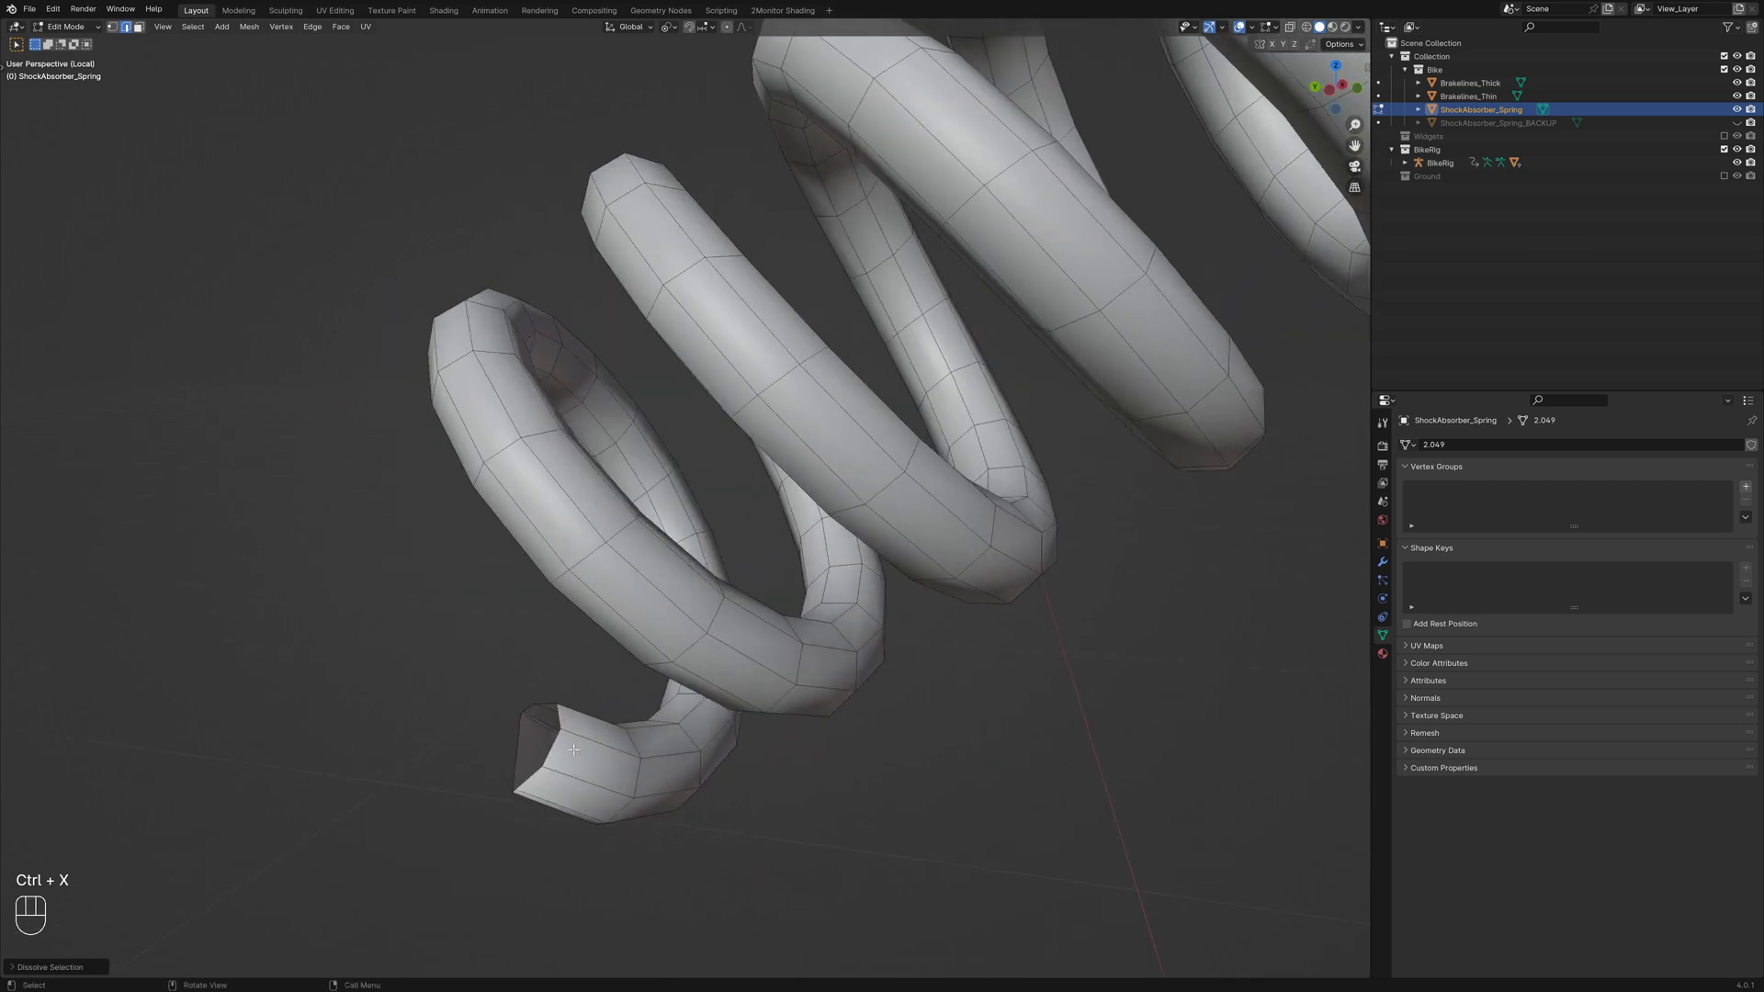
Orbit around the spring and select all the cross-section edge rings along the tube
{"action": "key", "text": "shift+z"}
{"action": "key", "text": "shift+z"}
{"action": "left_click_drag", "start_coordinate": [187, 30], "coordinate": [245, 240]}
{"action": "middle_click", "coordinate": [245, 240]}
{"action": "left_click_drag", "start_coordinate": [244, 240], "coordinate": [380, 241]}
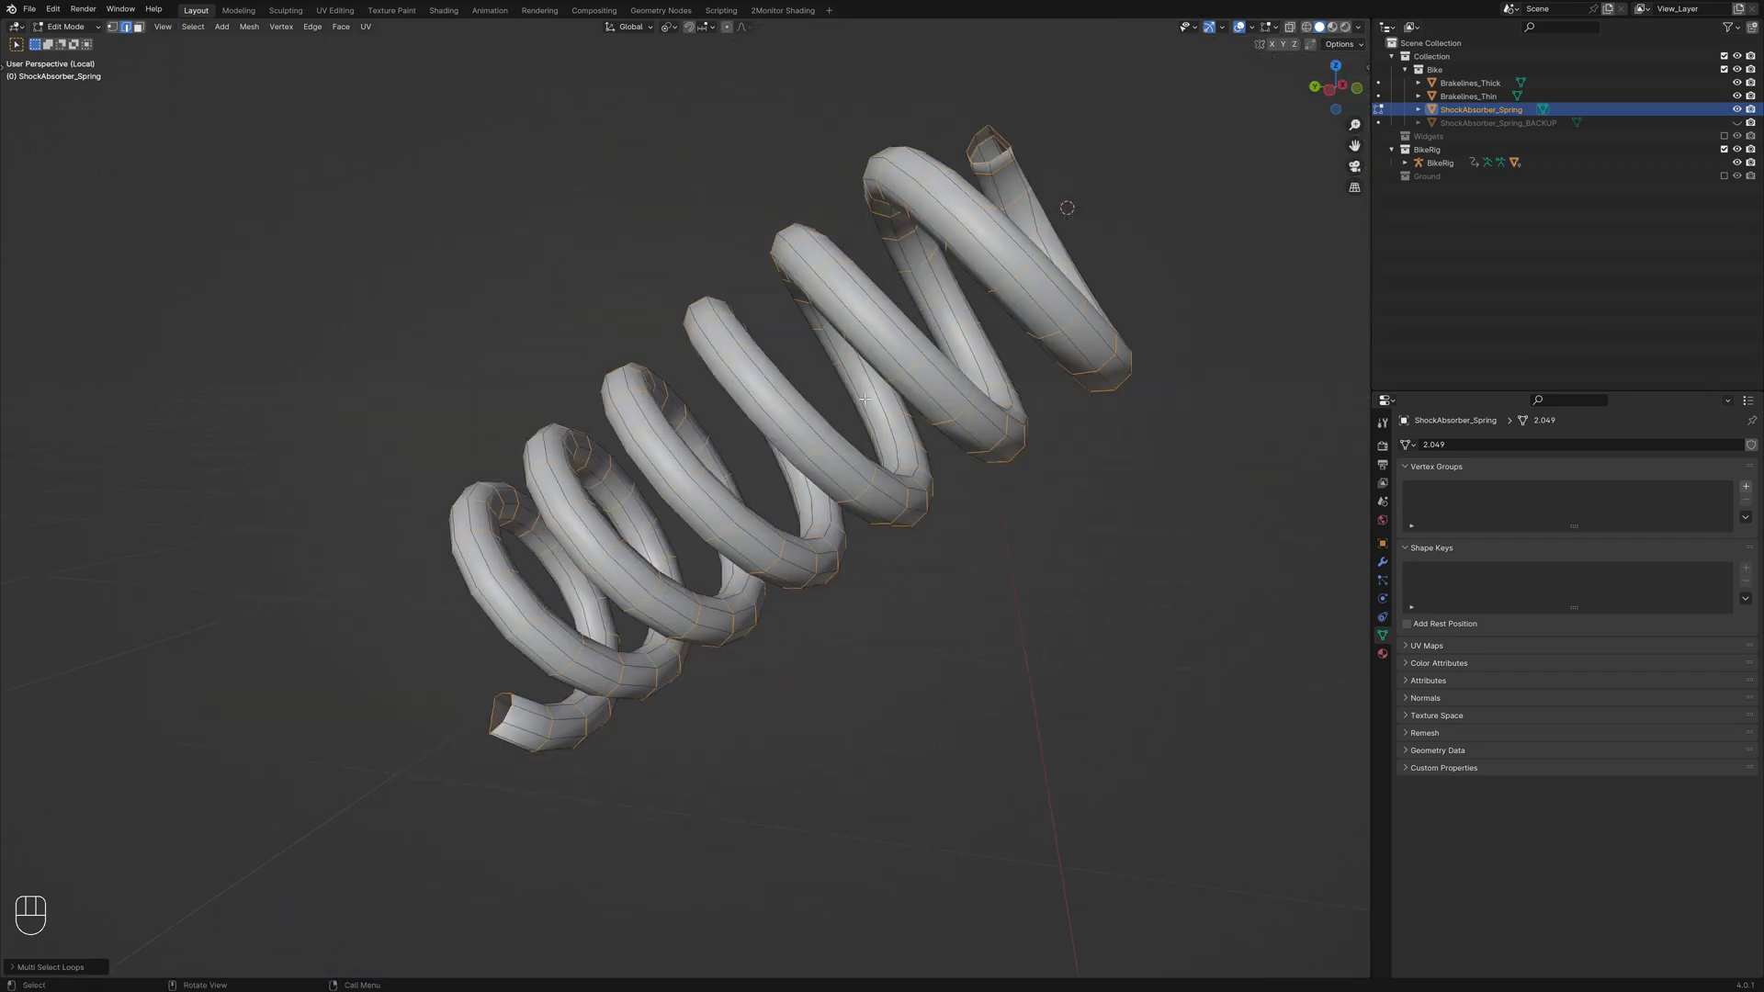
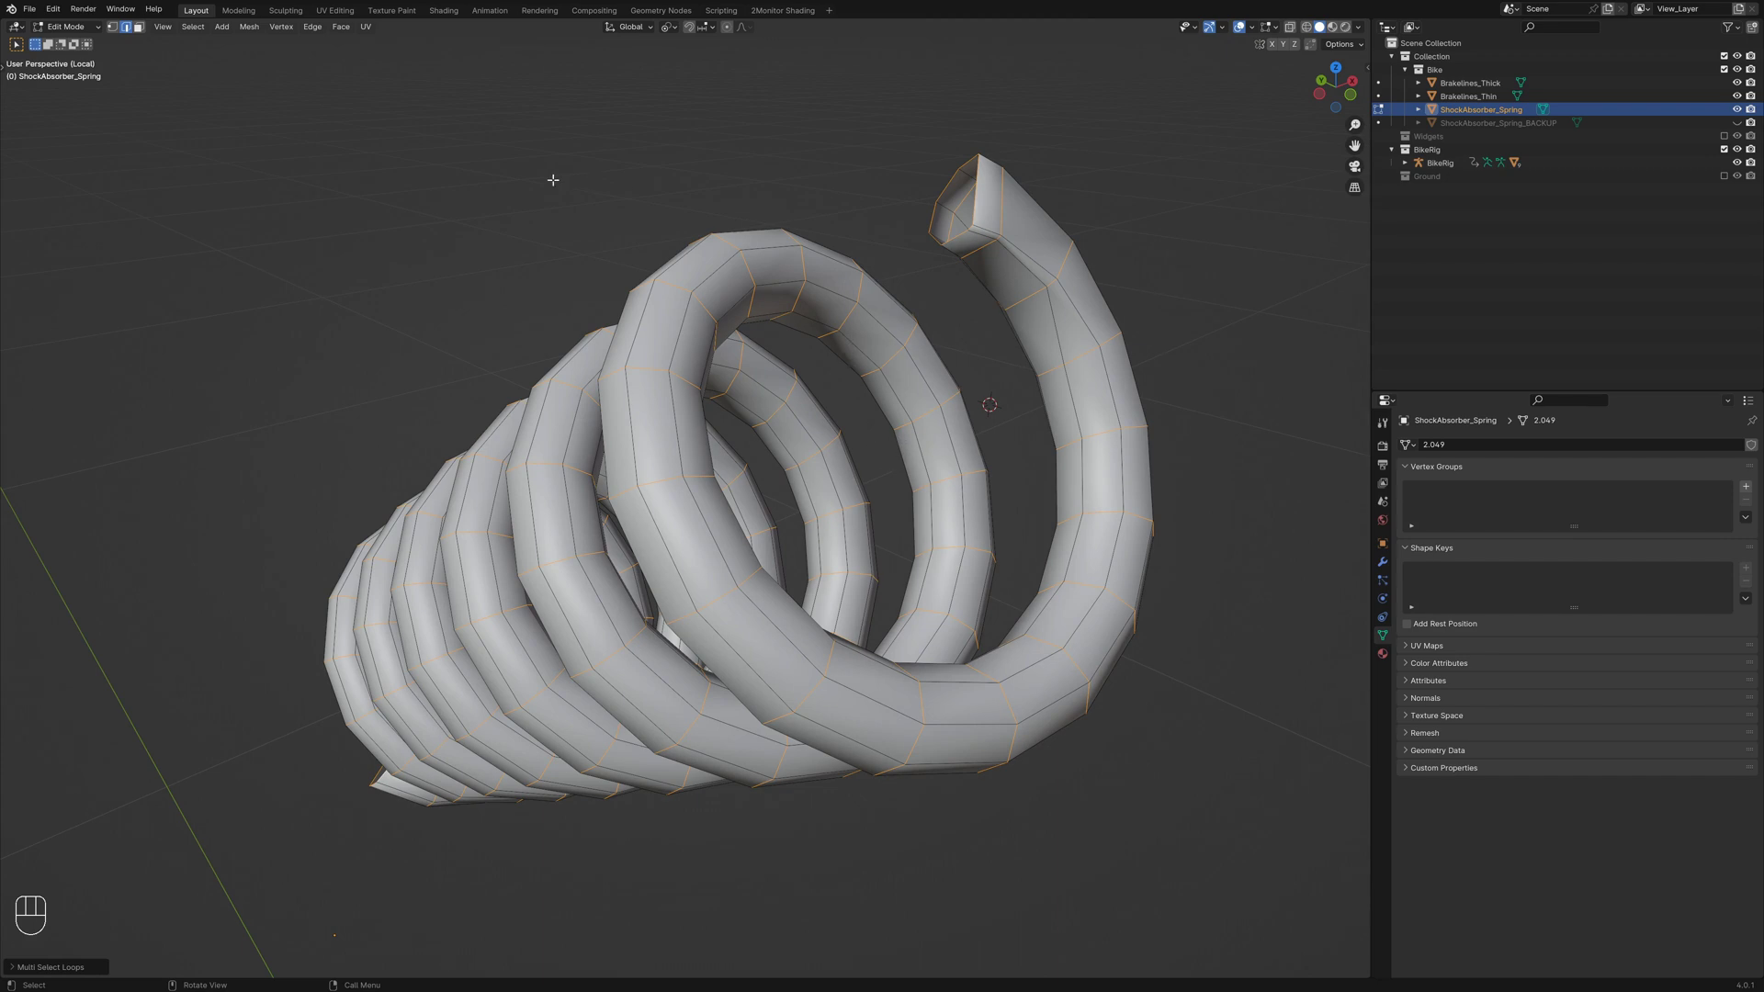
{"action": "left_click_drag", "start_coordinate": [560, 264], "coordinate": [109, 64]}
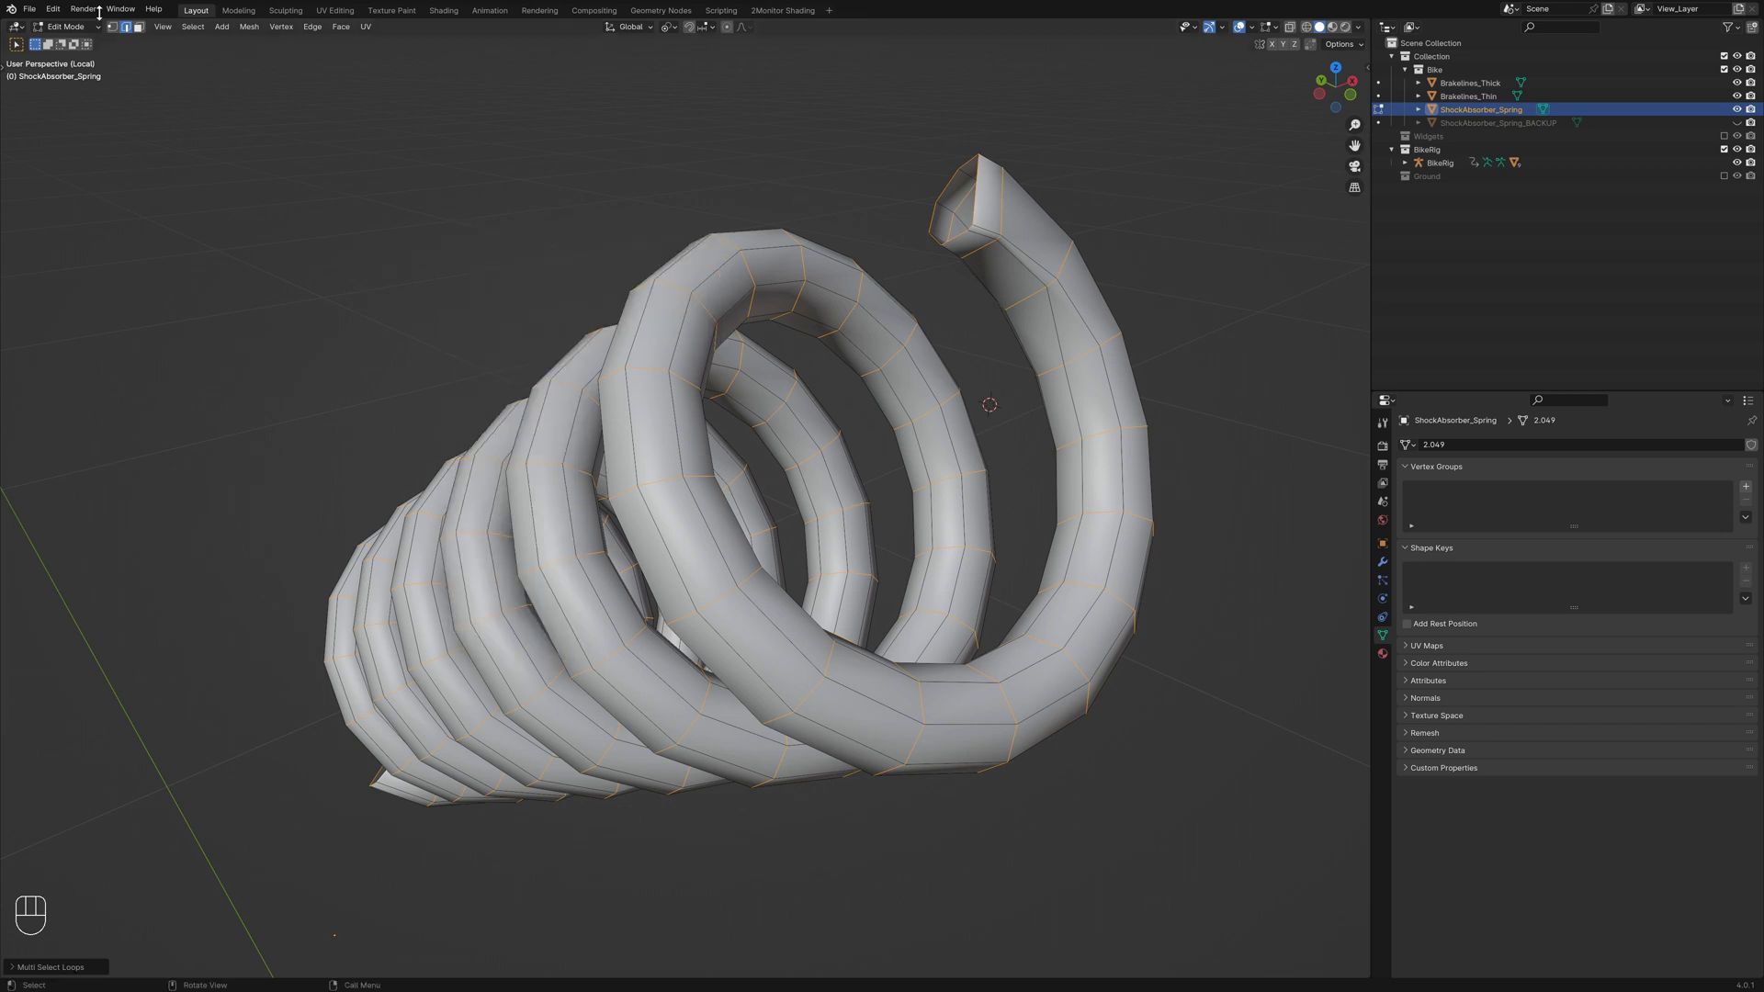
{"action": "left_click_drag", "start_coordinate": [66, 15], "coordinate": [95, 186]}
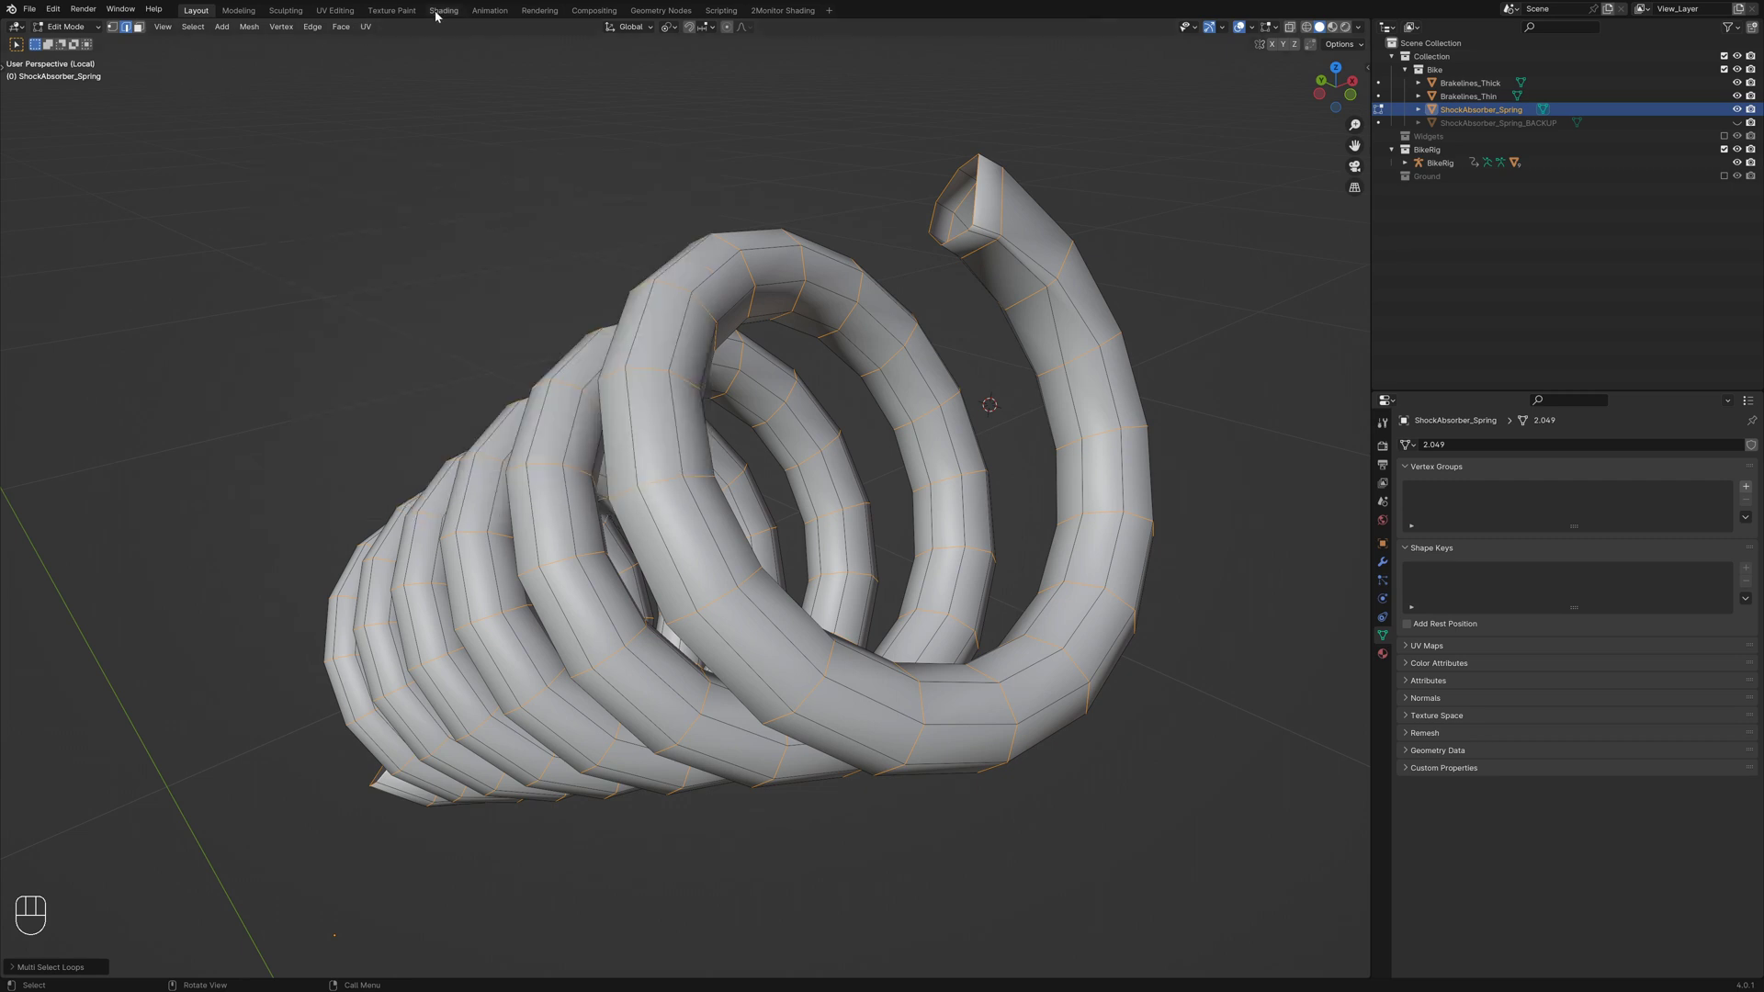
{"action": "left_click_drag", "start_coordinate": [743, 178], "coordinate": [805, 167]}
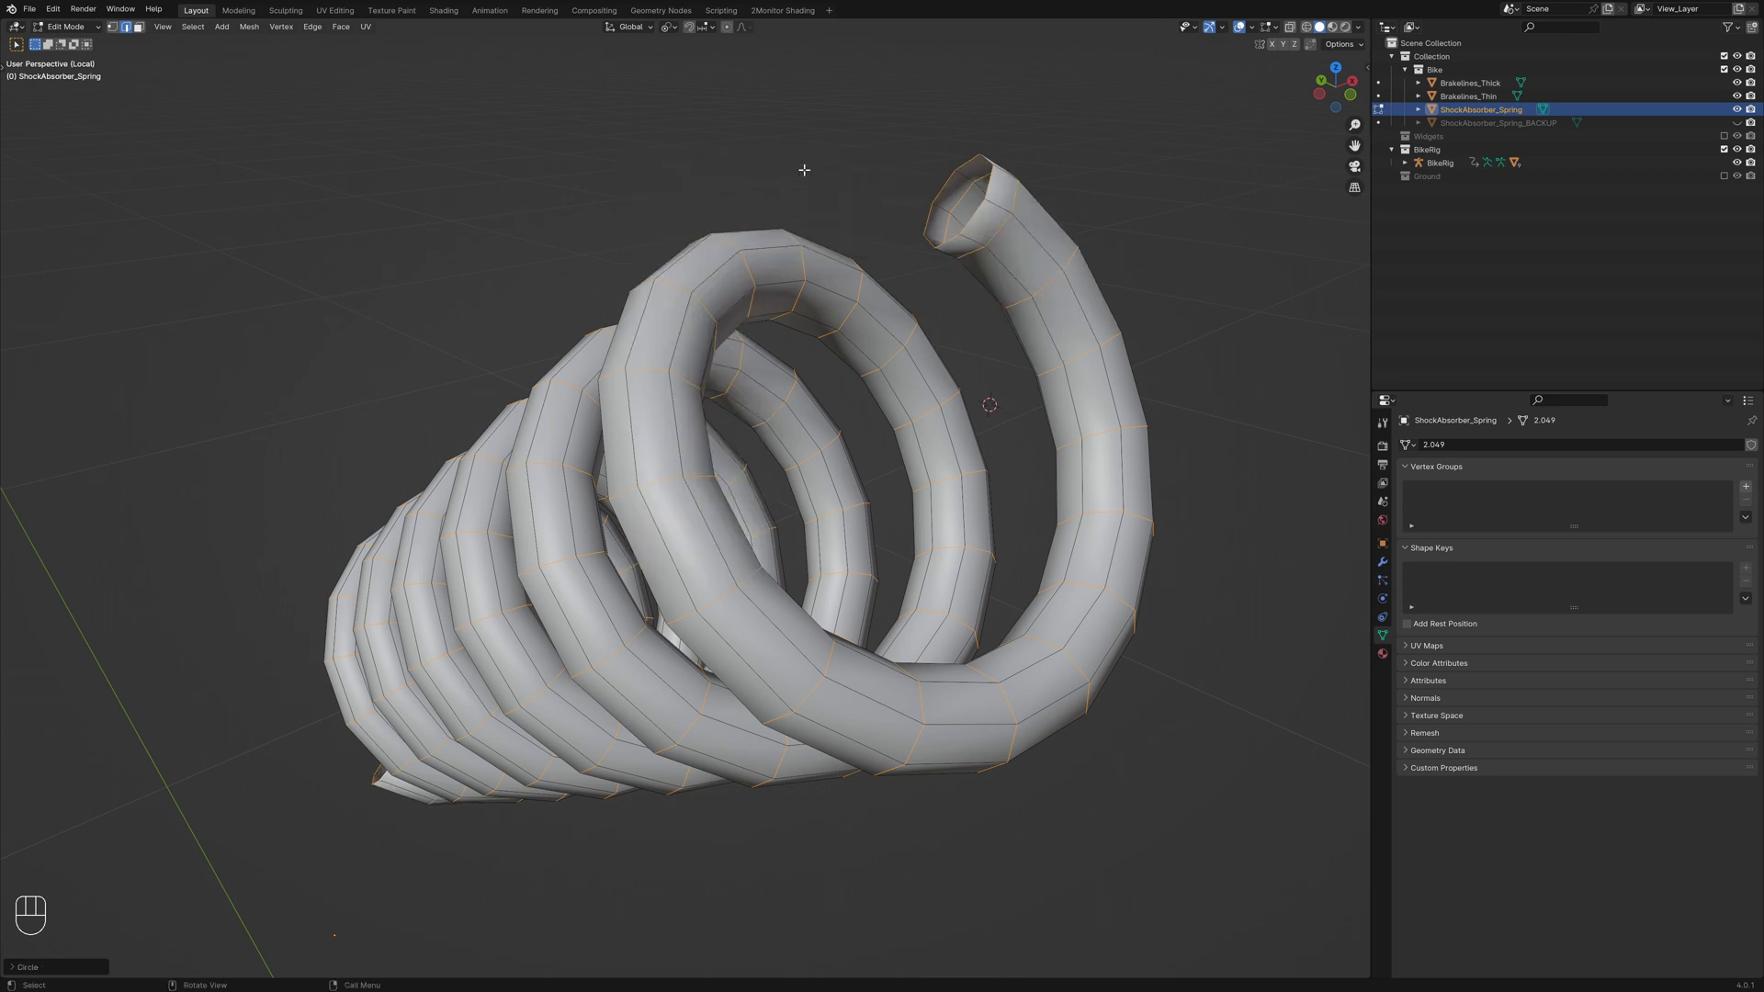
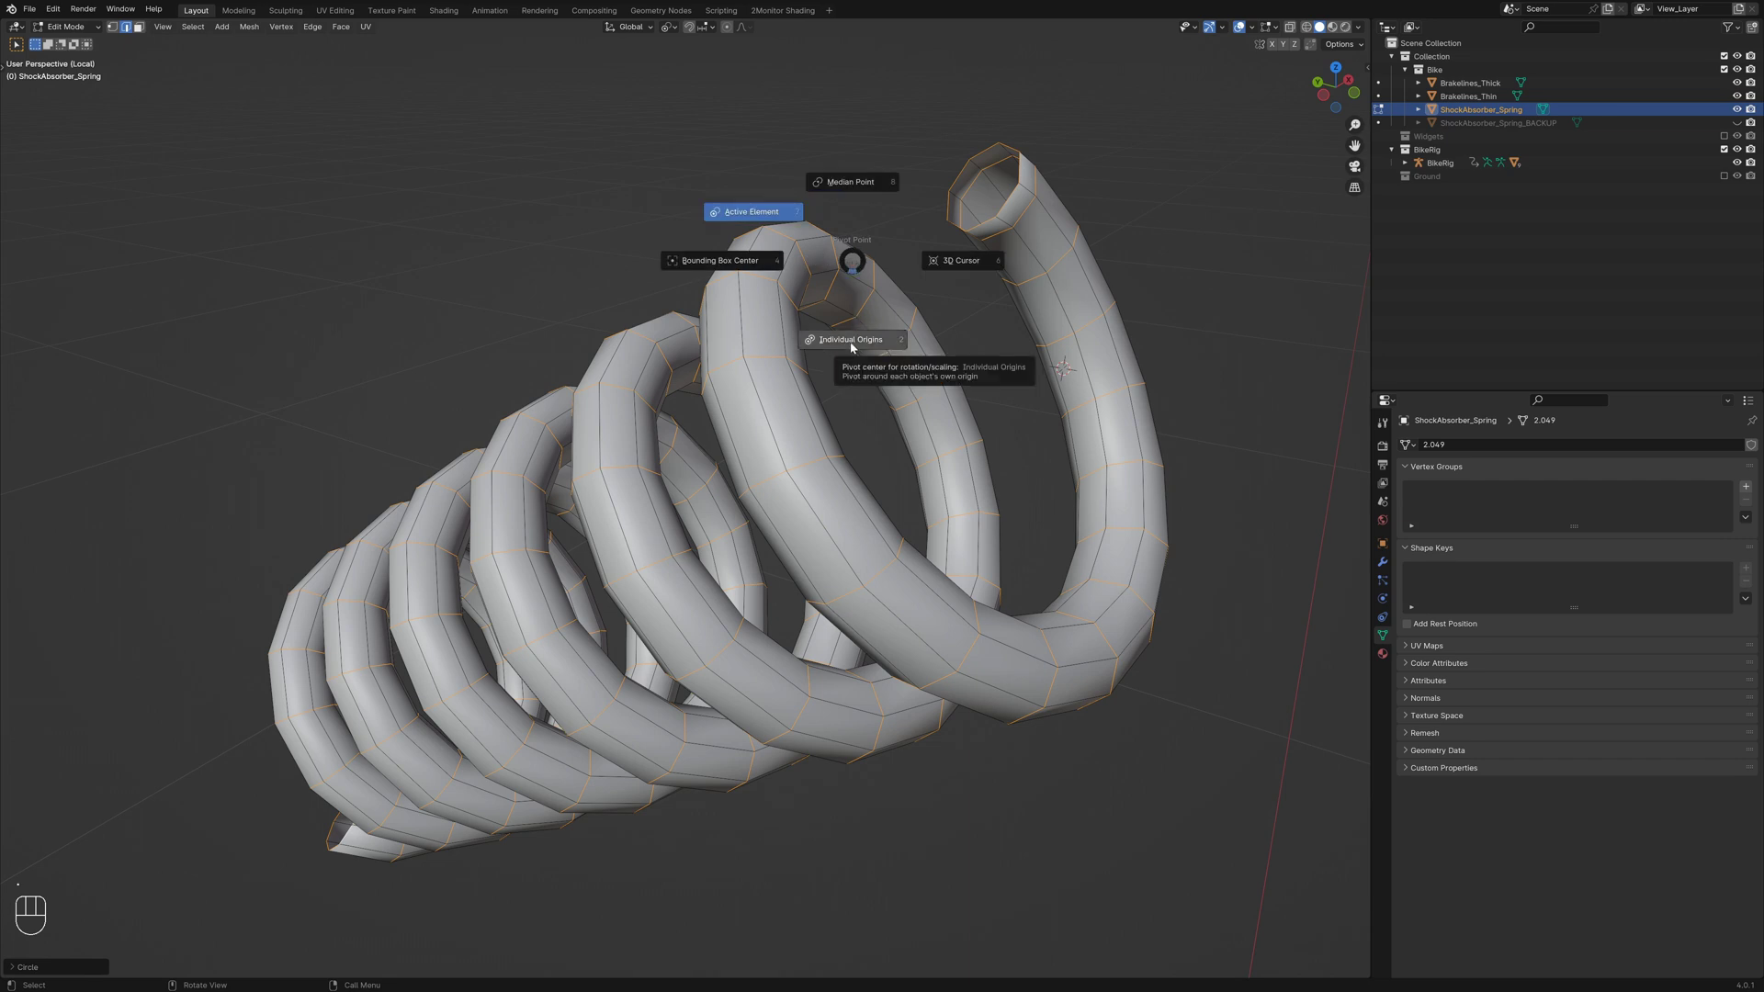
Scale each tube ring to a point and merge by distance into a single helical line of vertices
{"action": "key", "text": "s"}
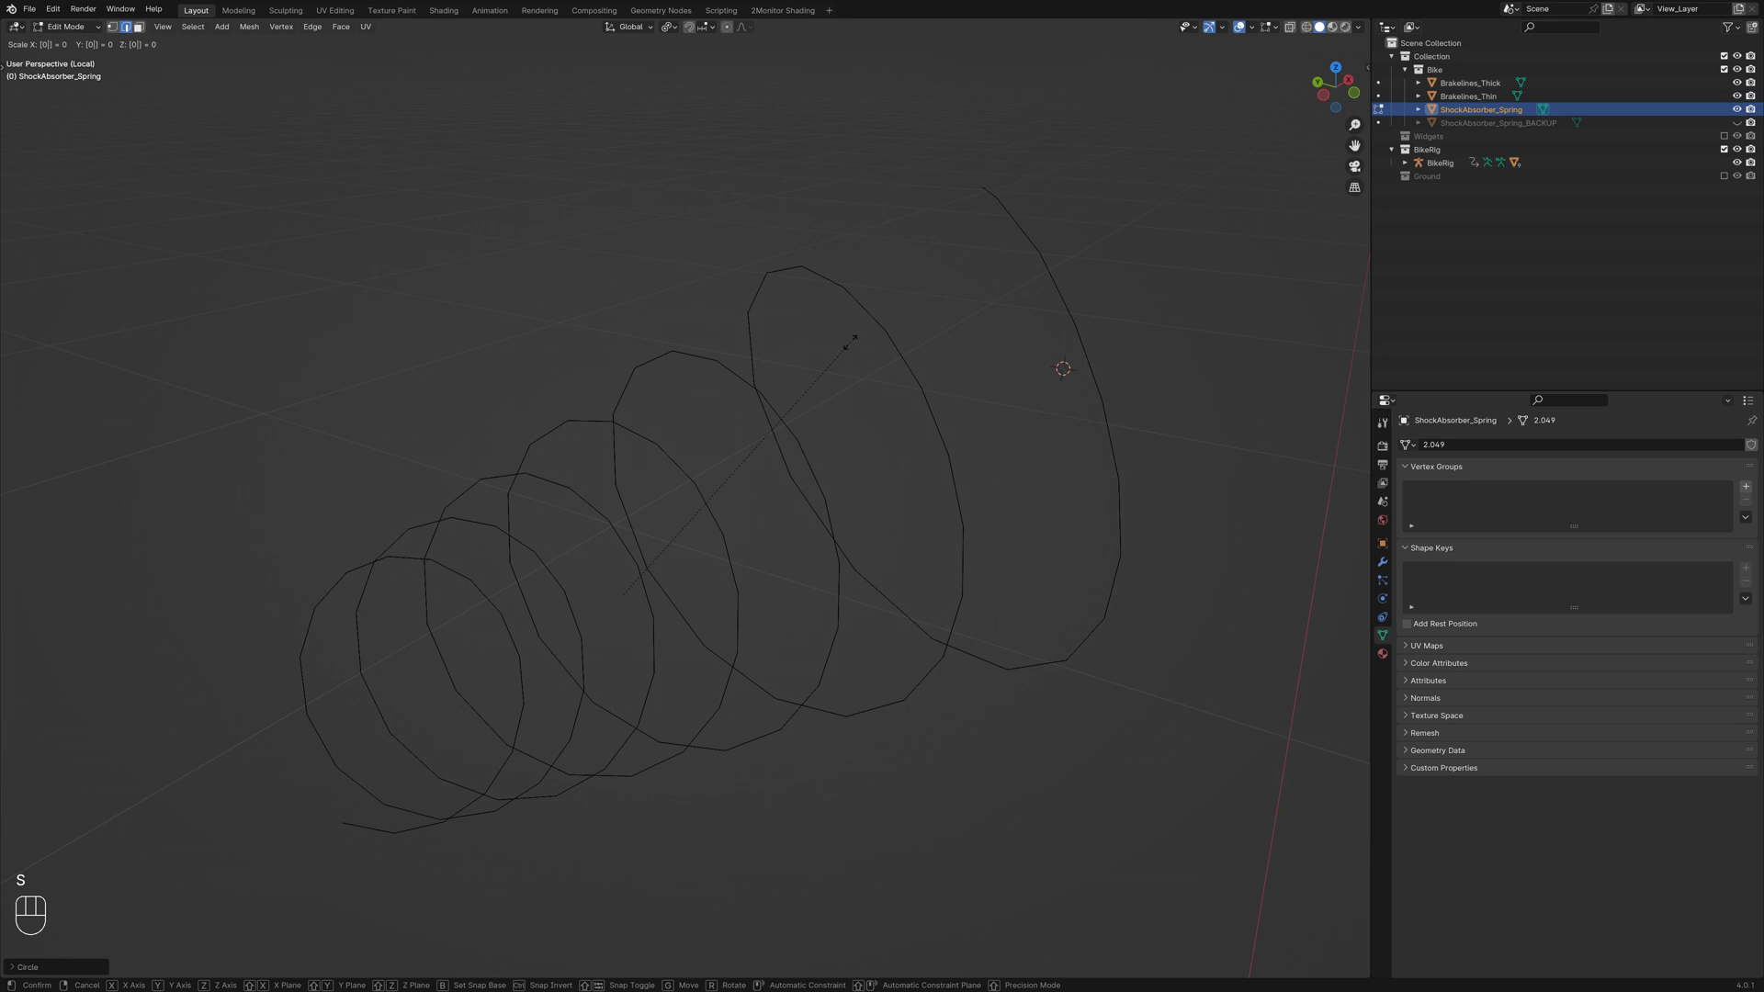
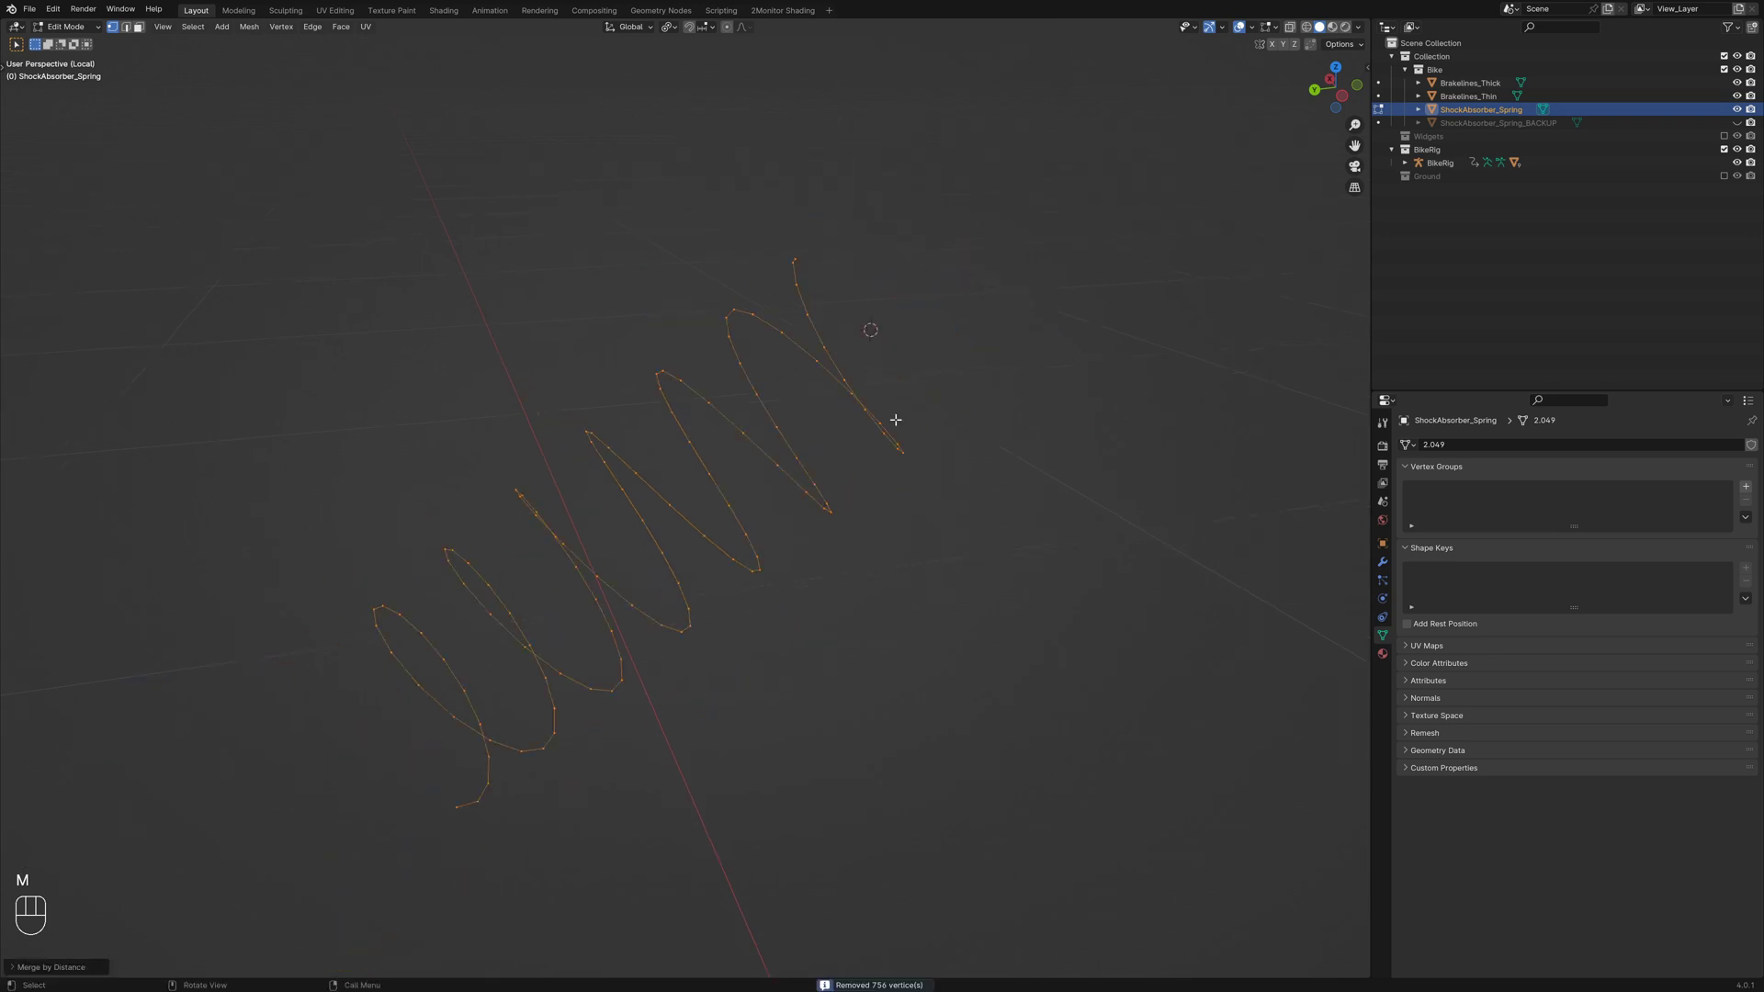
{"action": "key", "text": "alt+a"}
{"action": "left_click", "coordinate": [992, 478]}
{"action": "left_click", "coordinate": [786, 515]}
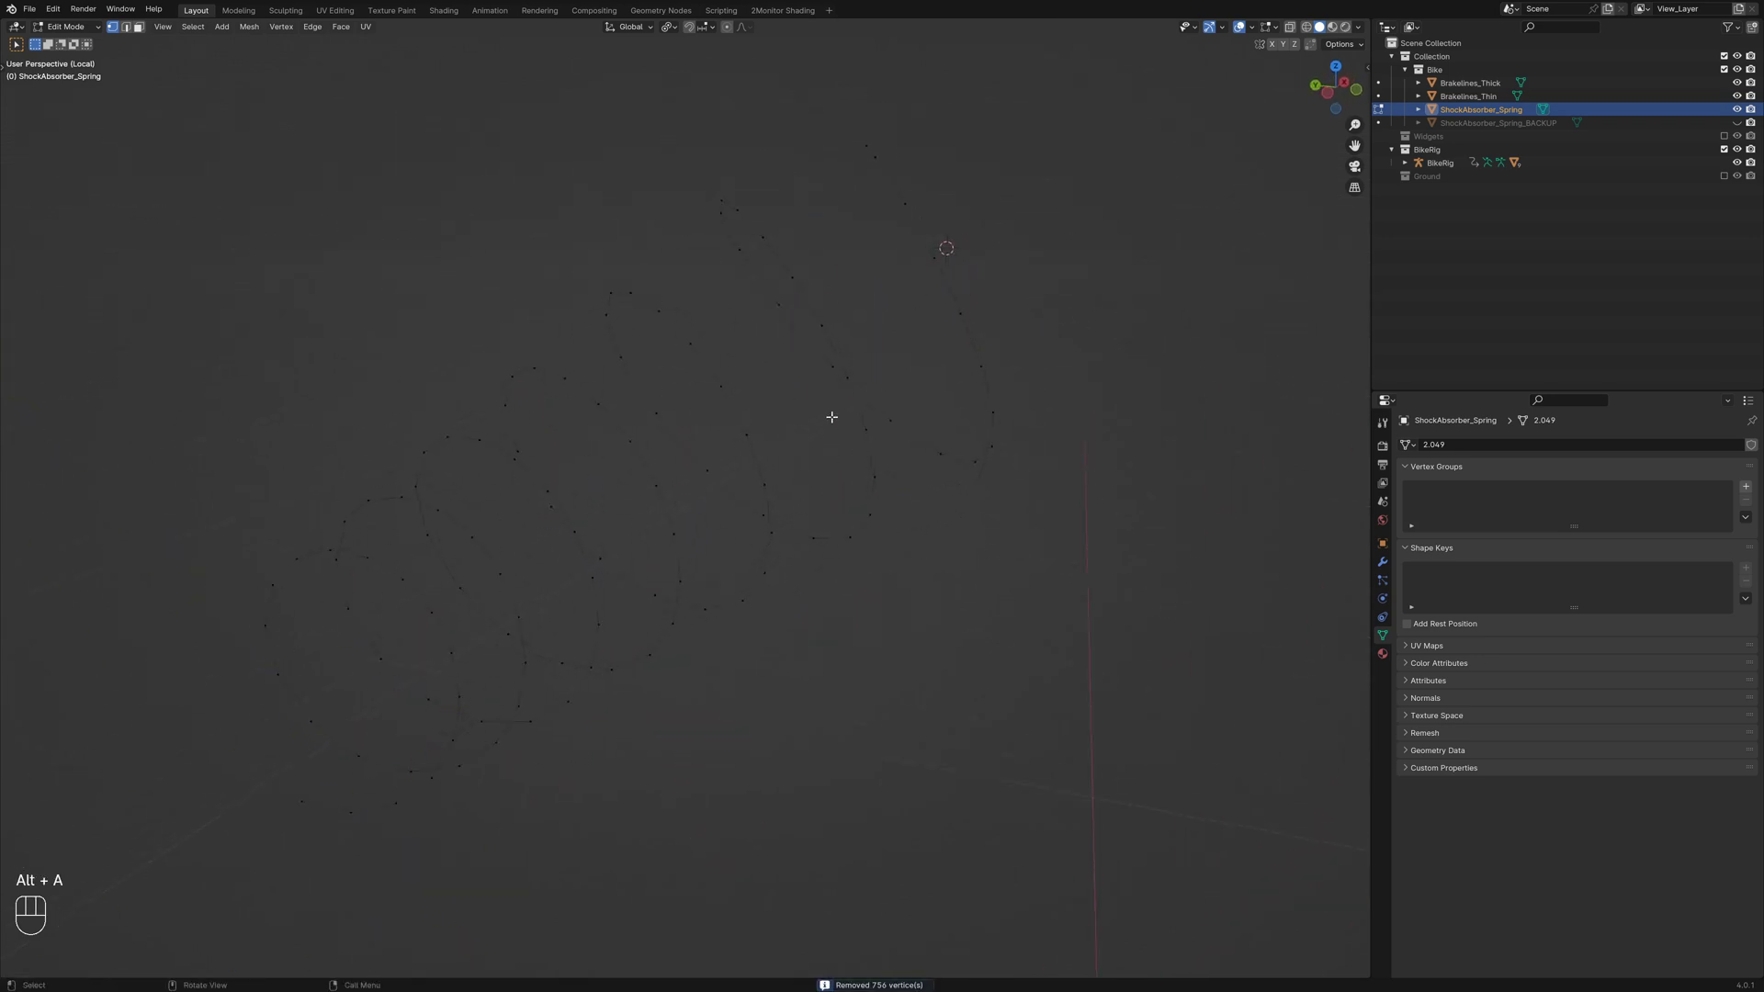
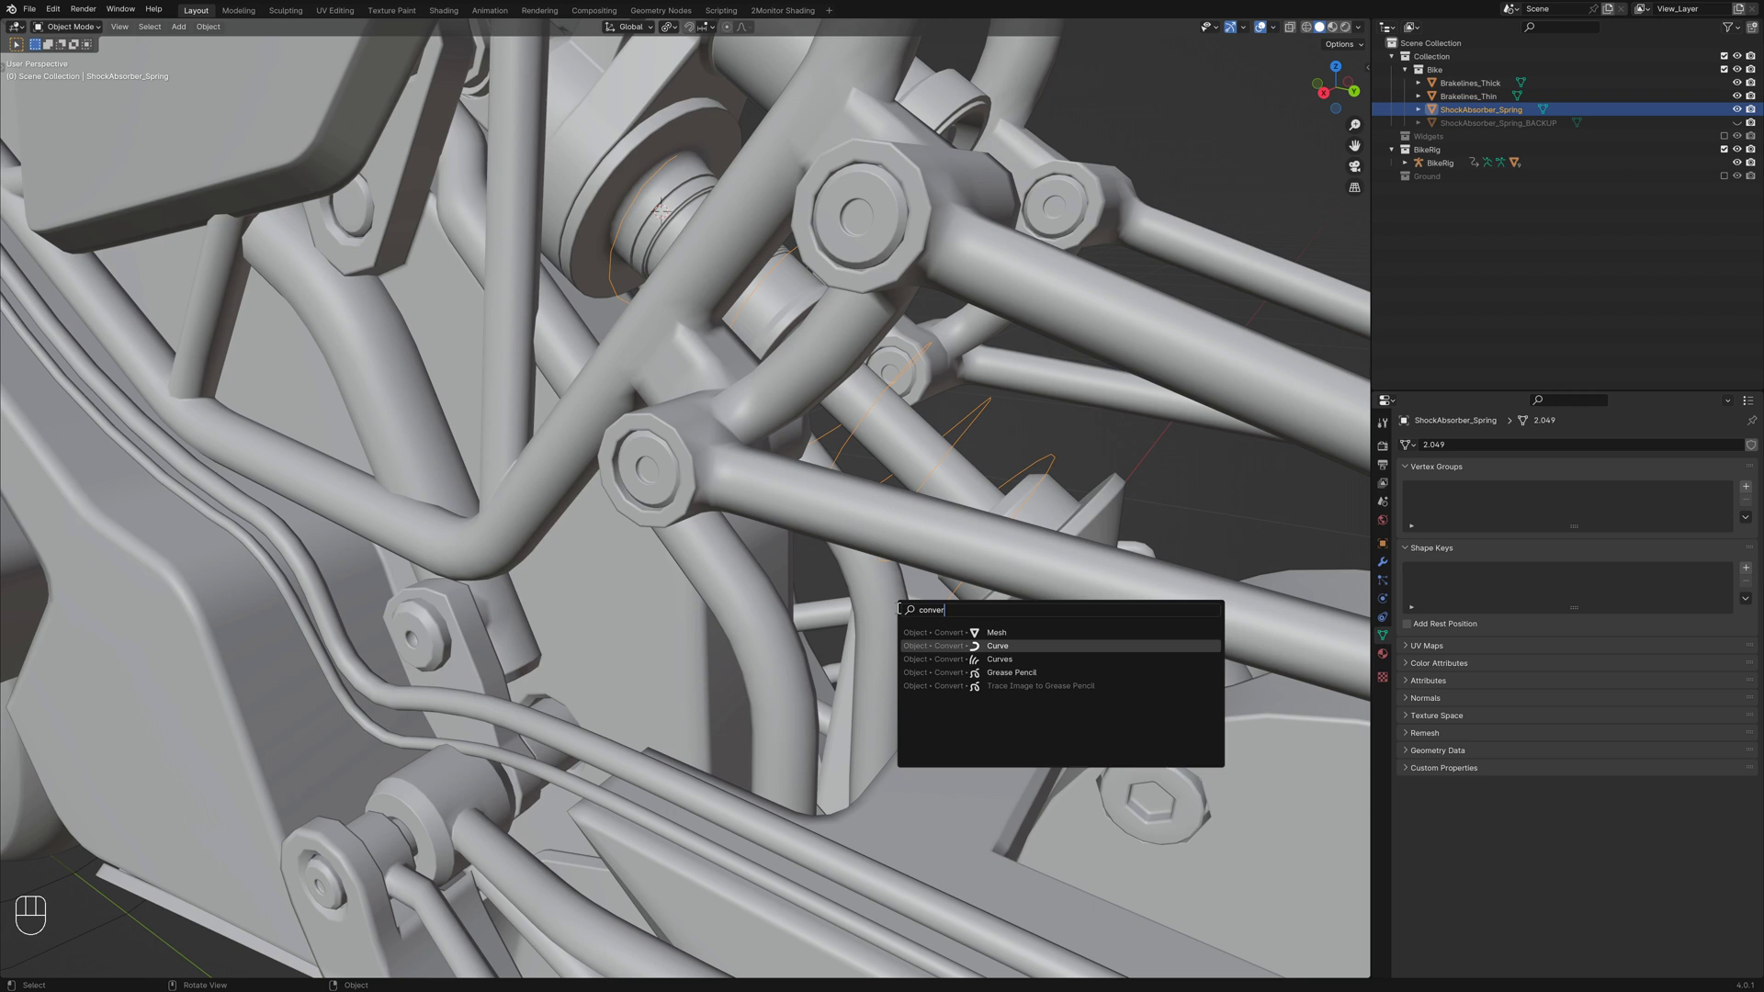
Convert the helix mesh to a curve, select all its points and inspect the fit in see-through view
{"action": "key", "text": "shift+z"}
{"action": "key", "text": "Tab"}
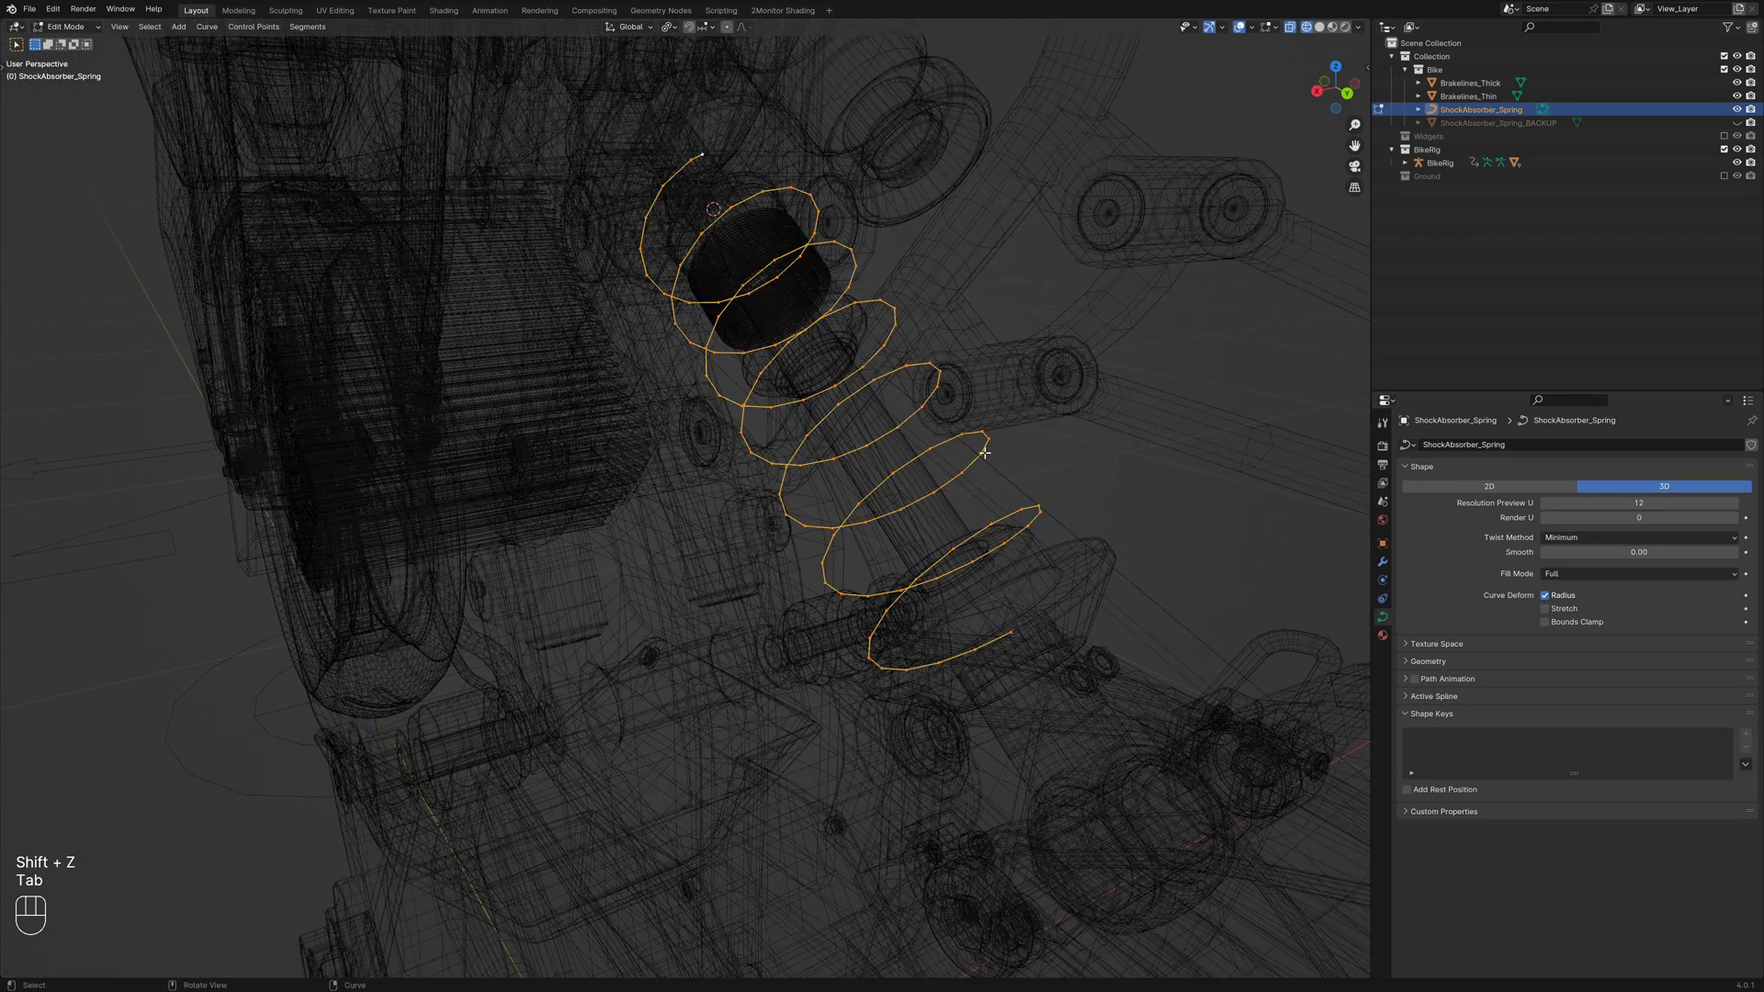
{"action": "key", "text": "a"}
{"action": "left_click_drag", "start_coordinate": [834, 508], "coordinate": [894, 769]}
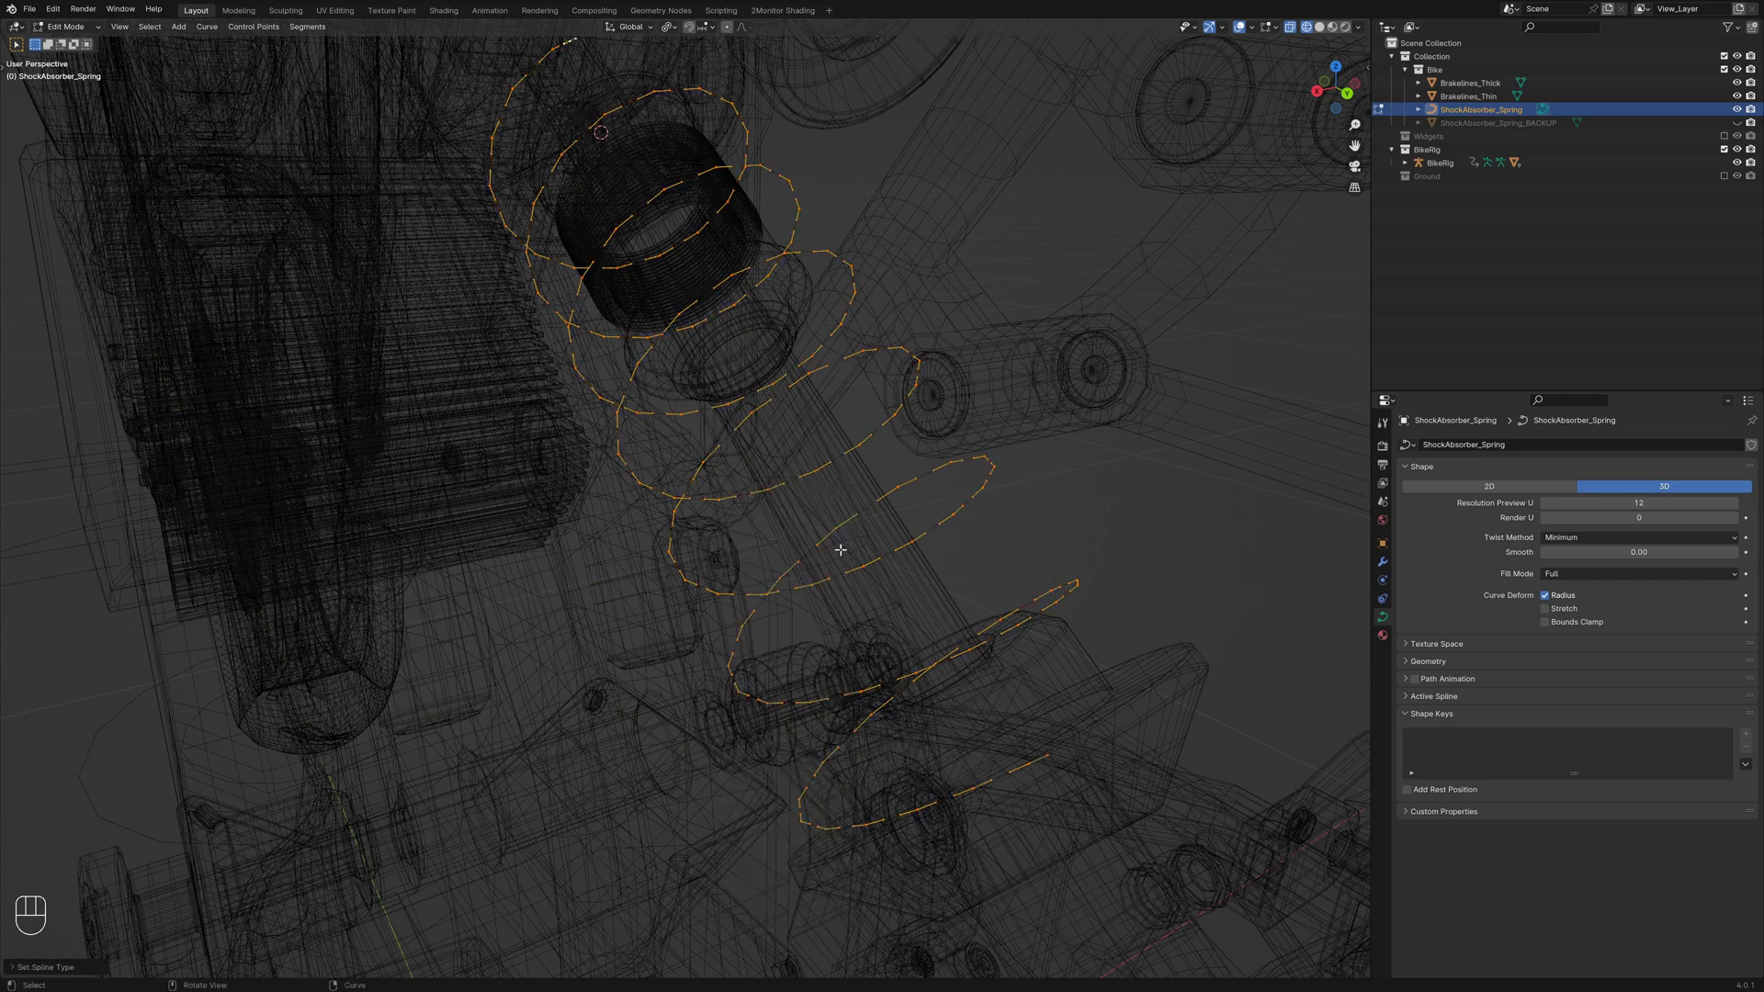
{"action": "left_click_drag", "start_coordinate": [837, 529], "coordinate": [898, 534]}
{"action": "key", "text": "shift+z"}
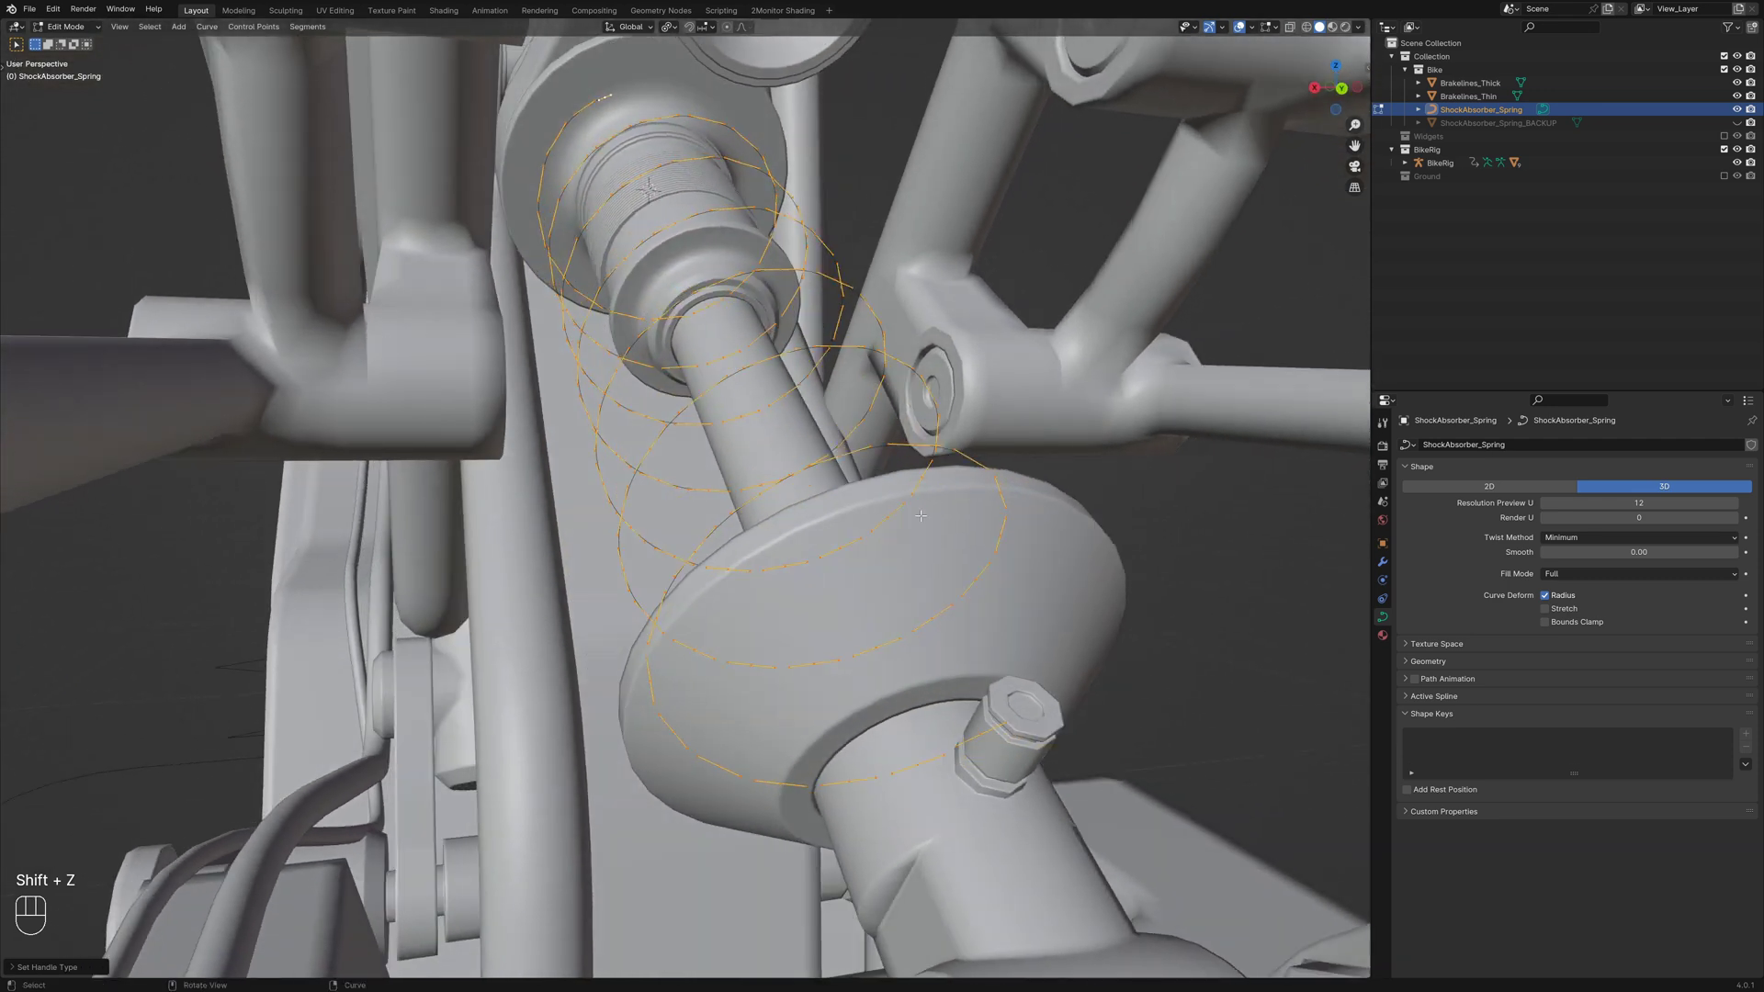
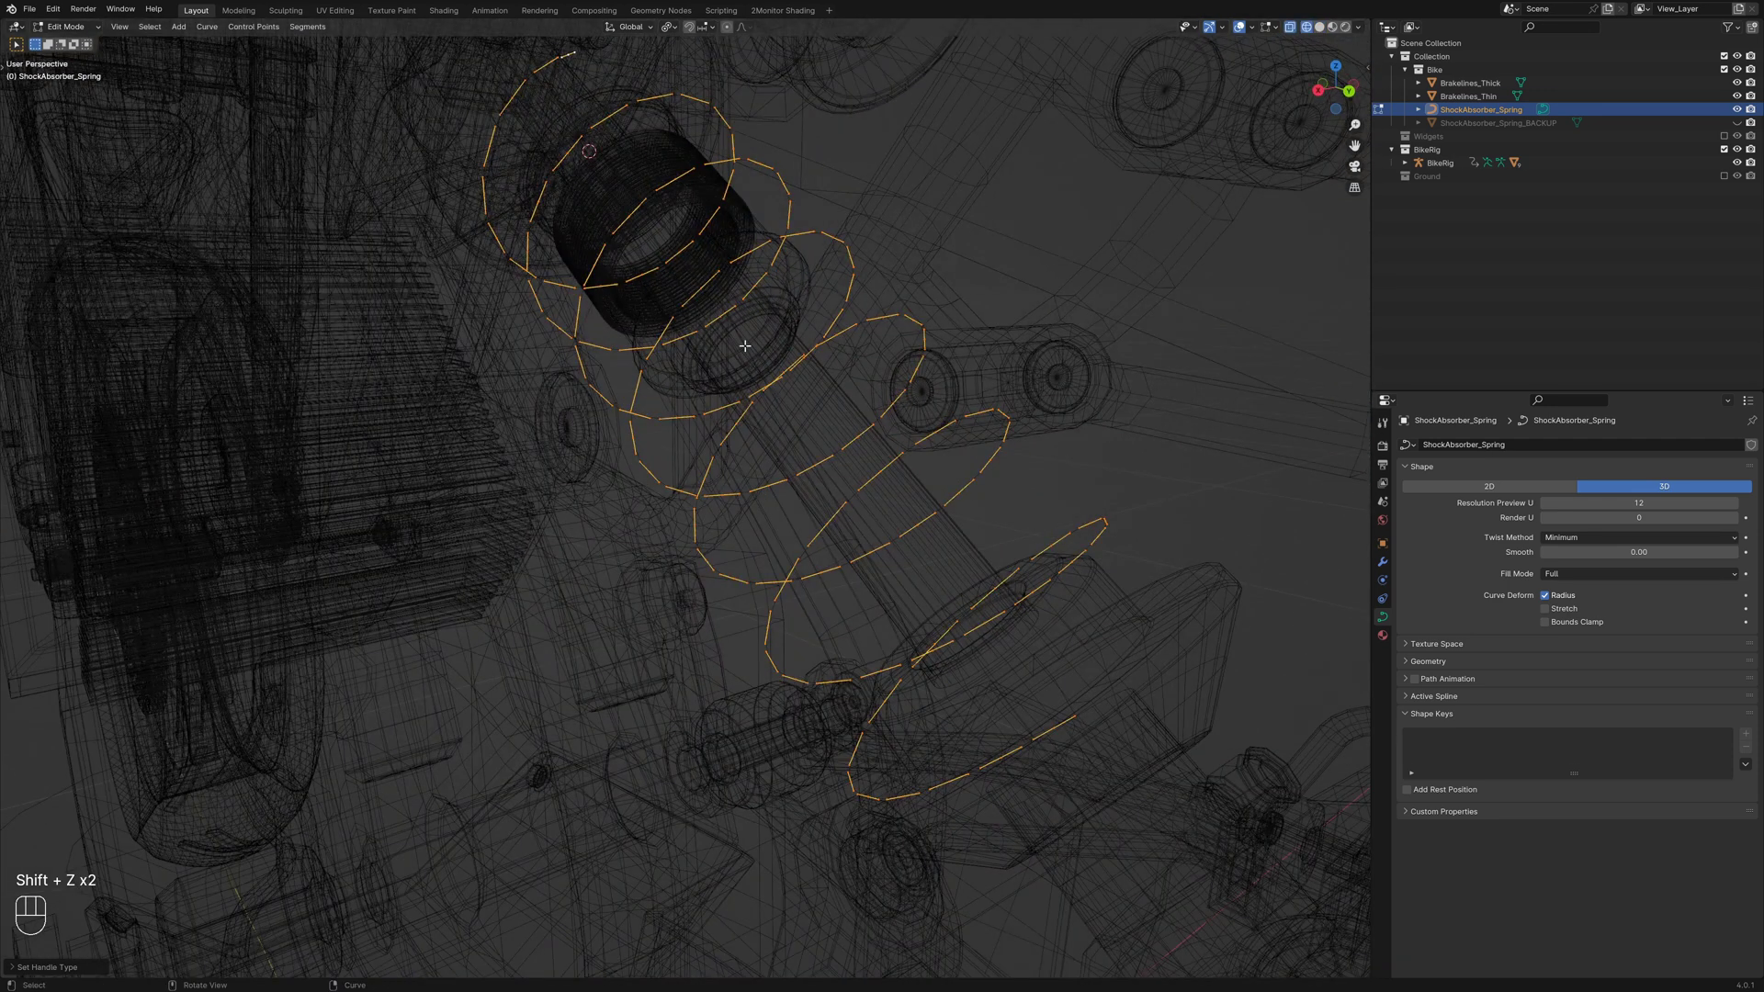
{"action": "key", "text": "shift+z"}
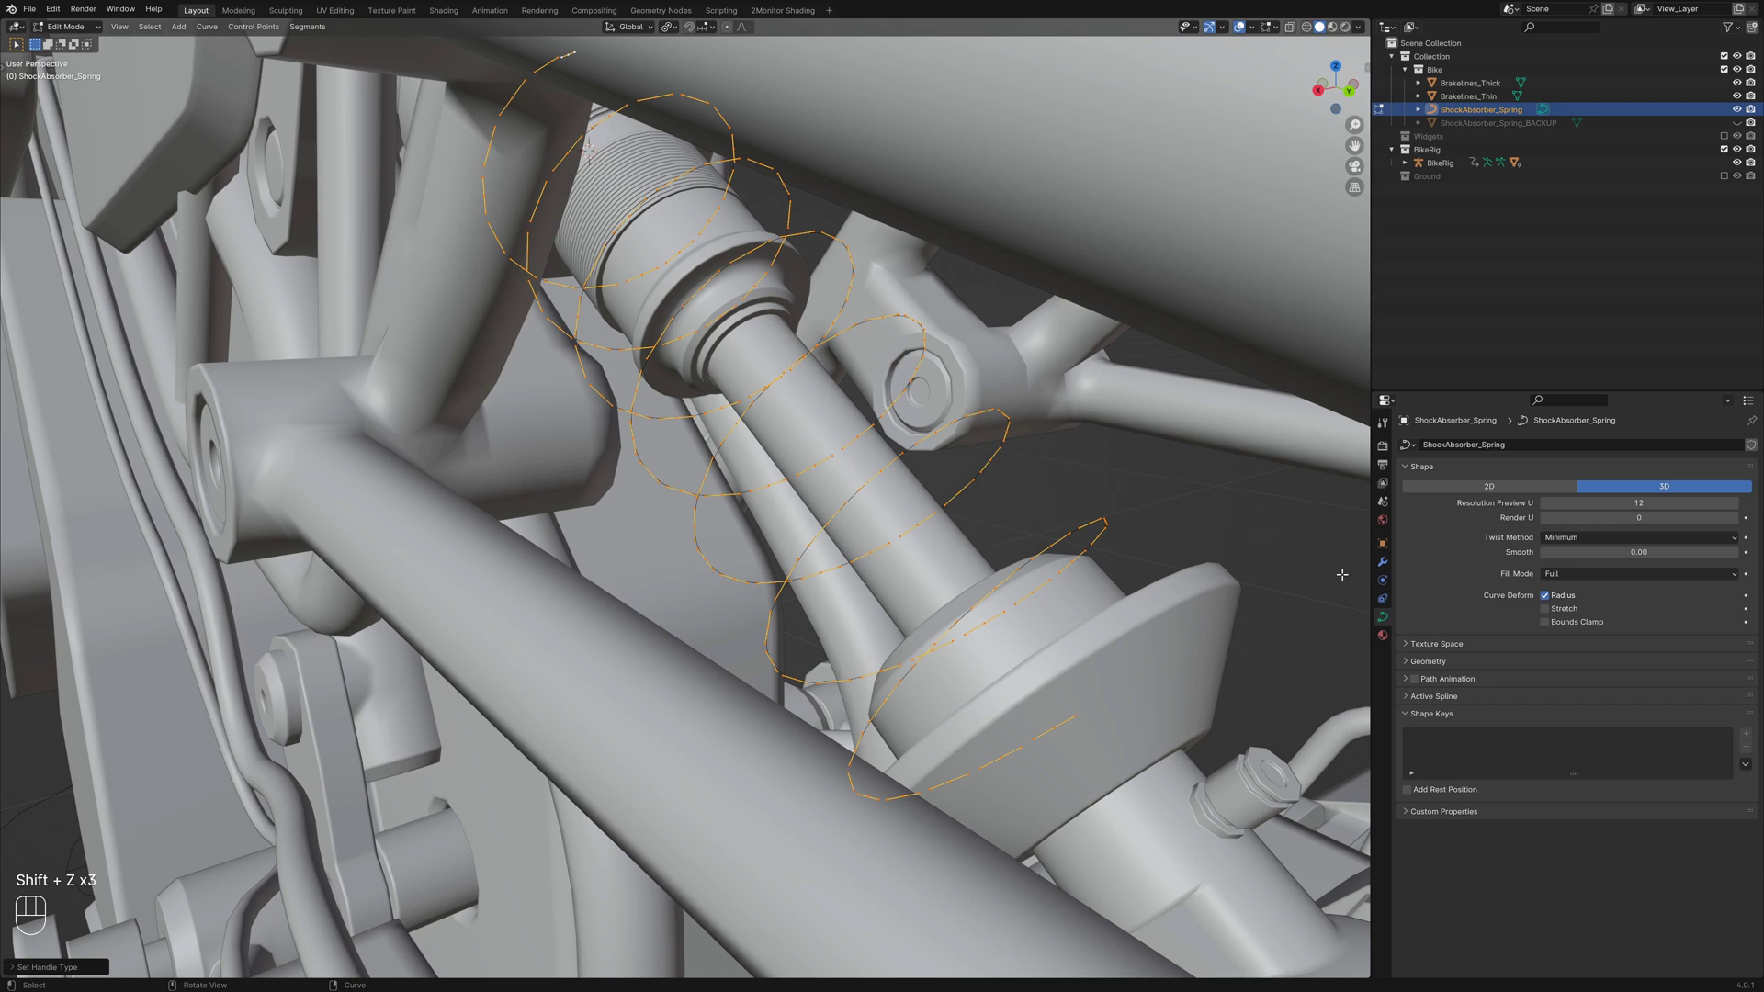
Expand the curve's Geometry panel to reach the bevel settings
{"action": "left_click", "coordinate": [1430, 666]}
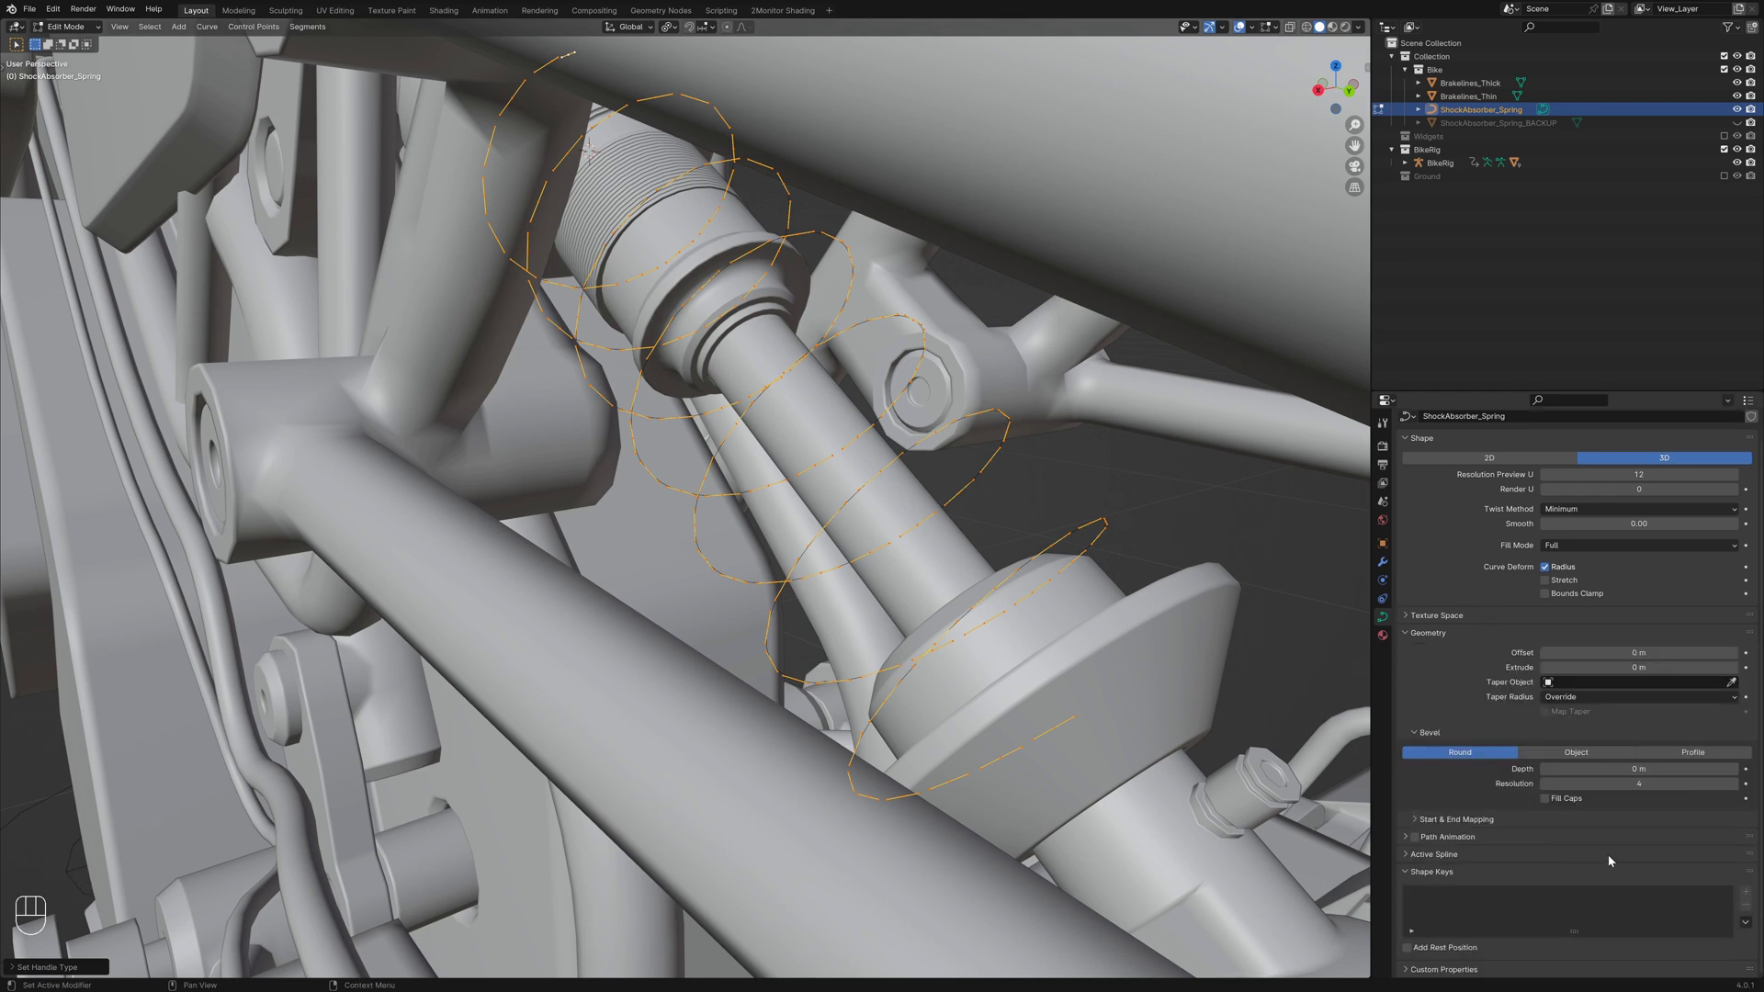
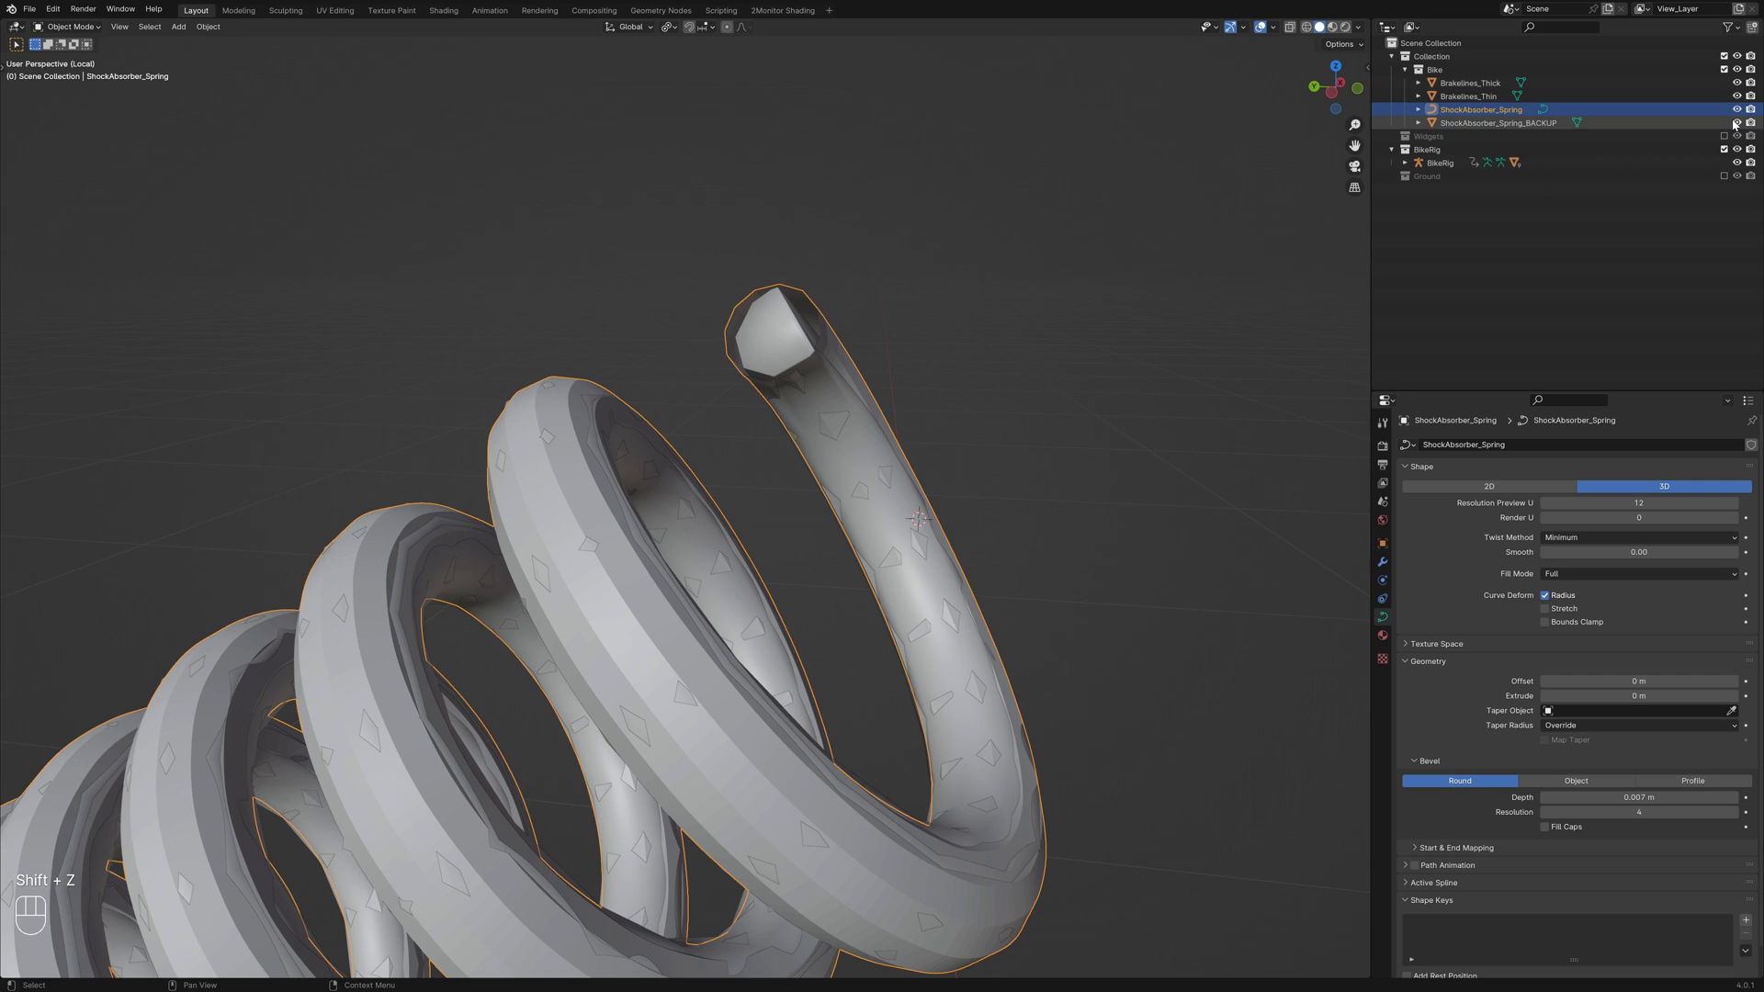
Hide the backup spring and lower the coil's Resolution Preview U to 2, checking density in wireframe
{"action": "left_click", "coordinate": [1740, 123]}
{"action": "key", "text": "shift+z"}
{"action": "left_click_drag", "start_coordinate": [926, 528], "coordinate": [857, 527]}
{"action": "left_click_drag", "start_coordinate": [718, 571], "coordinate": [747, 544]}
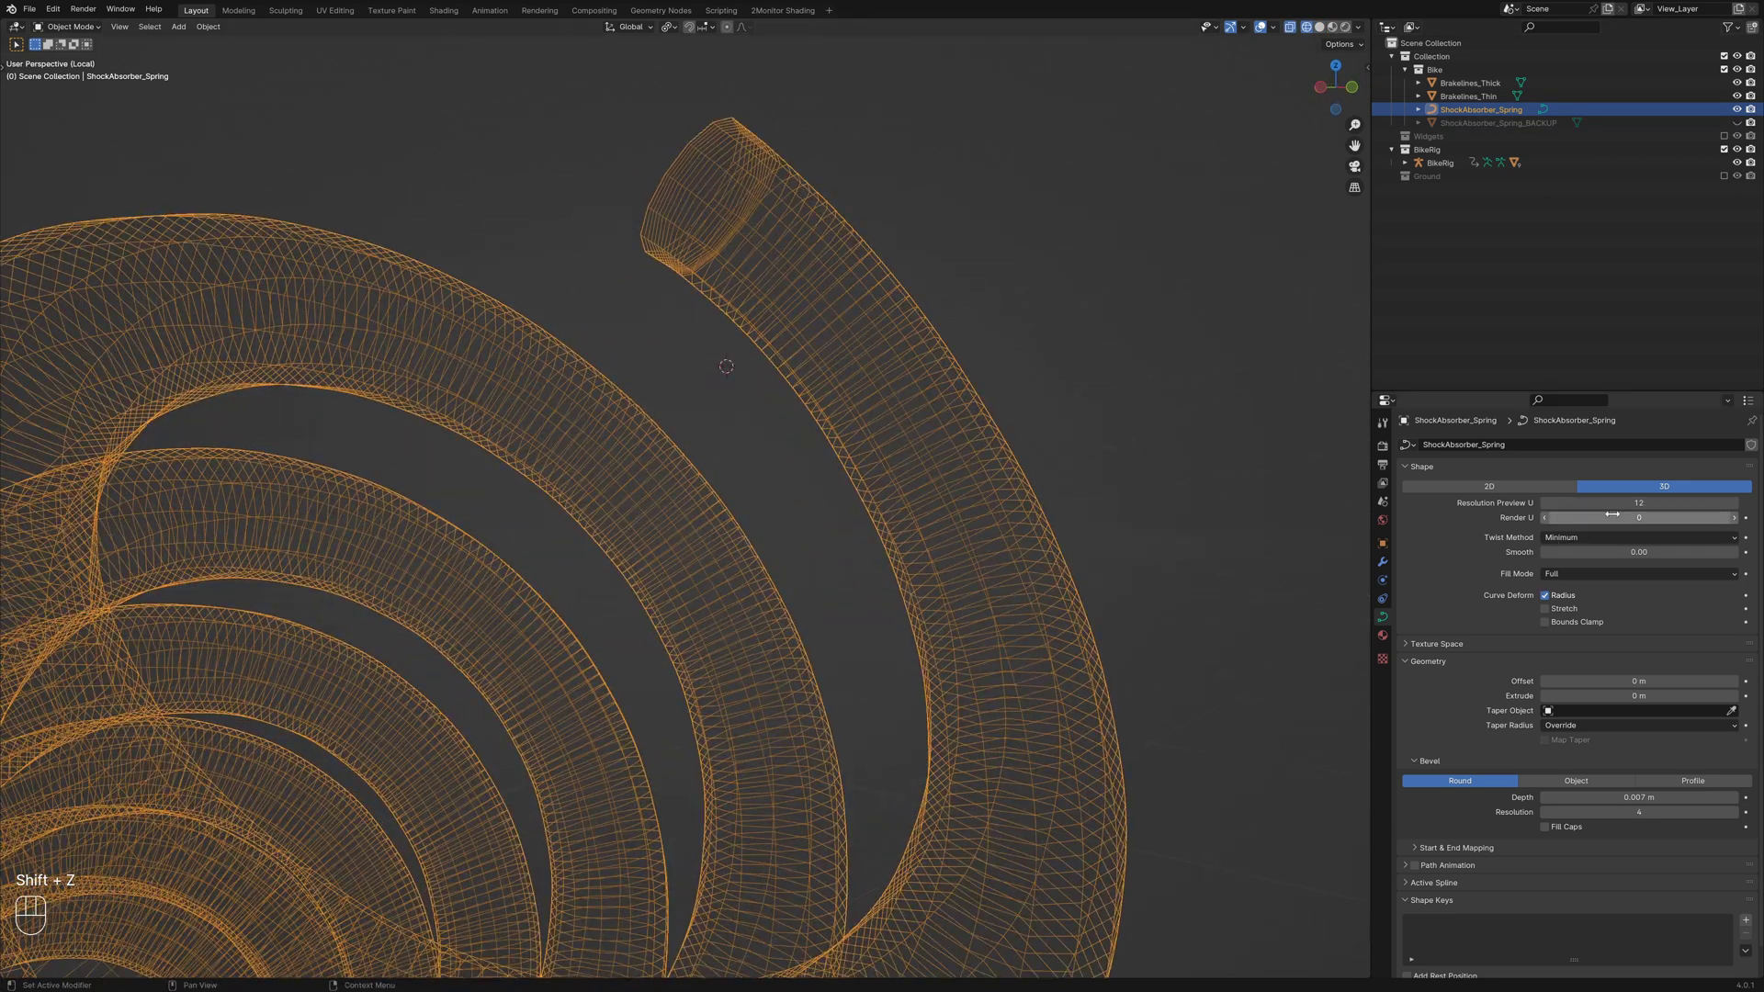
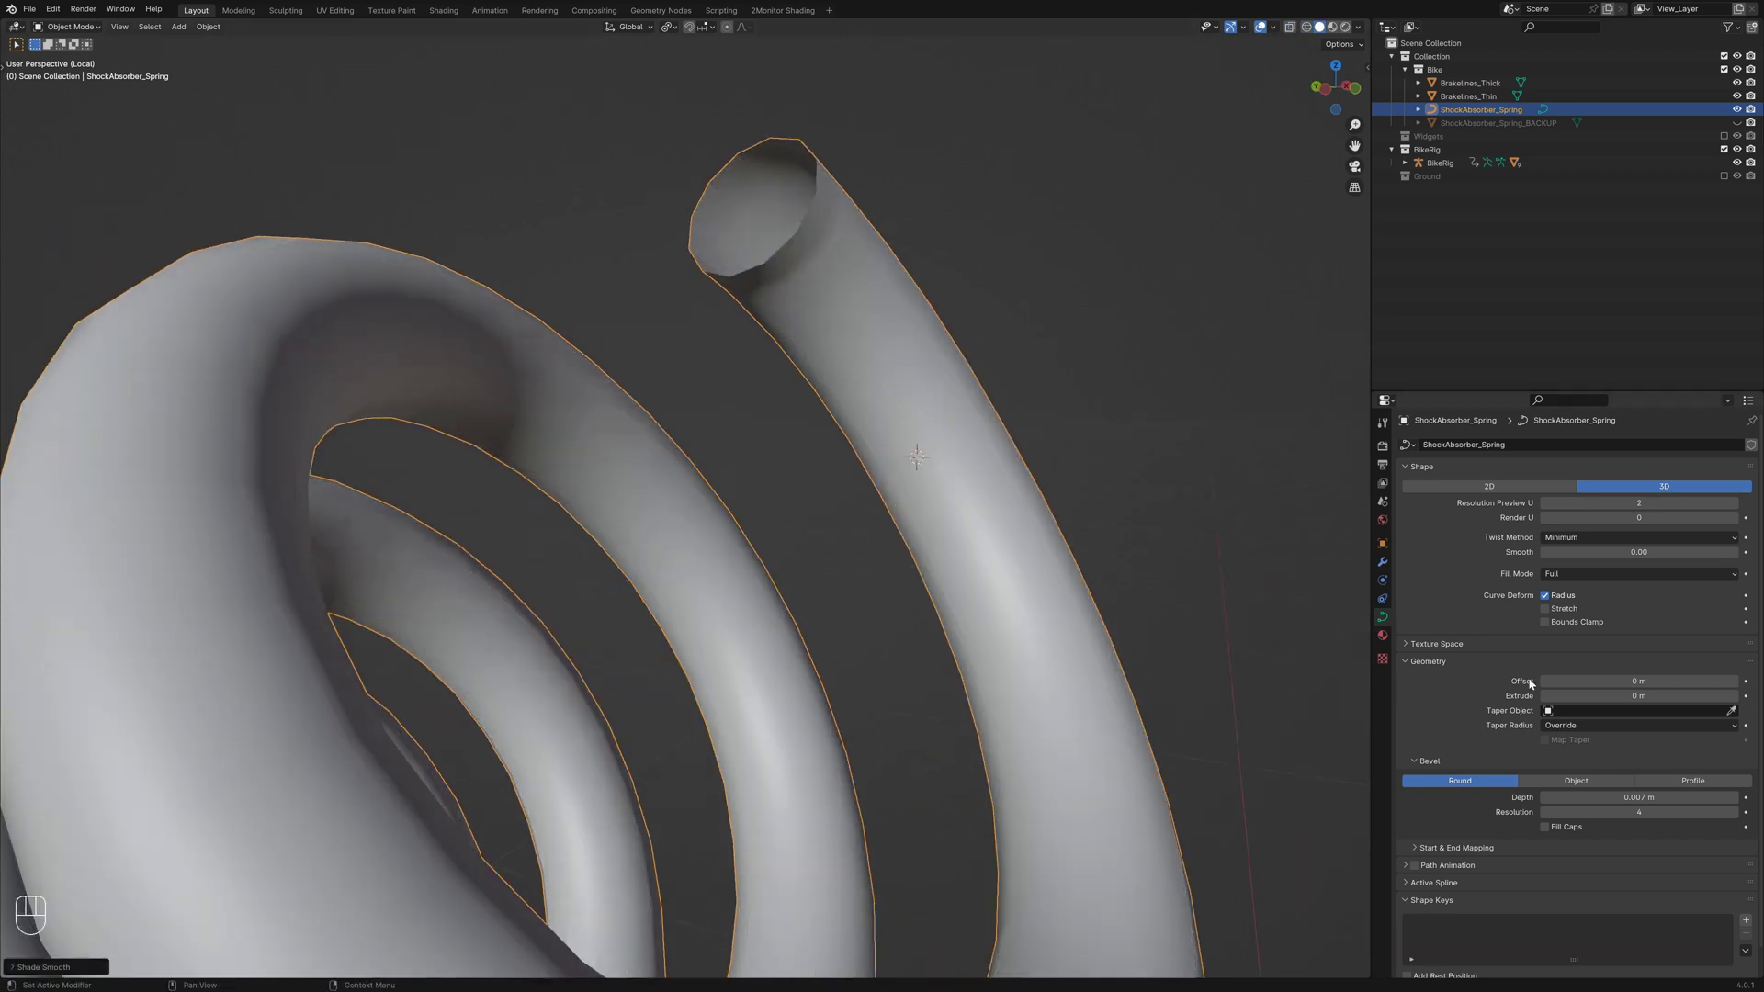
{"action": "key", "text": "shift+z"}
{"action": "left_click_drag", "start_coordinate": [899, 457], "coordinate": [937, 493]}
{"action": "key", "text": "shift+z"}
{"action": "left_click", "coordinate": [1553, 833]}
Enable Fill Caps on the coil, then delete the ShockAbsorber_Spring_BACKUP object
{"action": "left_click", "coordinate": [520, 607]}
{"action": "key", "text": "alt+a"}
{"action": "left_click_drag", "start_coordinate": [561, 615], "coordinate": [721, 614]}
{"action": "left_click_drag", "start_coordinate": [589, 630], "coordinate": [835, 648]}
{"action": "left_click_drag", "start_coordinate": [784, 655], "coordinate": [790, 629]}
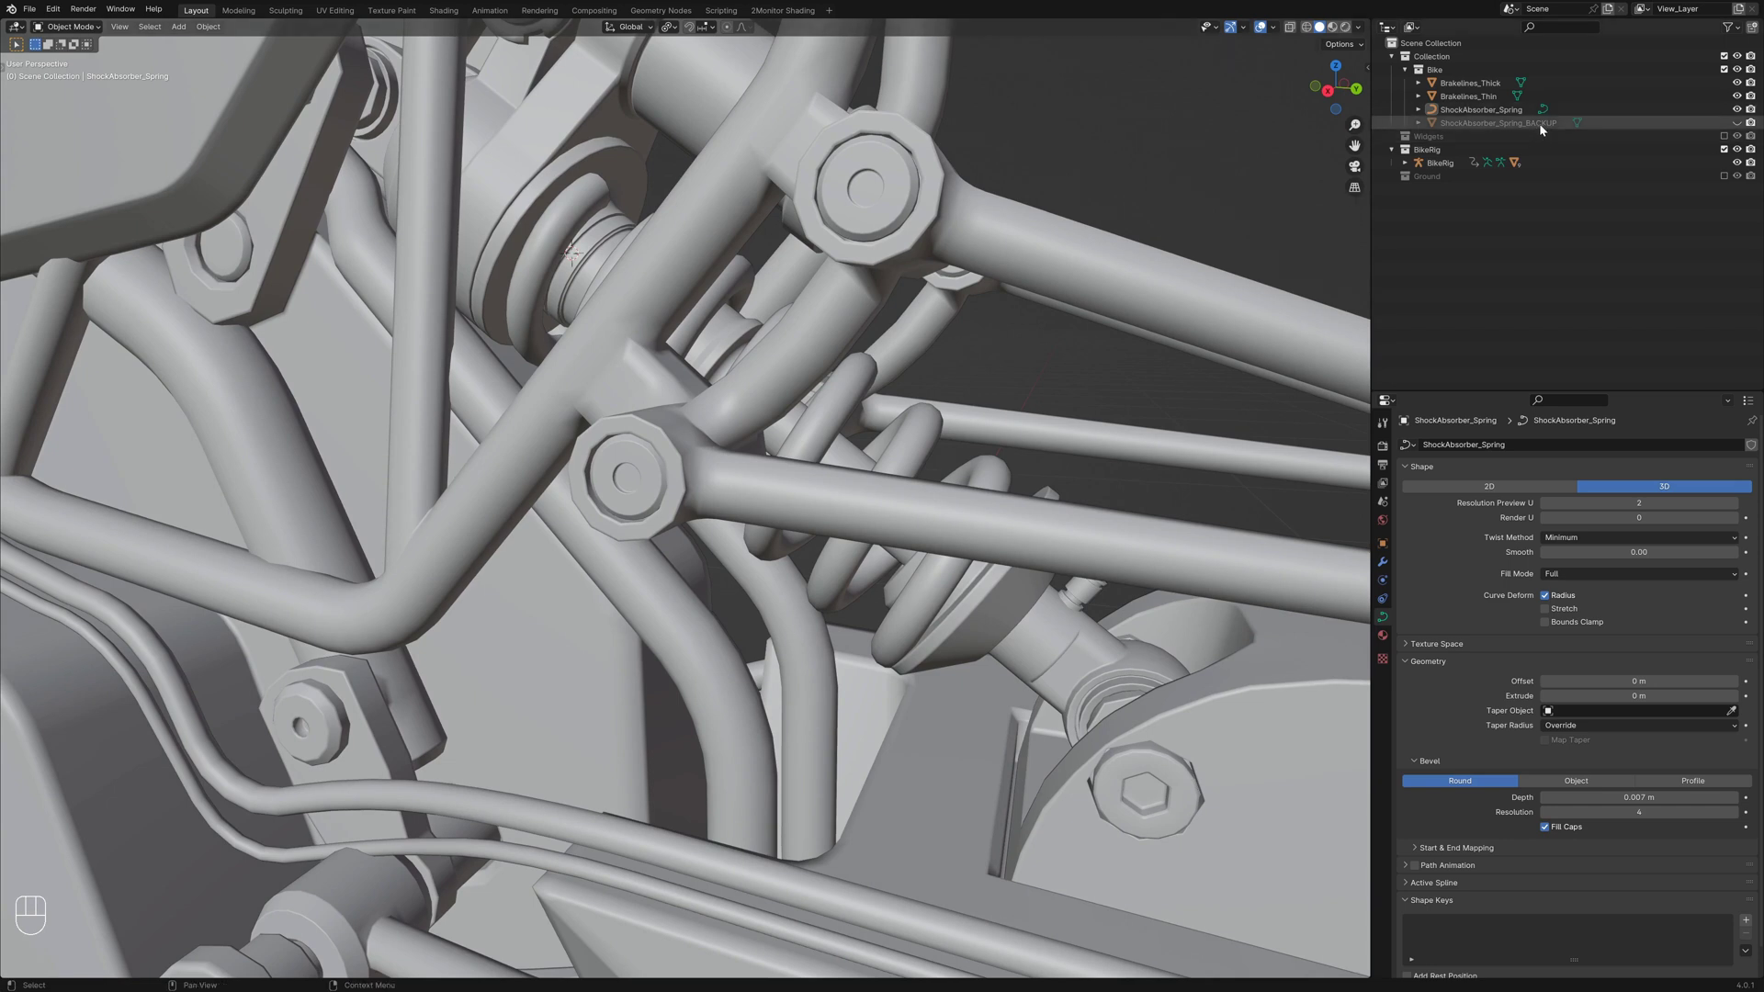
{"action": "left_click", "coordinate": [1544, 128]}
{"action": "key", "text": "x"}
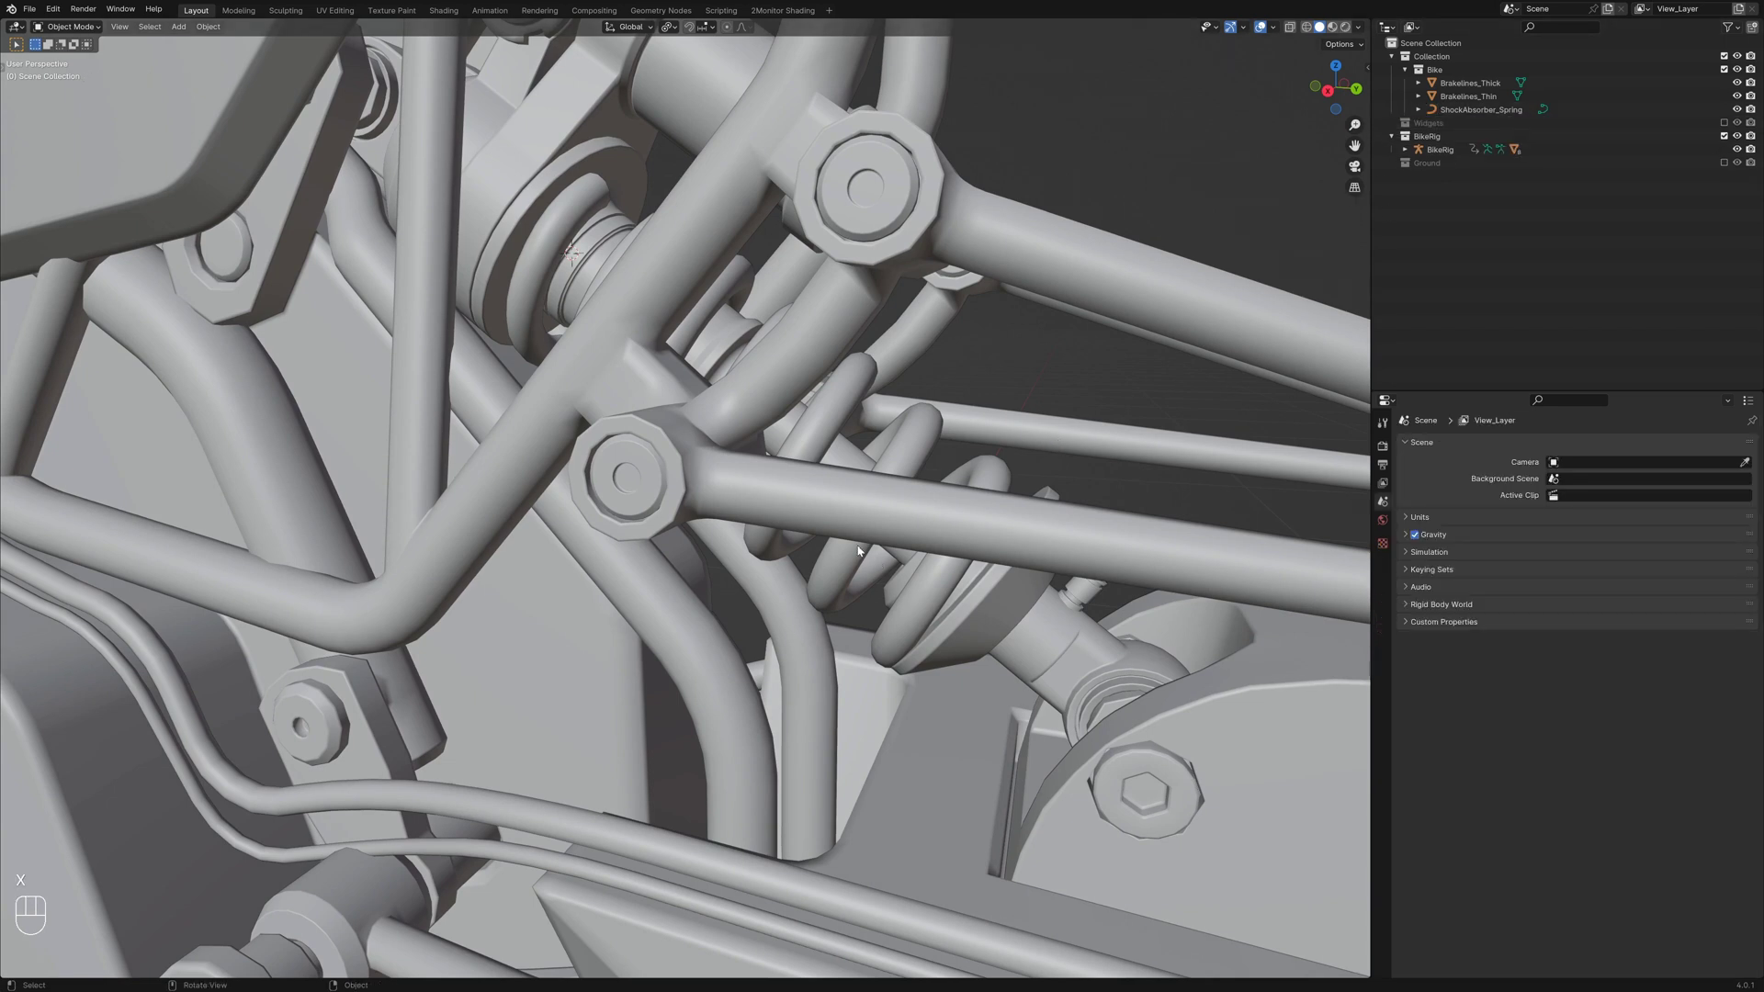
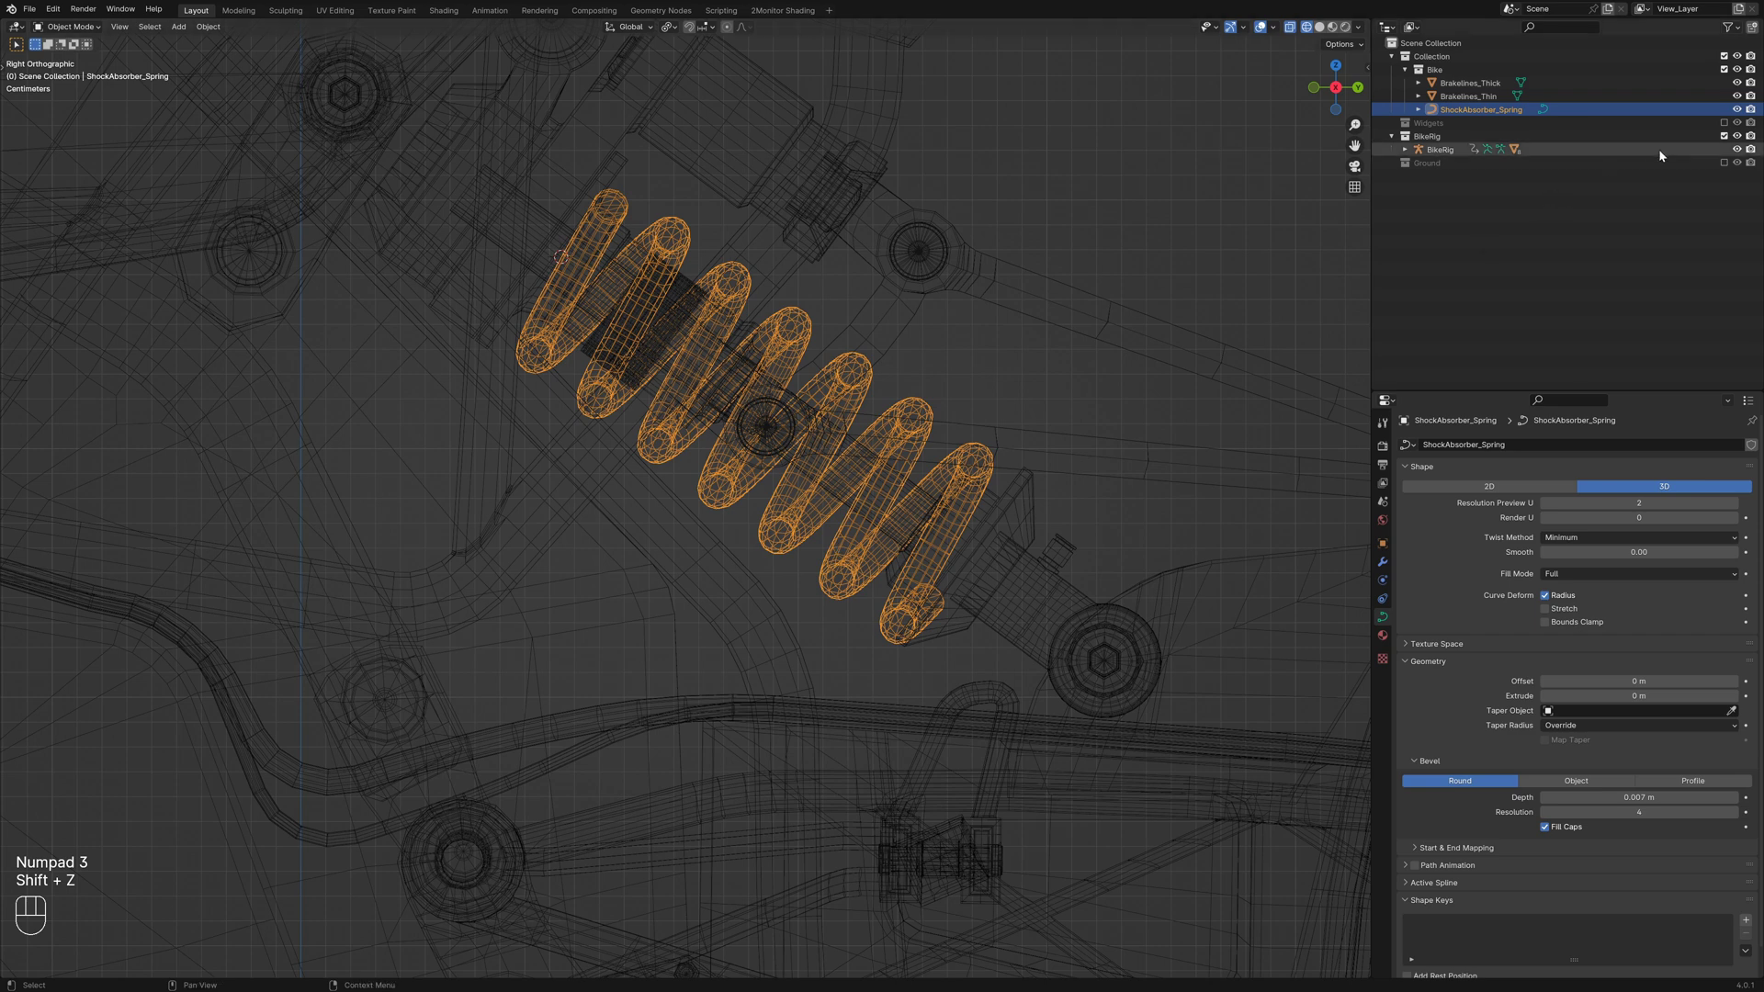
Inspect the coil from the right orthographic view, then orbit back out to perspective
{"action": "left_click", "coordinate": [916, 402]}
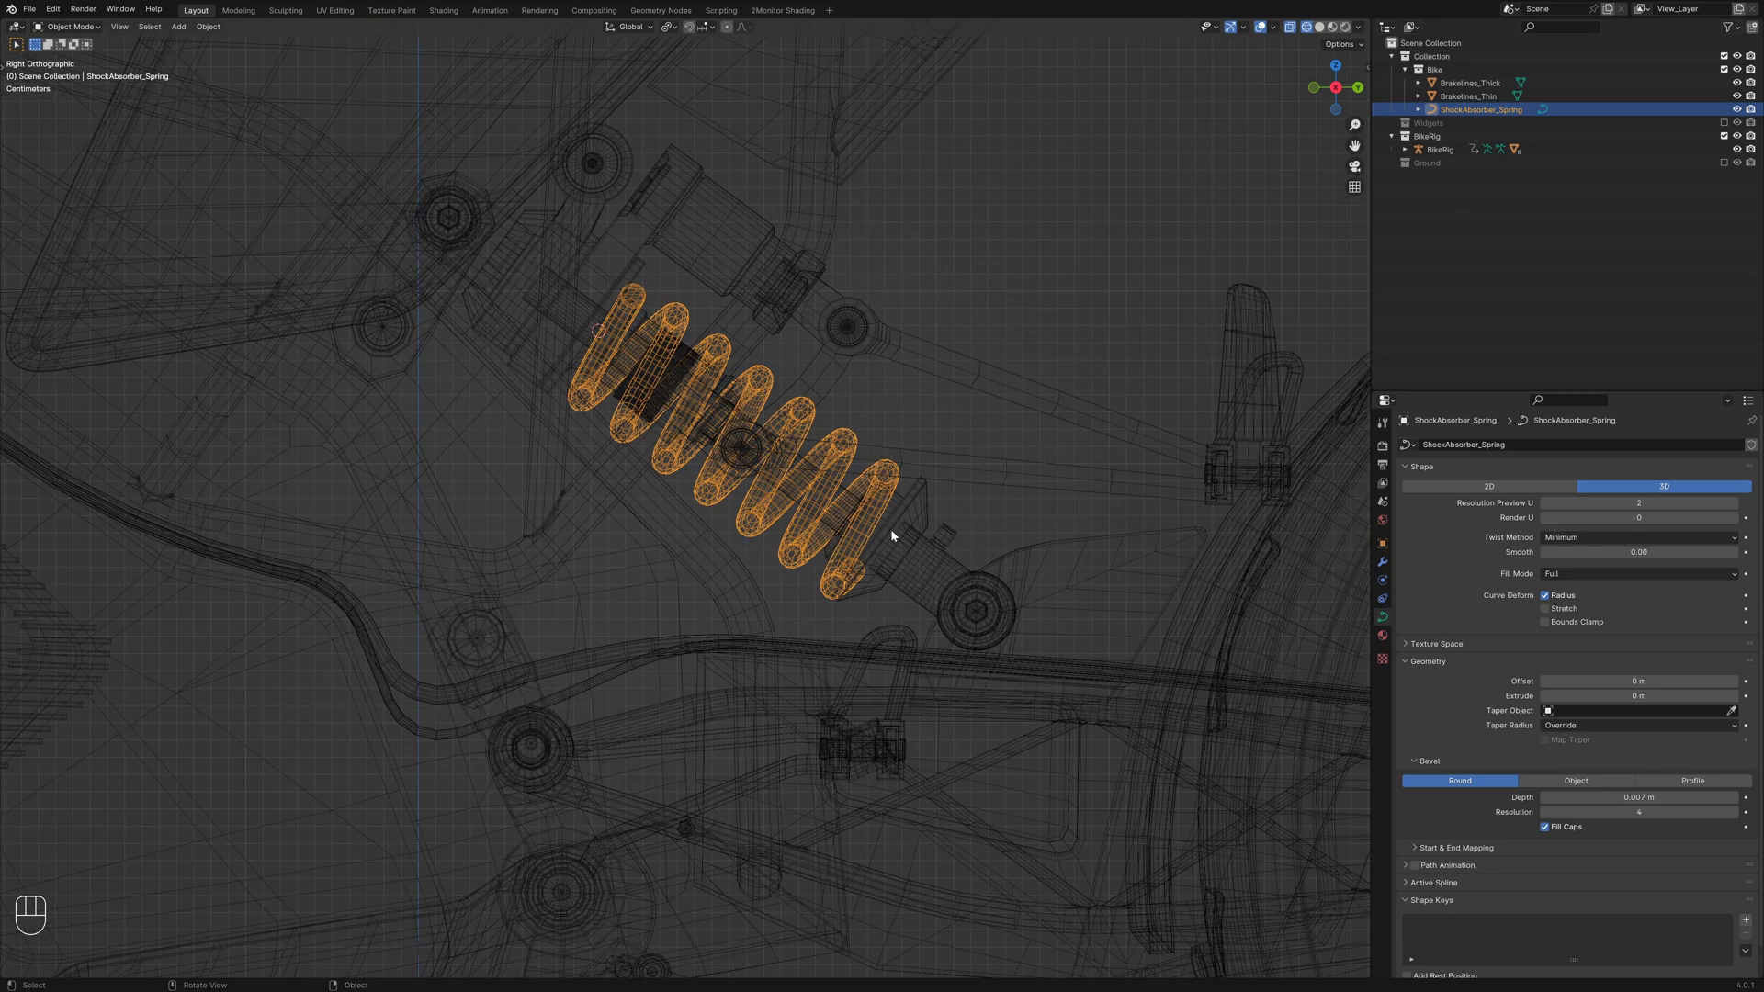
{"action": "middle_click", "coordinate": [887, 495]}
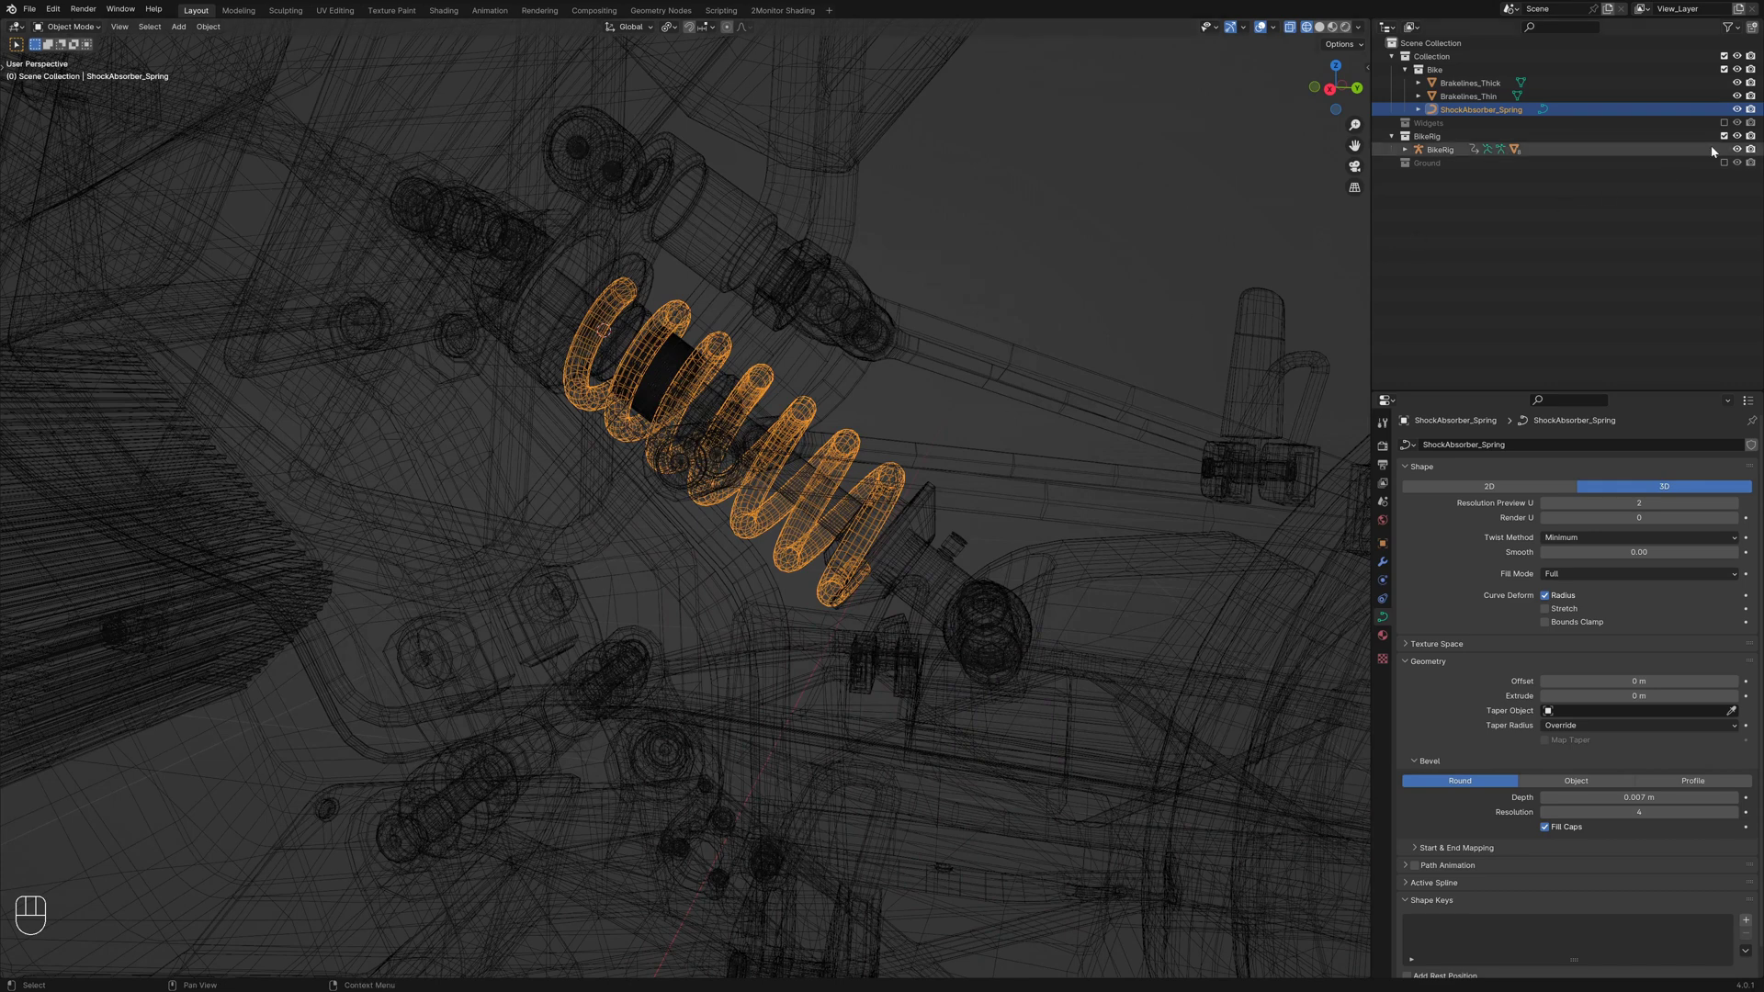
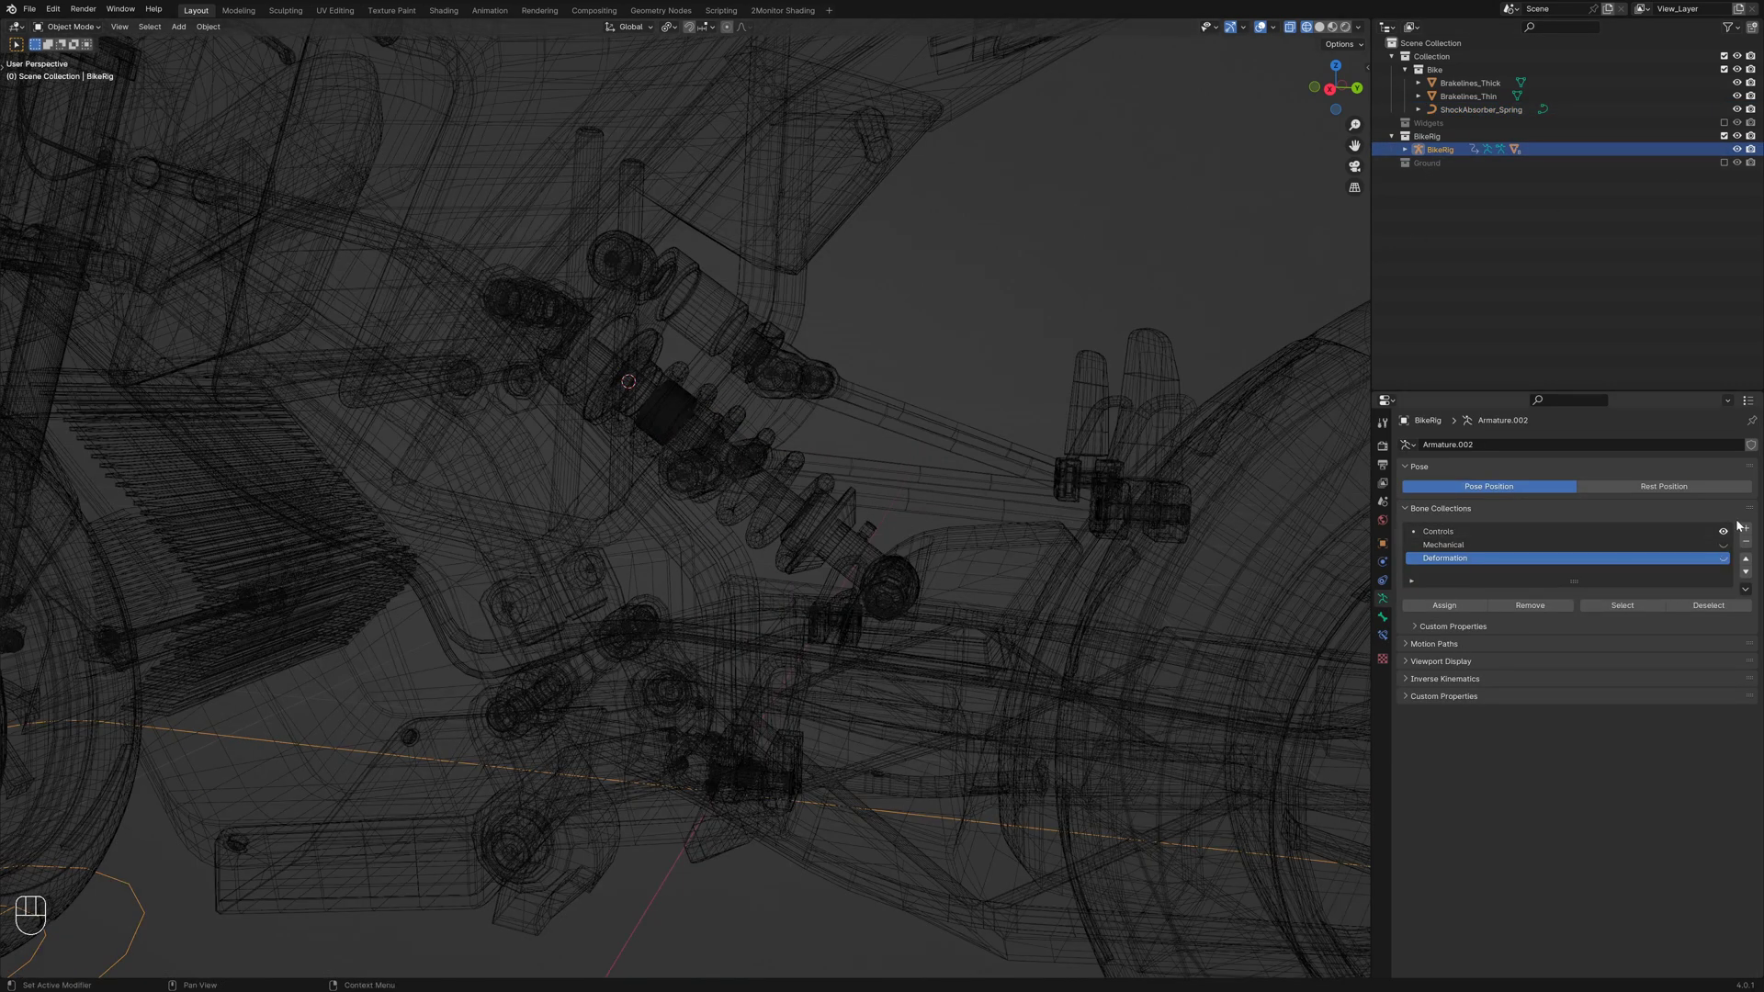
Show the Deformation bone collection and enter the spring curve's Edit Mode with all points selected
{"action": "left_click", "coordinate": [1728, 560]}
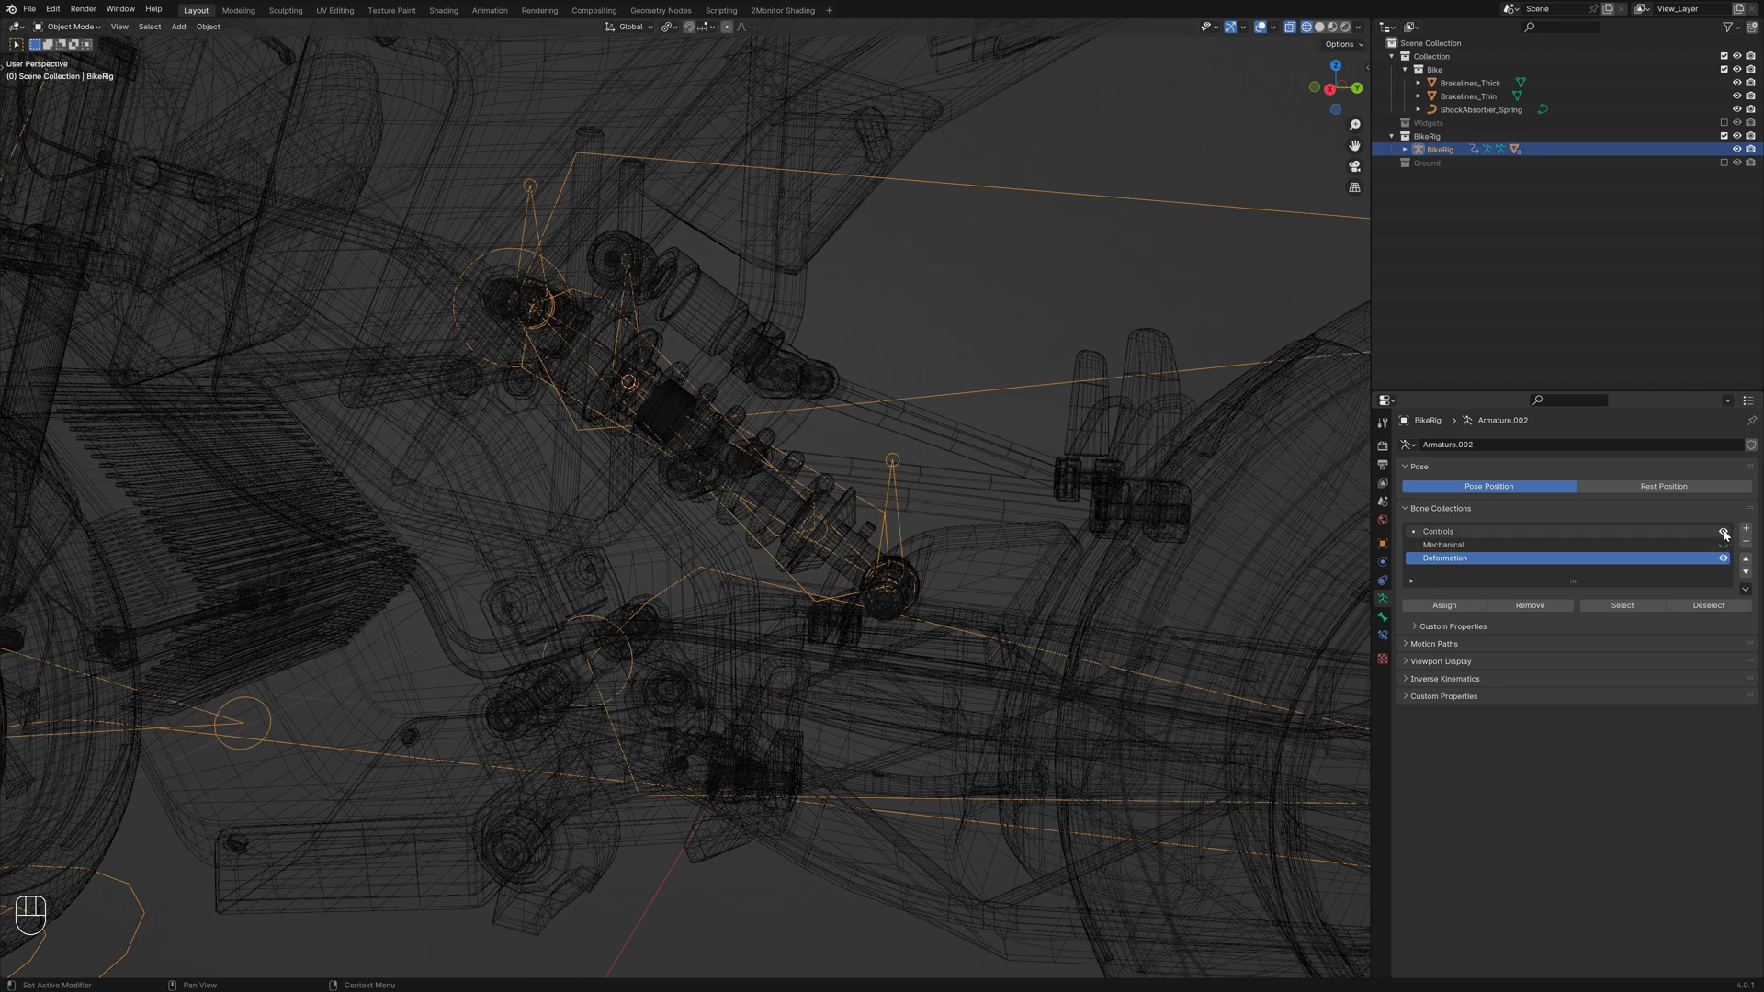
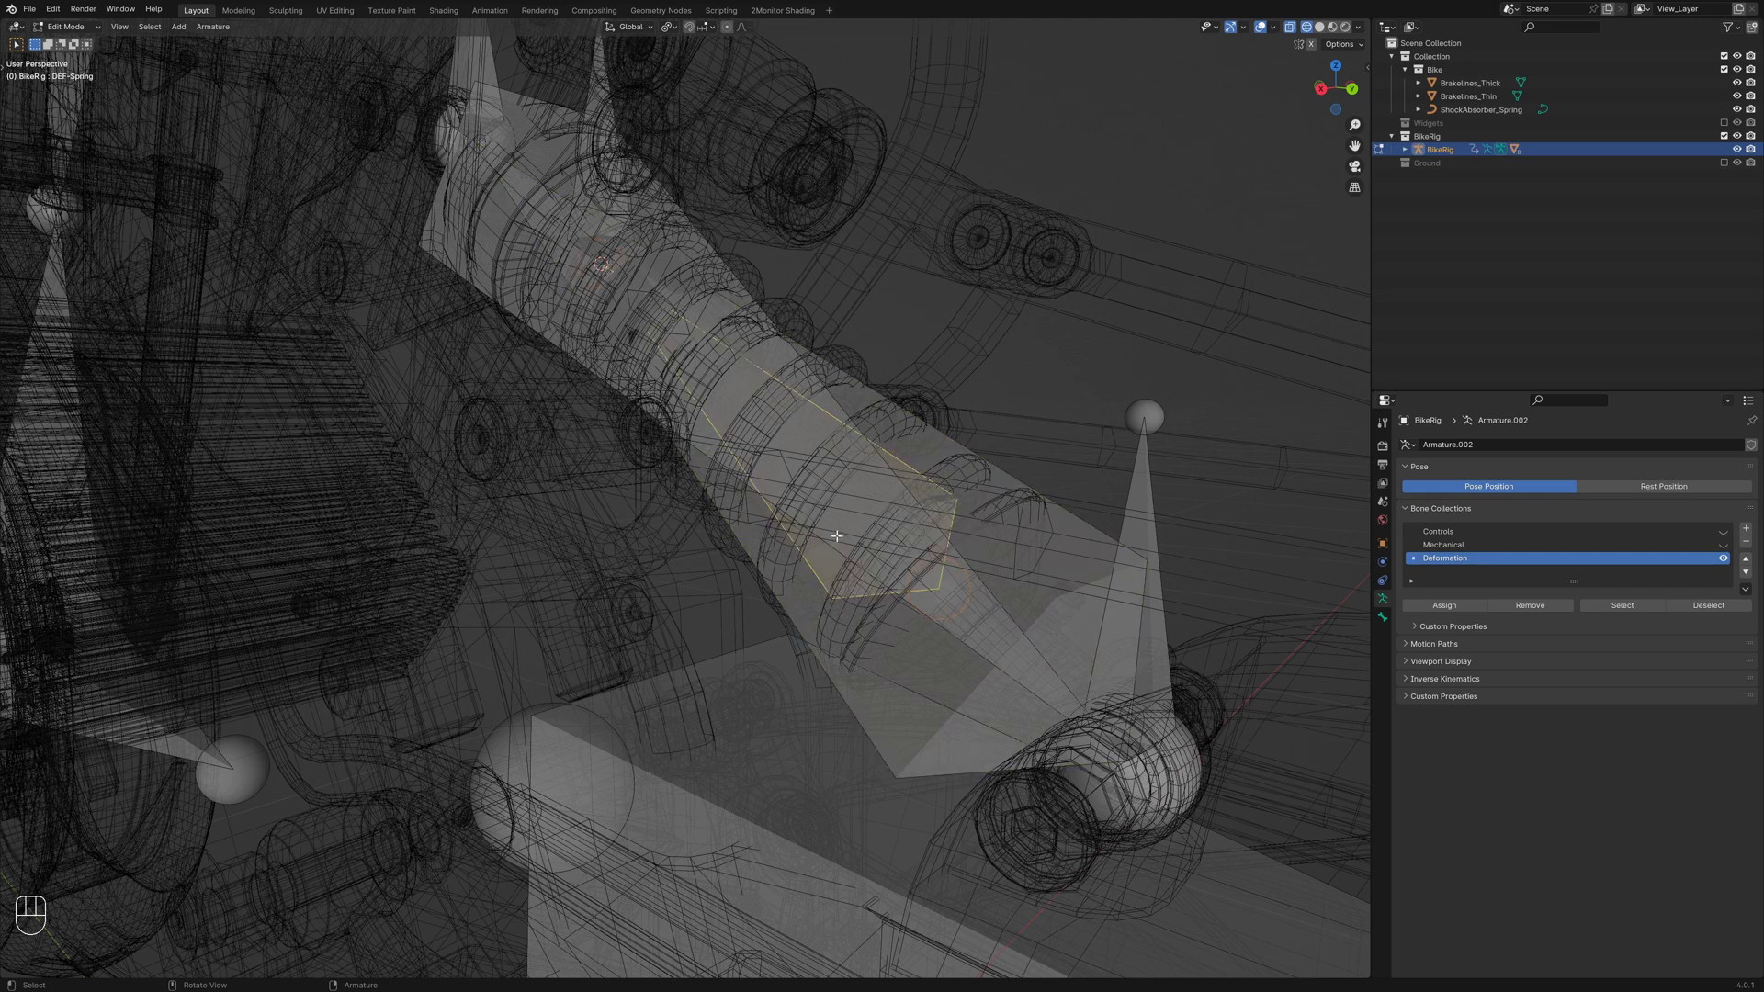
{"action": "key", "text": "Tab"}
{"action": "key", "text": "shift+z"}
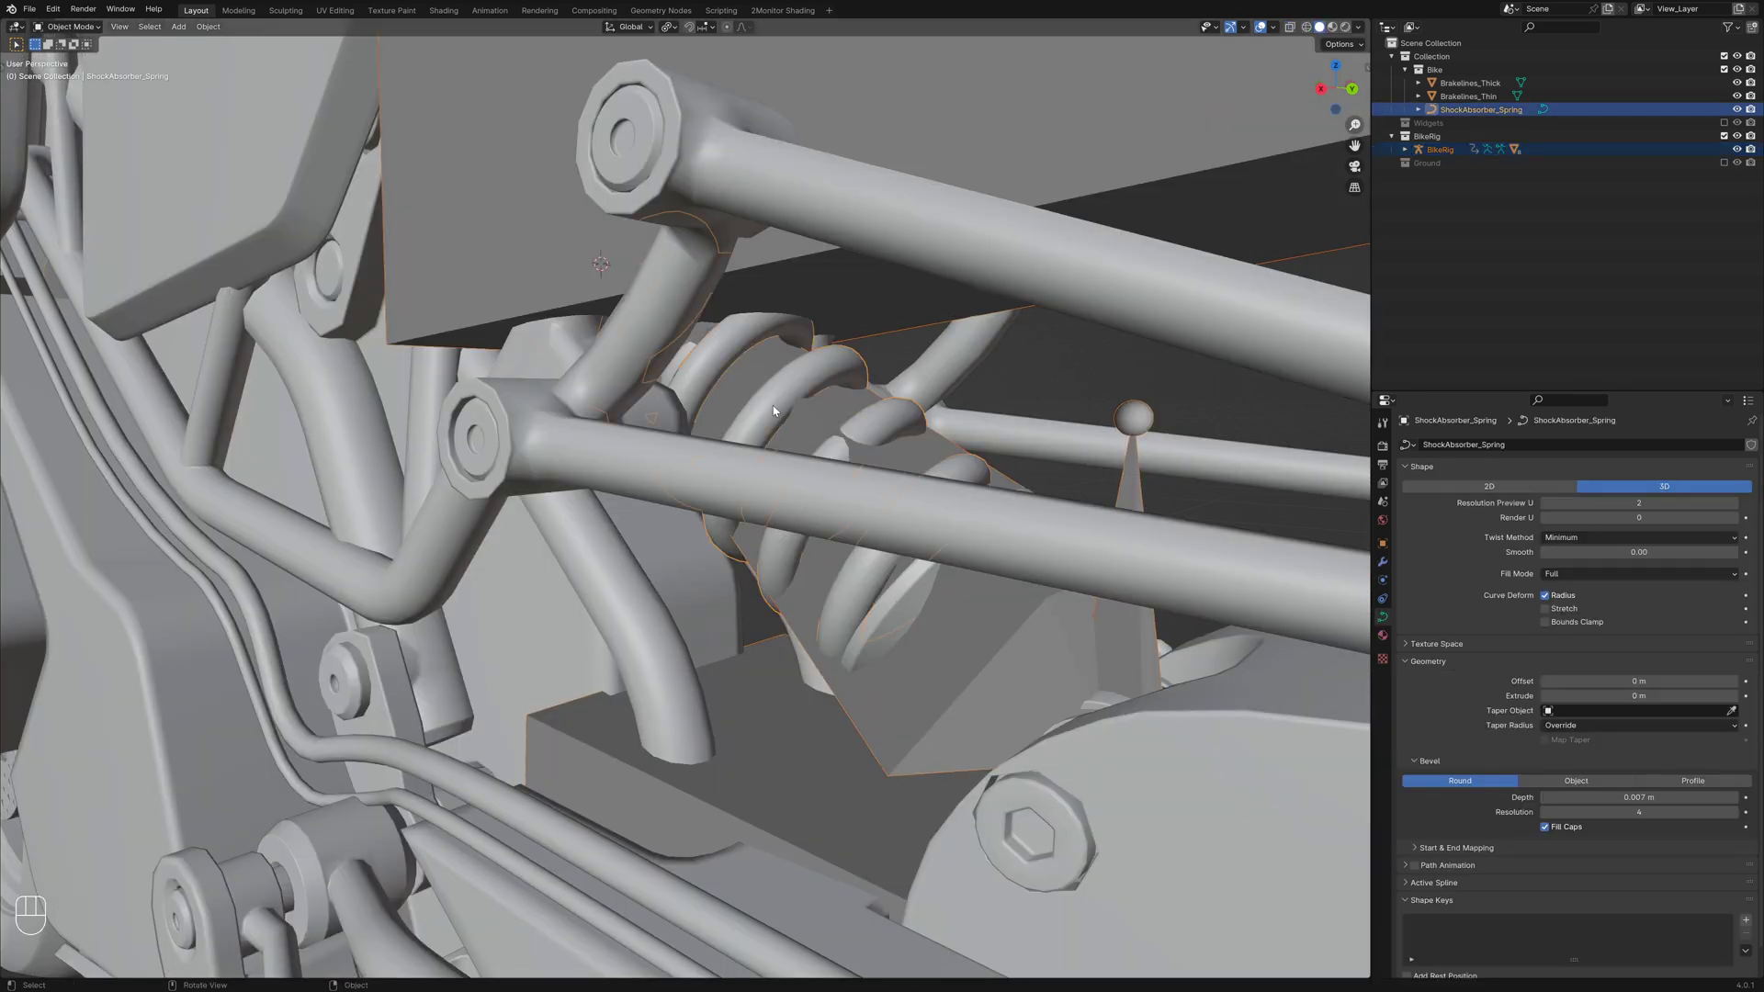
{"action": "key", "text": "Tab"}
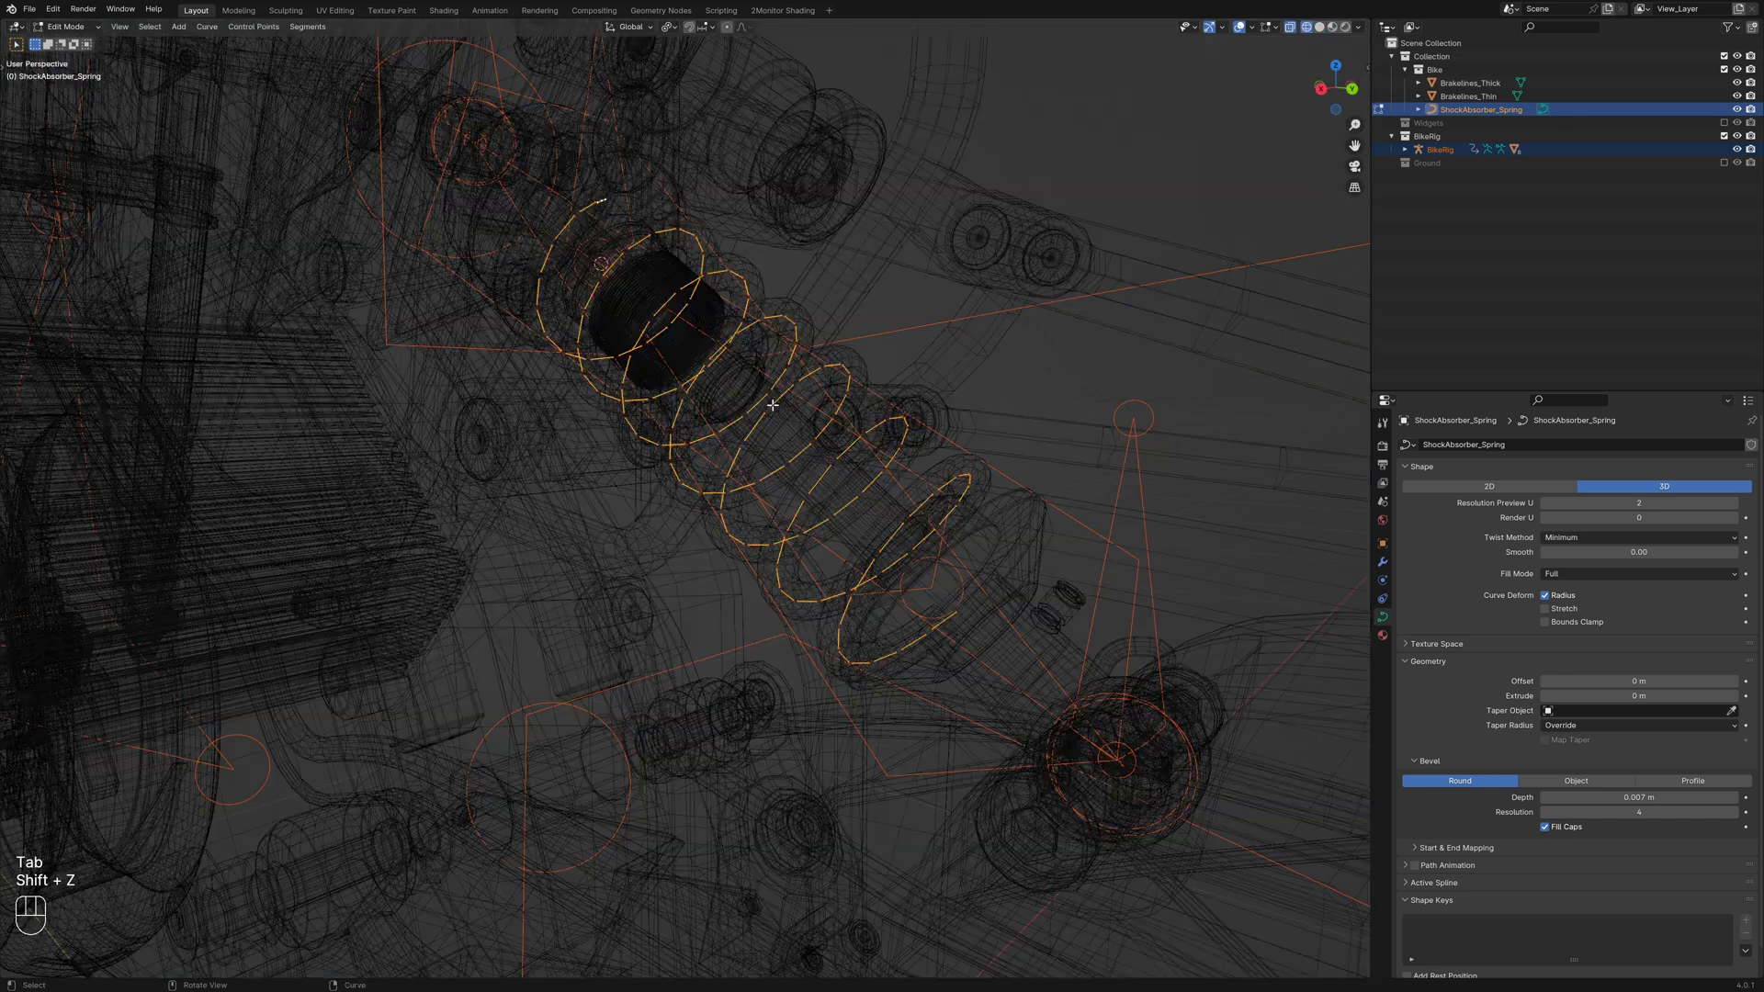
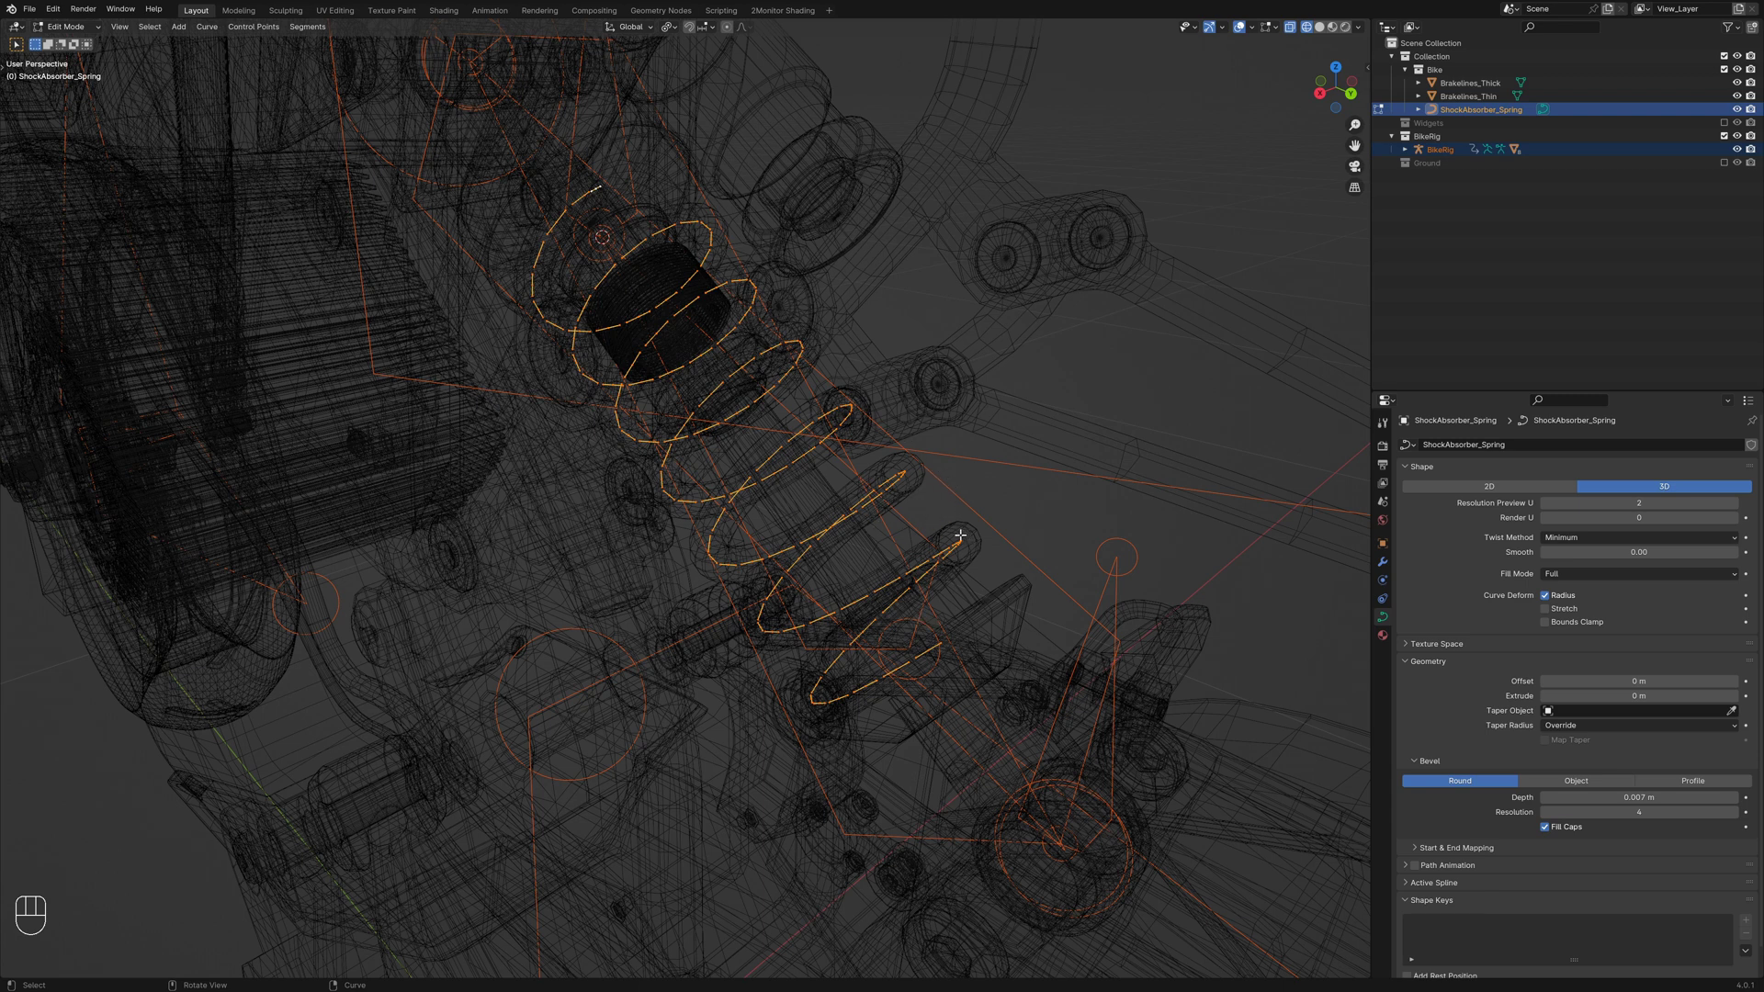
{"action": "key", "text": "a"}
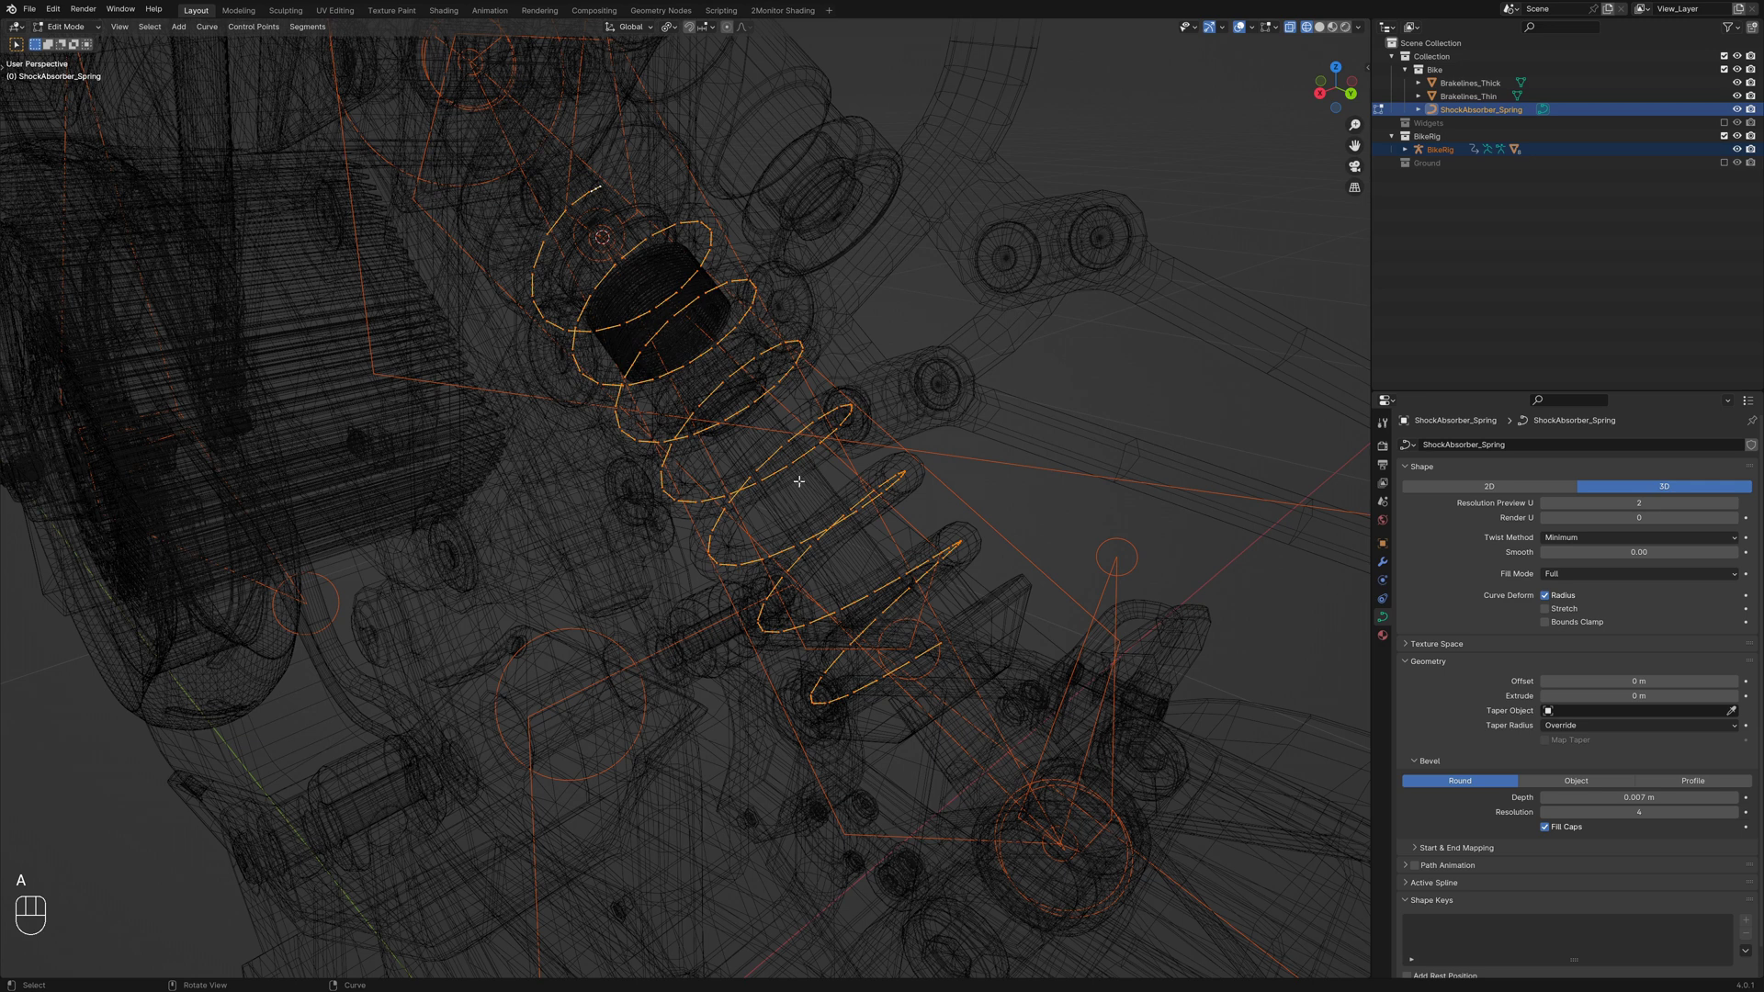
Hook all curve points to the DEF-Spring bone with Ctrl+H, then return to BikeRig in object mode
{"action": "key", "text": "ctrl+h"}
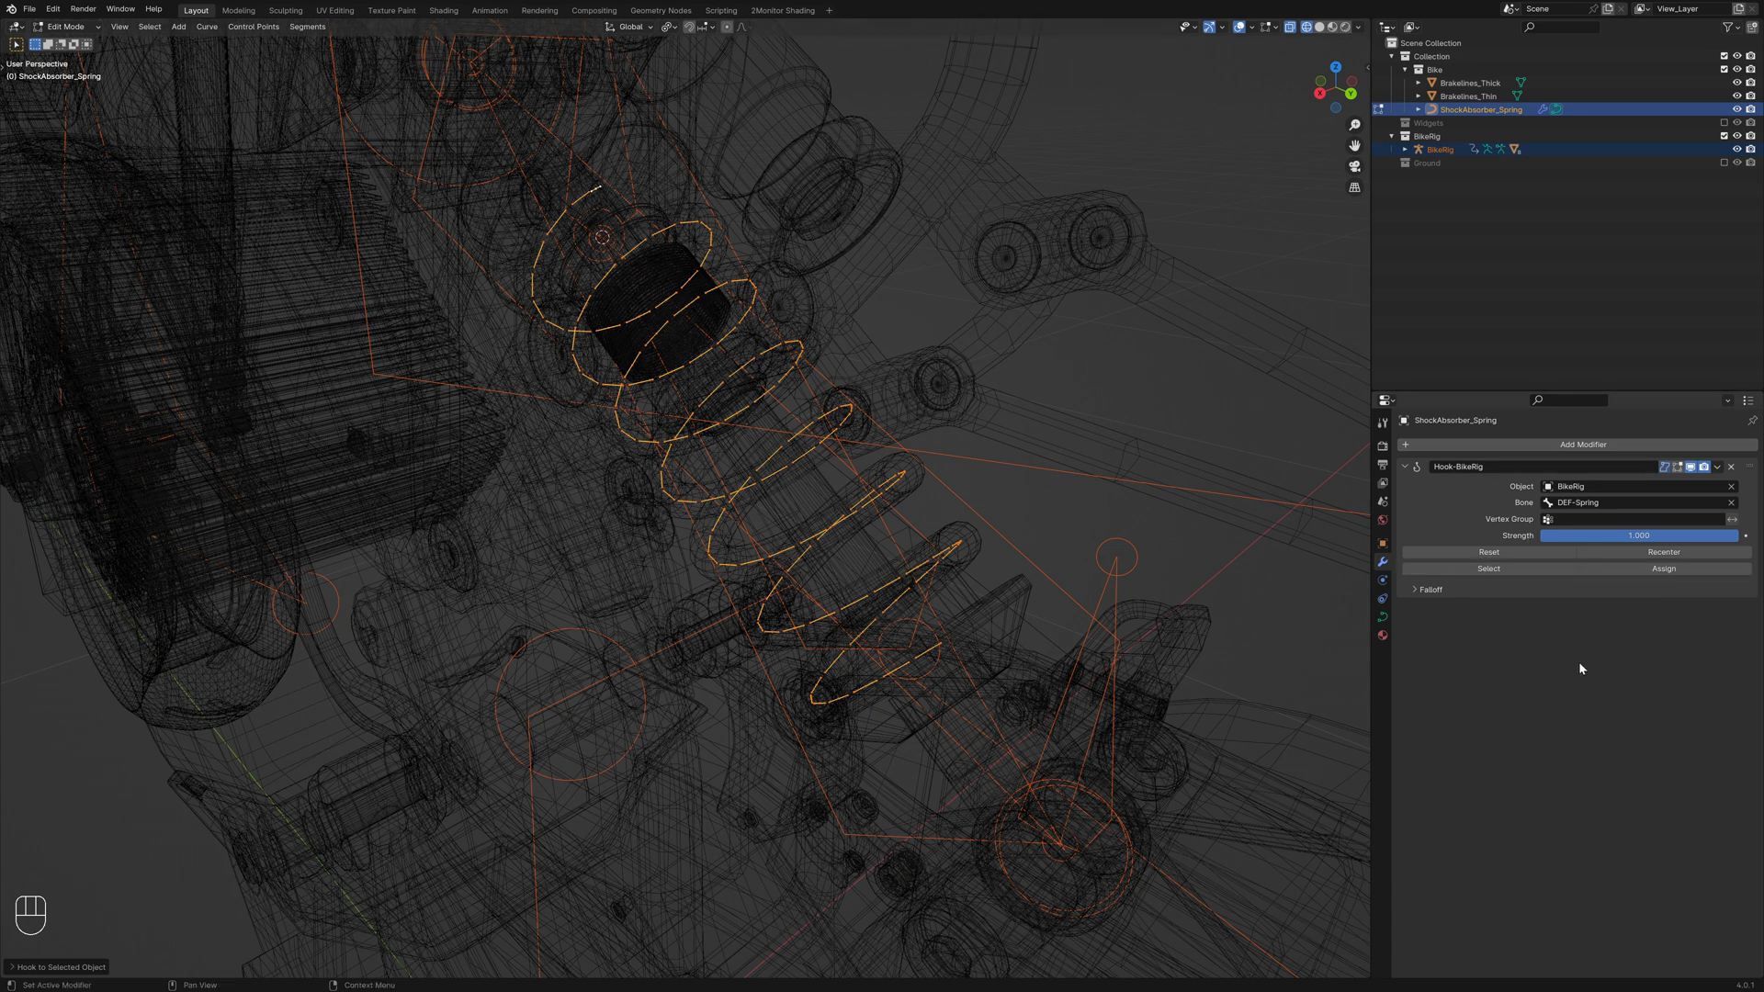
{"action": "key", "text": "shift+z"}
{"action": "key", "text": "KP_3"}
{"action": "key", "text": "ctrl+Tab"}
{"action": "key", "text": "alt+a"}
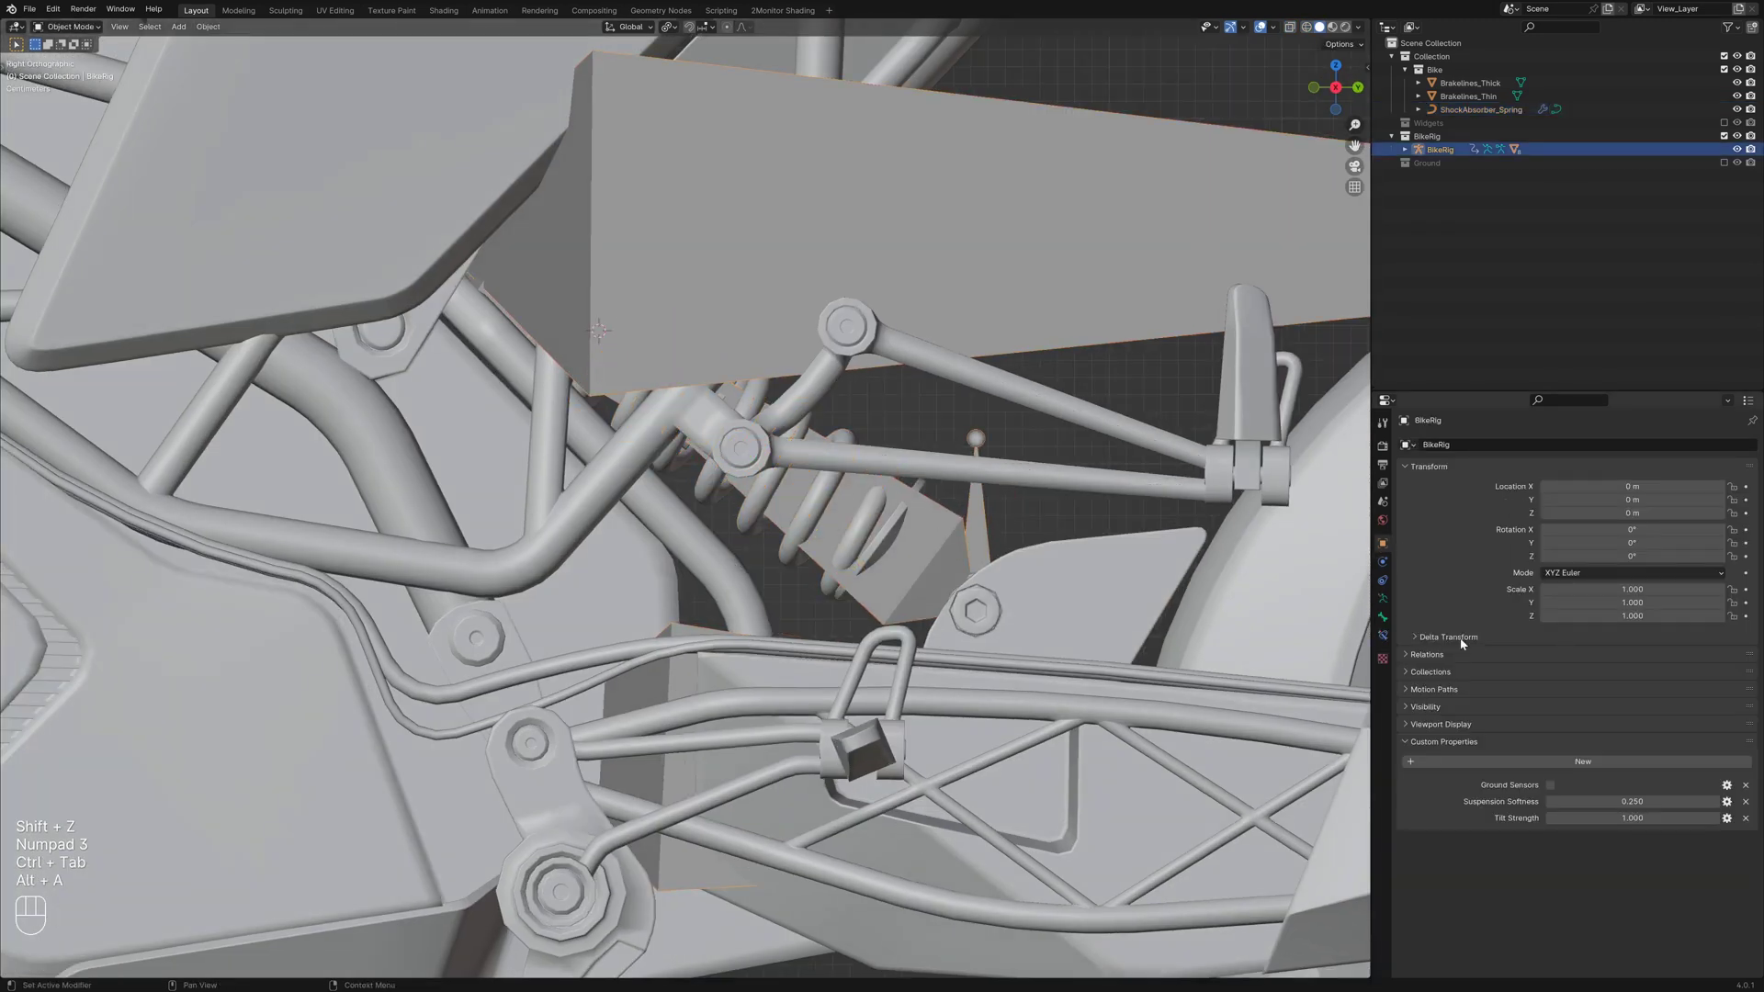
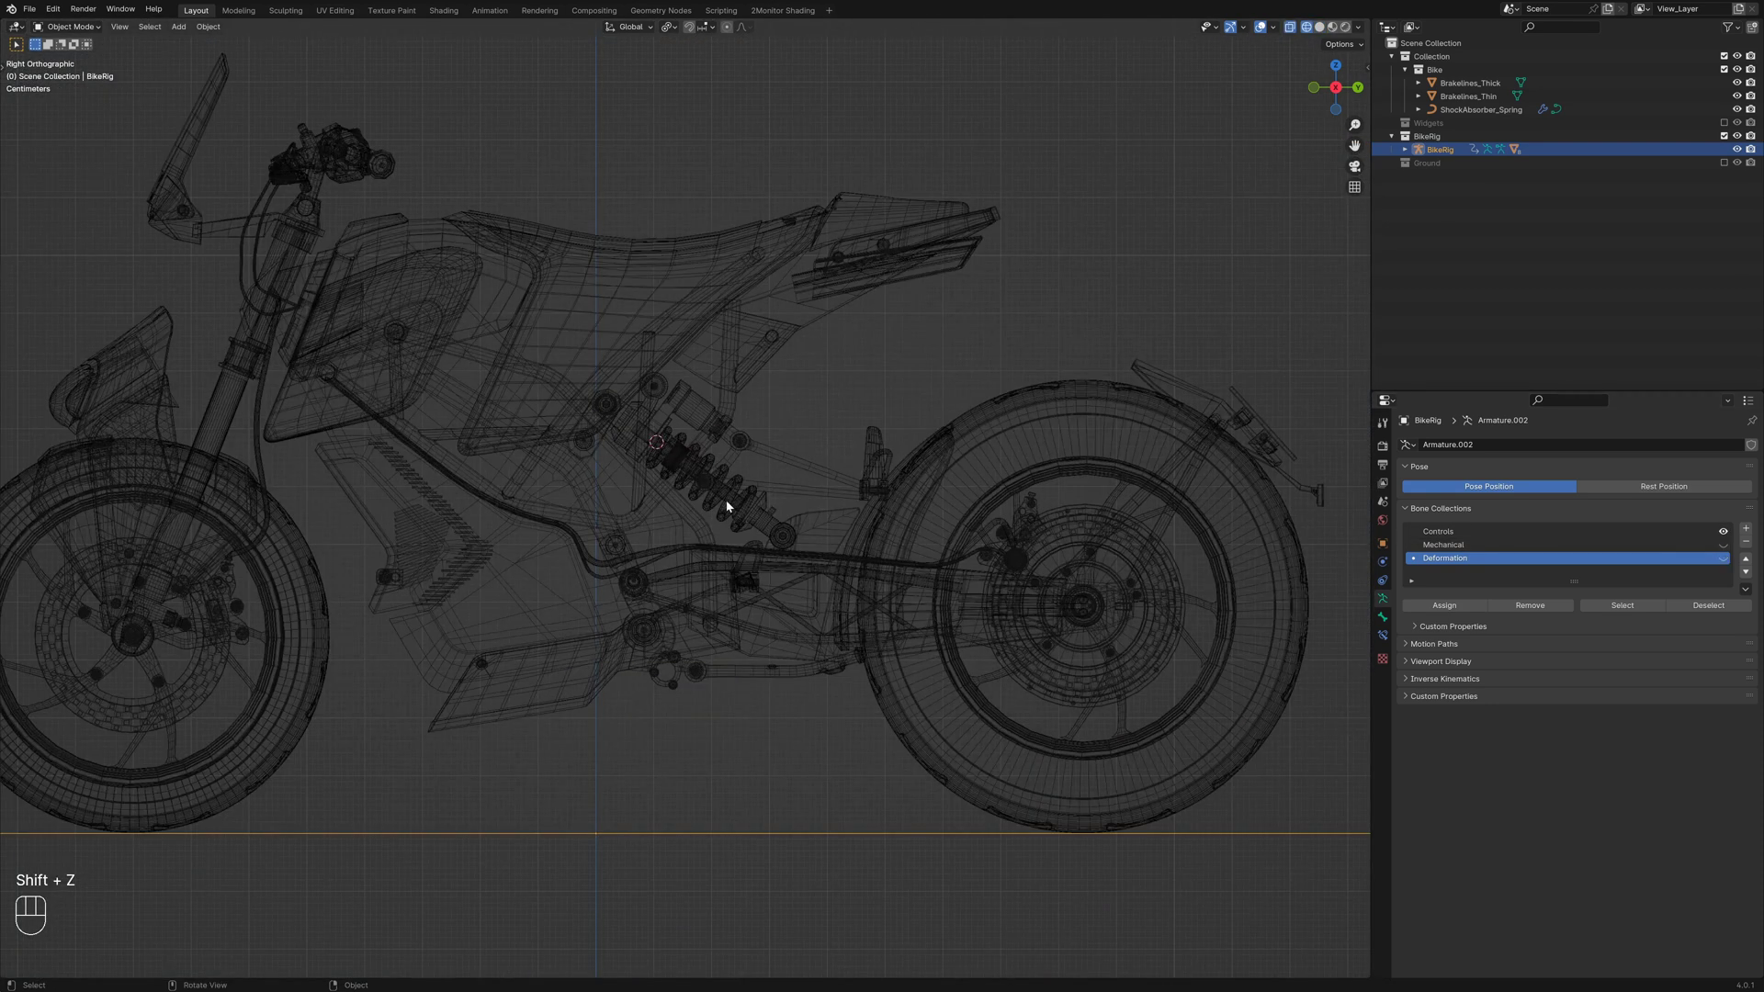
Enter Pose Mode on BikeRig and grab the Suspension control from the right side view
{"action": "key", "text": "ctrl+Tab"}
{"action": "left_click", "coordinate": [721, 577]}
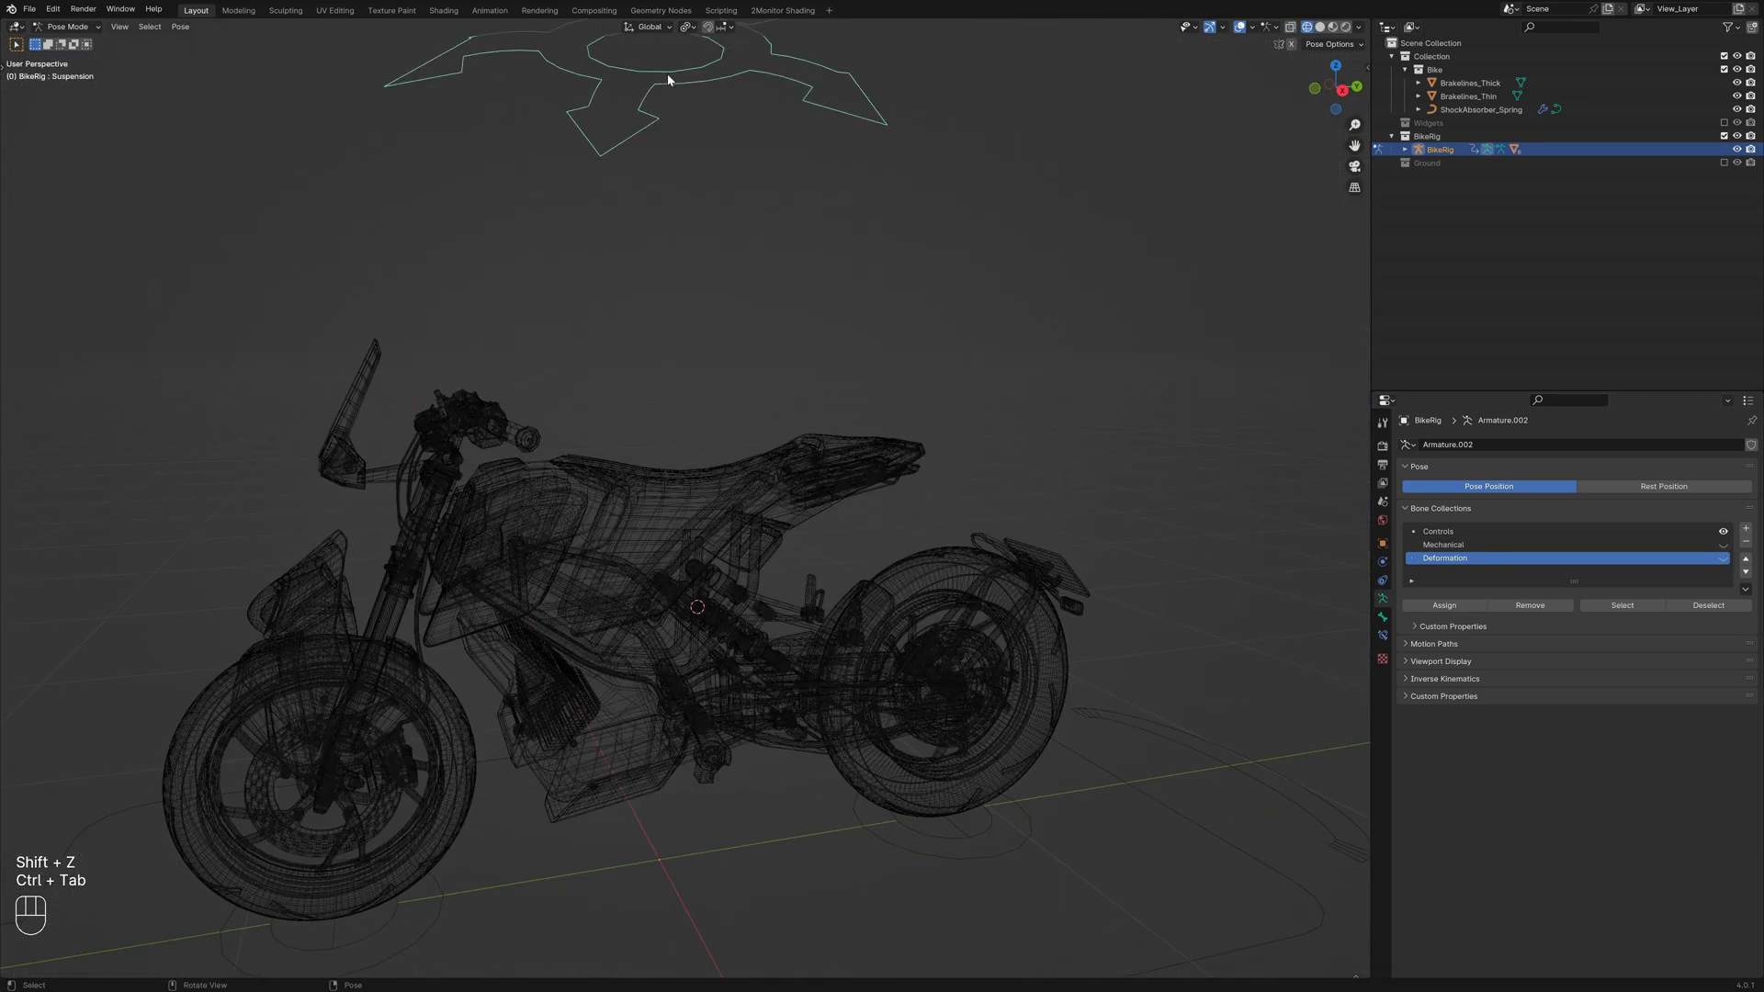
{"action": "key", "text": "KP_3"}
{"action": "key", "text": "shift+z"}
{"action": "key", "text": "g"}
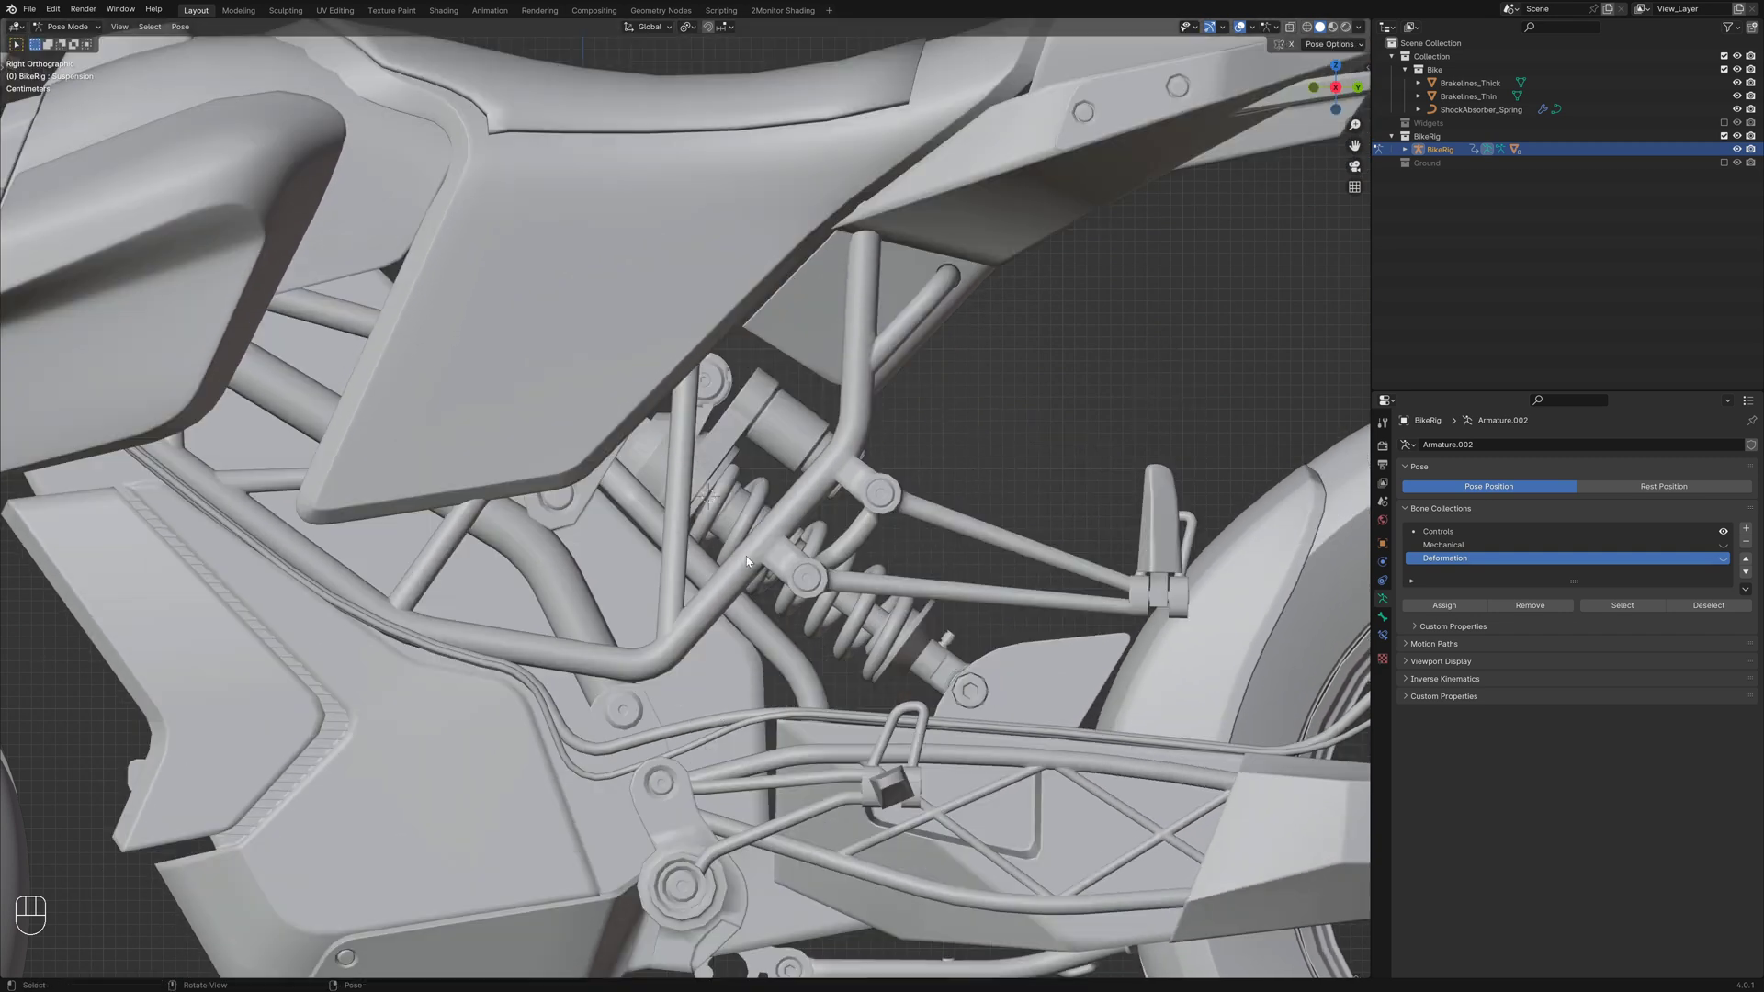
Move the Suspension control down to compress the spring, reset it, and frame the whole motorcycle
{"action": "left_click_drag", "start_coordinate": [816, 706], "coordinate": [766, 725]}
{"action": "left_click_drag", "start_coordinate": [810, 755], "coordinate": [802, 735]}
{"action": "left_click_drag", "start_coordinate": [612, 818], "coordinate": [697, 800]}
{"action": "key", "text": "shift+z"}
{"action": "left_click", "coordinate": [692, 778]}
{"action": "left_click", "coordinate": [715, 774]}
{"action": "key", "text": "shift+z"}
{"action": "key", "text": "shift+c"}
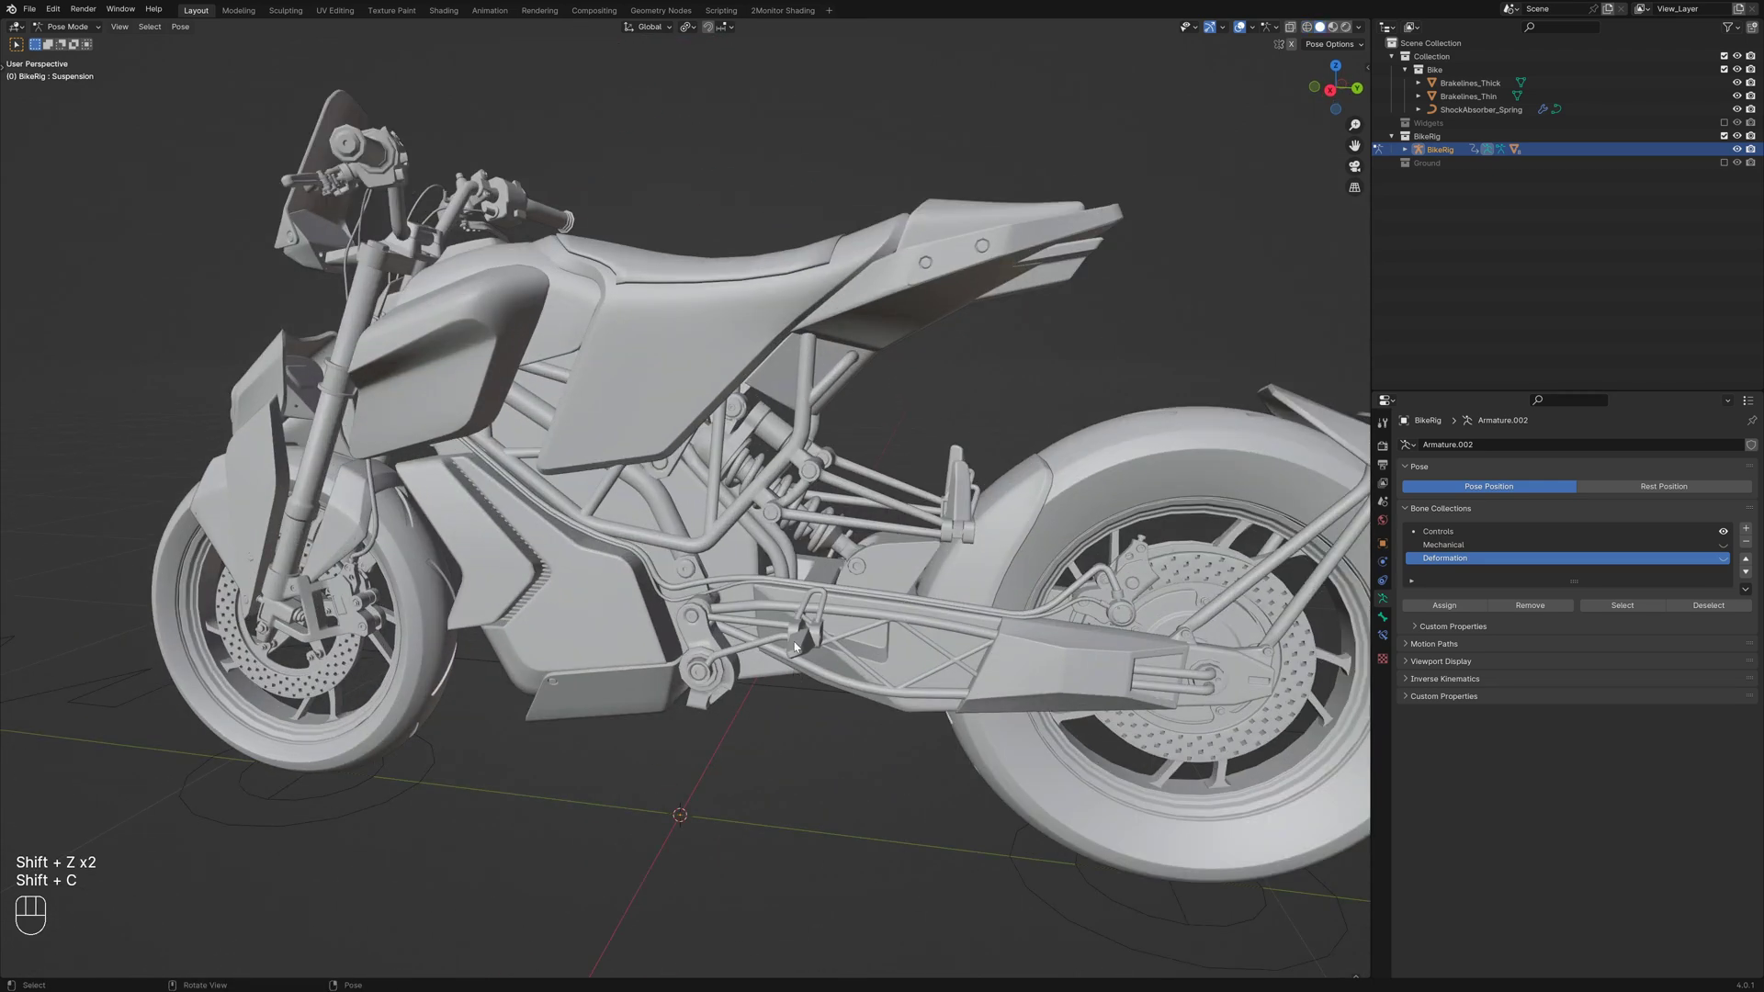